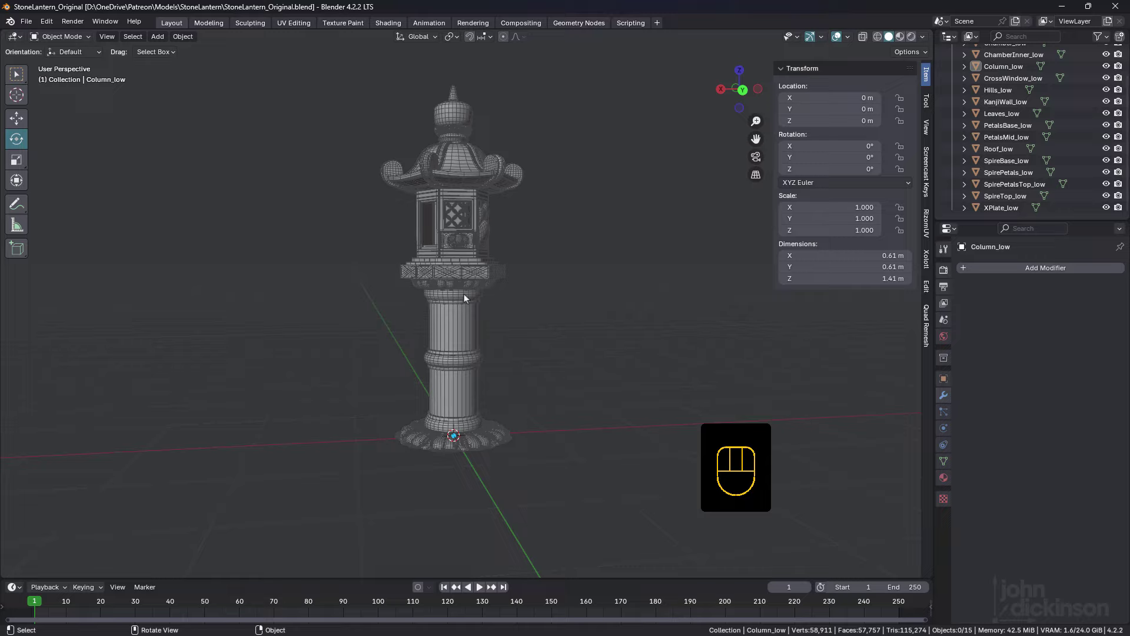
# Orbit and zoom around the whole lantern to bring the petal base into view.
pyautogui.moveTo(461, 293); pyautogui.dragTo(481, 316)
pyautogui.moveTo(454, 402); pyautogui.dragTo(451, 365)
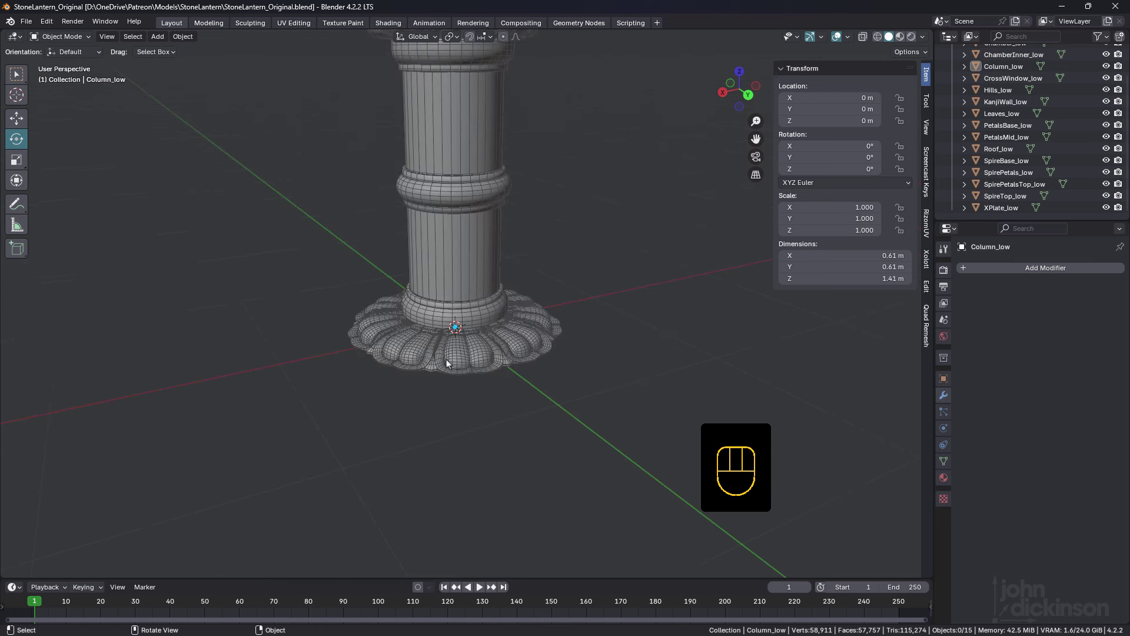
pyautogui.middleClick(448, 285)
pyautogui.moveTo(454, 268); pyautogui.dragTo(454, 302)
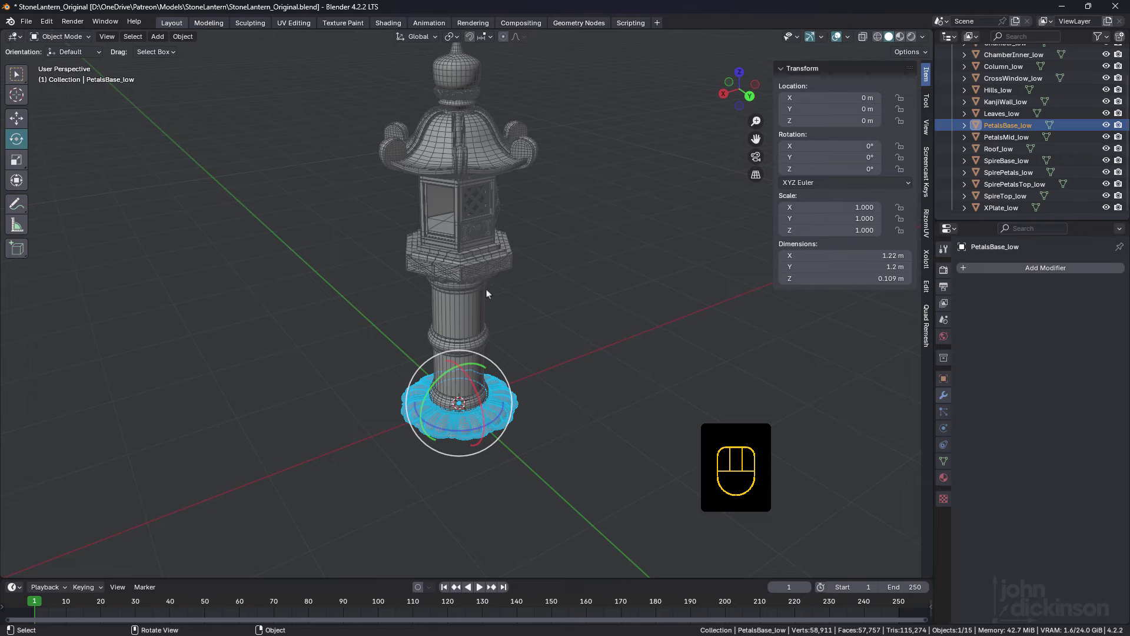
pyautogui.moveTo(474, 346); pyautogui.dragTo(482, 340)
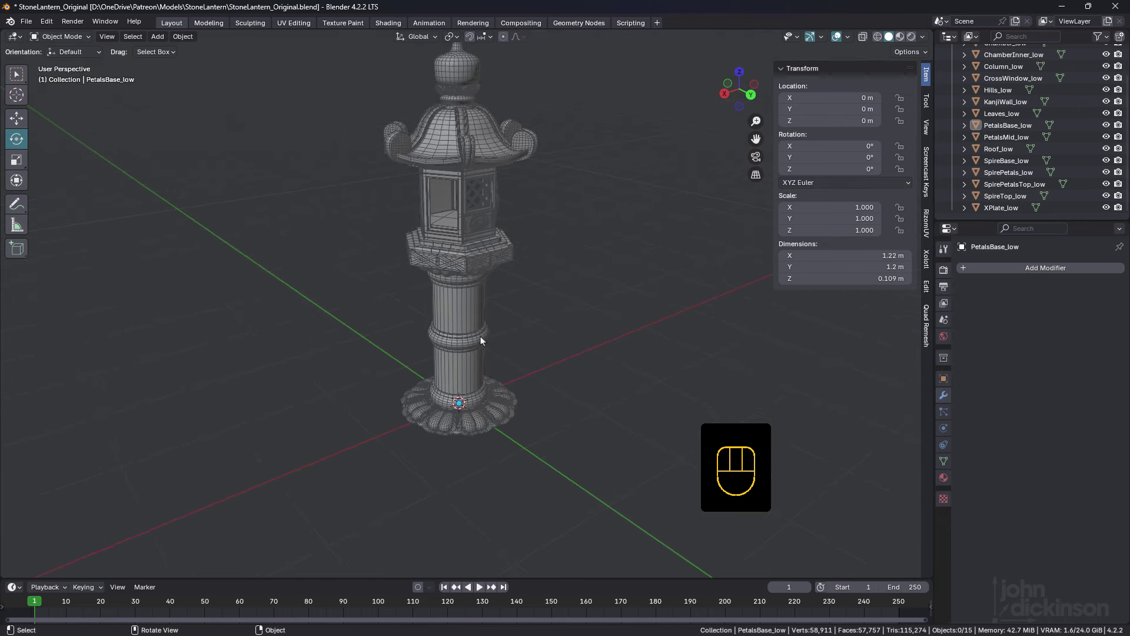
pyautogui.moveTo(483, 421); pyautogui.dragTo(485, 410)
pyautogui.middleClick(488, 412)
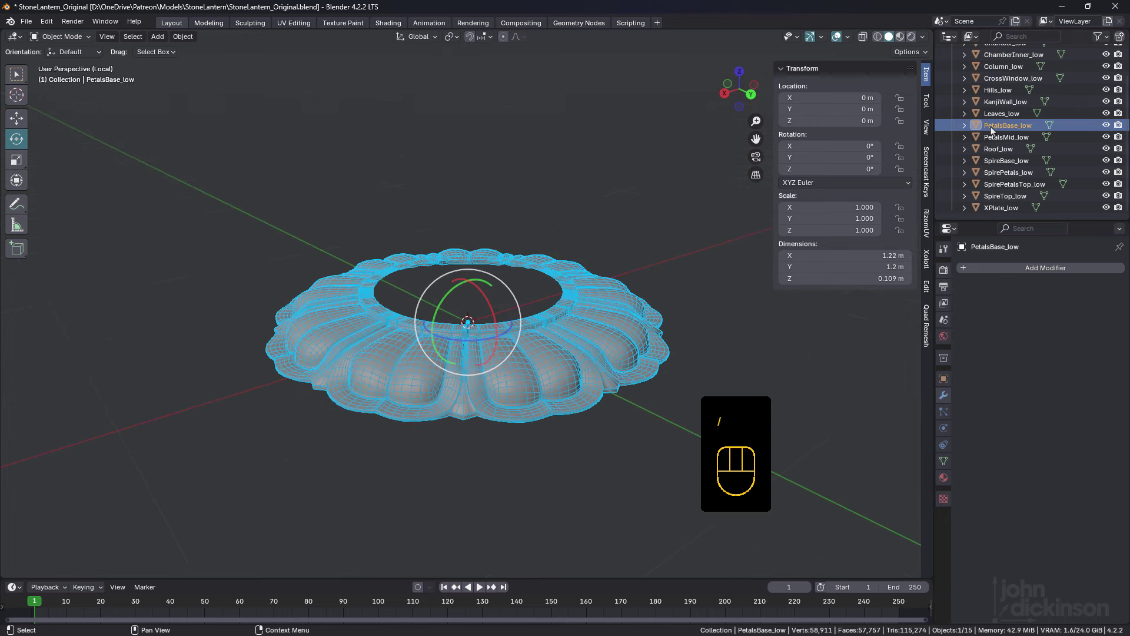
# Inspect the isolated PetalsBase_low ring up close, deselected, moving in on the petal seams.
pyautogui.moveTo(459, 329); pyautogui.dragTo(438, 341)
pyautogui.moveTo(558, 362); pyautogui.dragTo(501, 304)
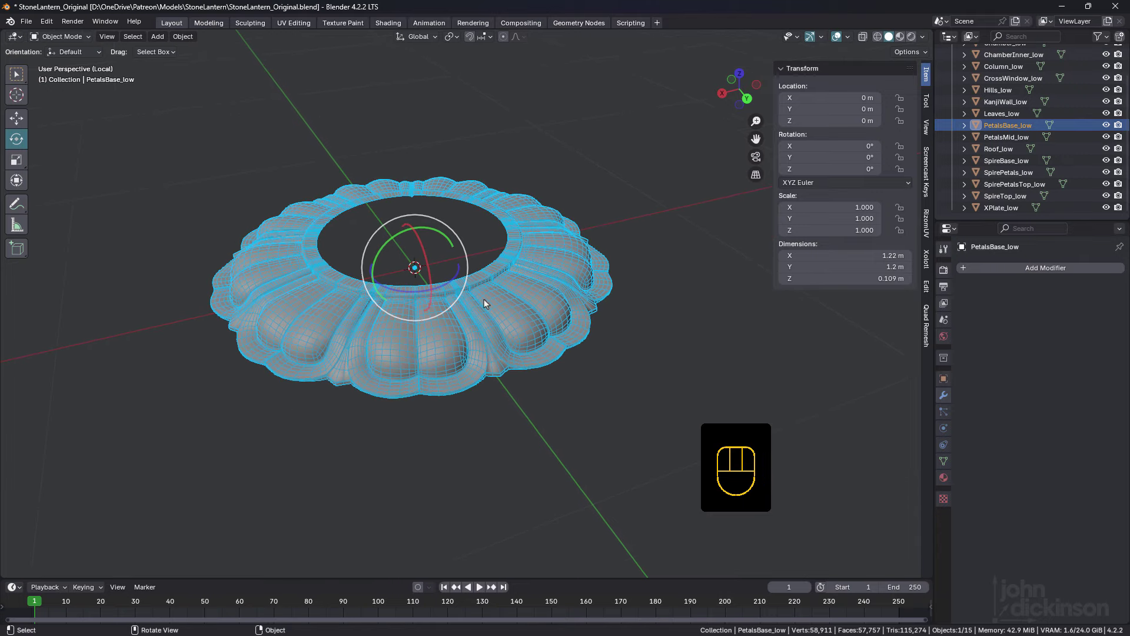
pyautogui.moveTo(475, 303); pyautogui.dragTo(505, 286)
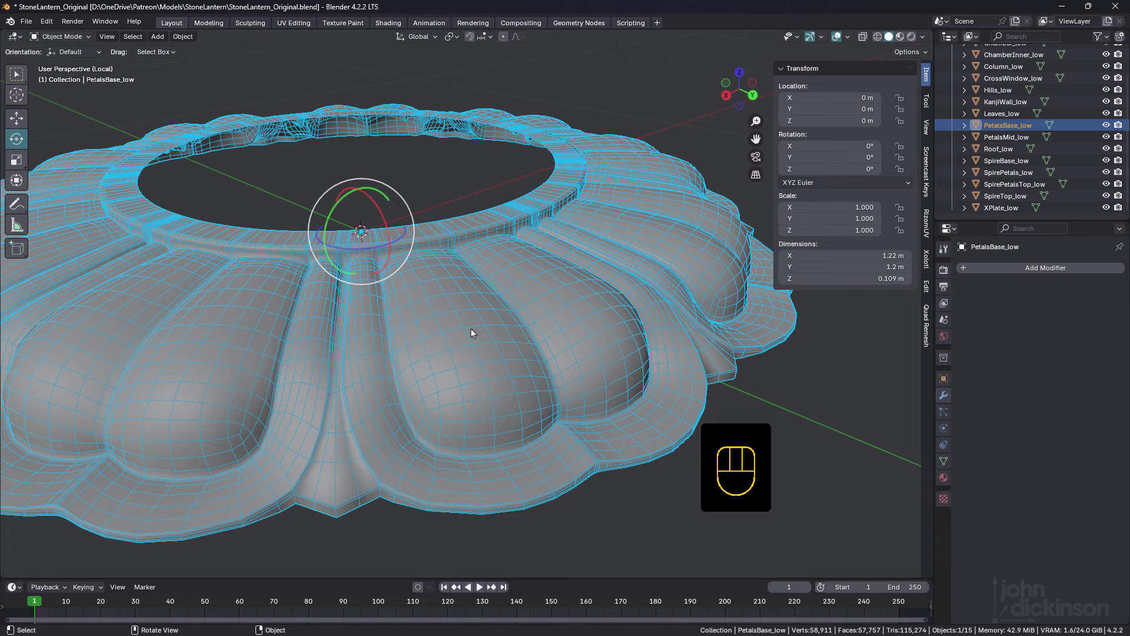
pyautogui.click(589, 499)
pyautogui.moveTo(445, 326); pyautogui.dragTo(448, 340)
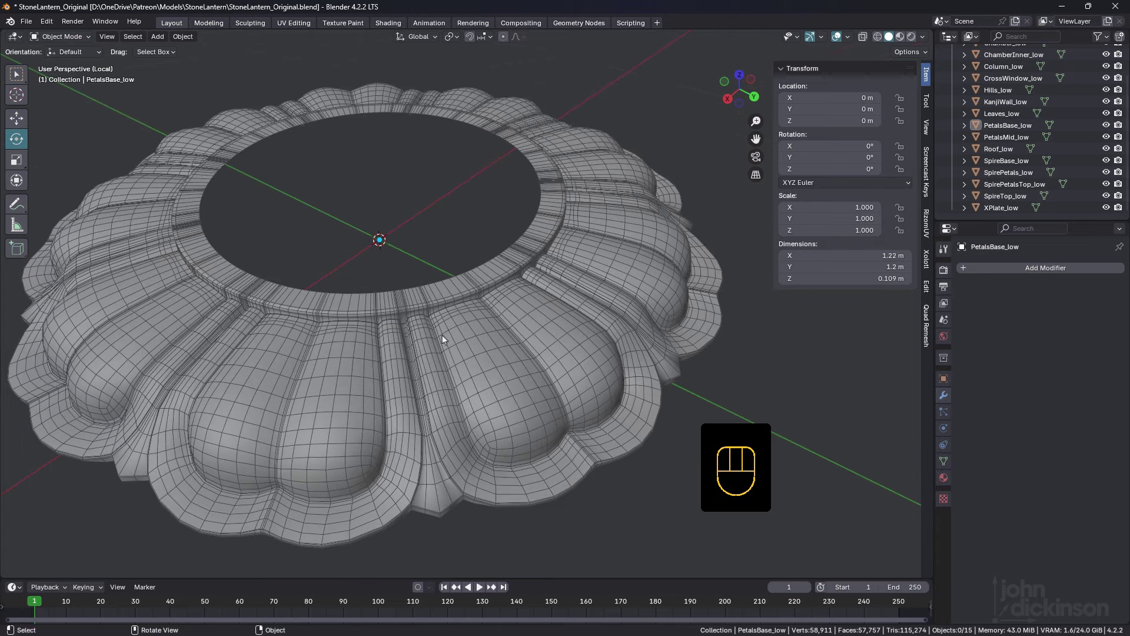
pyautogui.middleClick(450, 381)
pyautogui.moveTo(477, 391); pyautogui.dragTo(469, 361)
pyautogui.middleClick(433, 409)
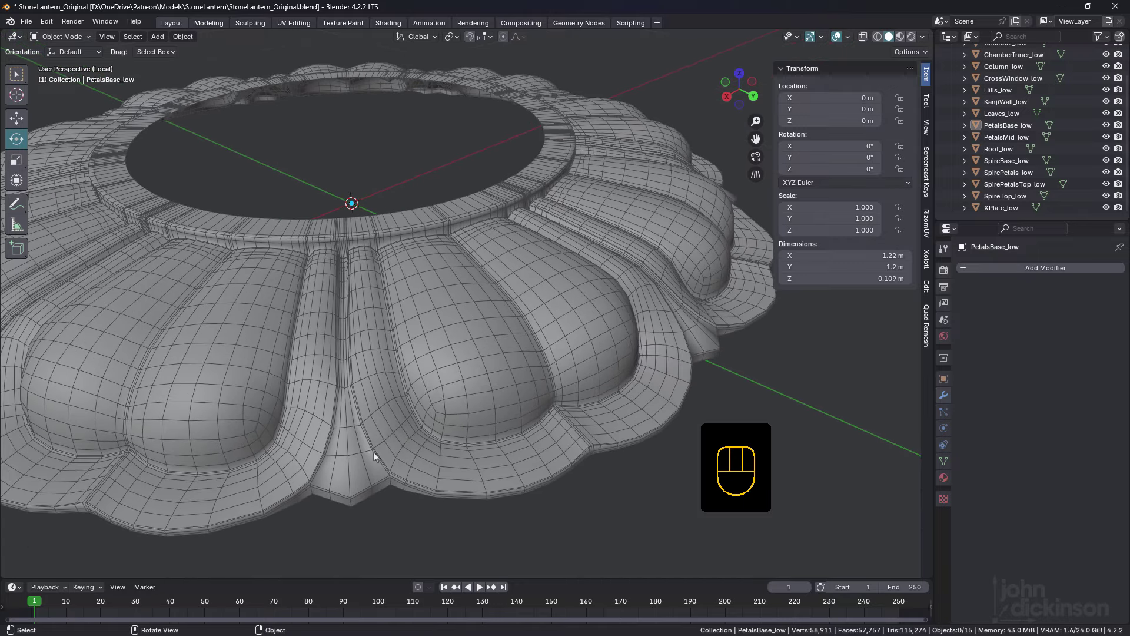
pyautogui.moveTo(388, 457); pyautogui.dragTo(389, 451)
pyautogui.moveTo(385, 323); pyautogui.dragTo(398, 348)
pyautogui.moveTo(400, 350); pyautogui.dragTo(393, 294)
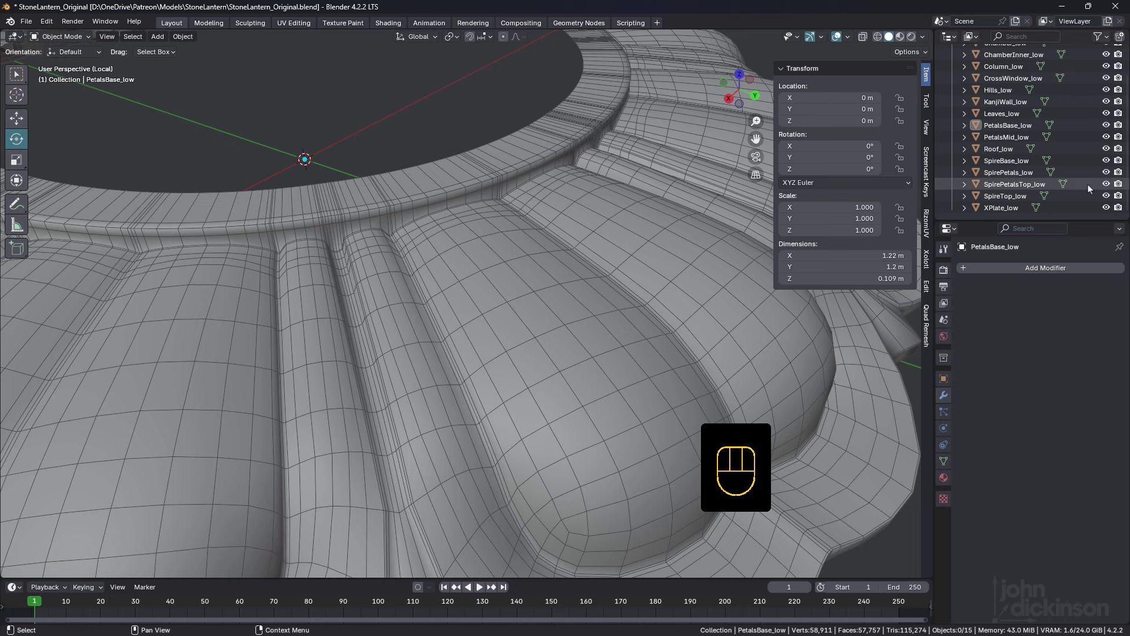
pyautogui.click(1000, 128)
pyautogui.moveTo(1014, 272); pyautogui.dragTo(862, 466)
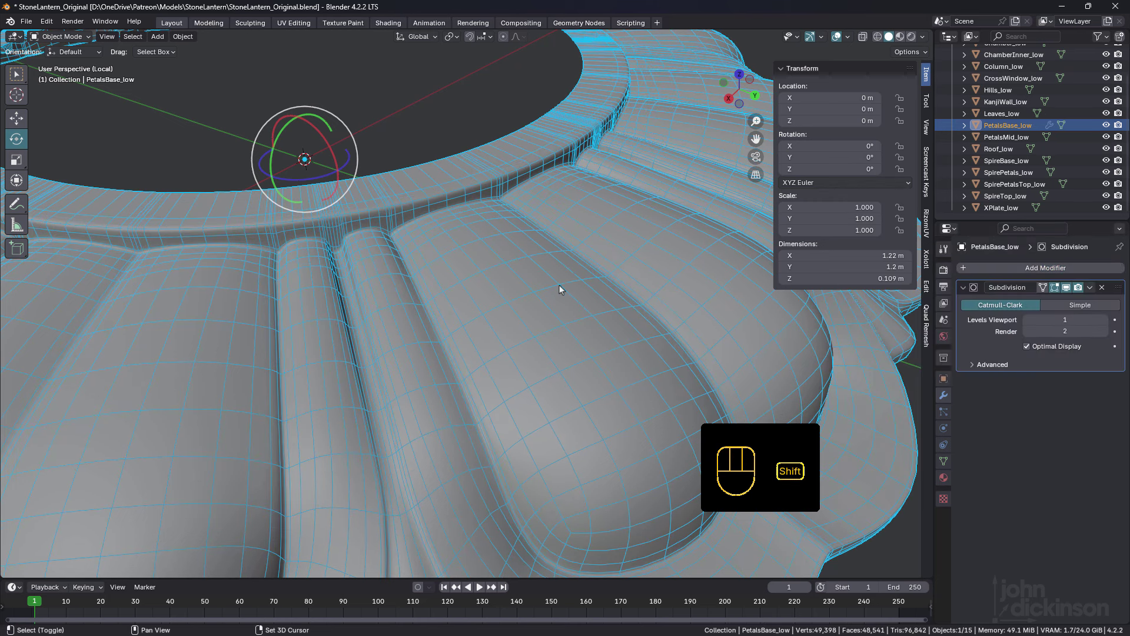
pyautogui.press('shift+space')
pyautogui.moveTo(439, 311); pyautogui.dragTo(442, 291)
pyautogui.middleClick(448, 272)
pyautogui.press('shift+space')
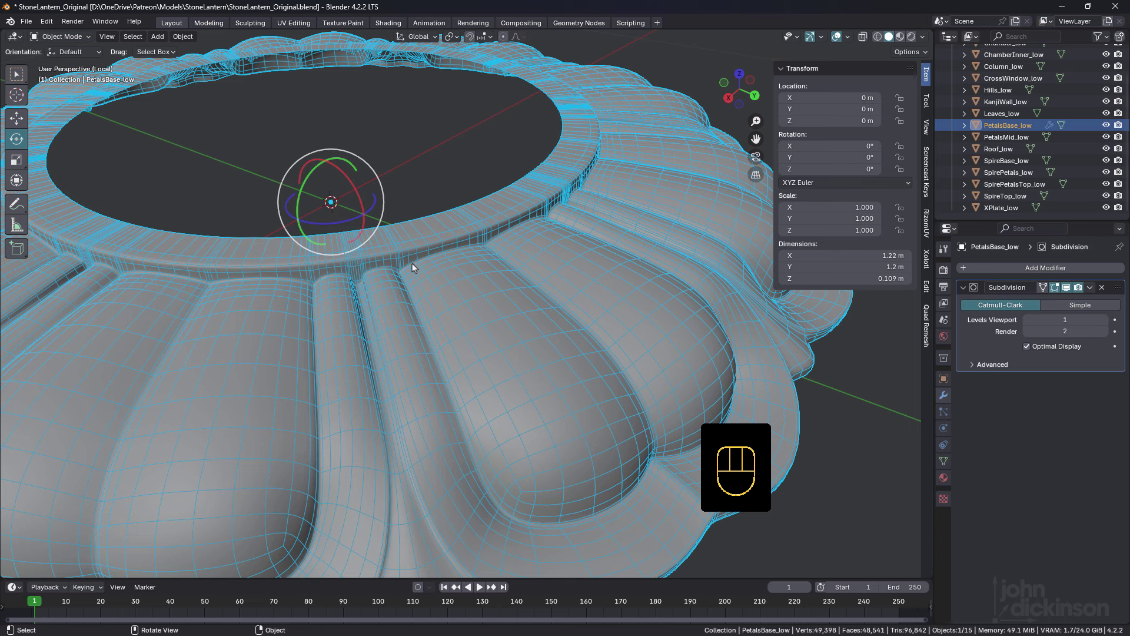
pyautogui.middleClick(403, 293)
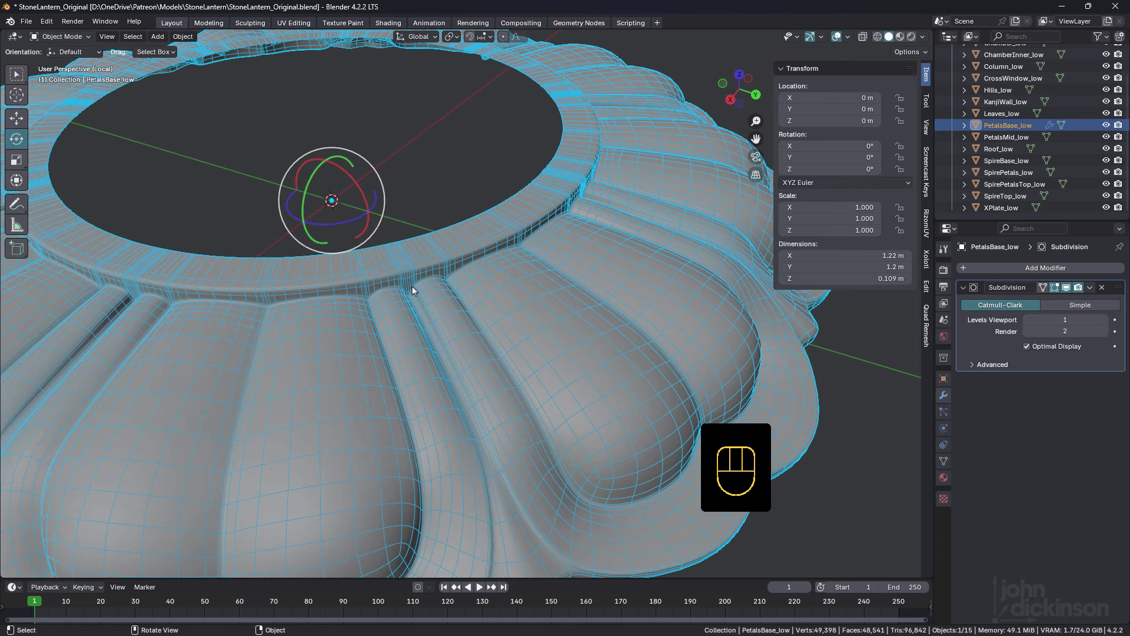
pyautogui.middleClick(412, 283)
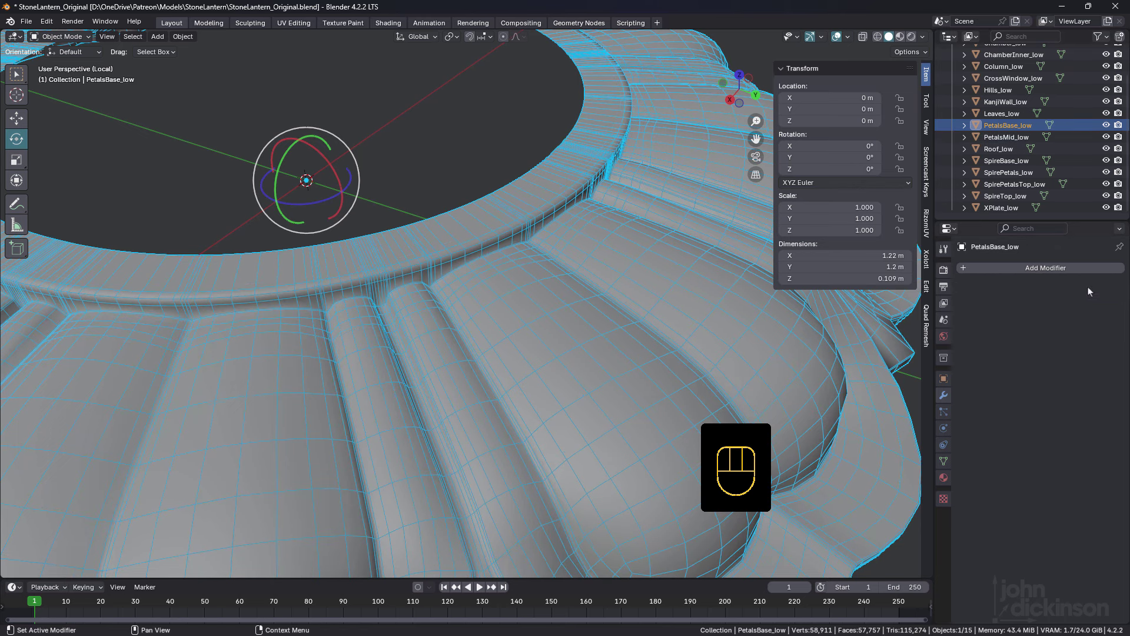
pyautogui.middleClick(514, 327)
pyautogui.middleClick(469, 296)
pyautogui.middleClick(344, 374)
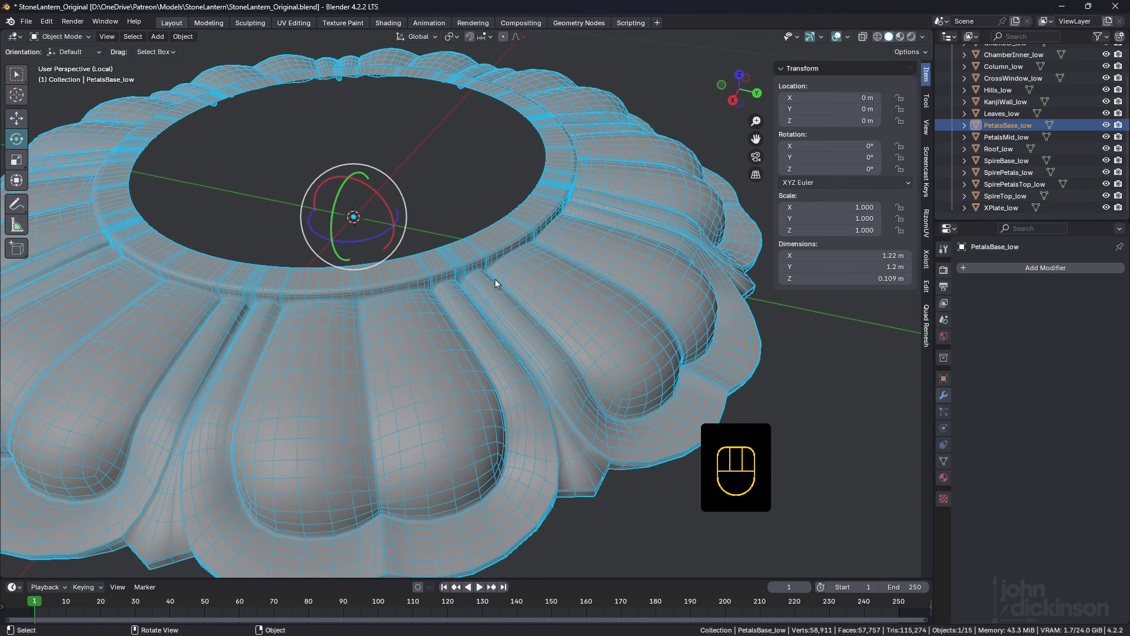
pyautogui.middleClick(436, 319)
# In Edit Mode, select a petal seam edge loop and split the ring's mesh along it.
pyautogui.press('Tab')
pyautogui.moveTo(349, 314); pyautogui.dragTo(362, 309)
pyautogui.press('3')
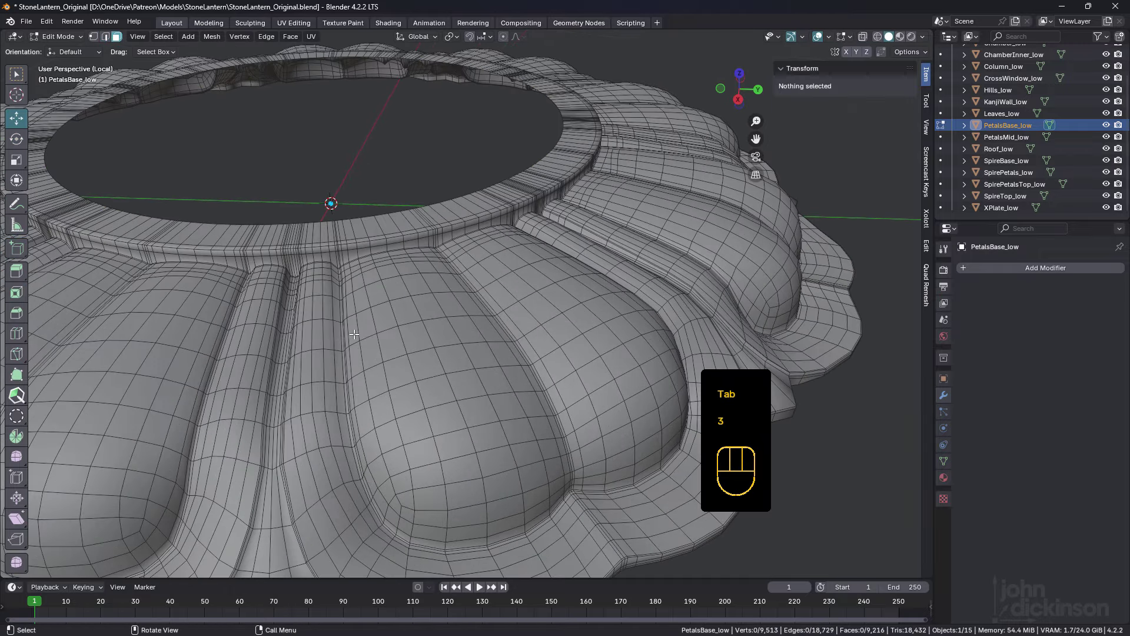
pyautogui.moveTo(359, 327); pyautogui.dragTo(411, 284)
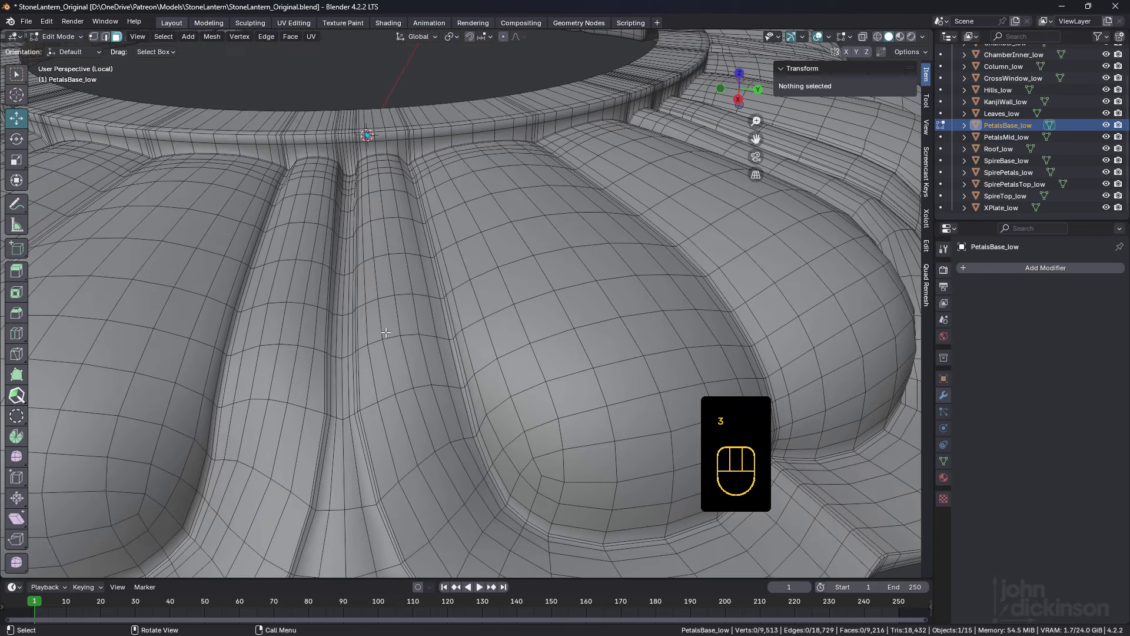
pyautogui.moveTo(388, 322); pyautogui.dragTo(403, 272)
pyautogui.click(385, 275)
pyautogui.middleClick(520, 279)
pyautogui.moveTo(514, 279); pyautogui.dragTo(330, 261)
pyautogui.middleClick(402, 279)
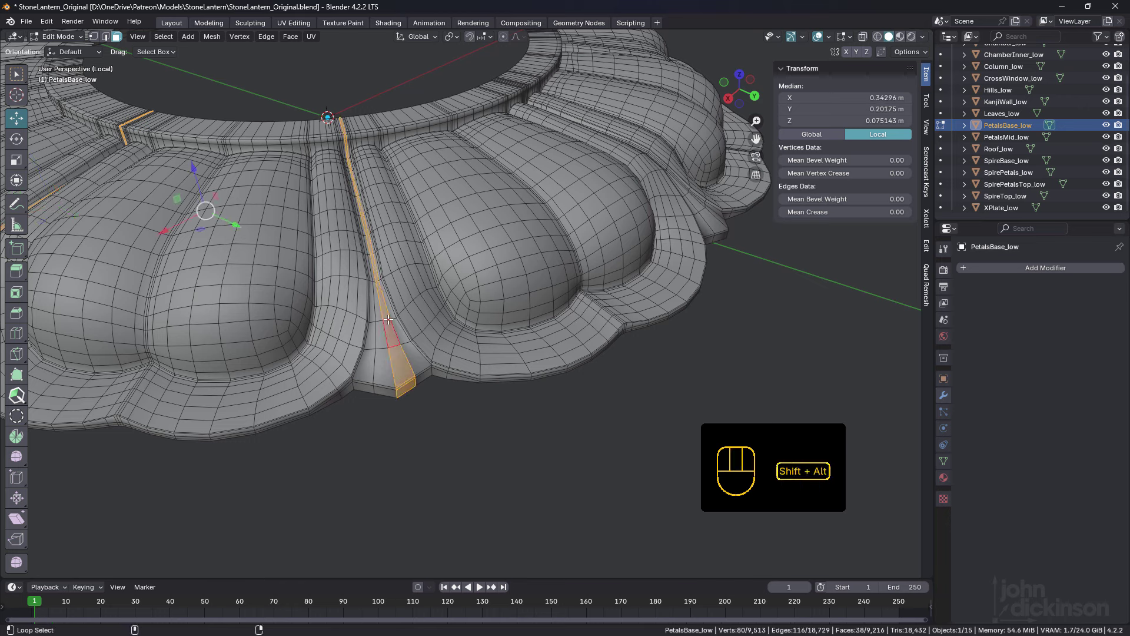
pyautogui.press('Delete')
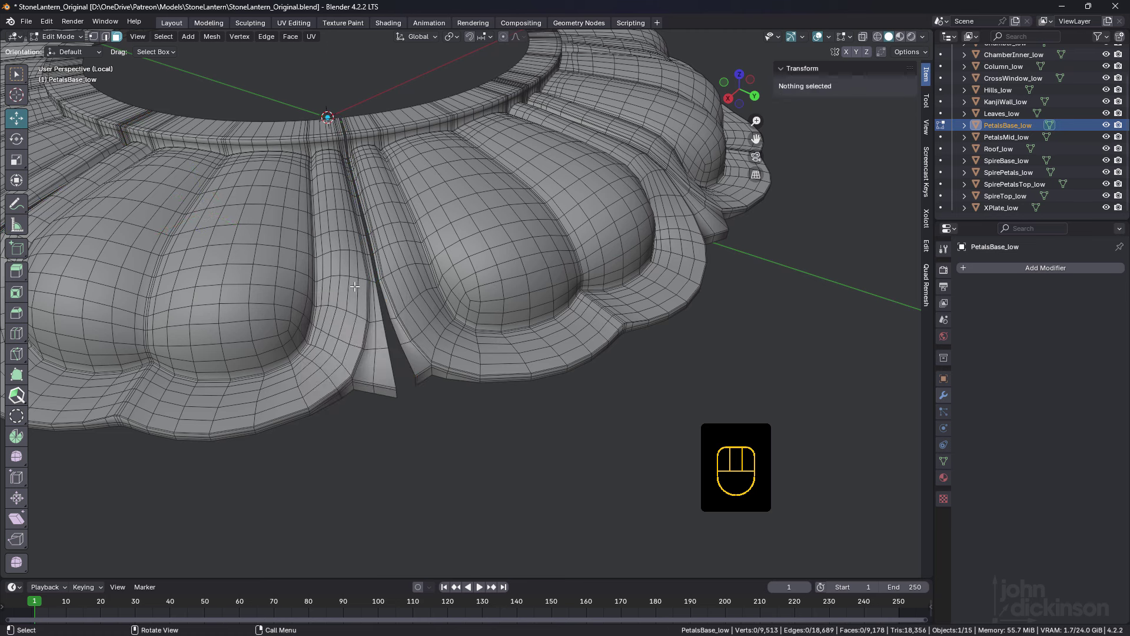
# Keep one petal's linked geometry, delete all the other petals, and return to Object Mode.
pyautogui.click(429, 218)
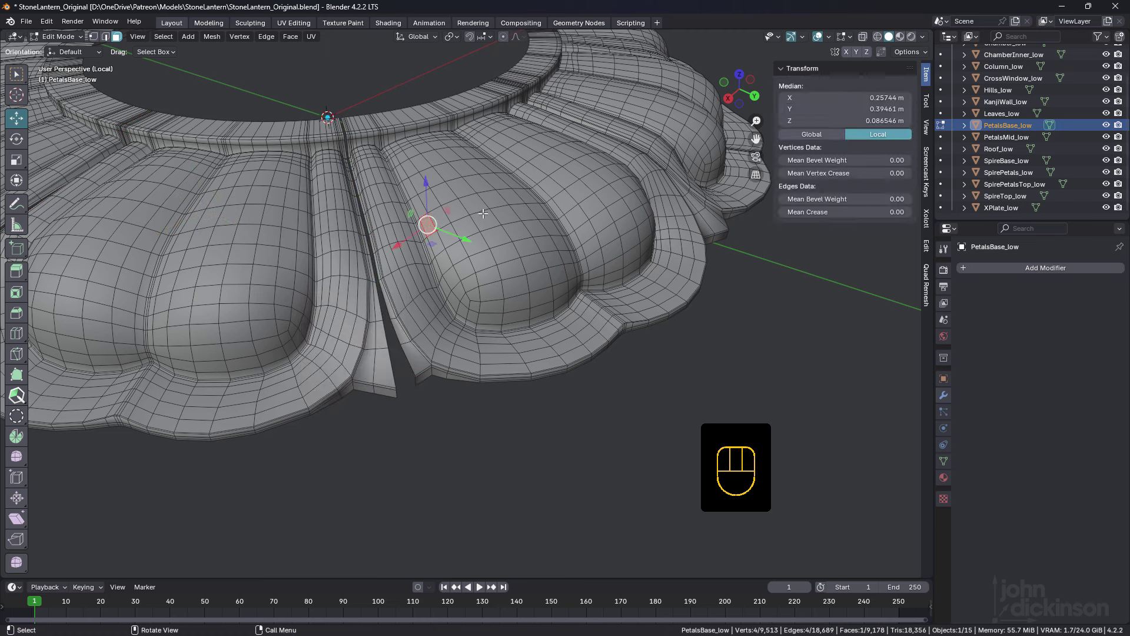
pyautogui.press('space')
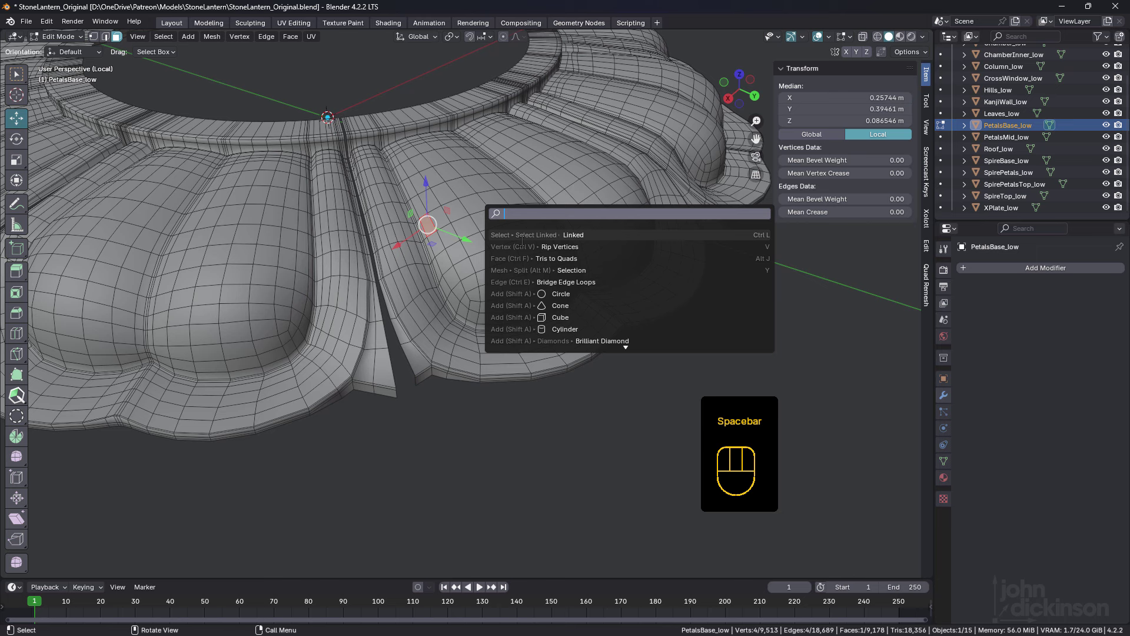
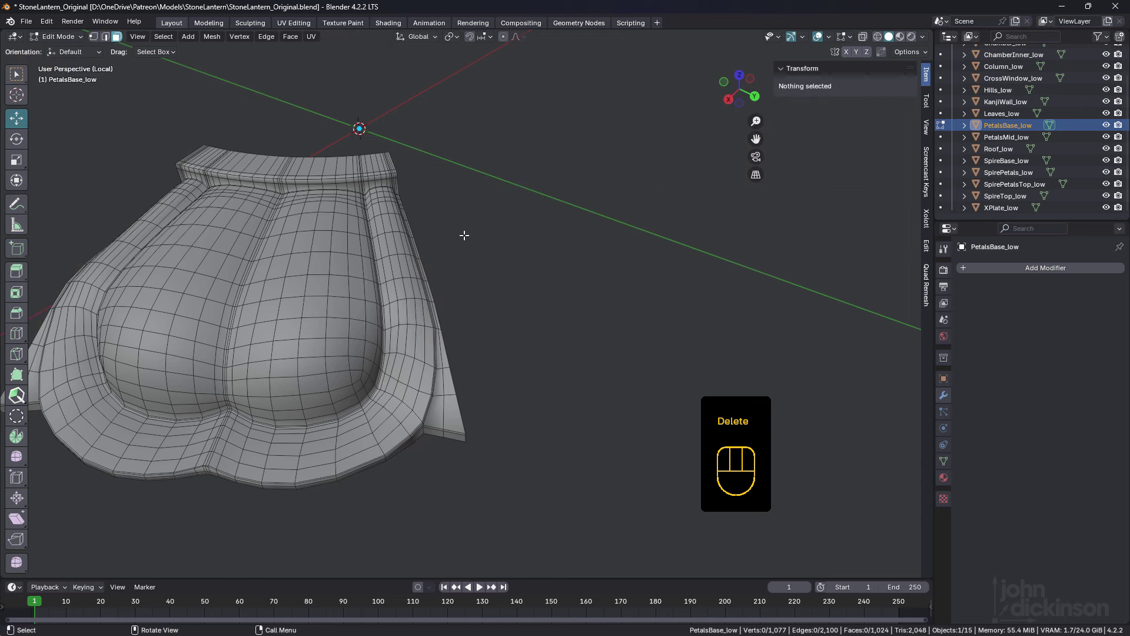
pyautogui.middleClick(328, 257)
pyautogui.press('Tab')
pyautogui.moveTo(406, 277); pyautogui.dragTo(389, 278)
pyautogui.moveTo(401, 283); pyautogui.dragTo(370, 275)
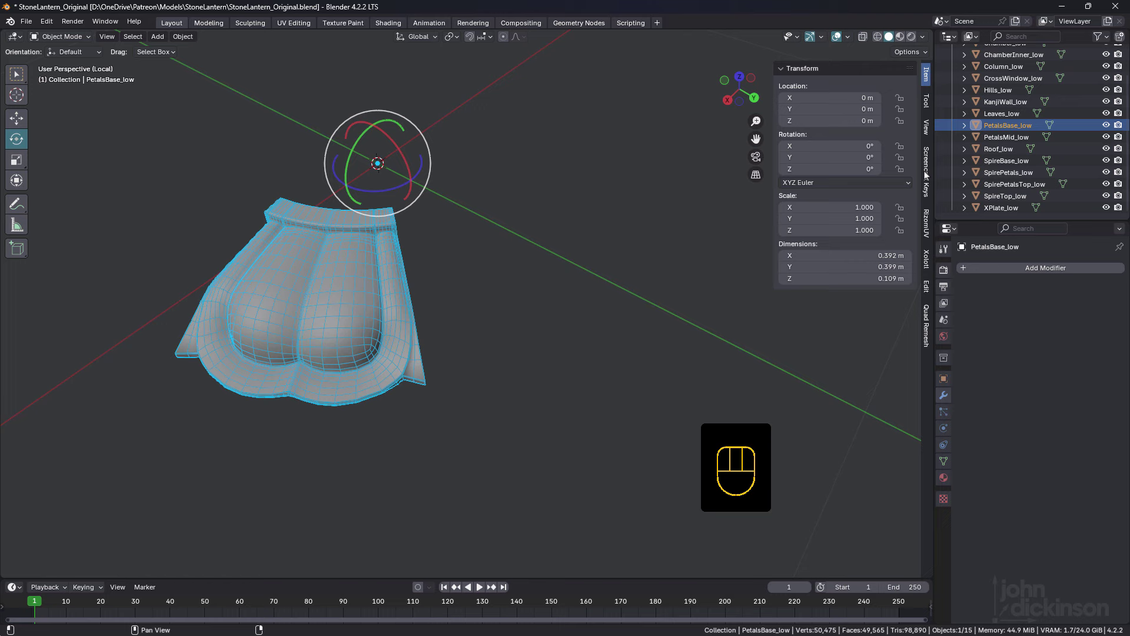
# Add an Empty and switch the petal Array from relative offset to object offset.
pyautogui.click(539, 194)
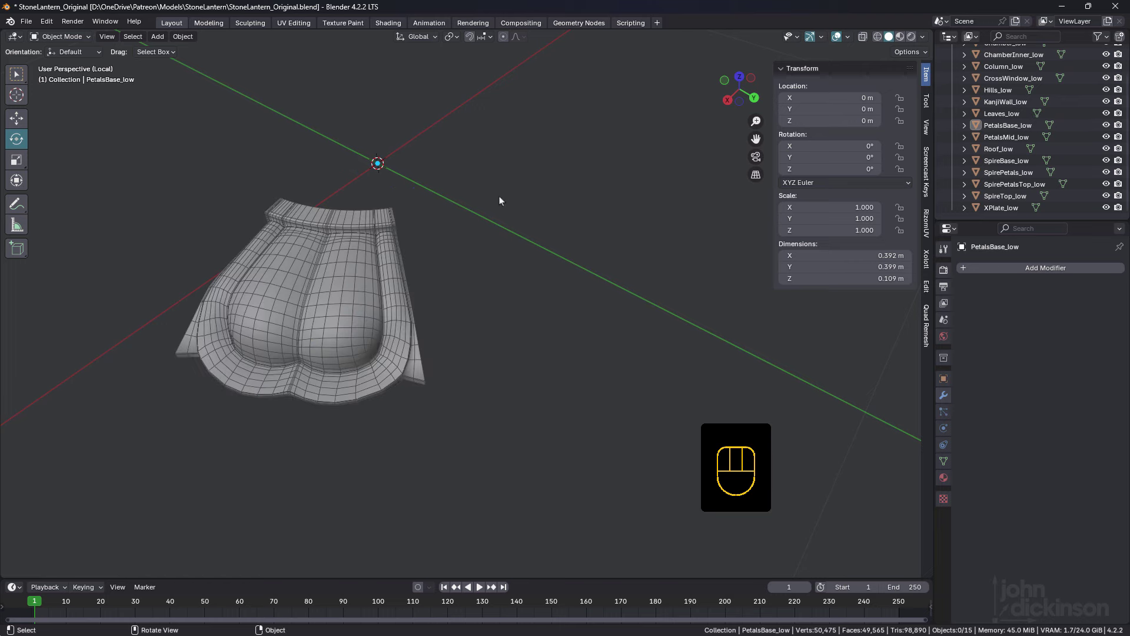
pyautogui.press('shift+a')
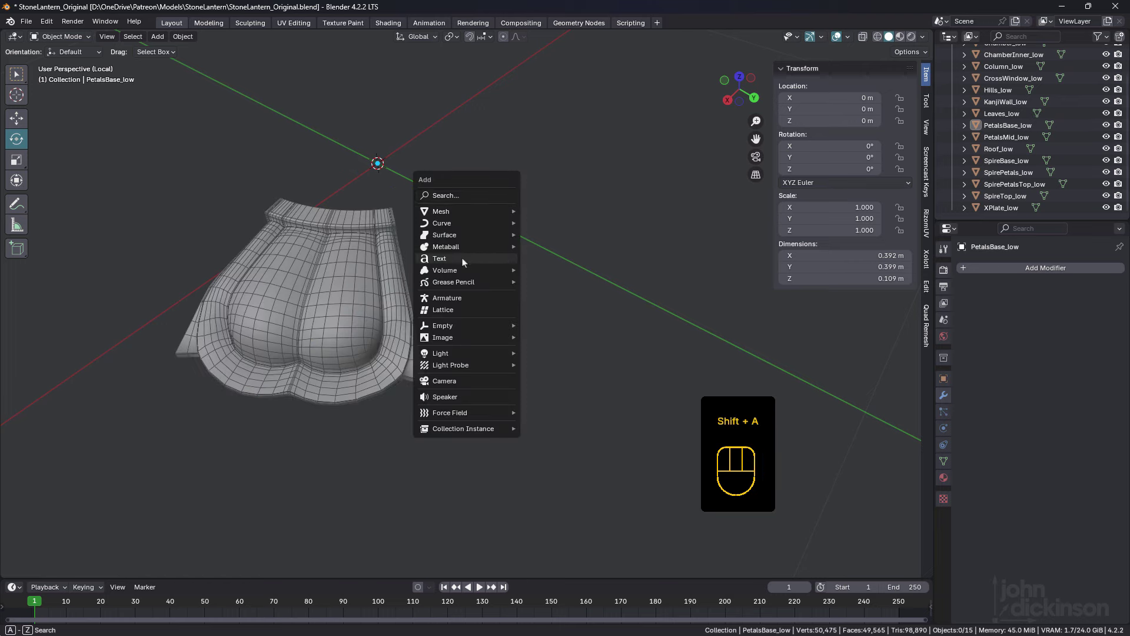
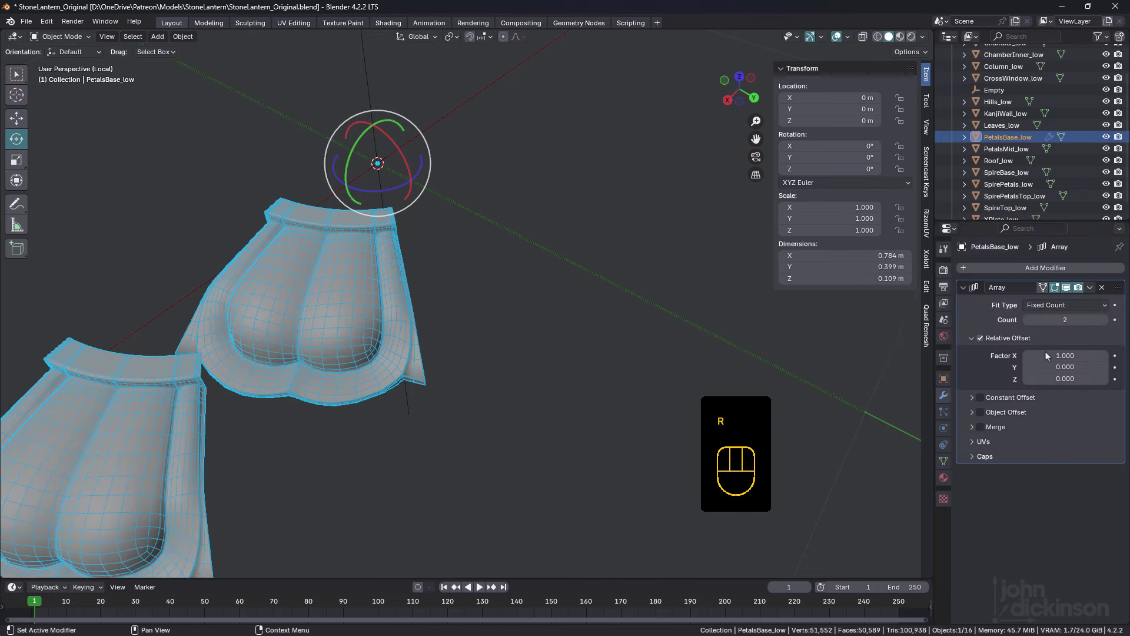
pyautogui.click(985, 338)
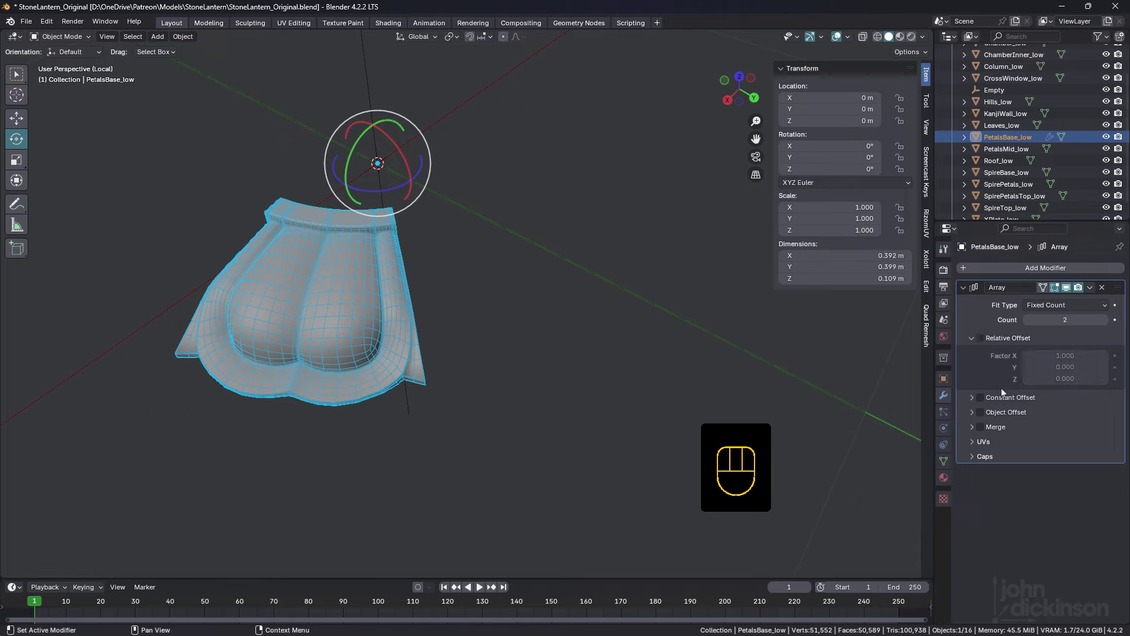
pyautogui.click(981, 416)
# Use the Empty, rotated 40°, as the Array's offset object and raise the count on PetalsBase_low.
pyautogui.click(977, 412)
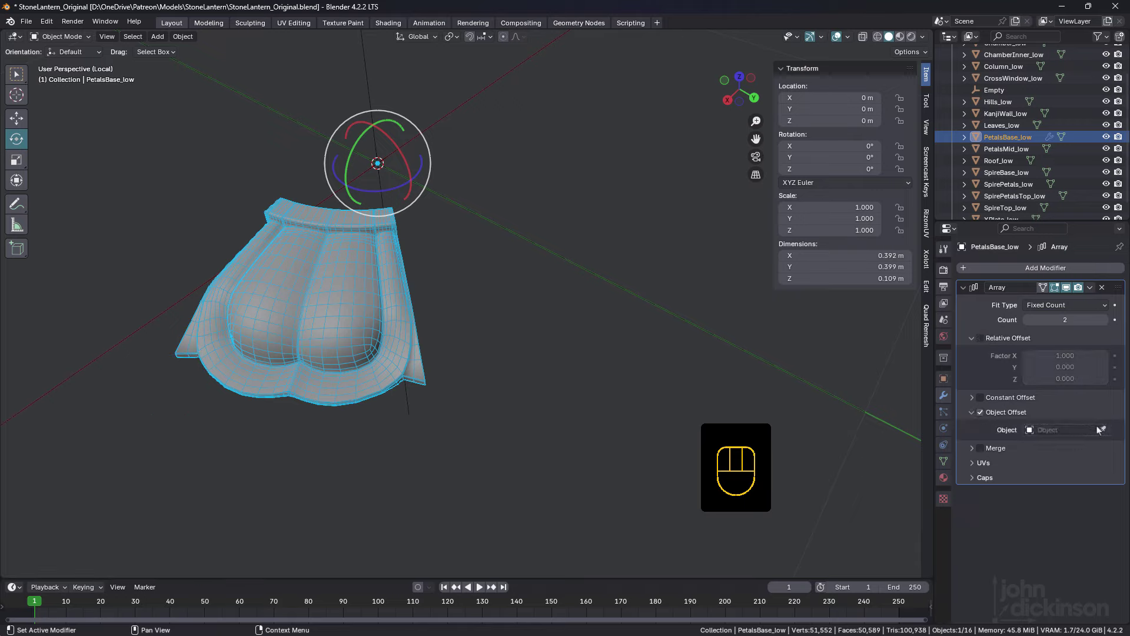
pyautogui.click(1106, 427)
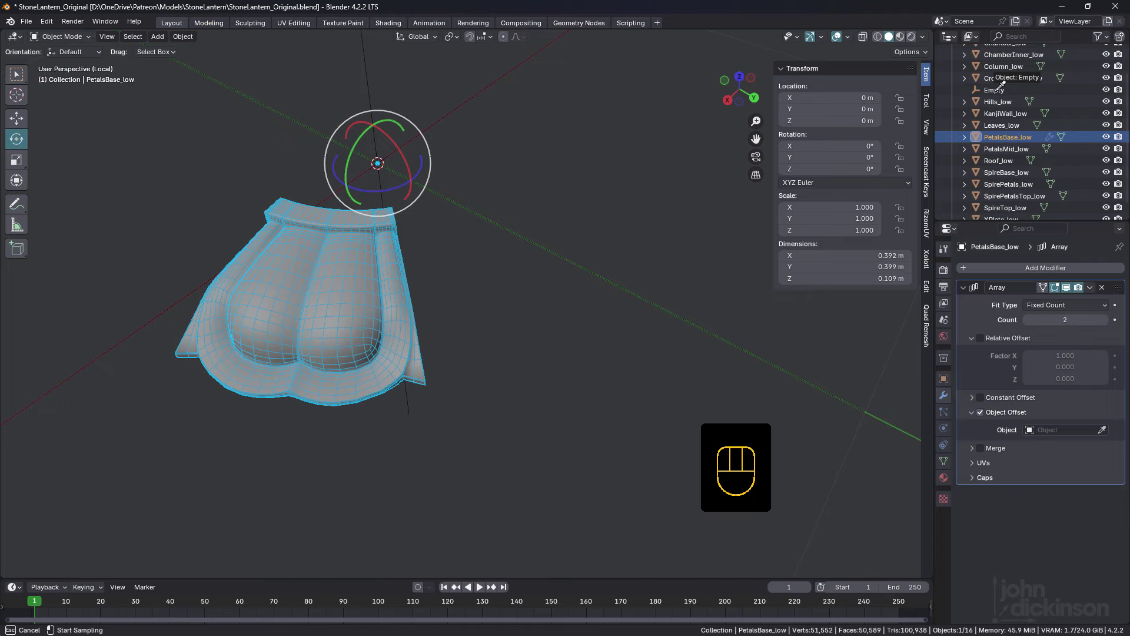
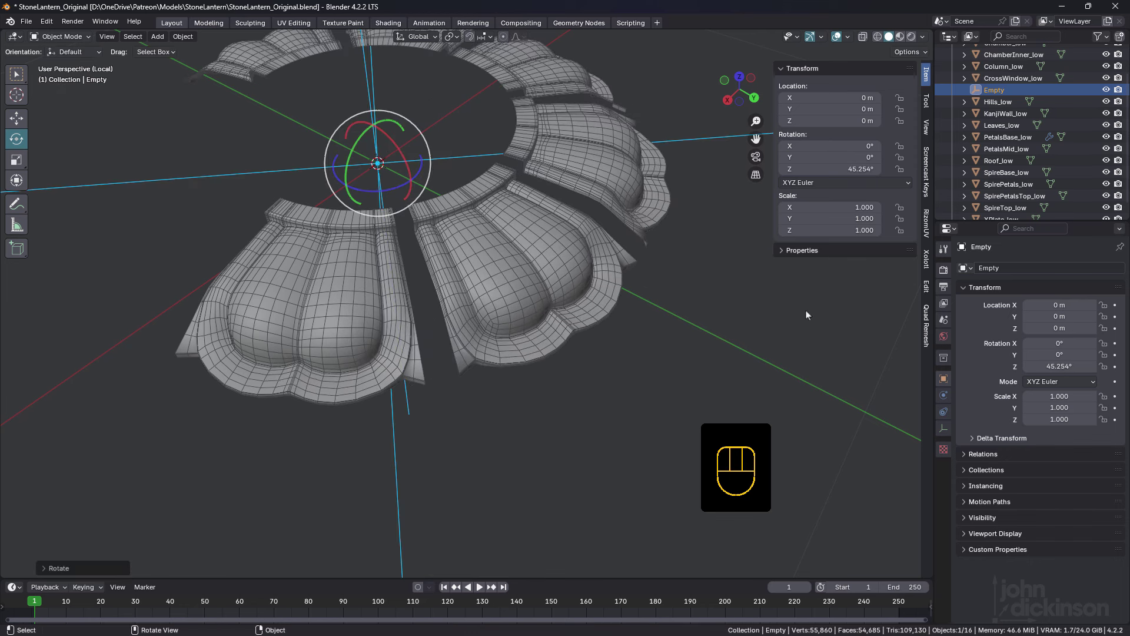
pyautogui.click(51, 571)
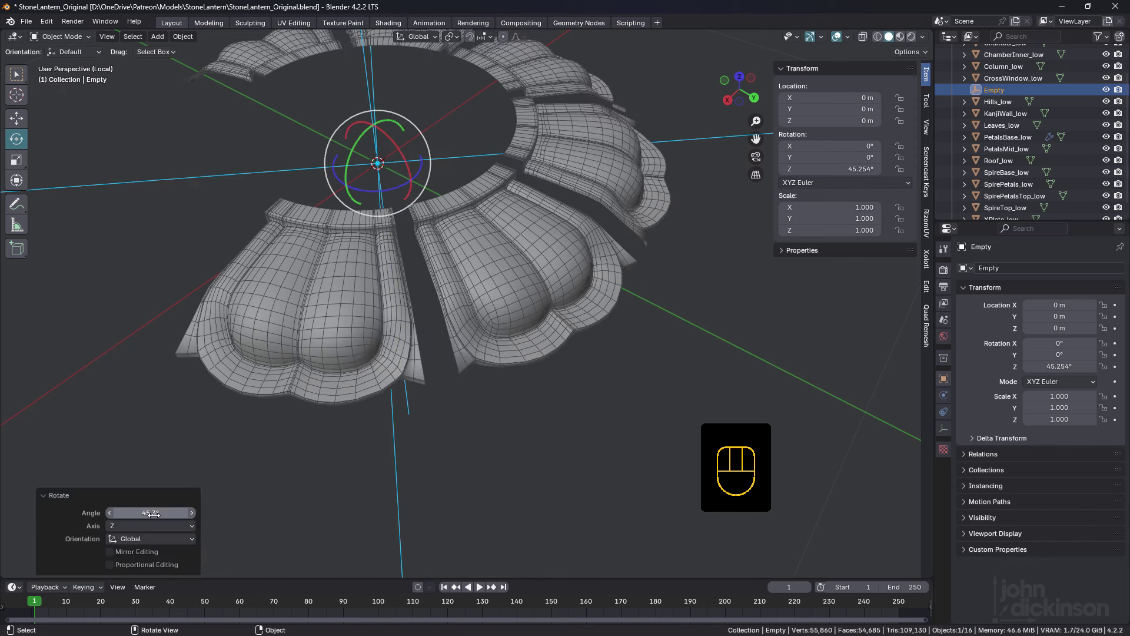
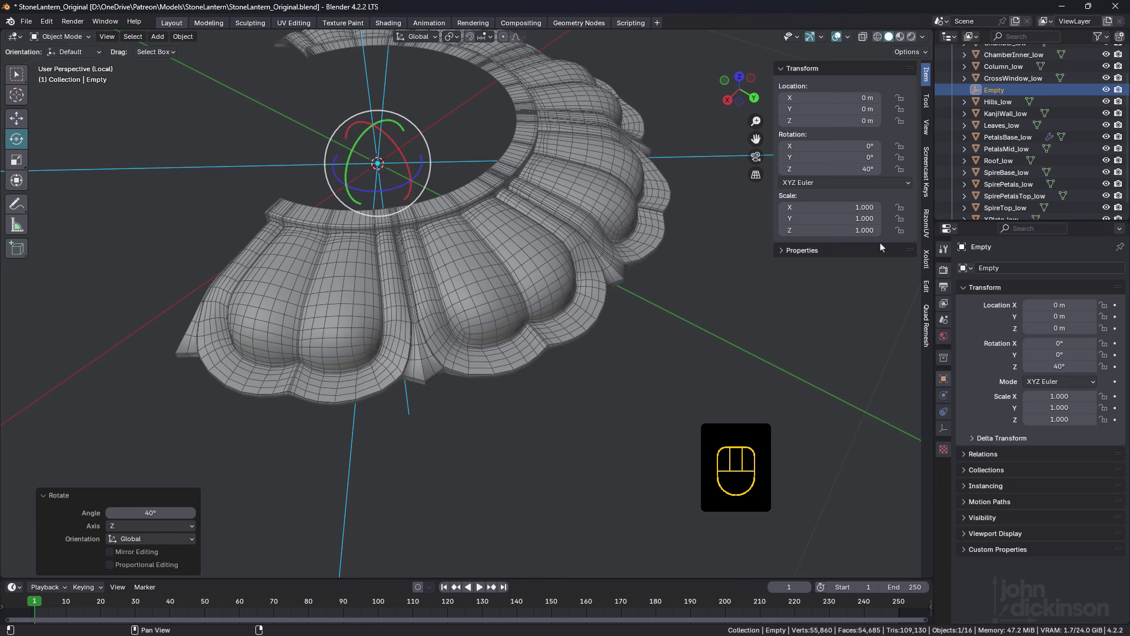
pyautogui.click(360, 285)
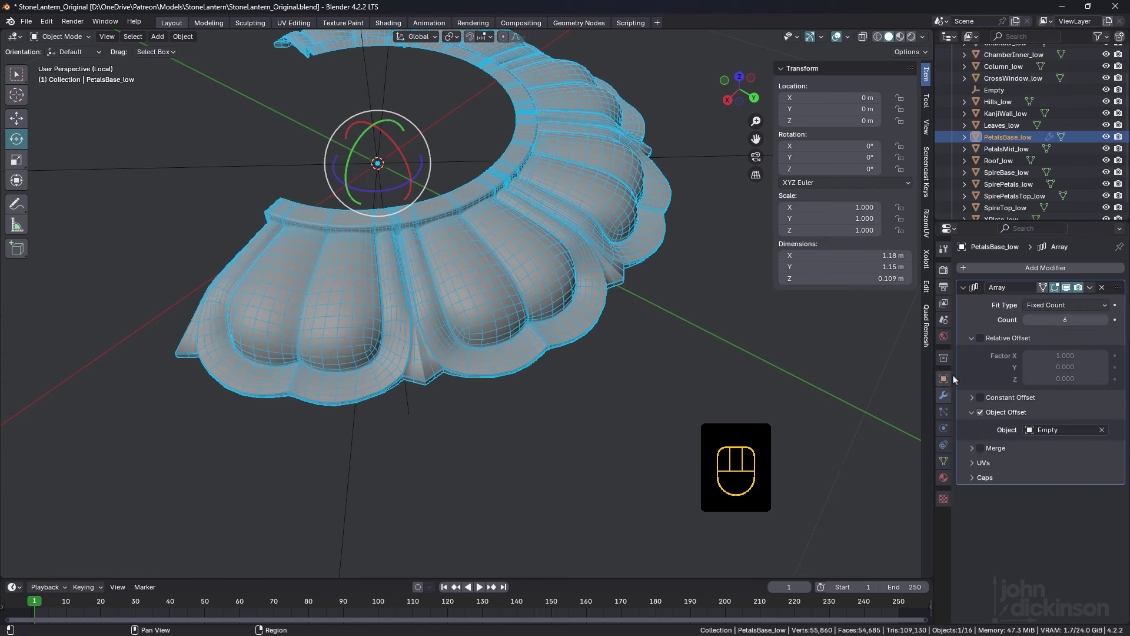
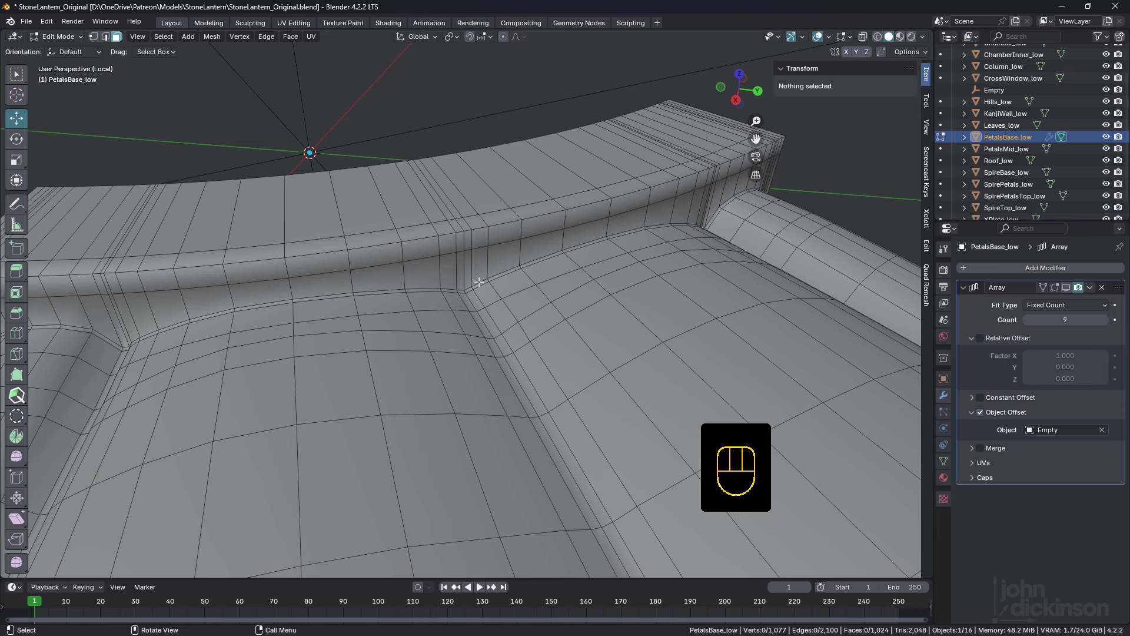
# Dissolve the surplus edge loop on the rim band and check the result out of Edit Mode.
pyautogui.middleClick(459, 271)
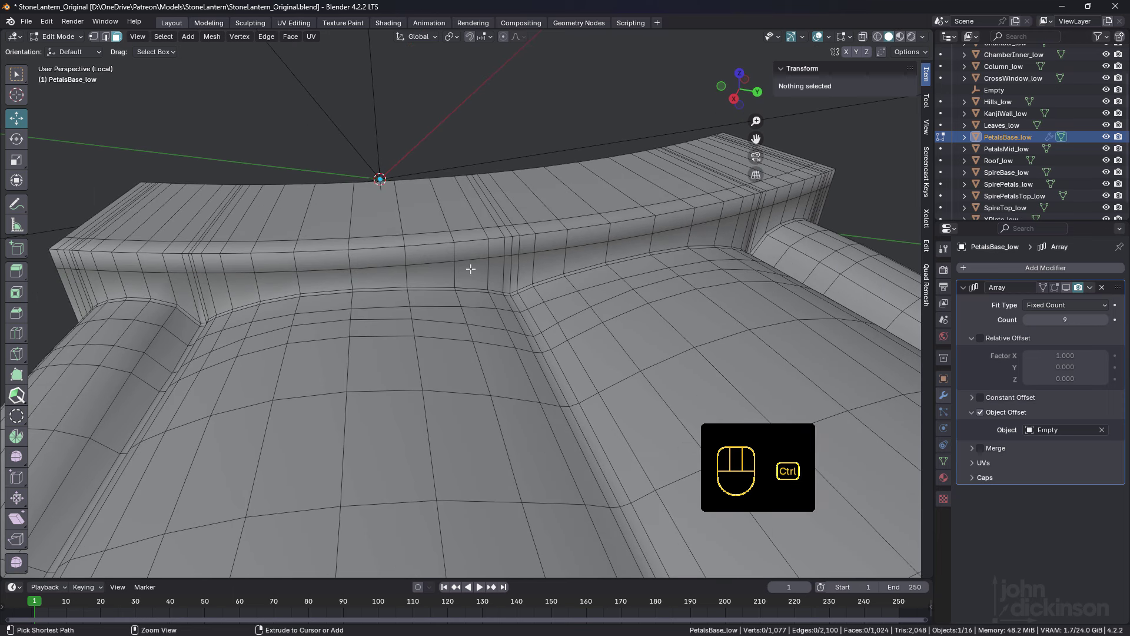
pyautogui.press('ctrl+r')
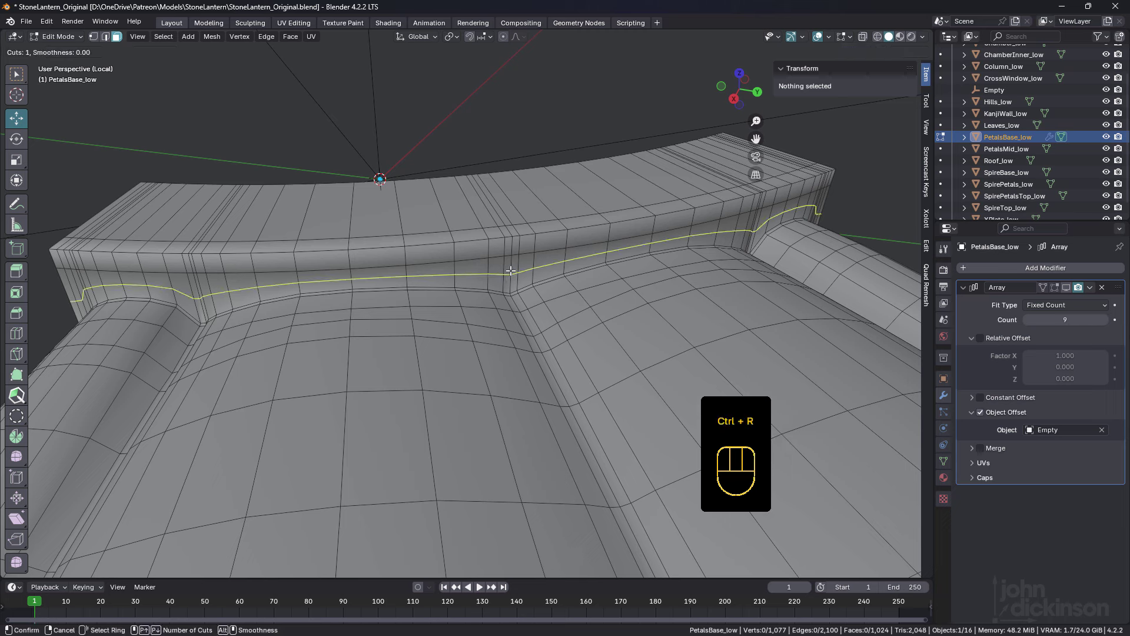
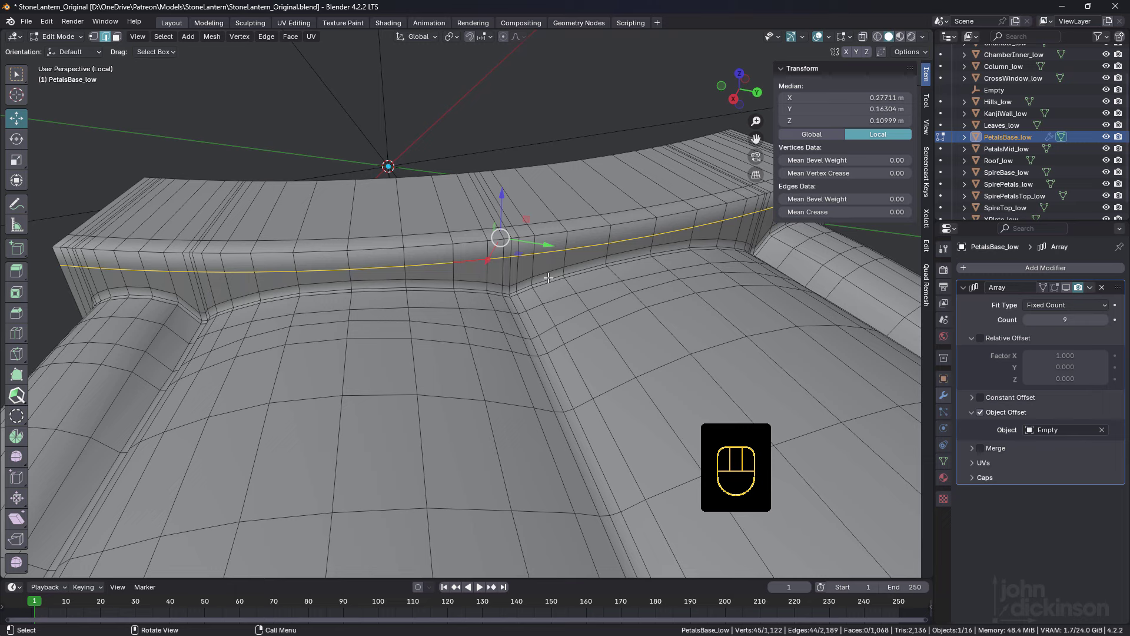
pyautogui.press('ctrl+x')
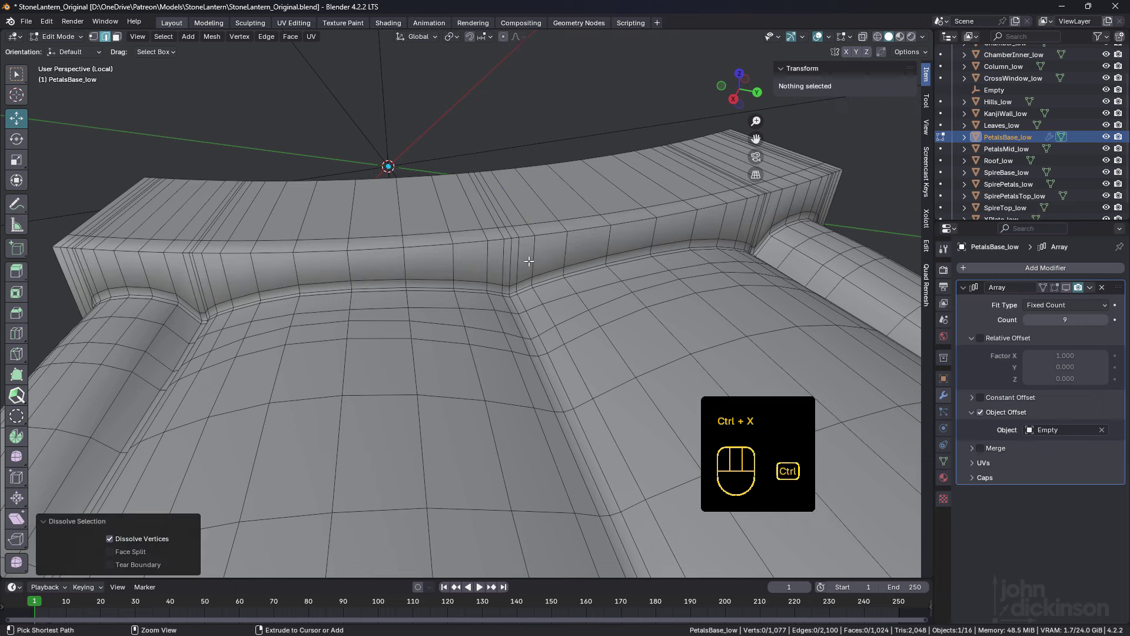
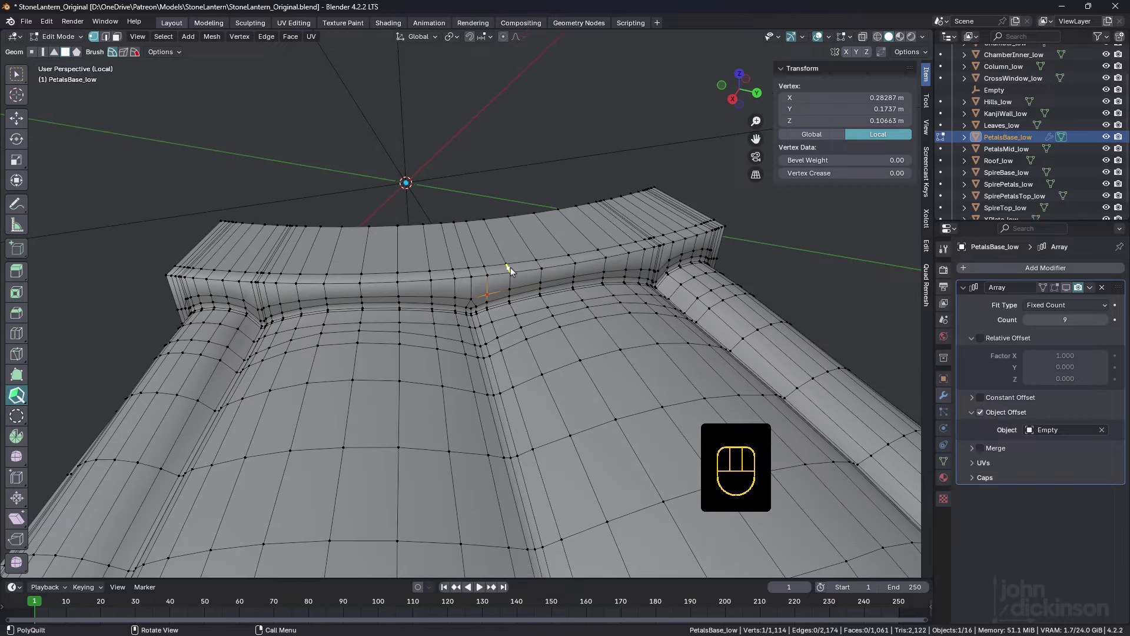
pyautogui.moveTo(508, 301); pyautogui.dragTo(501, 301)
pyautogui.press('Tab')
pyautogui.press('Tab')
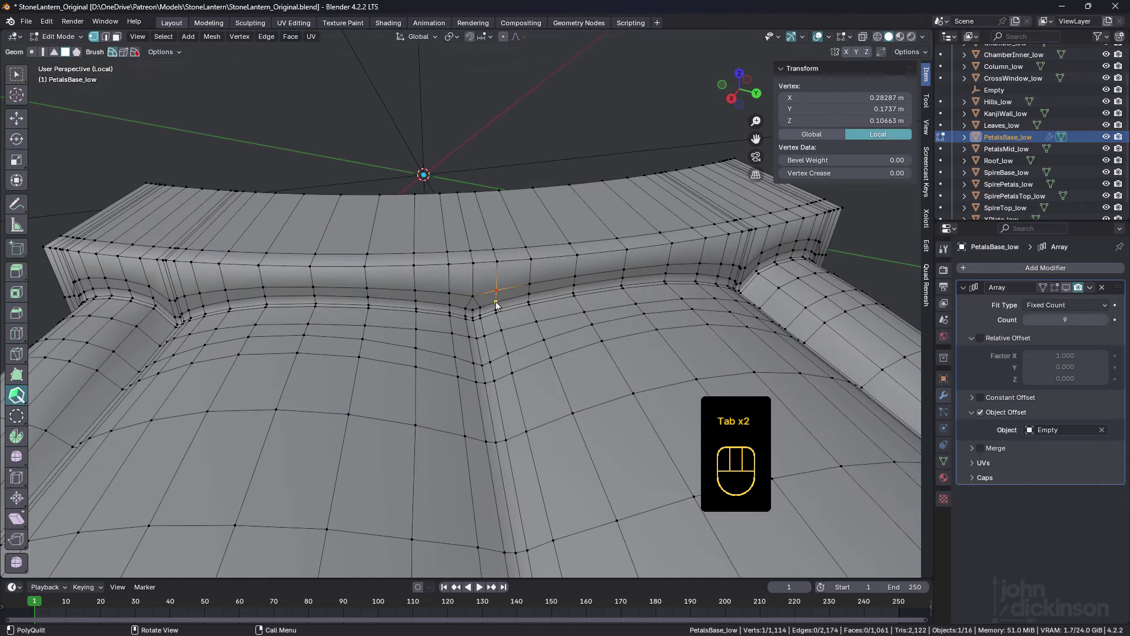
# At the next petal seam, remove the short stray vertical edge with PolyQuilt.
pyautogui.moveTo(483, 293); pyautogui.dragTo(495, 304)
pyautogui.middleClick(468, 325)
pyautogui.moveTo(461, 312); pyautogui.dragTo(511, 302)
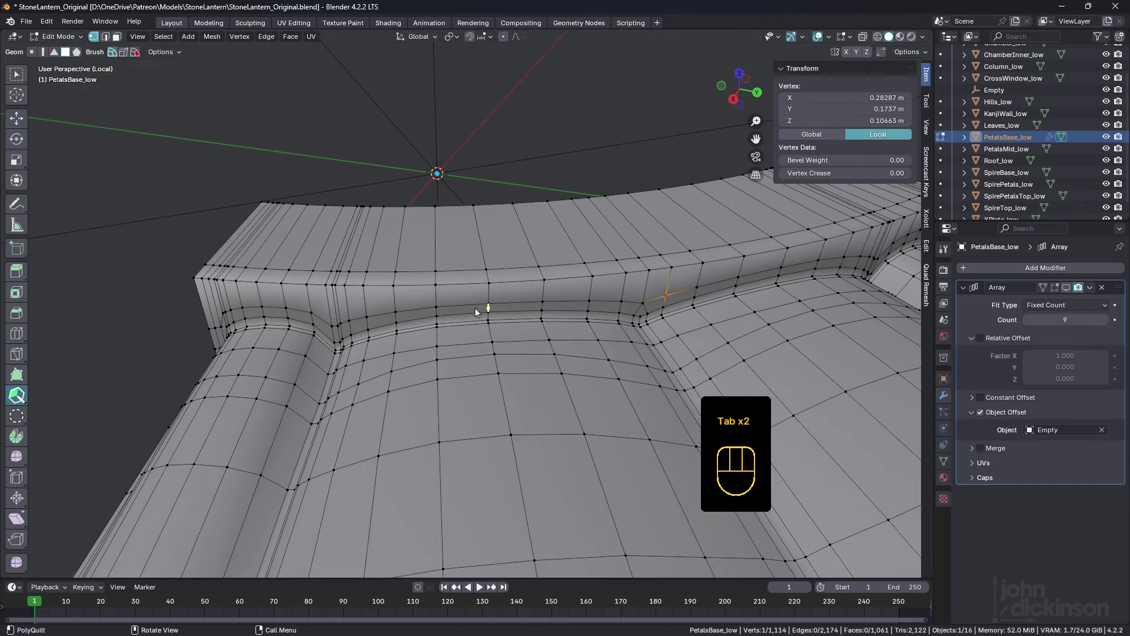
pyautogui.middleClick(475, 297)
pyautogui.moveTo(434, 301); pyautogui.dragTo(479, 268)
pyautogui.moveTo(496, 307); pyautogui.dragTo(495, 302)
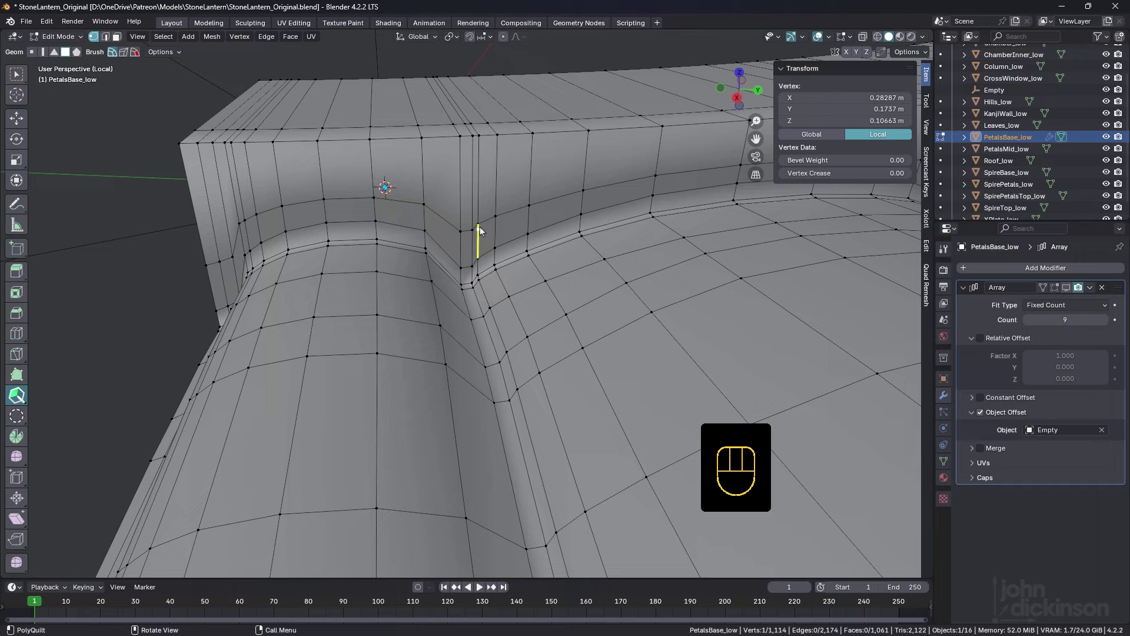
pyautogui.click(482, 230)
pyautogui.click(461, 236)
pyautogui.click(918, 162)
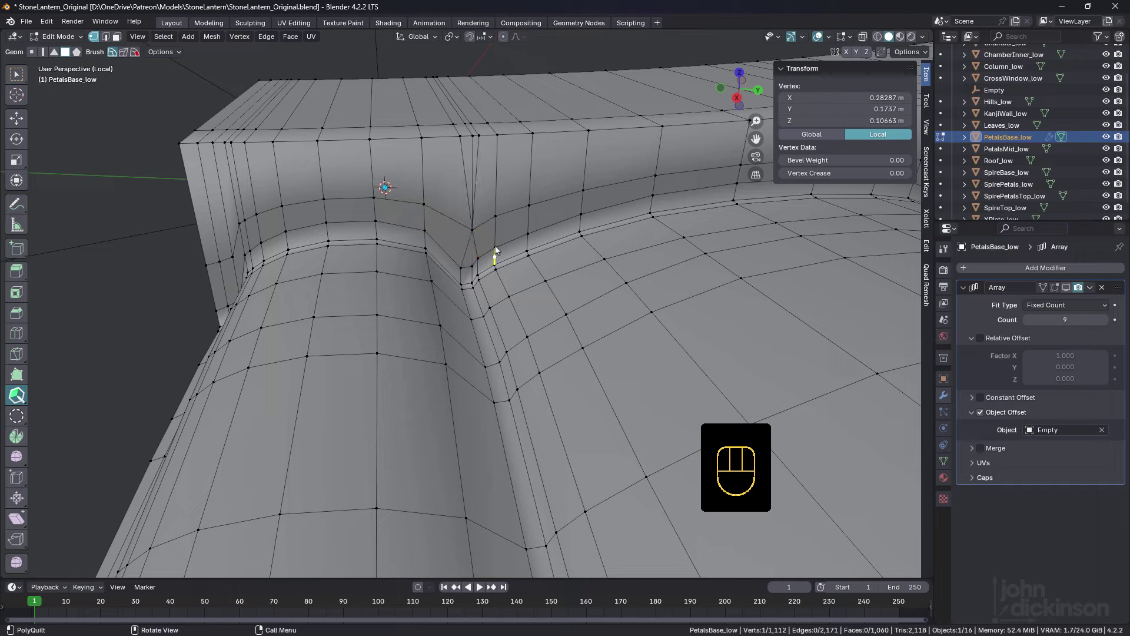
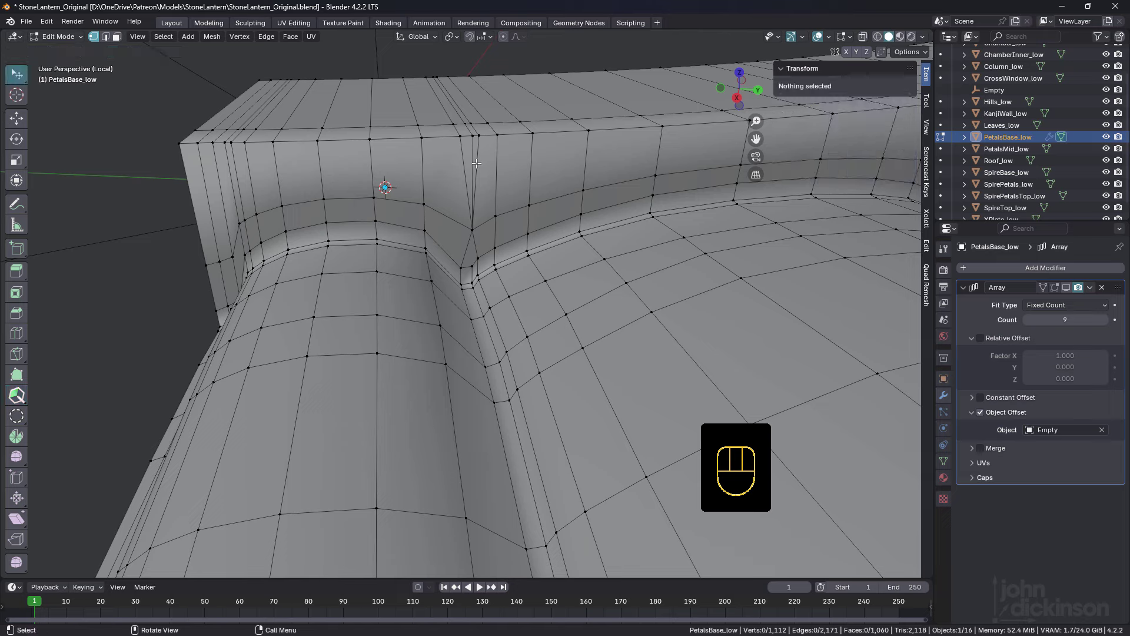
# In edge mode, dissolve two more seam edges at the petal junction and verify in Object Mode.
pyautogui.press('2')
pyautogui.click(476, 156)
pyautogui.click(464, 156)
pyautogui.press('ctrl+x')
pyautogui.moveTo(486, 248); pyautogui.dragTo(474, 252)
pyautogui.moveTo(538, 265); pyautogui.dragTo(534, 247)
pyautogui.moveTo(523, 243); pyautogui.dragTo(520, 247)
pyautogui.middleClick(522, 254)
pyautogui.press('Tab')
pyautogui.press('Tab')
# Enable the Array's edit-mode display so neighbouring petal copies show while editing.
pyautogui.moveTo(359, 250); pyautogui.dragTo(377, 267)
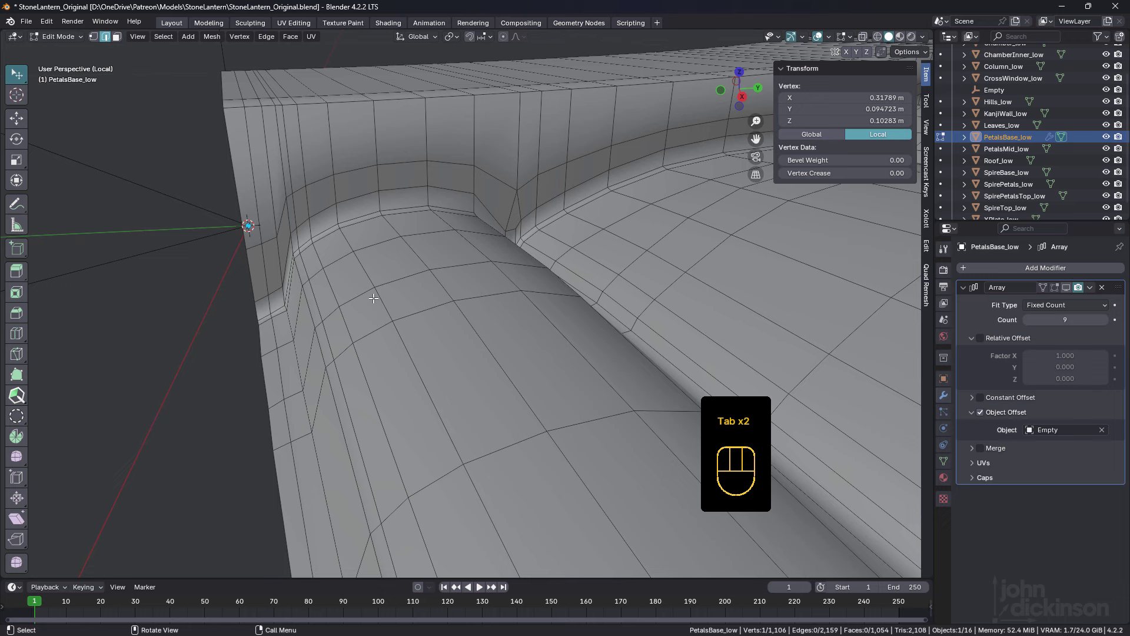
pyautogui.moveTo(353, 293); pyautogui.dragTo(377, 287)
pyautogui.moveTo(383, 287); pyautogui.dragTo(372, 280)
pyautogui.middleClick(394, 284)
pyautogui.moveTo(471, 312); pyautogui.dragTo(463, 309)
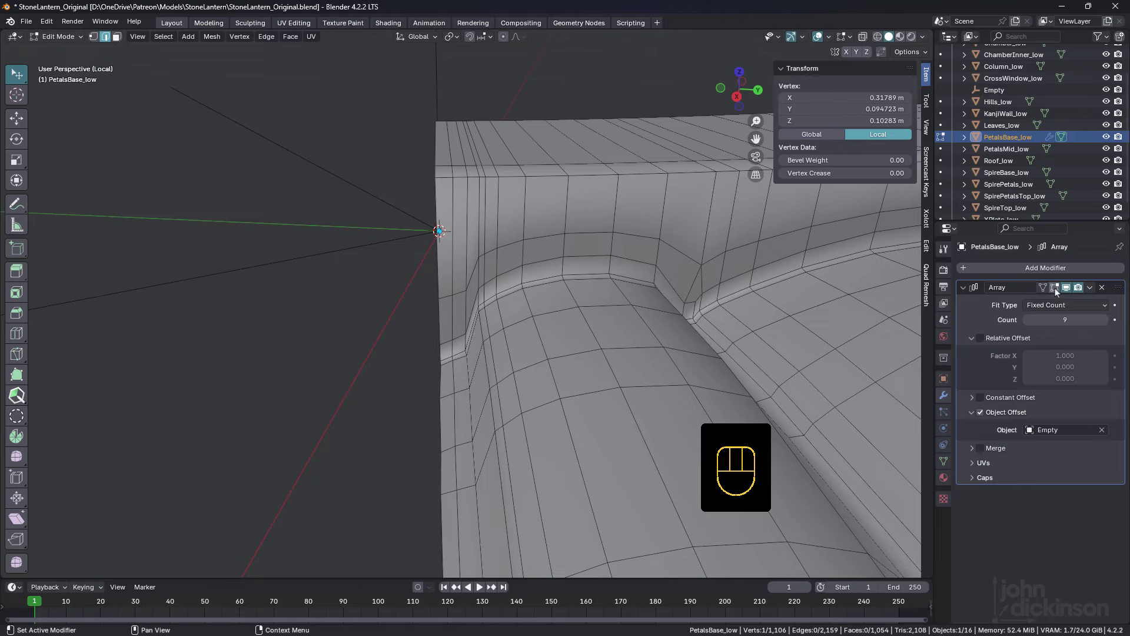
pyautogui.click(1056, 290)
# Select the surplus vertices at the petal seam and dissolve them.
pyautogui.moveTo(492, 317); pyautogui.dragTo(487, 309)
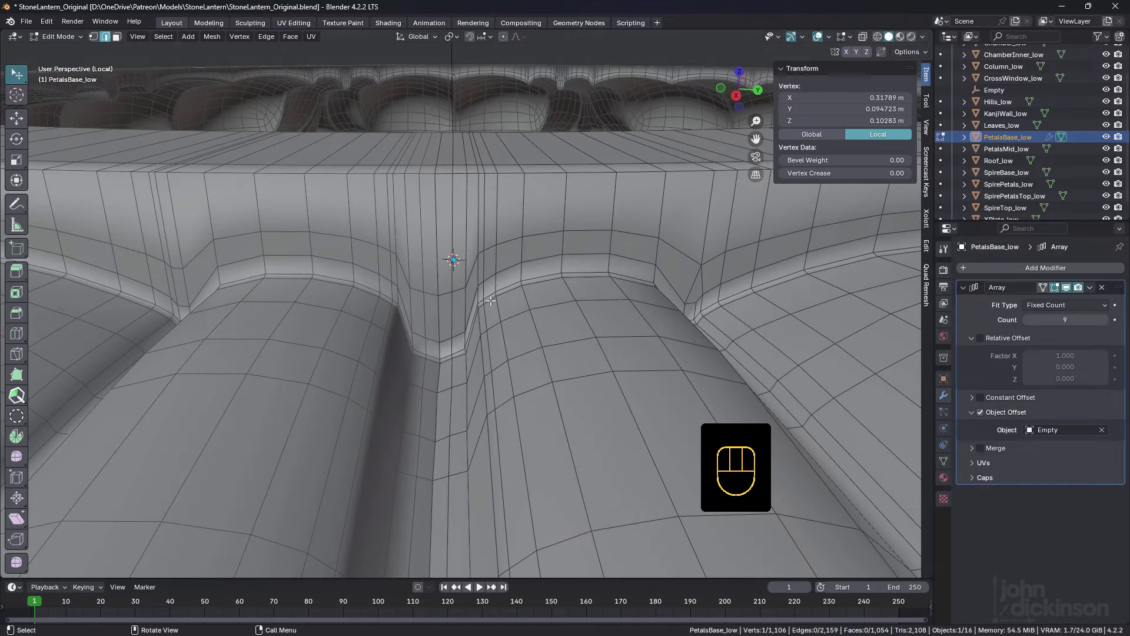
pyautogui.moveTo(491, 303); pyautogui.dragTo(498, 289)
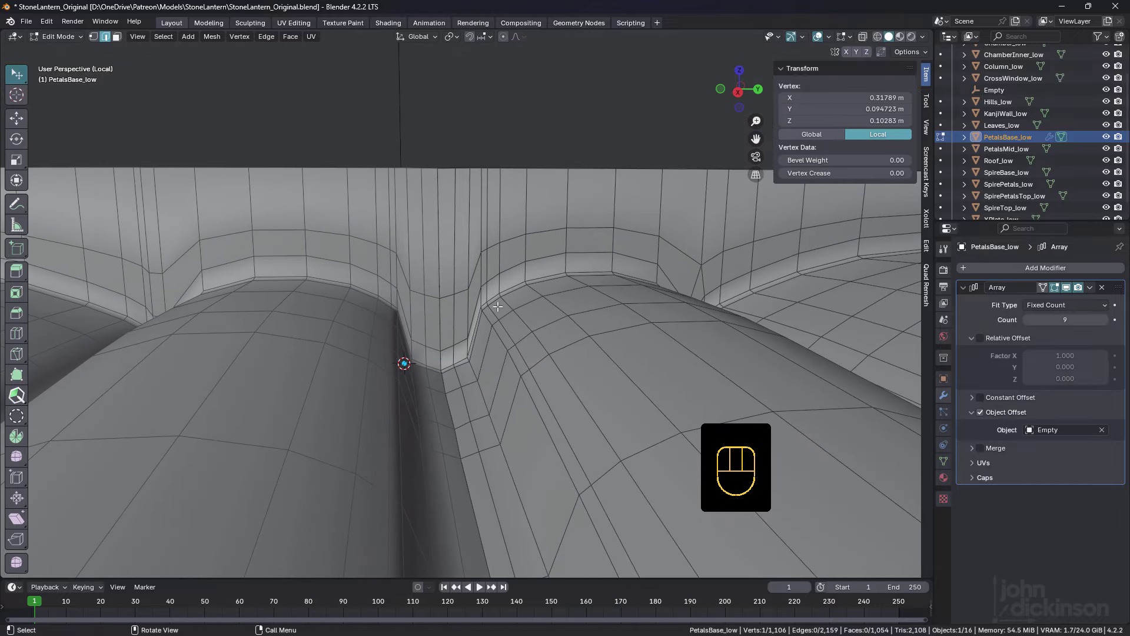
pyautogui.click(492, 307)
pyautogui.moveTo(499, 310); pyautogui.dragTo(502, 316)
pyautogui.press('ctrl+x')
pyautogui.moveTo(492, 323); pyautogui.dragTo(490, 326)
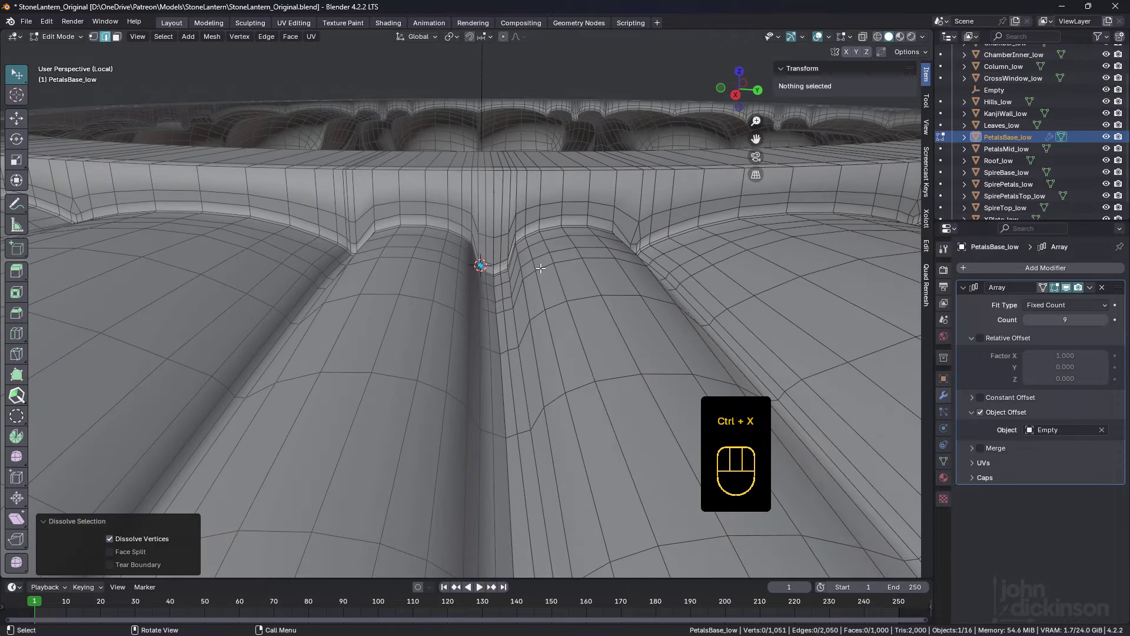
pyautogui.moveTo(557, 254); pyautogui.dragTo(531, 297)
pyautogui.middleClick(489, 334)
pyautogui.moveTo(433, 399); pyautogui.dragTo(455, 361)
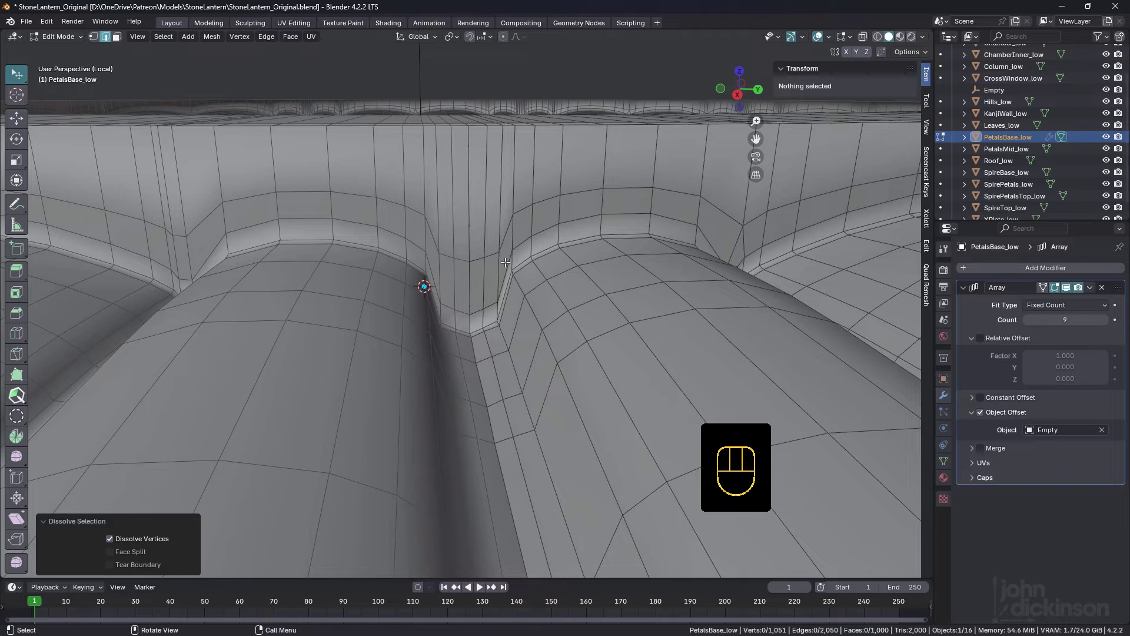
# Select the vertical edge loop down the seam and dissolve its extra edges.
pyautogui.click(498, 250)
pyautogui.moveTo(524, 260); pyautogui.dragTo(522, 267)
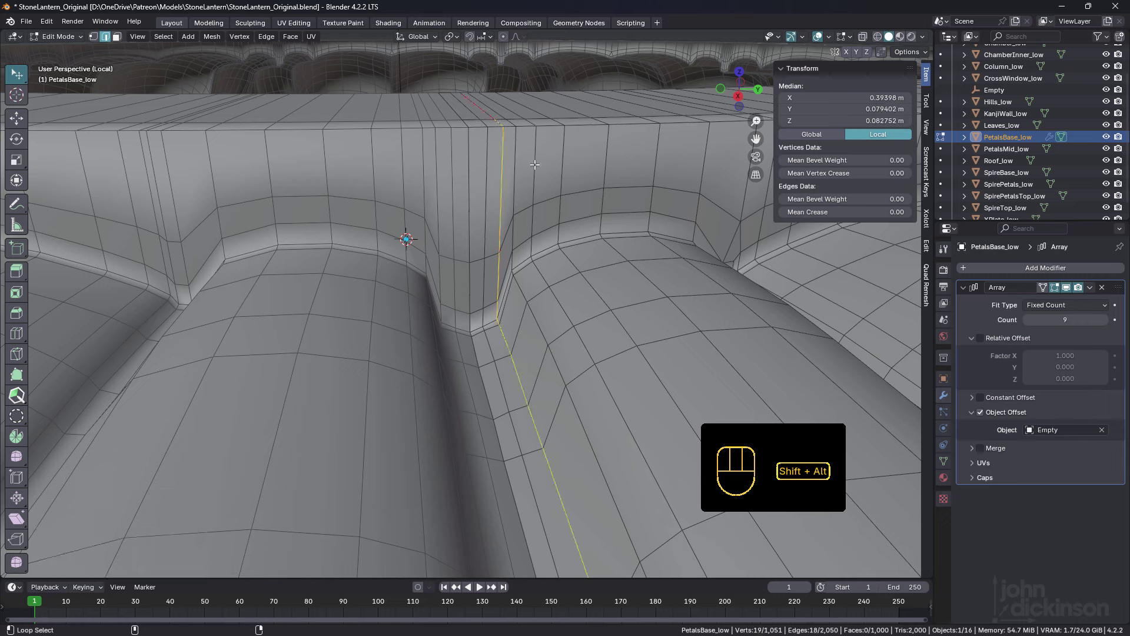
pyautogui.click(539, 155)
pyautogui.click(498, 207)
pyautogui.click(492, 259)
pyautogui.click(499, 257)
pyautogui.click(501, 188)
pyautogui.press('ctrl+x')
pyautogui.middleClick(520, 242)
pyautogui.moveTo(520, 230); pyautogui.dragTo(514, 231)
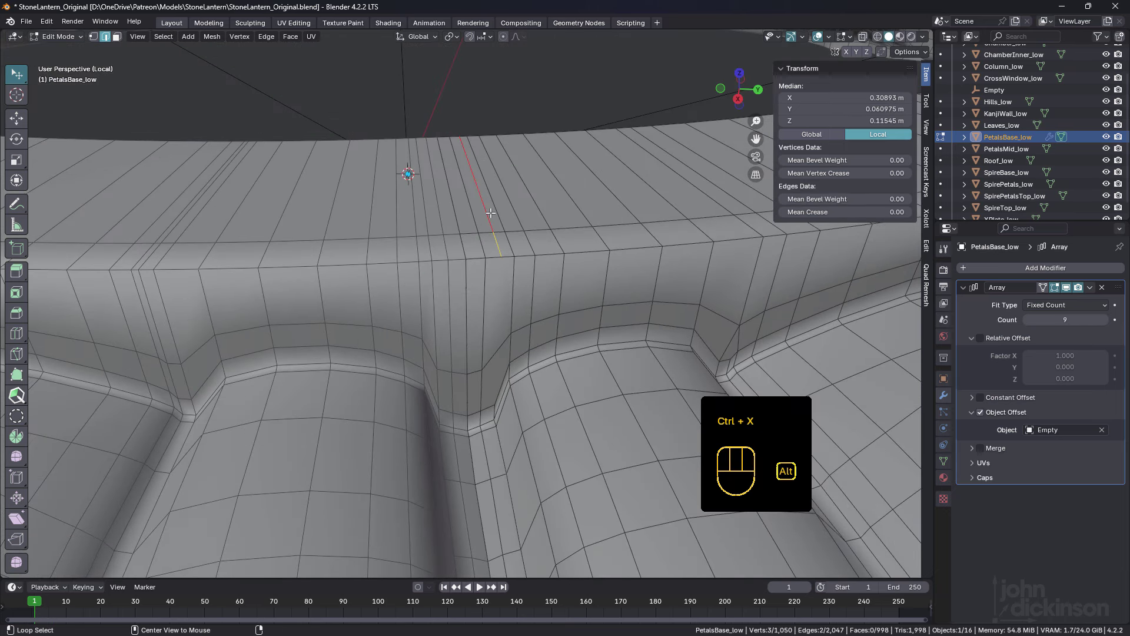
pyautogui.press('ctrl+x')
# In vertex mode, vertex-slide (G G) the vertex beside the seam along its edge.
pyautogui.moveTo(506, 321); pyautogui.dragTo(514, 294)
pyautogui.press('1')
pyautogui.click(510, 366)
pyautogui.press('g')
pyautogui.press('g')
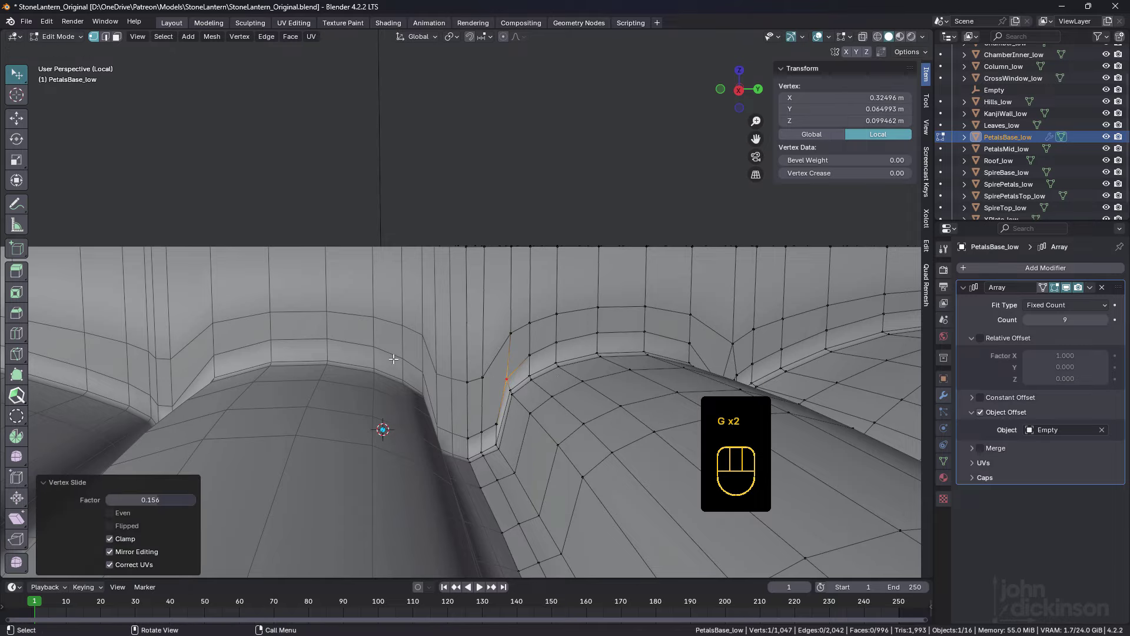
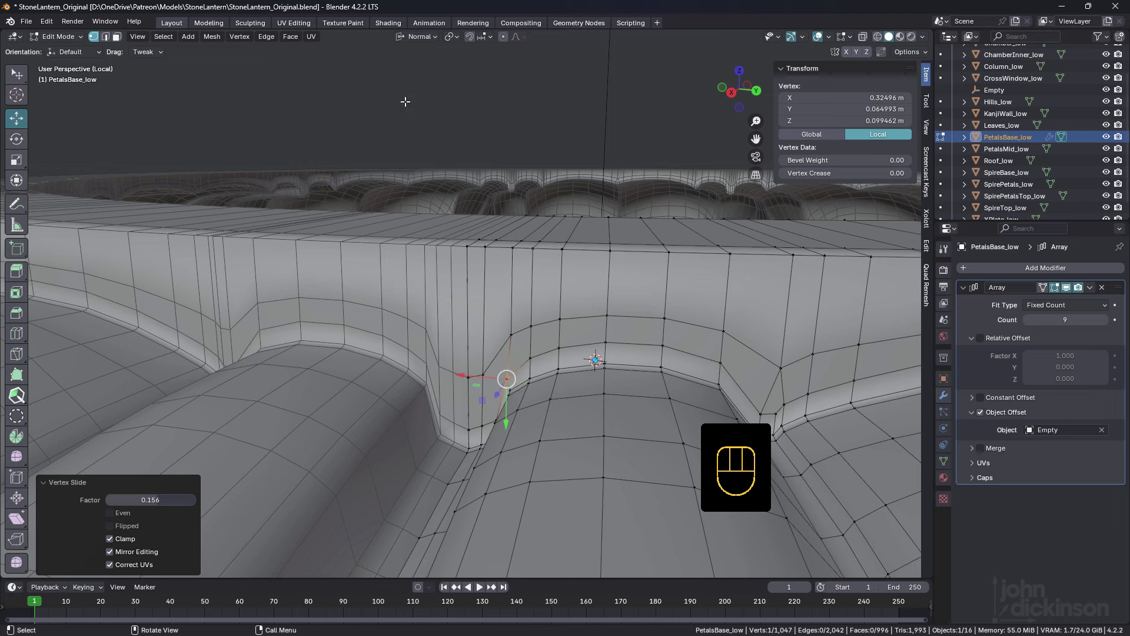
# Select vertices at the petal junction and move them into line.
pyautogui.moveTo(534, 412); pyautogui.dragTo(532, 381)
pyautogui.click(494, 381)
pyautogui.middleClick(532, 382)
pyautogui.middleClick(536, 395)
pyautogui.click(517, 418)
pyautogui.click(492, 424)
pyautogui.doubleClick(476, 425)
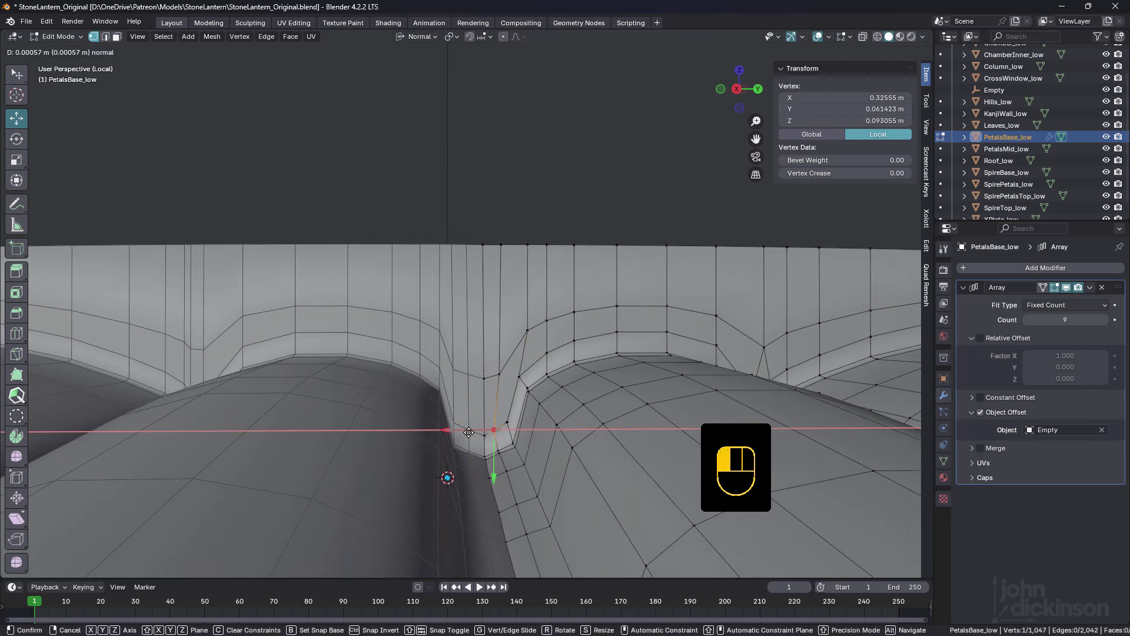
pyautogui.click(506, 416)
pyautogui.middleClick(523, 379)
# Pick the two overlapping seam-corner vertices and merge them with M.
pyautogui.click(531, 326)
pyautogui.click(506, 332)
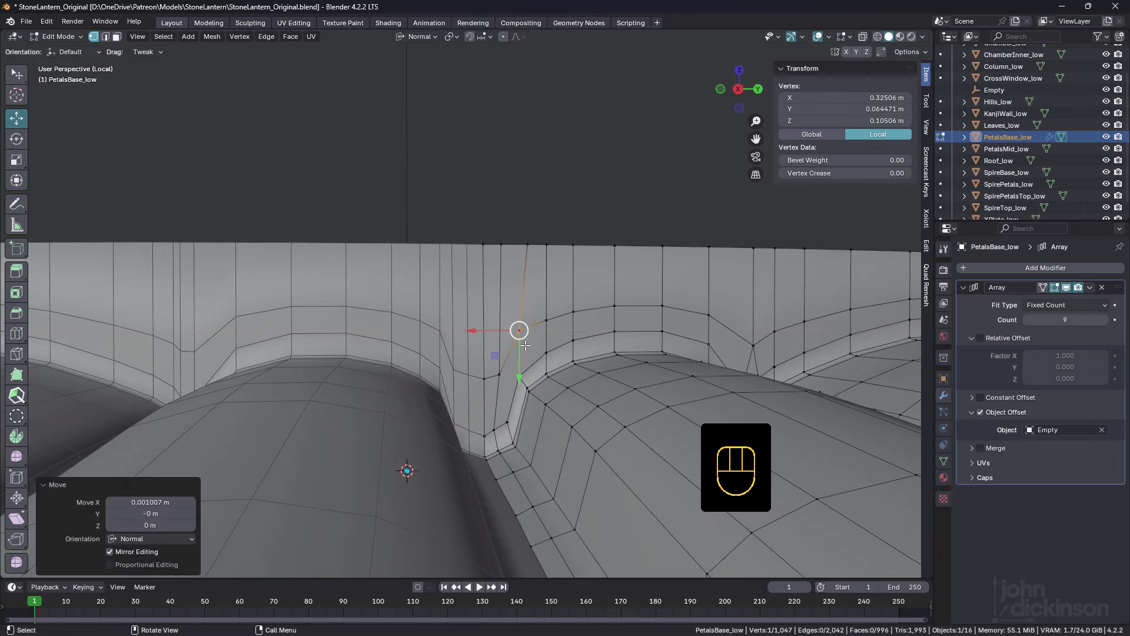
pyautogui.click(529, 368)
pyautogui.press('ctrl+z')
pyautogui.moveTo(543, 356); pyautogui.dragTo(527, 359)
pyautogui.click(525, 369)
pyautogui.moveTo(527, 376); pyautogui.dragTo(521, 375)
pyautogui.click(576, 285)
pyautogui.moveTo(531, 330); pyautogui.dragTo(527, 341)
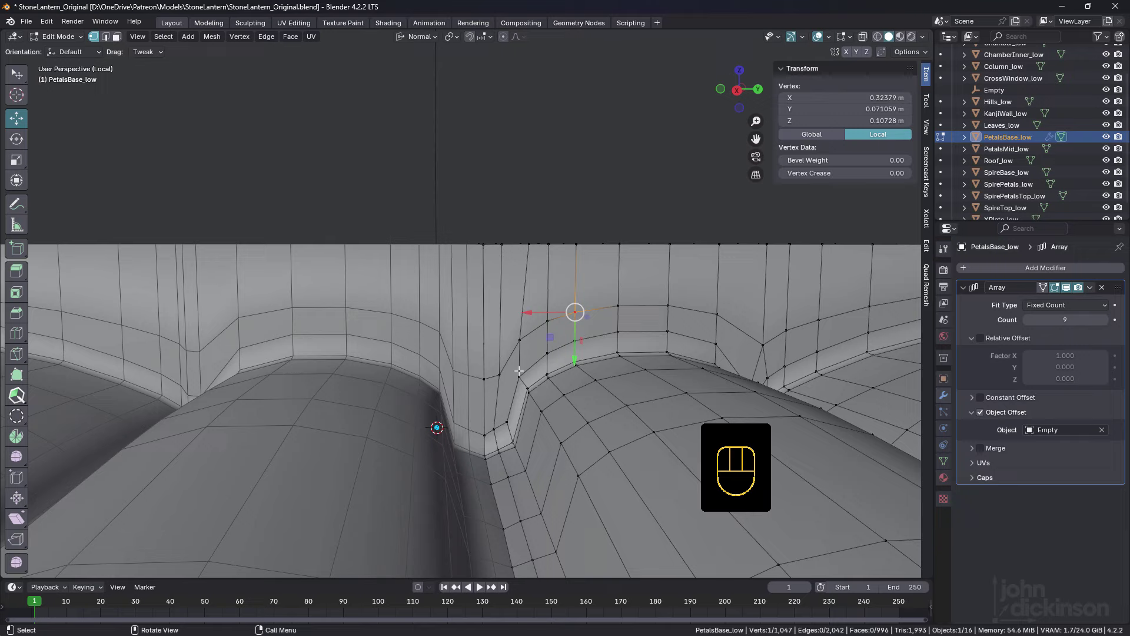
pyautogui.click(519, 339)
pyautogui.click(502, 371)
pyautogui.press('m')
# Merge the remaining doubled geometry at the petal seam.
pyautogui.moveTo(538, 388); pyautogui.dragTo(533, 391)
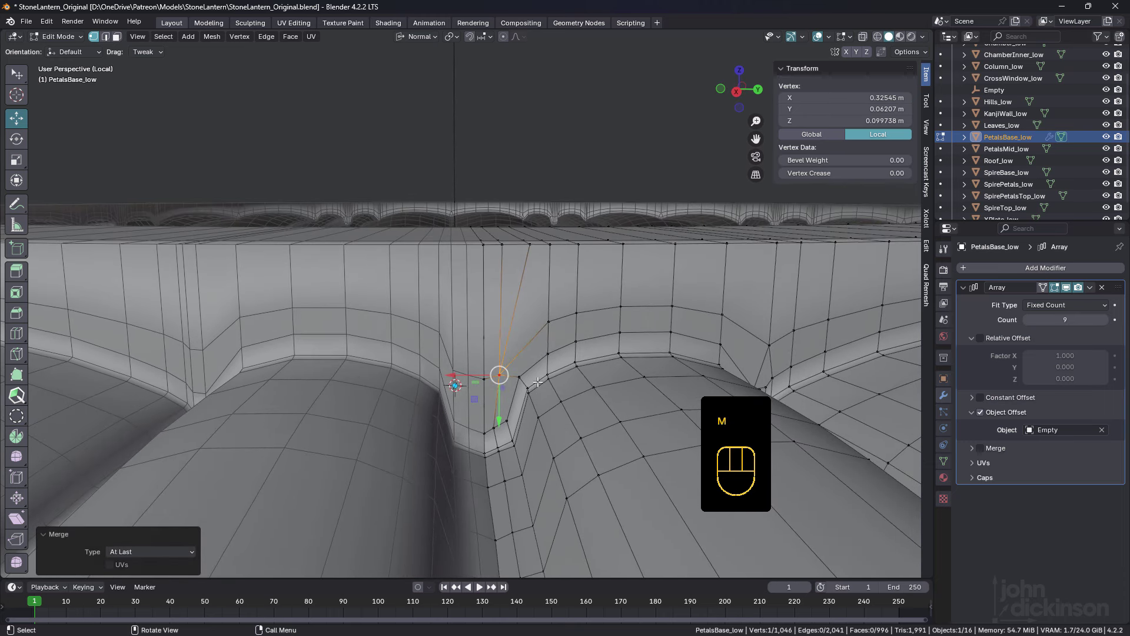
pyautogui.press('2')
pyautogui.click(516, 304)
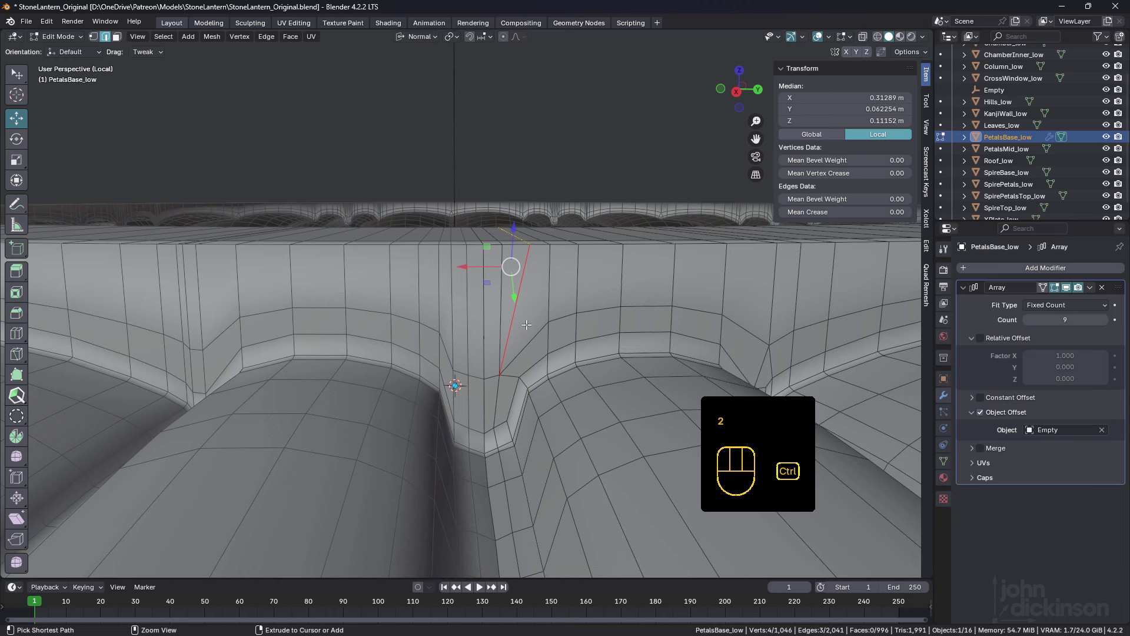
pyautogui.press('ctrl+x')
pyautogui.middleClick(525, 340)
# Nudge seam vertices slightly along their normals and slide one along the seam edge.
pyautogui.press('1')
pyautogui.click(503, 373)
pyautogui.moveTo(498, 400); pyautogui.dragTo(503, 386)
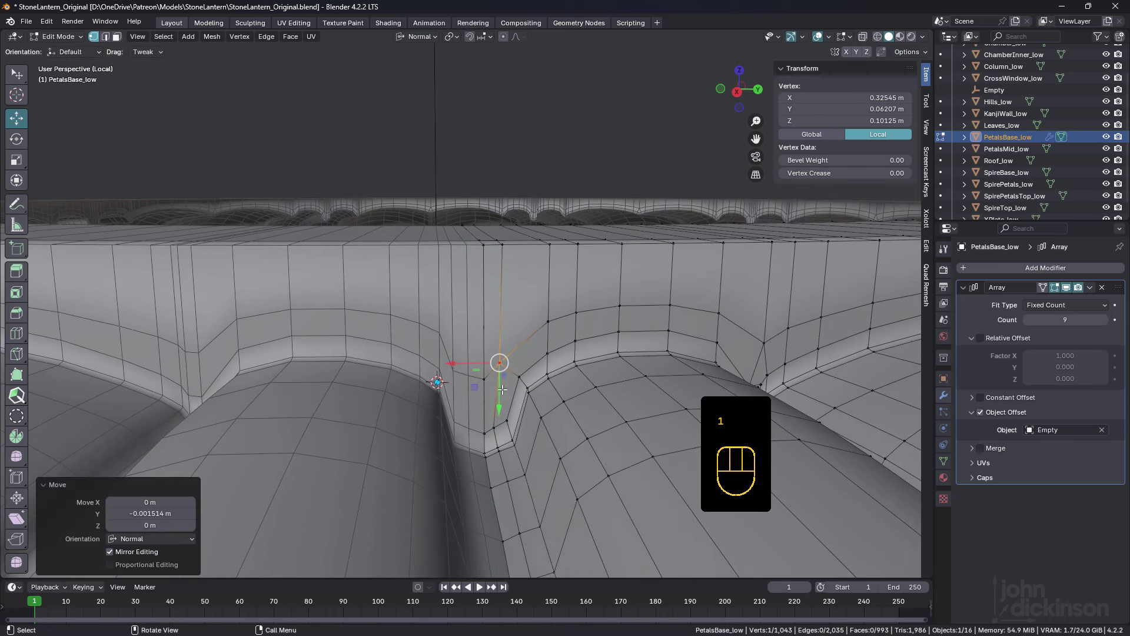
pyautogui.click(478, 362)
pyautogui.moveTo(536, 350); pyautogui.dragTo(529, 348)
pyautogui.click(610, 200)
pyautogui.middleClick(508, 357)
# Vertex-slide the rim vertices by the seam into place and confirm their positions.
pyautogui.click(510, 319)
pyautogui.click(511, 351)
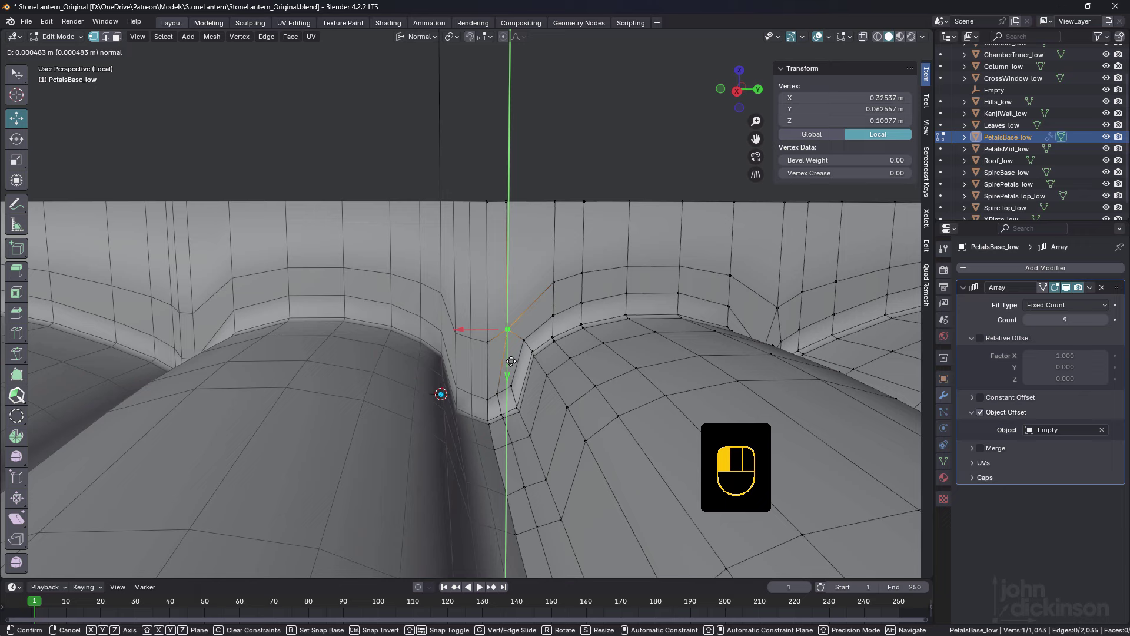
pyautogui.click(539, 271)
pyautogui.moveTo(533, 313); pyautogui.dragTo(524, 313)
pyautogui.click(555, 311)
pyautogui.click(532, 309)
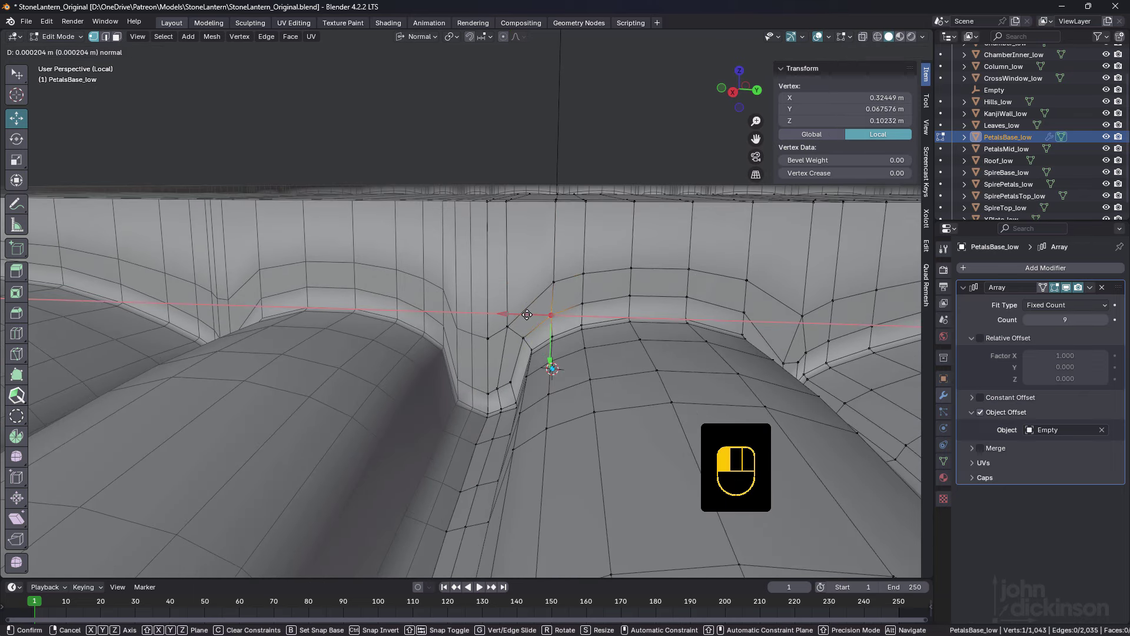
pyautogui.click(570, 237)
pyautogui.moveTo(560, 275); pyautogui.dragTo(571, 295)
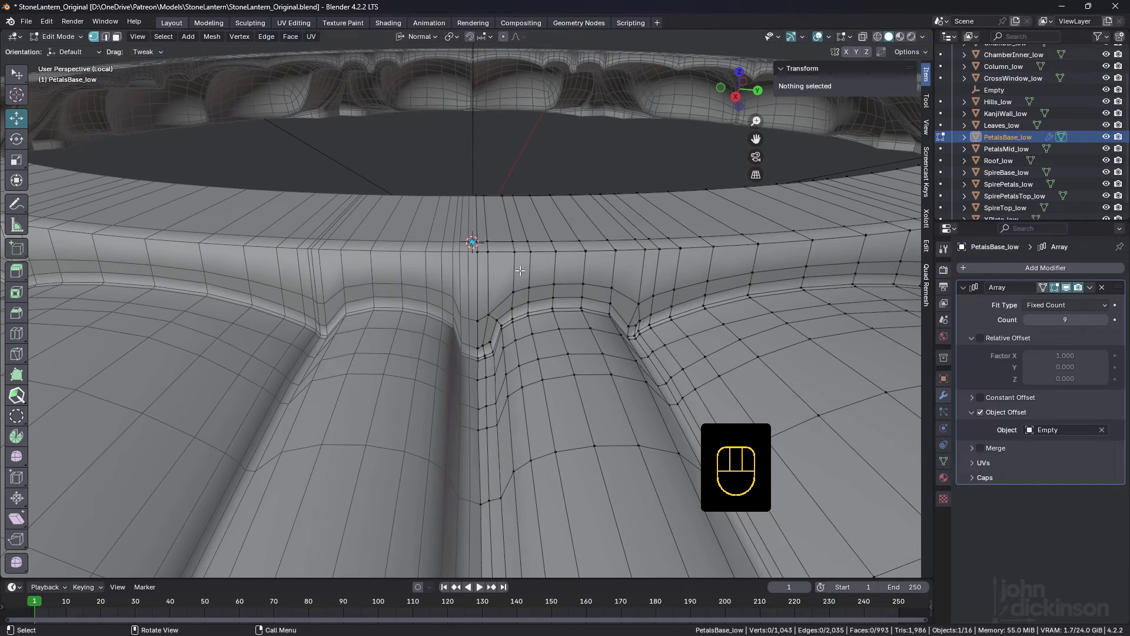
# Adjust the two selected seam vertices, then pick several edge rings along the petal seam.
pyautogui.press('2')
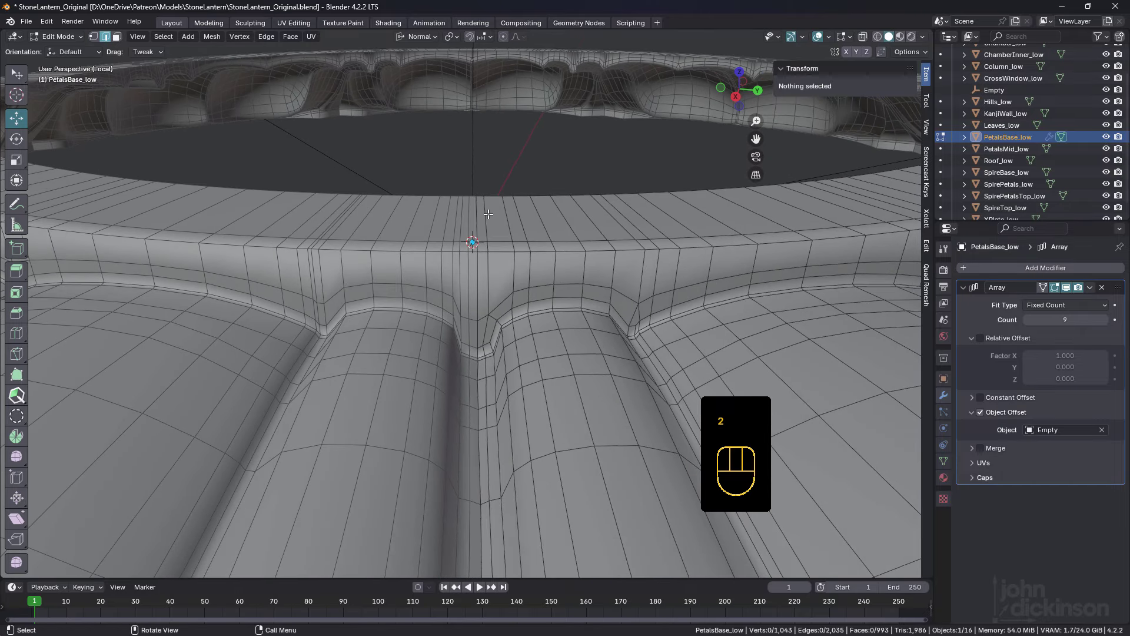
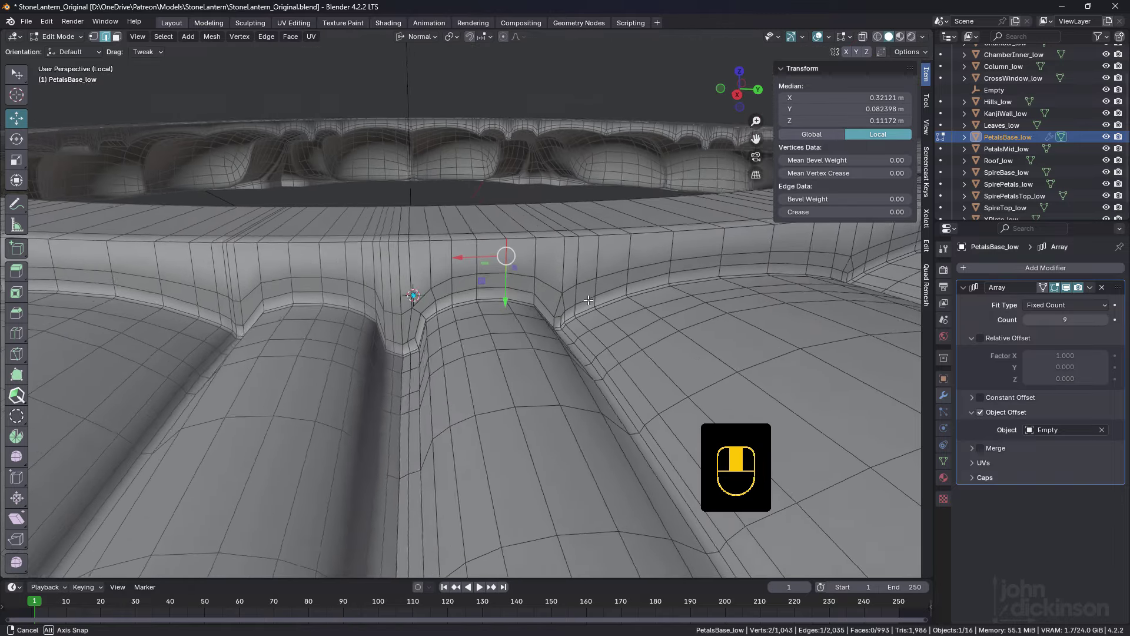
pyautogui.moveTo(491, 346); pyautogui.dragTo(487, 361)
pyautogui.click(496, 359)
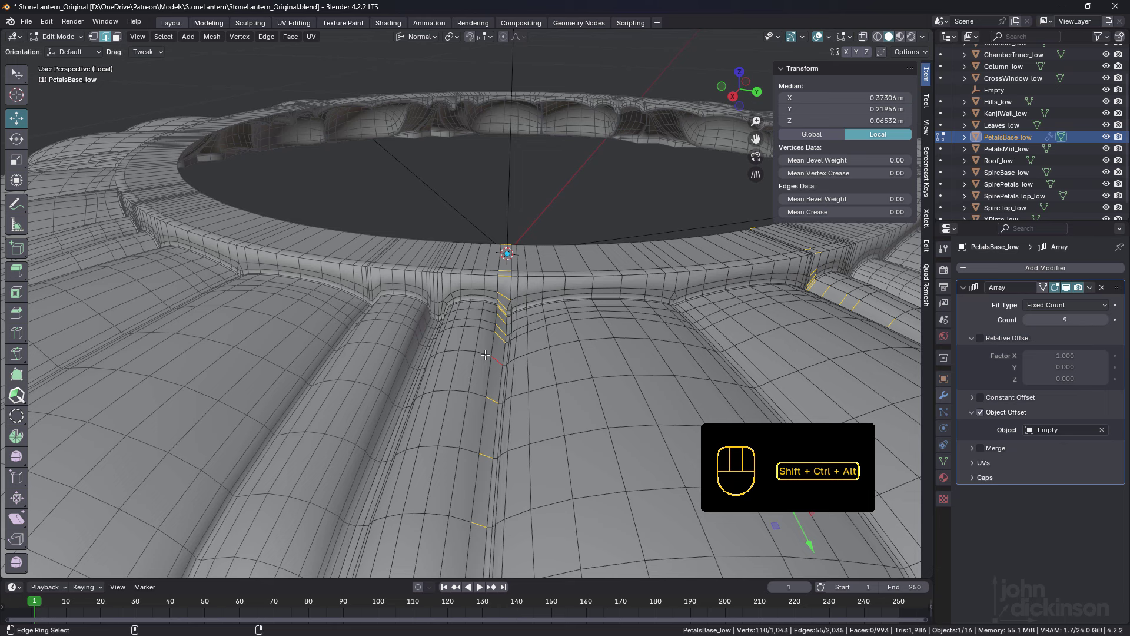
pyautogui.click(485, 351)
pyautogui.click(453, 350)
pyautogui.middleClick(470, 348)
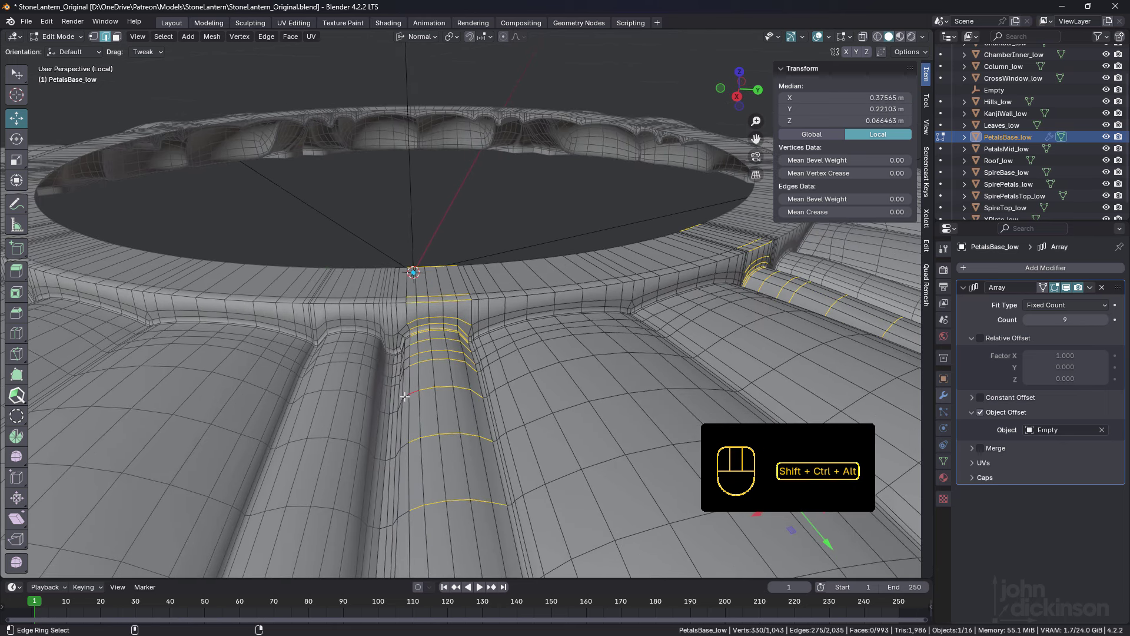
pyautogui.click(405, 393)
pyautogui.moveTo(426, 382); pyautogui.dragTo(419, 374)
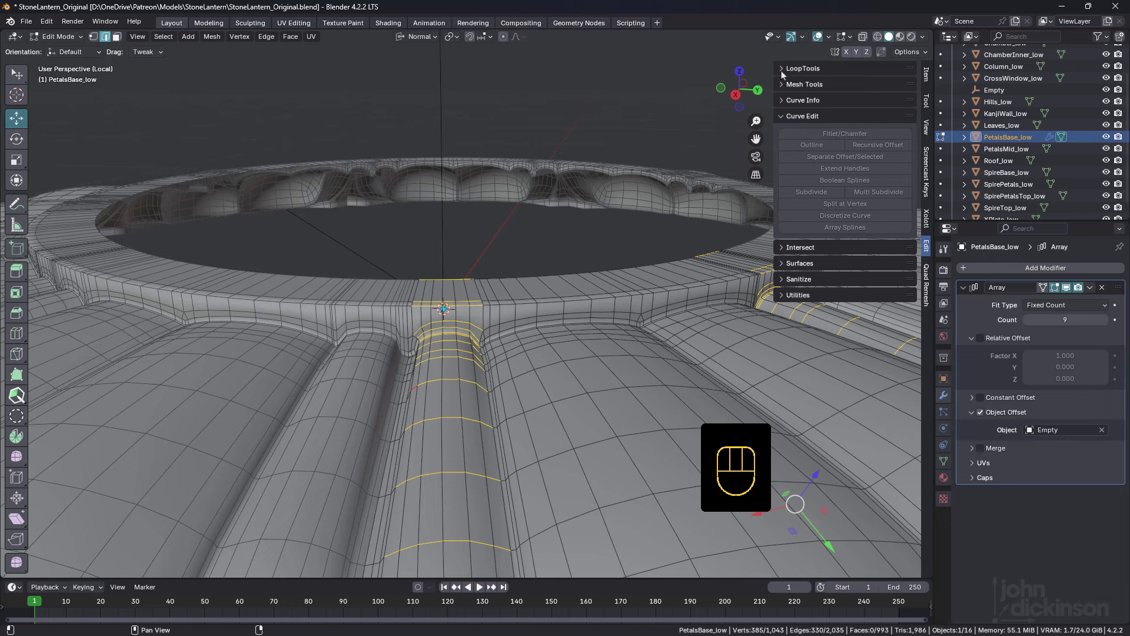
# Expand the LoopTools panel in the sidebar and check the arrayed petal ring in Object Mode.
pyautogui.click(786, 73)
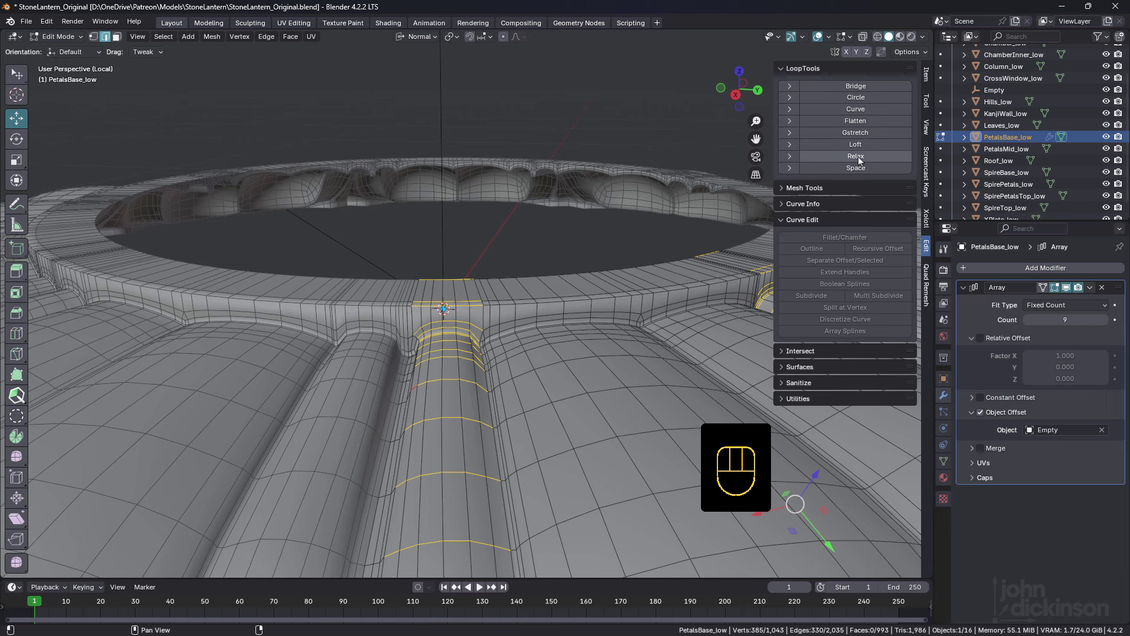
pyautogui.click(868, 172)
pyautogui.middleClick(504, 308)
pyautogui.moveTo(470, 308); pyautogui.dragTo(460, 301)
pyautogui.moveTo(401, 295); pyautogui.dragTo(396, 301)
pyautogui.press('Tab')
pyautogui.moveTo(495, 321); pyautogui.dragTo(484, 328)
pyautogui.moveTo(401, 344); pyautogui.dragTo(442, 336)
pyautogui.press('Tab')
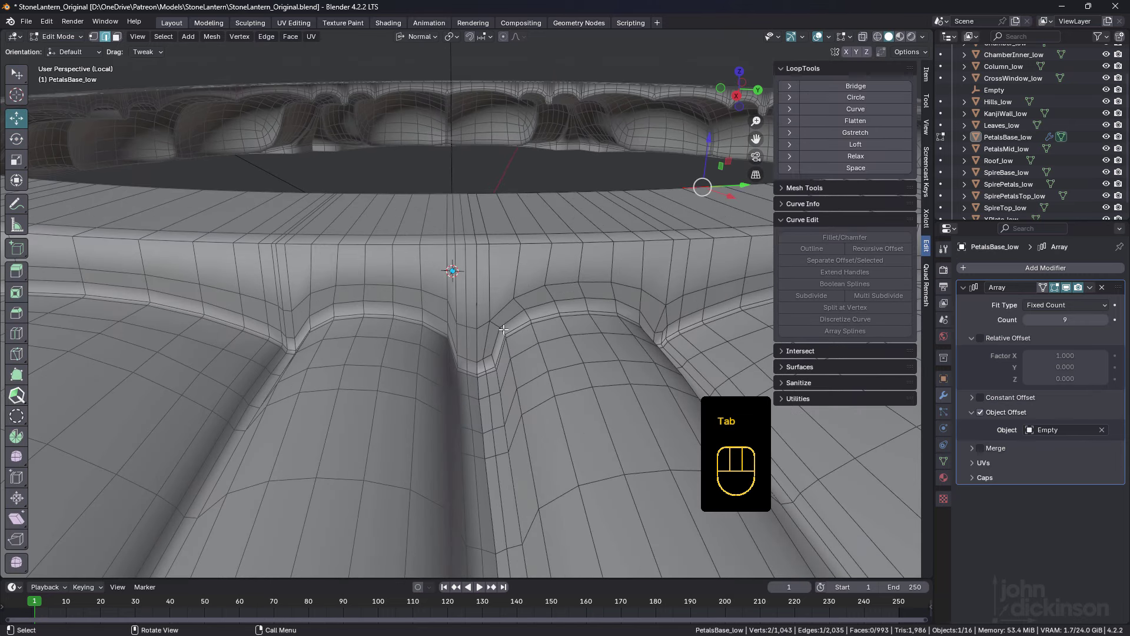
# Merge pairs of doubled vertices where neighbouring petals meet along the seam.
pyautogui.press('1')
pyautogui.click(487, 319)
pyautogui.click(478, 325)
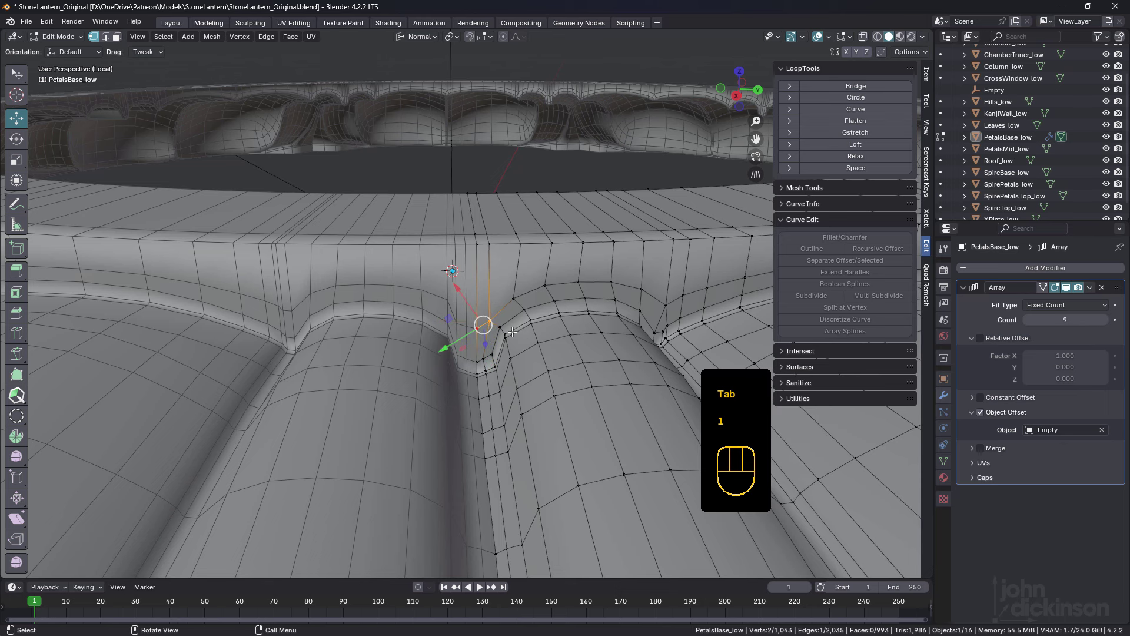
pyautogui.press('m')
pyautogui.middleClick(502, 345)
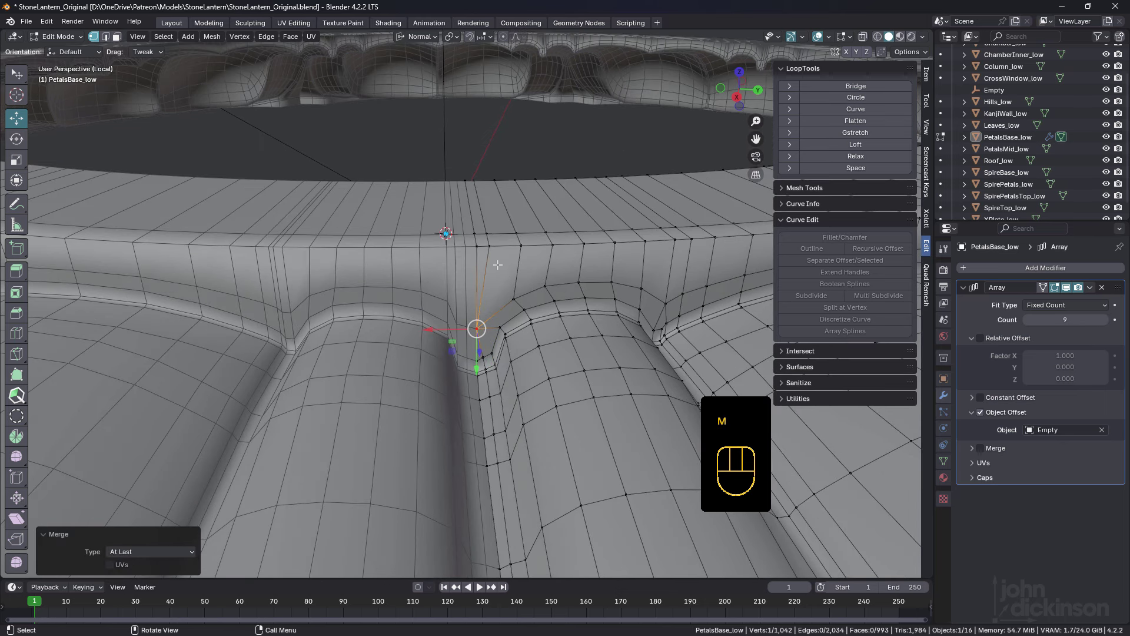
pyautogui.press('2')
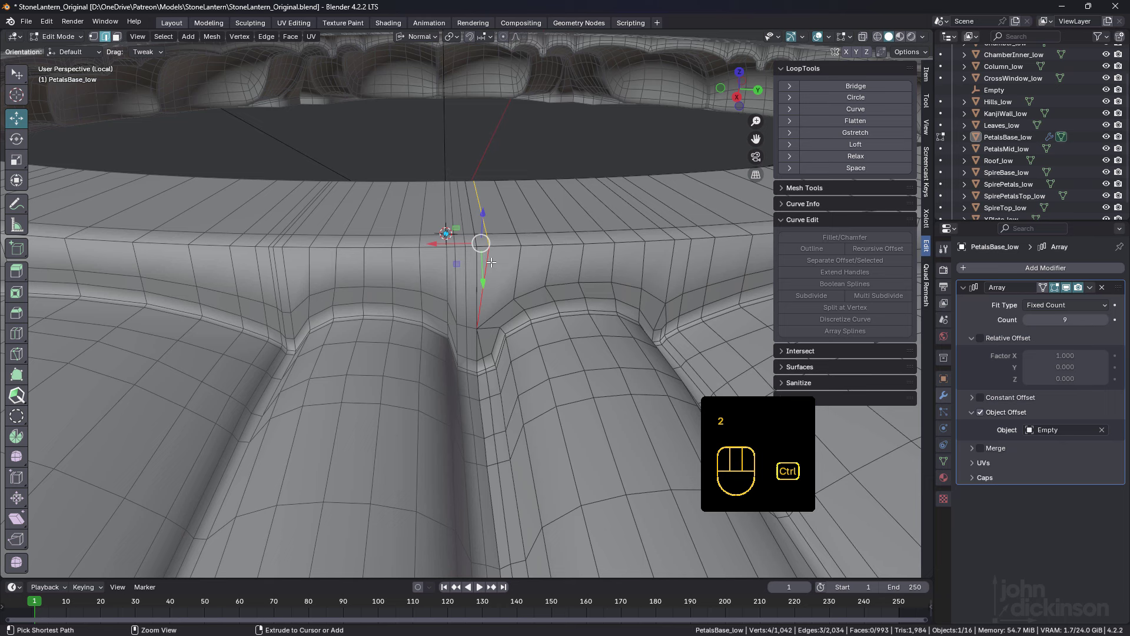
pyautogui.press('ctrl+x')
pyautogui.middleClick(502, 301)
pyautogui.middleClick(508, 350)
pyautogui.click(478, 348)
pyautogui.click(458, 308)
pyautogui.moveTo(511, 330); pyautogui.dragTo(507, 317)
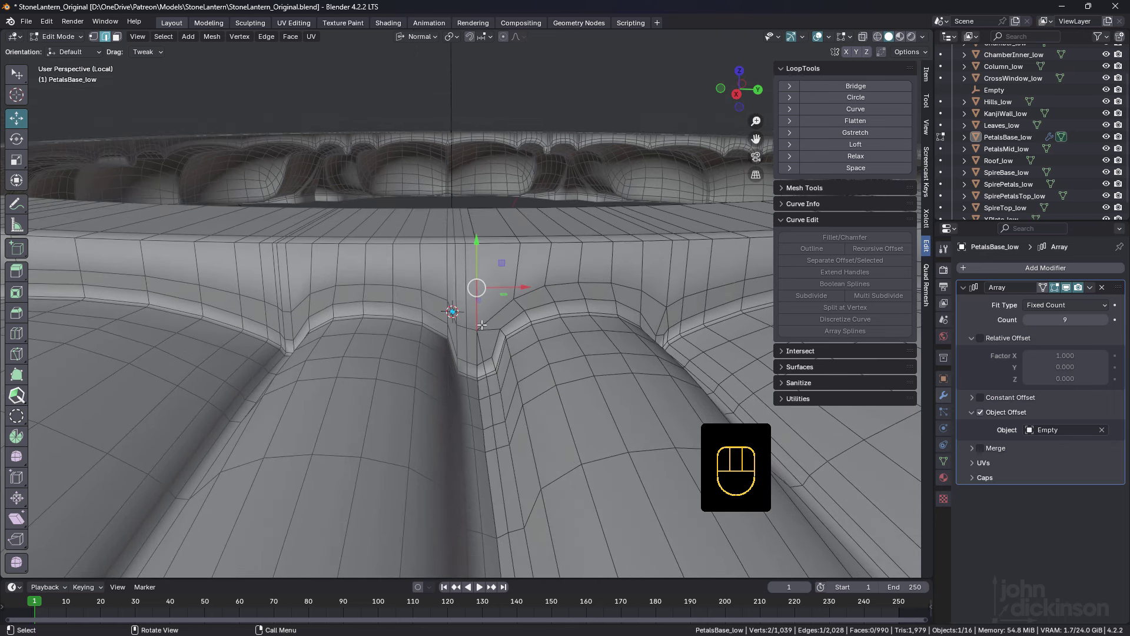
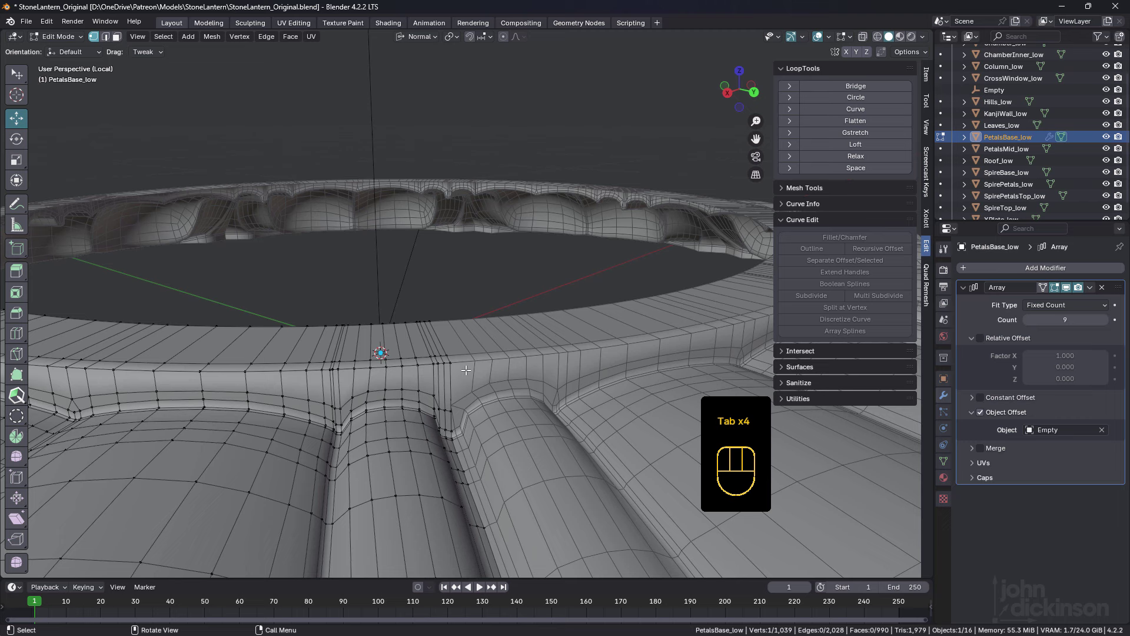
# Nudge the rim seam corner vertex about a millimetre along its normal and inspect the rim.
pyautogui.click(451, 409)
pyautogui.moveTo(463, 410); pyautogui.dragTo(485, 342)
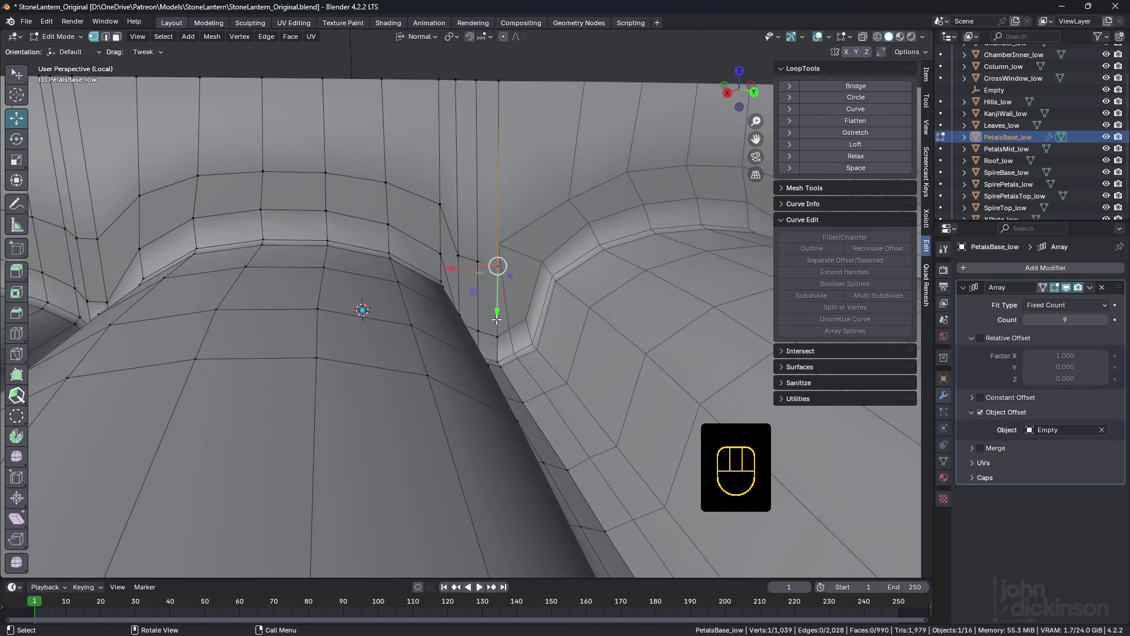
pyautogui.moveTo(497, 309); pyautogui.dragTo(498, 296)
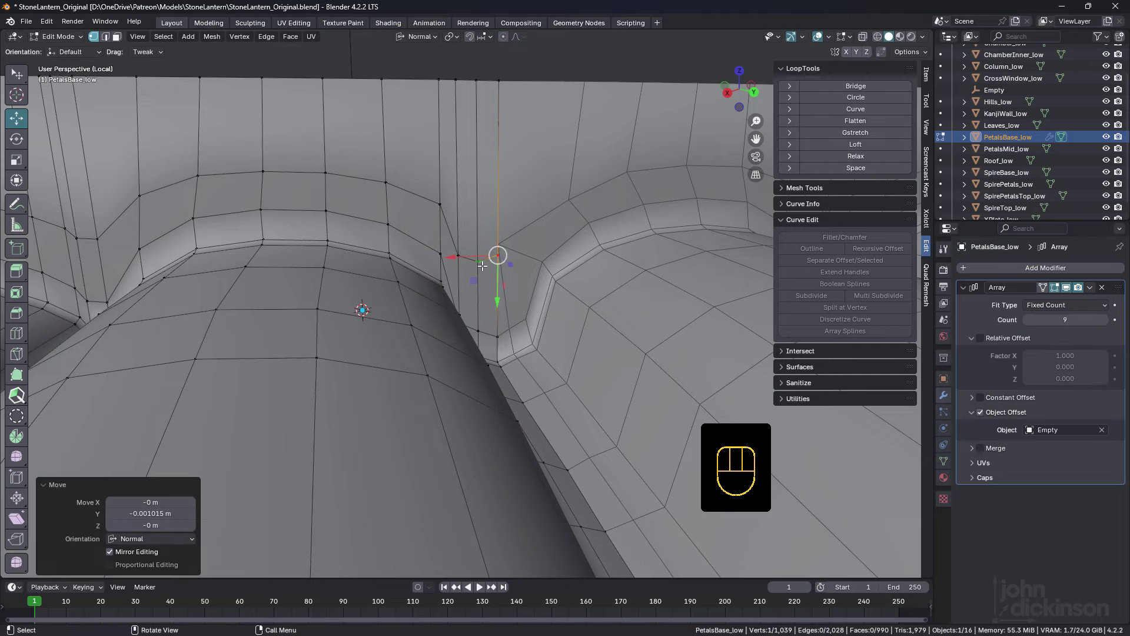
pyautogui.middleClick(476, 271)
pyautogui.moveTo(343, 272); pyautogui.dragTo(498, 279)
pyautogui.moveTo(469, 284); pyautogui.dragTo(372, 282)
pyautogui.moveTo(517, 290); pyautogui.dragTo(472, 289)
pyautogui.moveTo(423, 299); pyautogui.dragTo(402, 299)
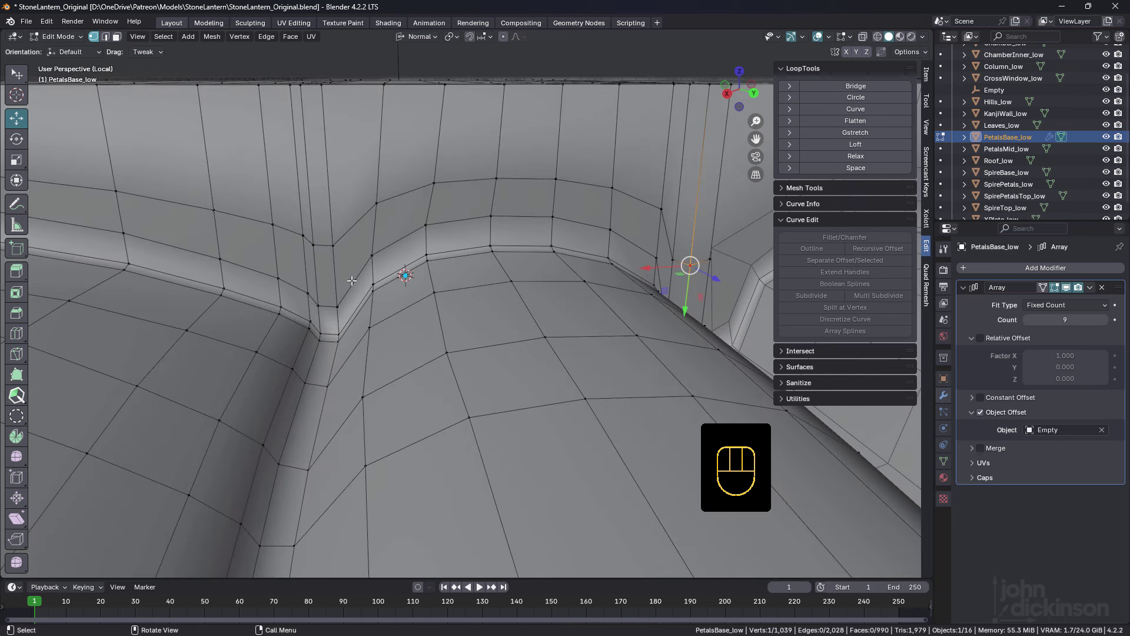
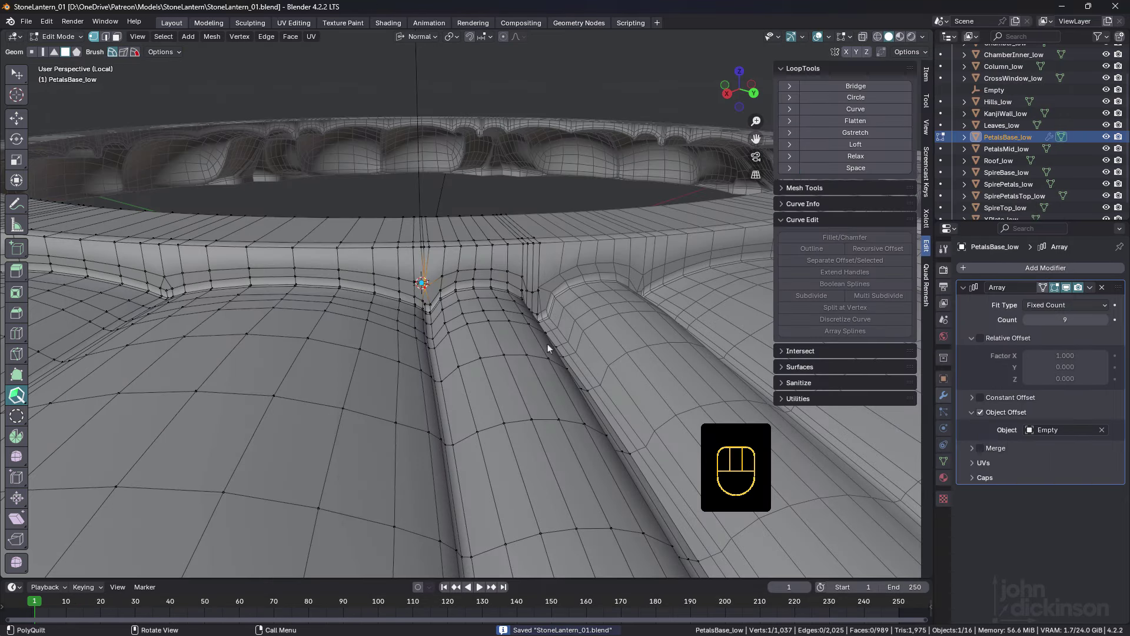
# Select the edge rings across the petal after dissolving the surplus seam vertices.
pyautogui.moveTo(536, 341); pyautogui.dragTo(495, 309)
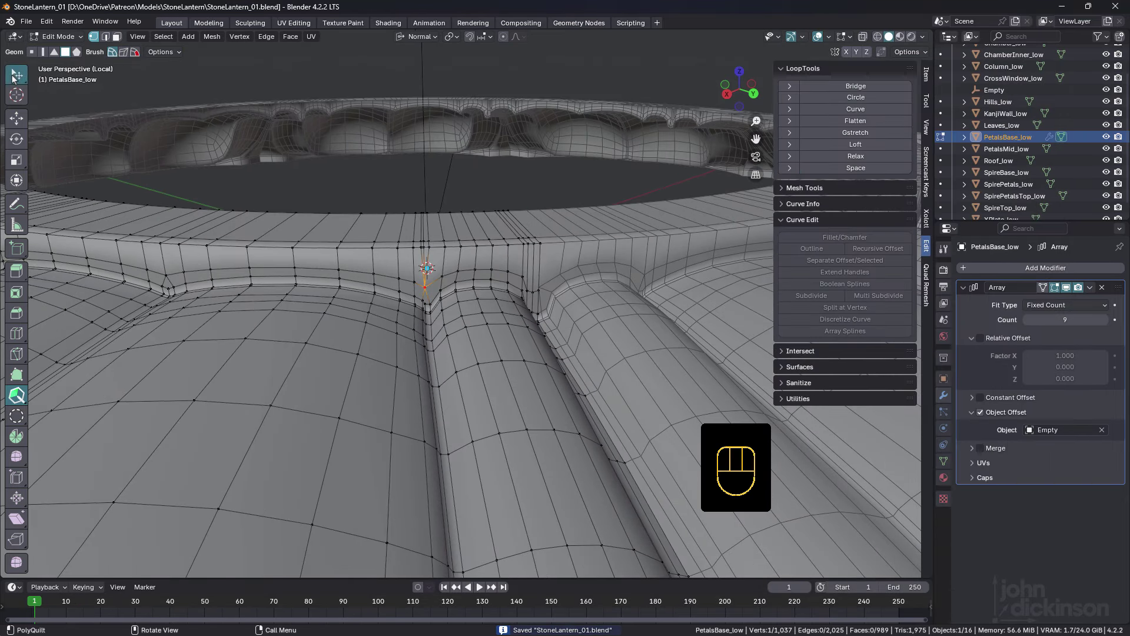
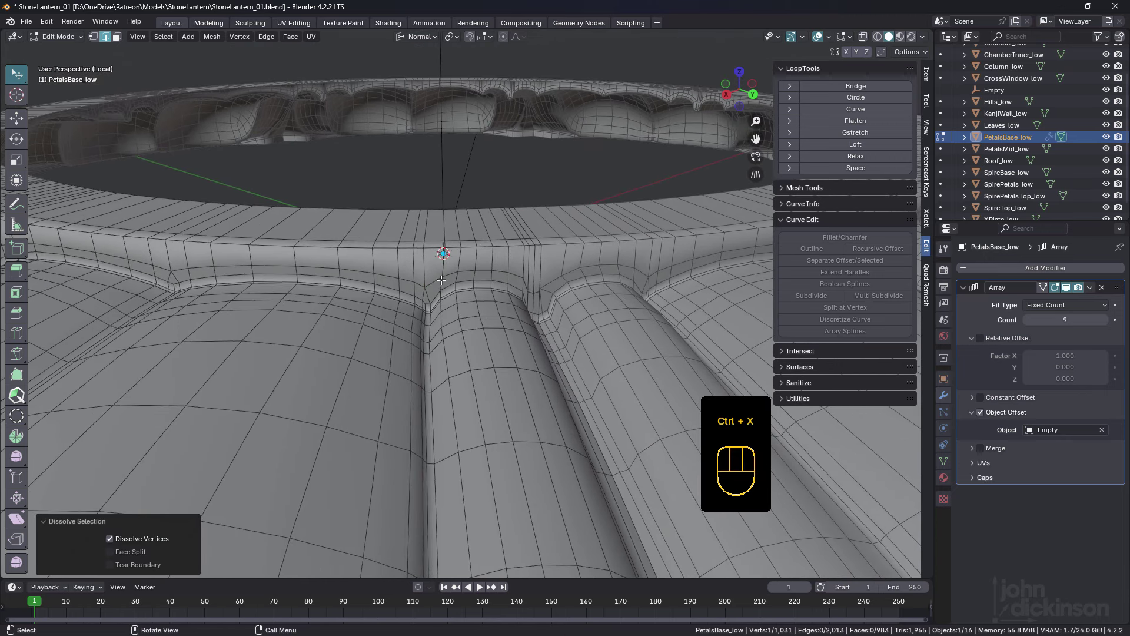
pyautogui.click(436, 278)
pyautogui.click(469, 267)
pyautogui.moveTo(526, 285); pyautogui.dragTo(510, 282)
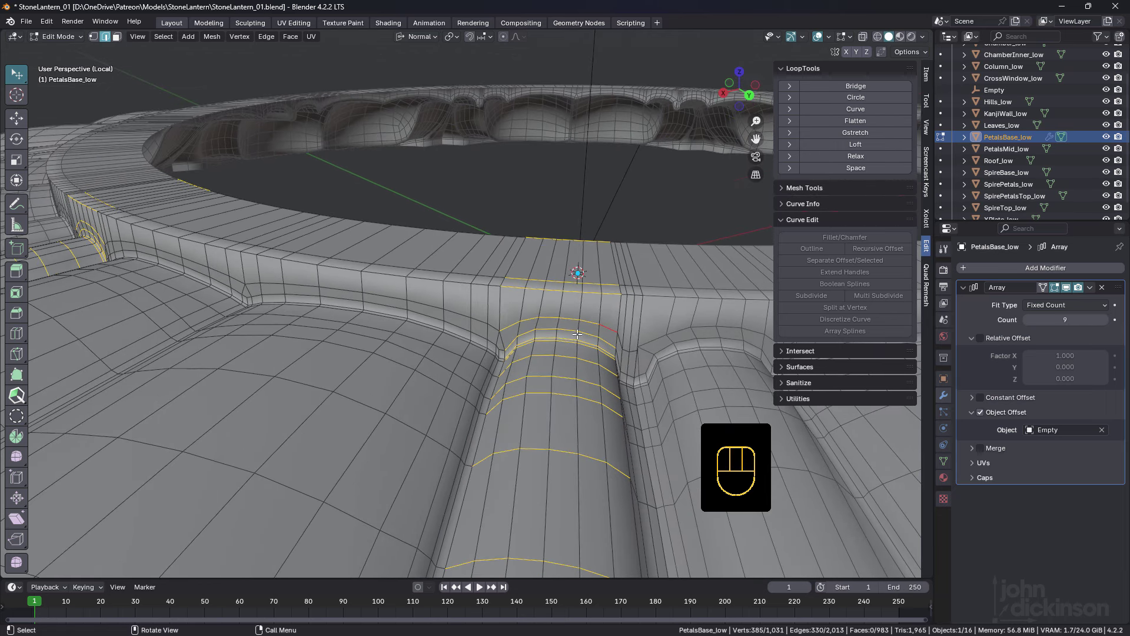
pyautogui.moveTo(572, 327); pyautogui.dragTo(550, 317)
pyautogui.middleClick(515, 320)
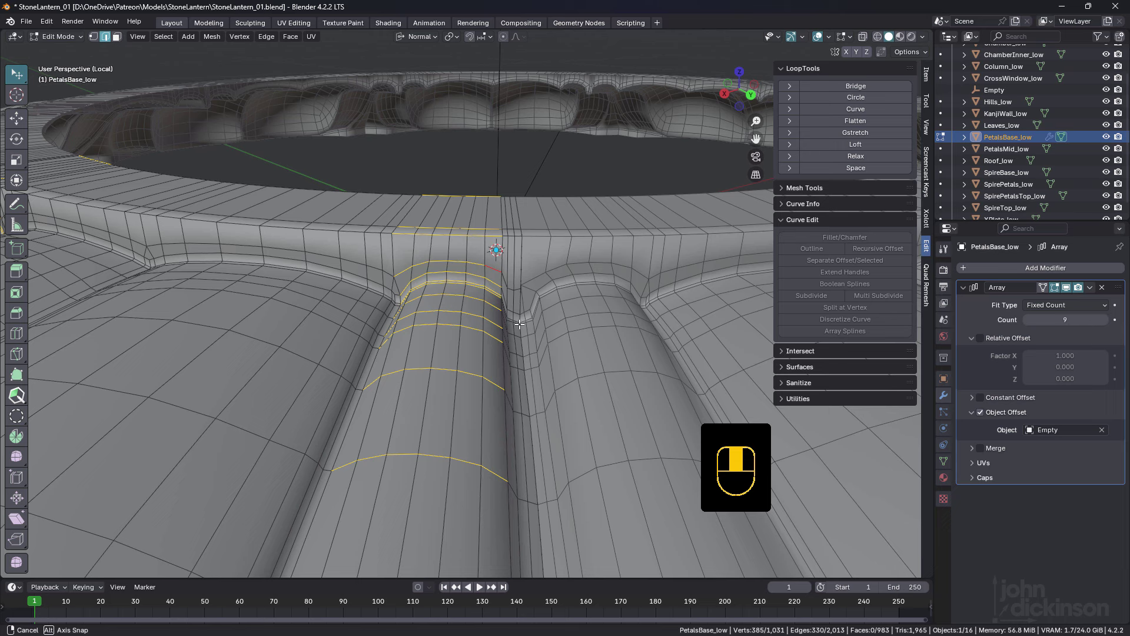
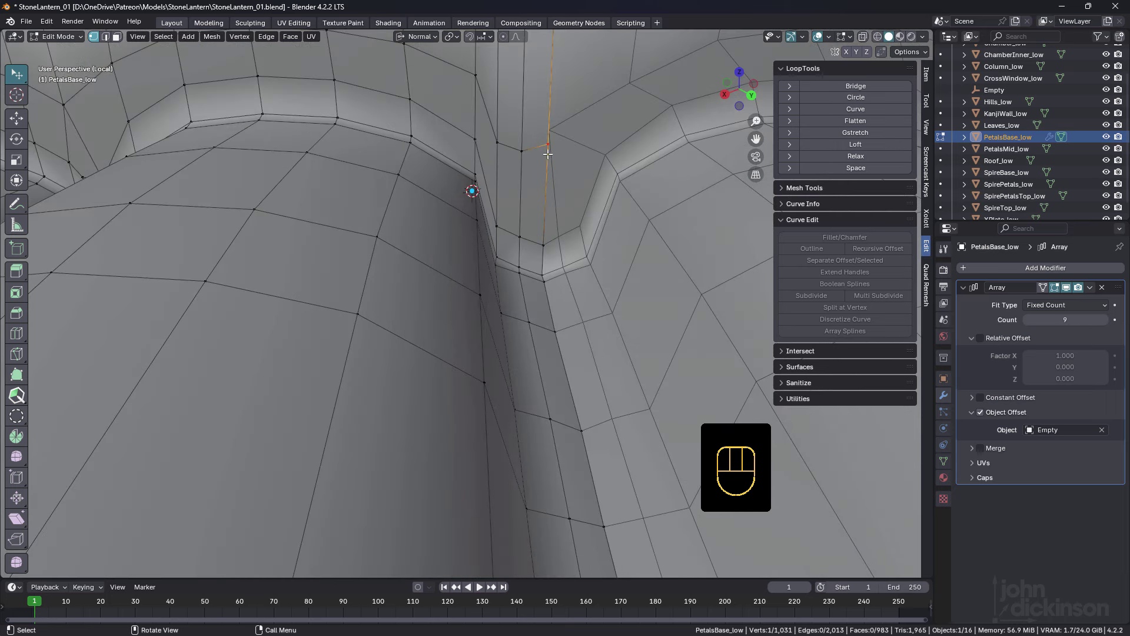
# Shift the rim seam vertex slightly along its normal and inspect the seam.
pyautogui.click(553, 181)
pyautogui.moveTo(517, 179); pyautogui.dragTo(513, 179)
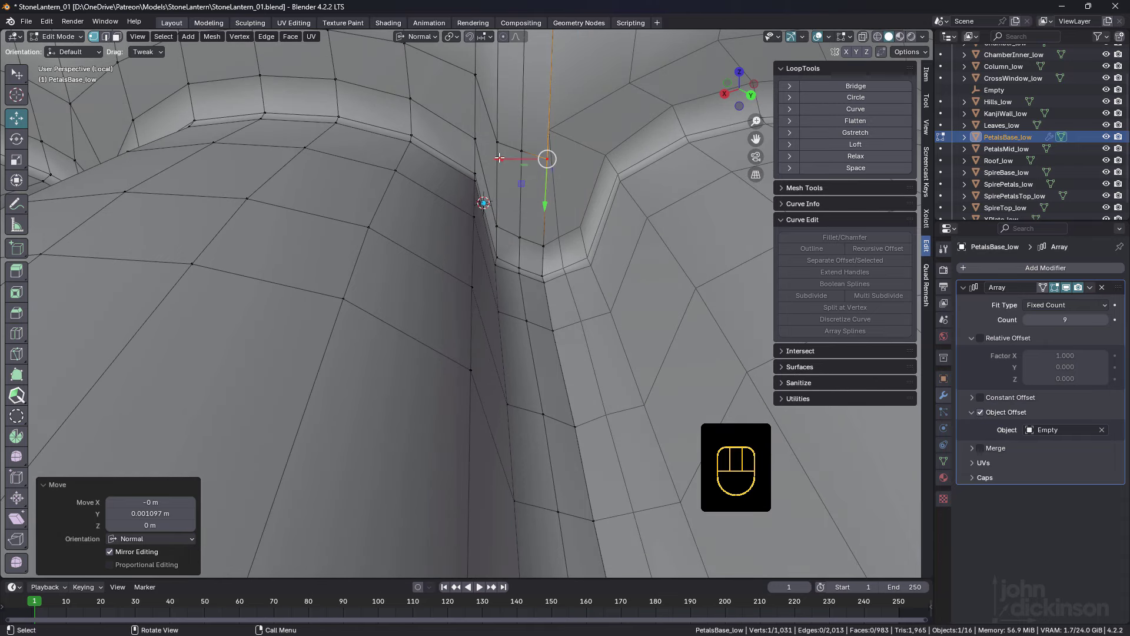
pyautogui.click(496, 138)
pyautogui.middleClick(523, 164)
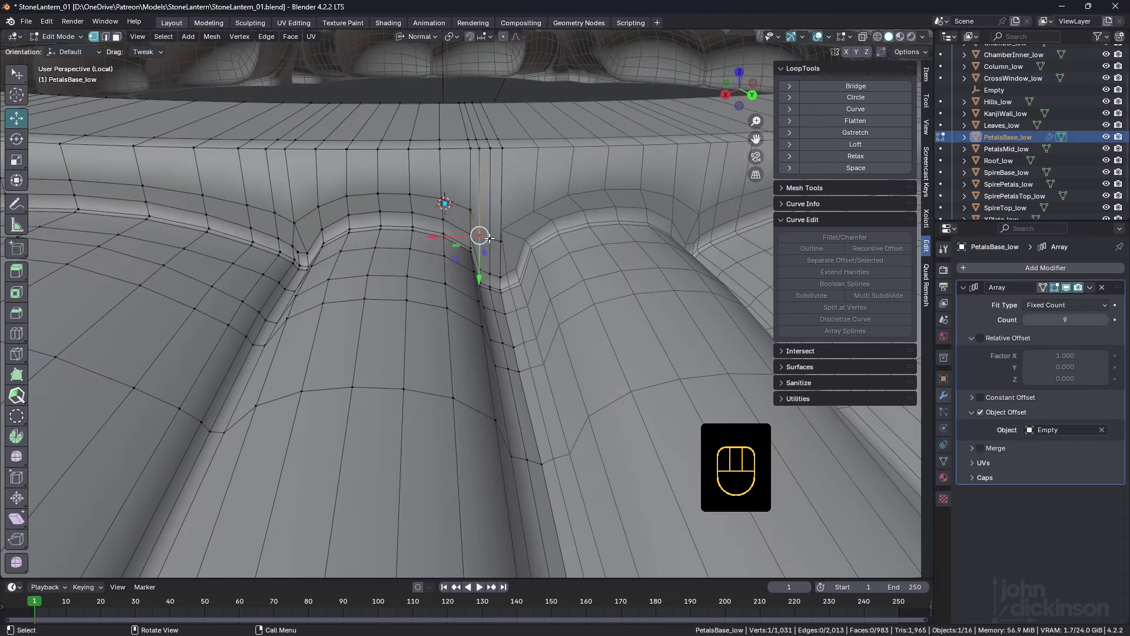
pyautogui.middleClick(496, 225)
pyautogui.middleClick(493, 229)
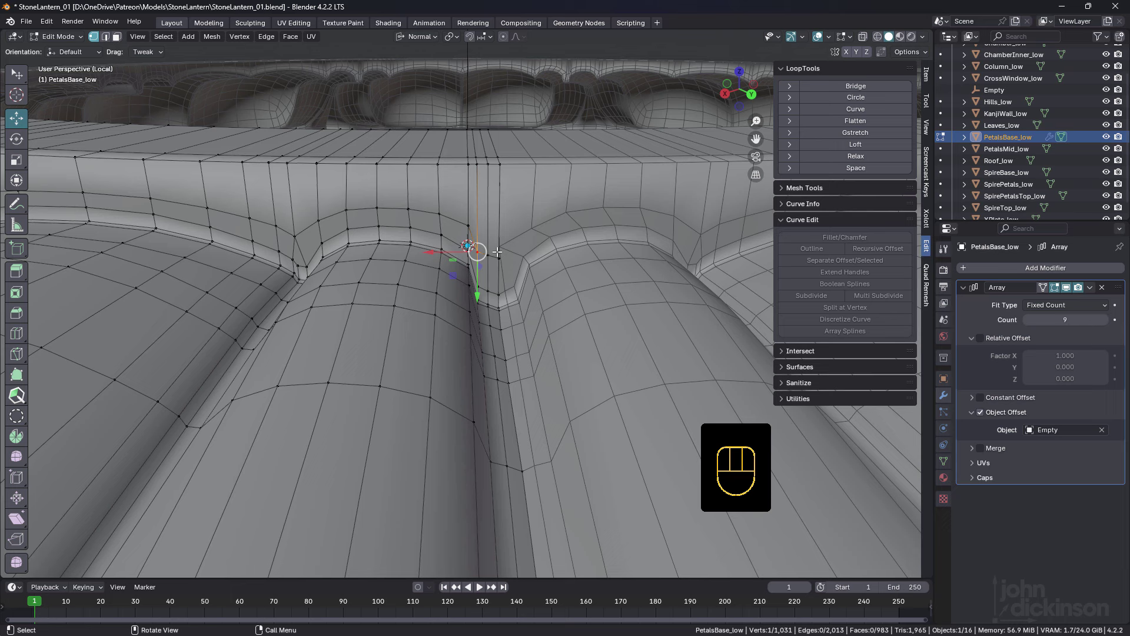
pyautogui.moveTo(517, 261); pyautogui.dragTo(515, 257)
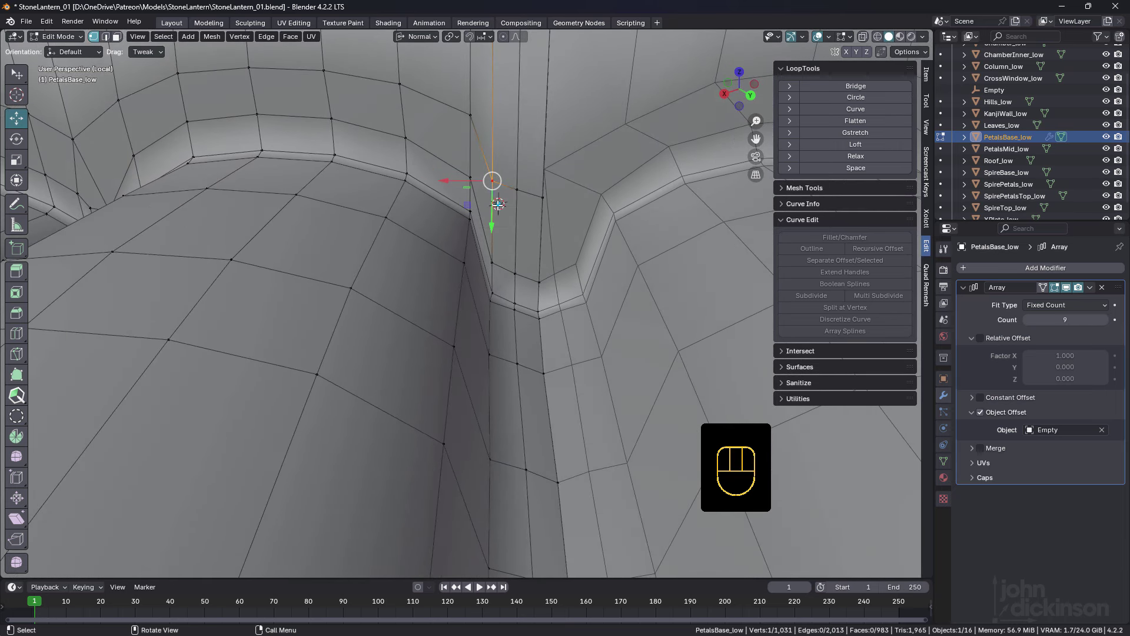
# Dissolve the stray seam vertices at the petal junction and start a knife cut across the face.
pyautogui.press('2')
pyautogui.click(491, 217)
pyautogui.click(495, 189)
pyautogui.click(491, 123)
pyautogui.press('ctrl+x')
pyautogui.moveTo(529, 213); pyautogui.dragTo(526, 210)
pyautogui.press('ctrl+x')
pyautogui.moveTo(505, 228); pyautogui.dragTo(490, 220)
pyautogui.moveTo(521, 262); pyautogui.dragTo(524, 266)
pyautogui.press('k')
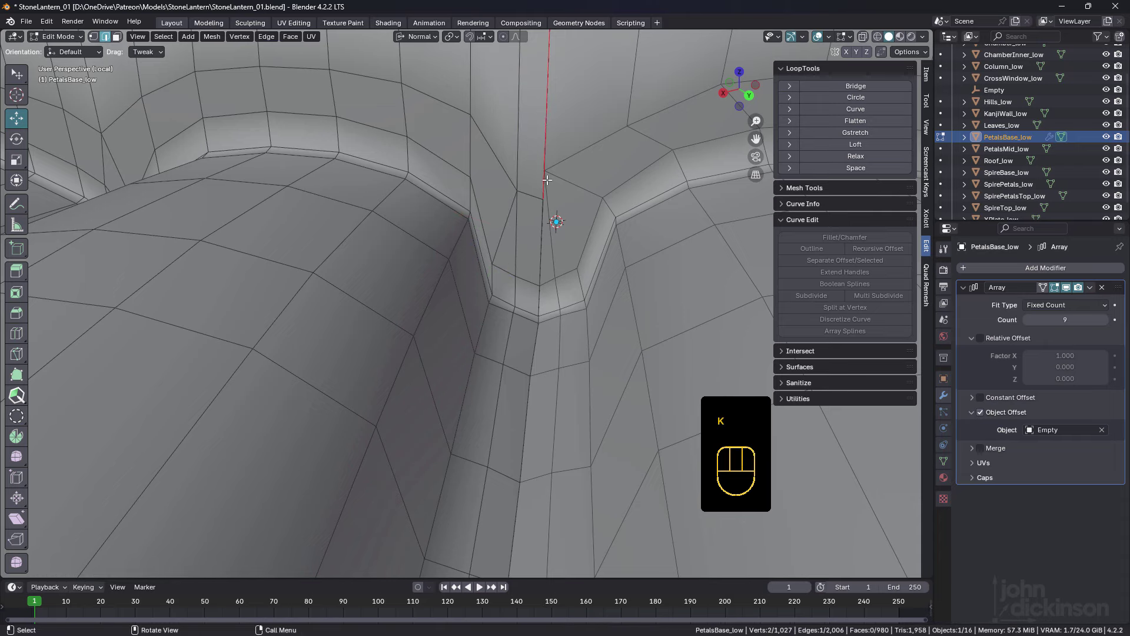
# Select the vertical edge loop running down the groove between two petals.
pyautogui.middleClick(550, 219)
pyautogui.click(519, 241)
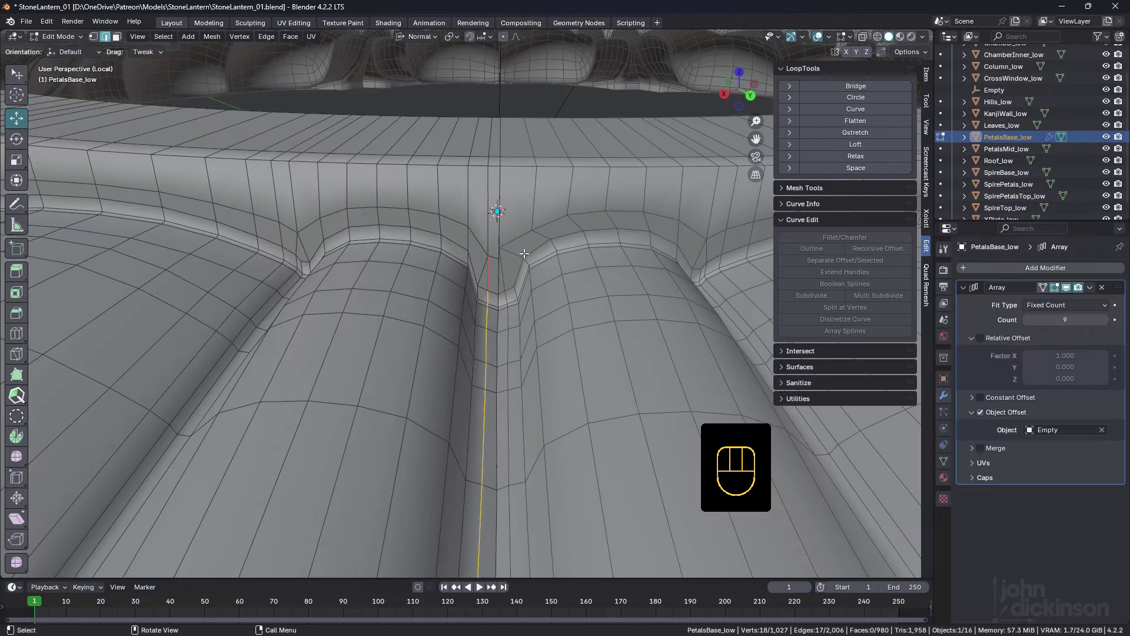
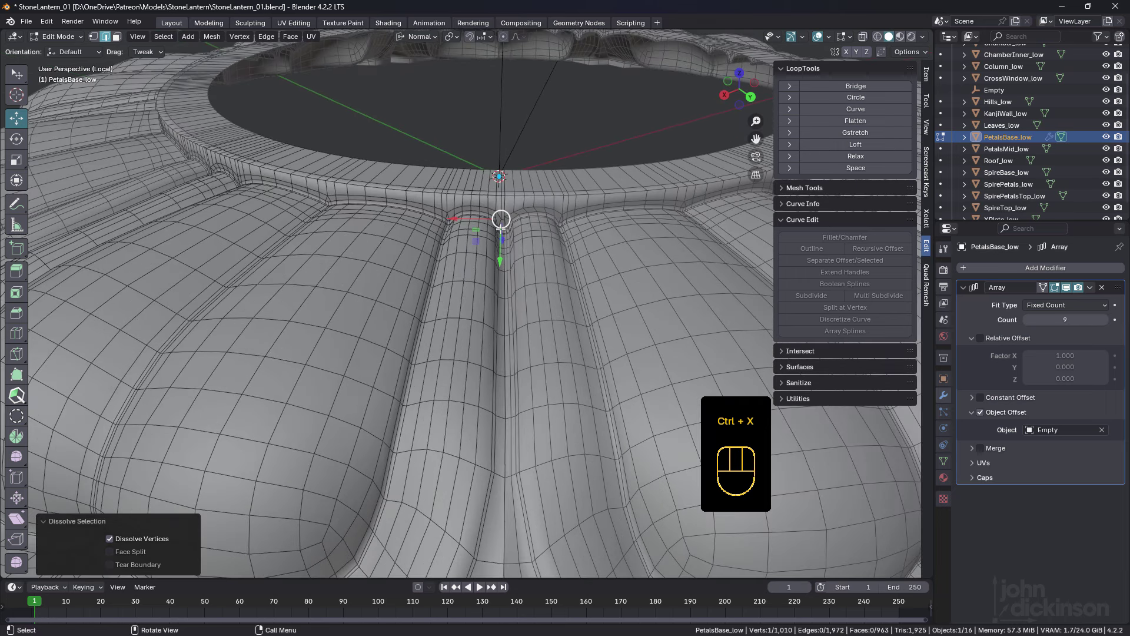
pyautogui.moveTo(514, 209); pyautogui.dragTo(479, 248)
pyautogui.middleClick(469, 213)
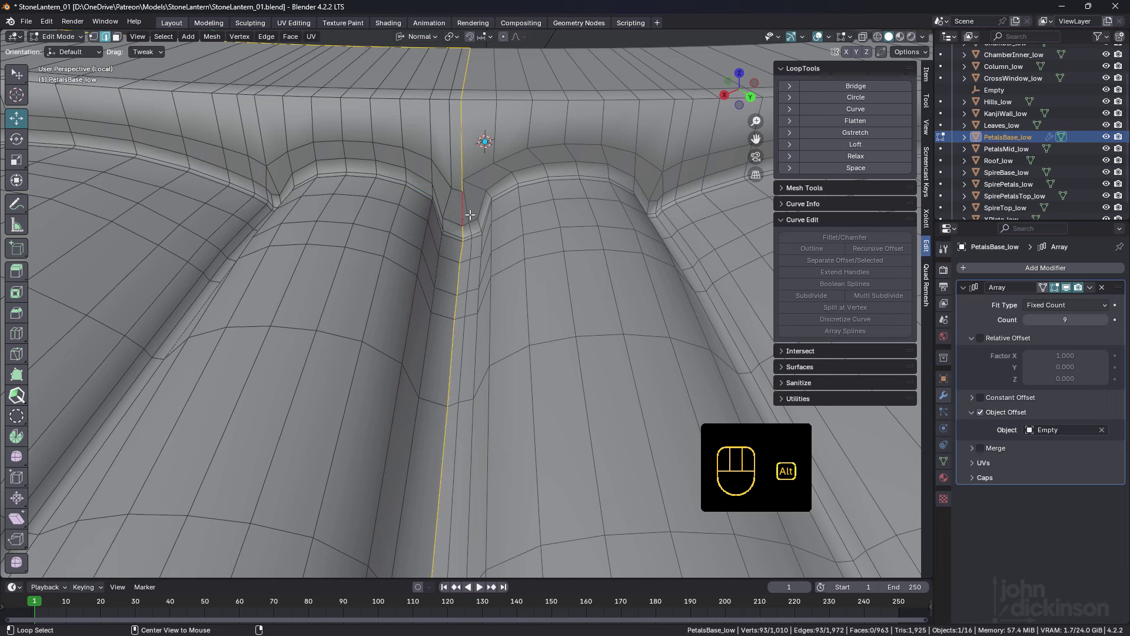
pyautogui.middleClick(468, 210)
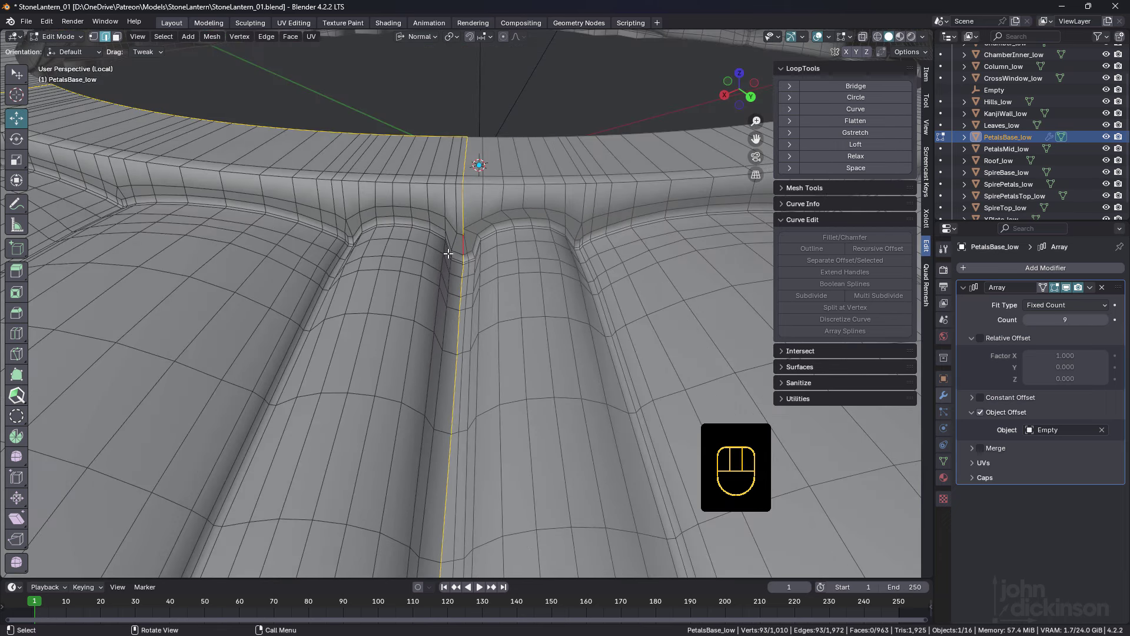
pyautogui.moveTo(460, 287); pyautogui.dragTo(465, 195)
pyautogui.moveTo(472, 301); pyautogui.dragTo(482, 231)
pyautogui.moveTo(452, 345); pyautogui.dragTo(456, 332)
# Preview the smoothed petal base in Object Mode, then pick the next groove edge loop.
pyautogui.press('Tab')
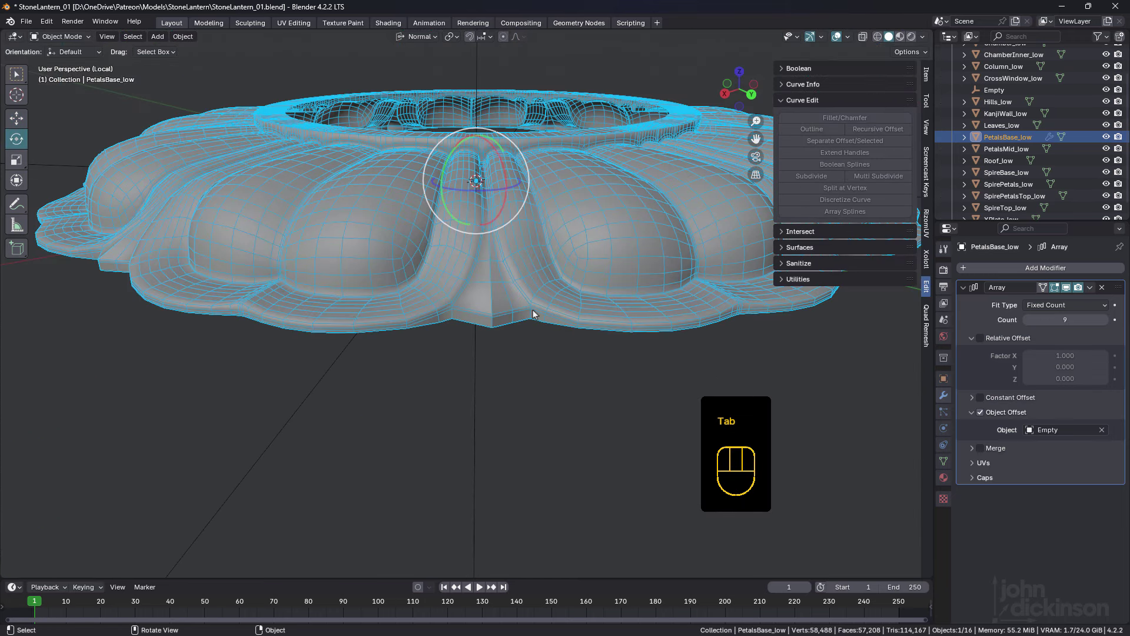
pyautogui.middleClick(510, 309)
pyautogui.press('Tab')
pyautogui.moveTo(483, 304); pyautogui.dragTo(492, 305)
pyautogui.moveTo(421, 294); pyautogui.dragTo(526, 315)
pyautogui.middleClick(424, 298)
pyautogui.moveTo(395, 284); pyautogui.dragTo(403, 310)
pyautogui.click(402, 410)
pyautogui.moveTo(396, 199); pyautogui.dragTo(414, 218)
pyautogui.moveTo(423, 191); pyautogui.dragTo(431, 206)
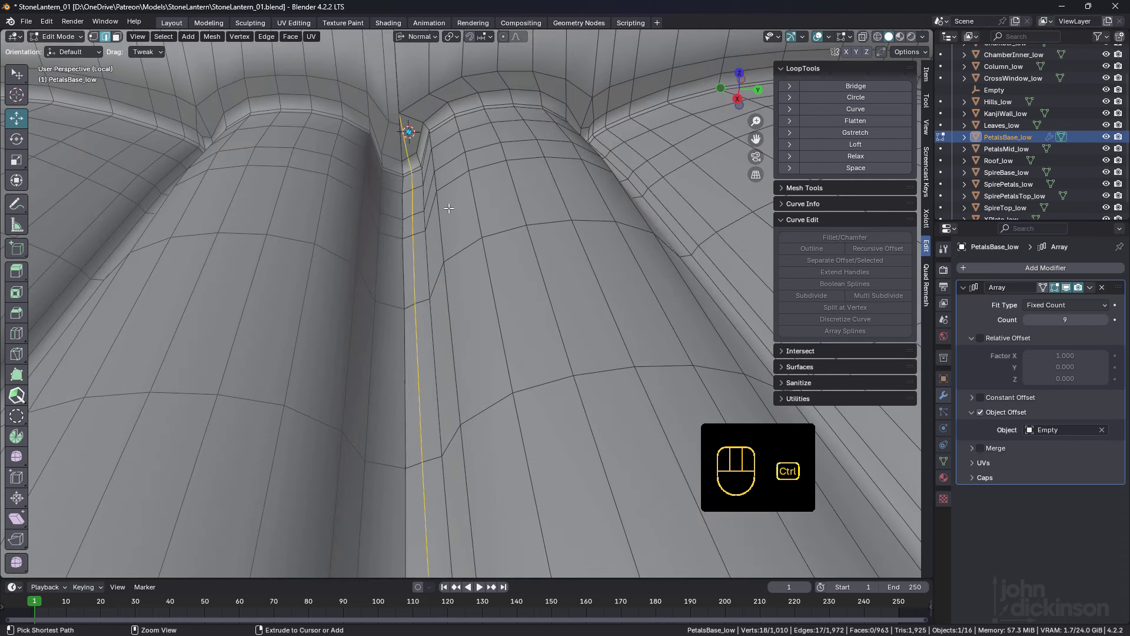
# Dissolve the selected groove edge loop and nudge a corner vertex along its normal.
pyautogui.press('ctrl+x')
pyautogui.moveTo(439, 186); pyautogui.dragTo(450, 211)
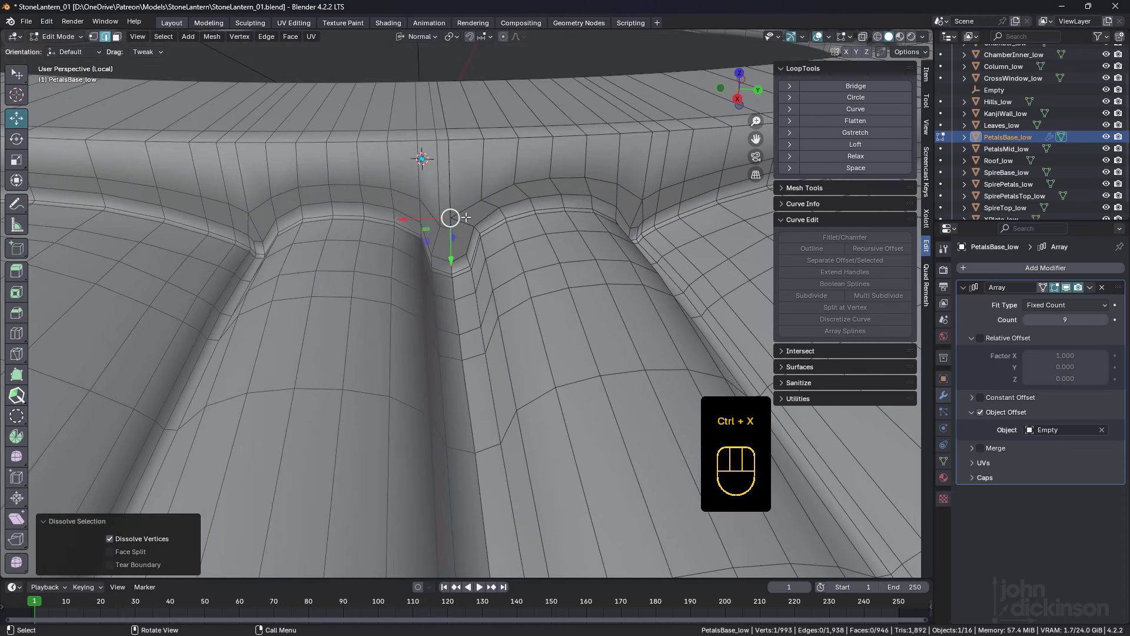
pyautogui.press('1')
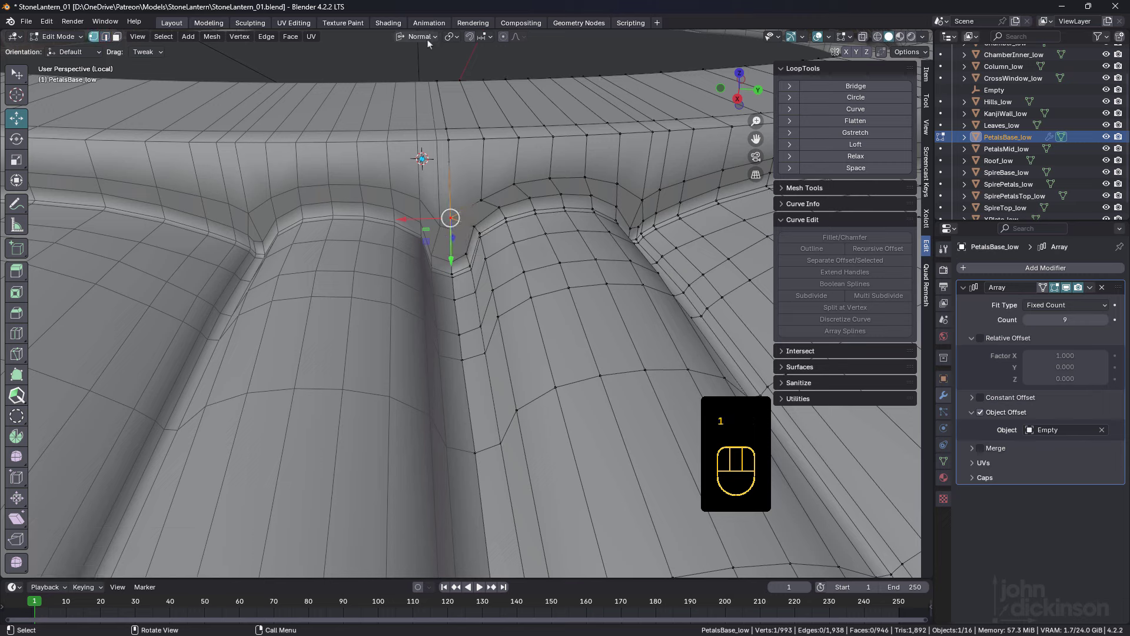
pyautogui.moveTo(429, 43); pyautogui.dragTo(452, 37)
pyautogui.moveTo(489, 39); pyautogui.dragTo(456, 119)
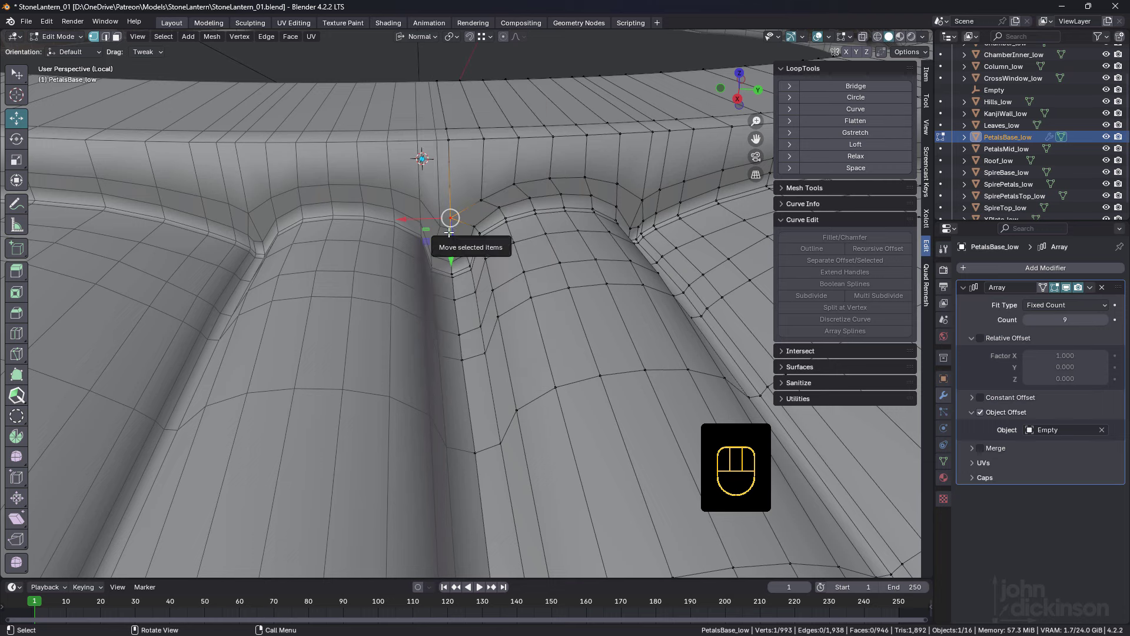
pyautogui.moveTo(455, 245); pyautogui.dragTo(461, 239)
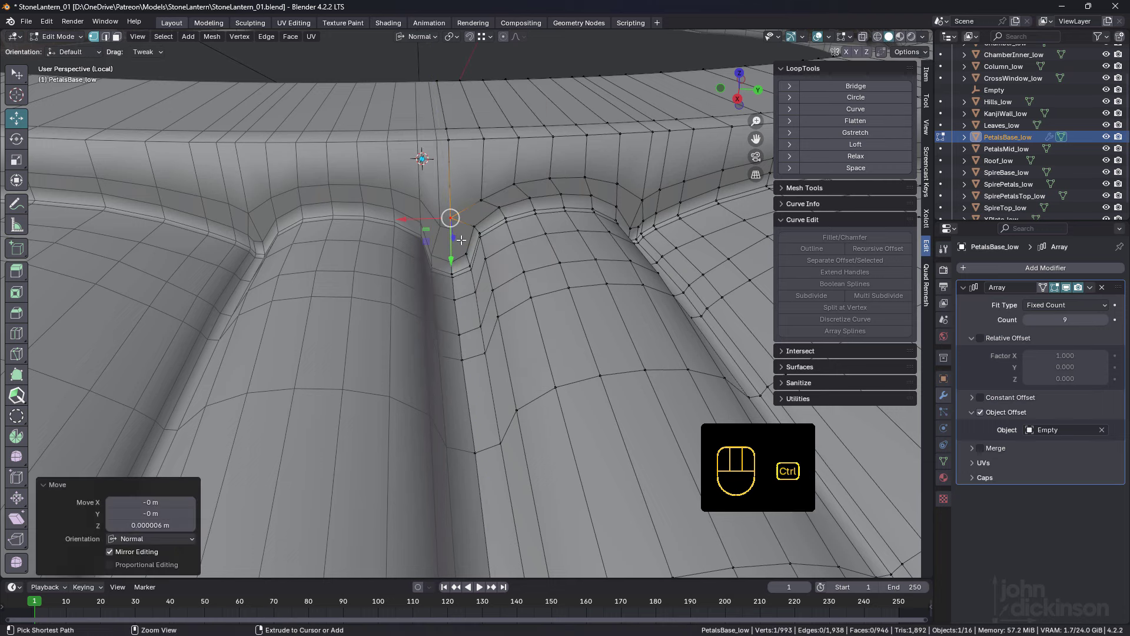
pyautogui.press('ctrl+z')
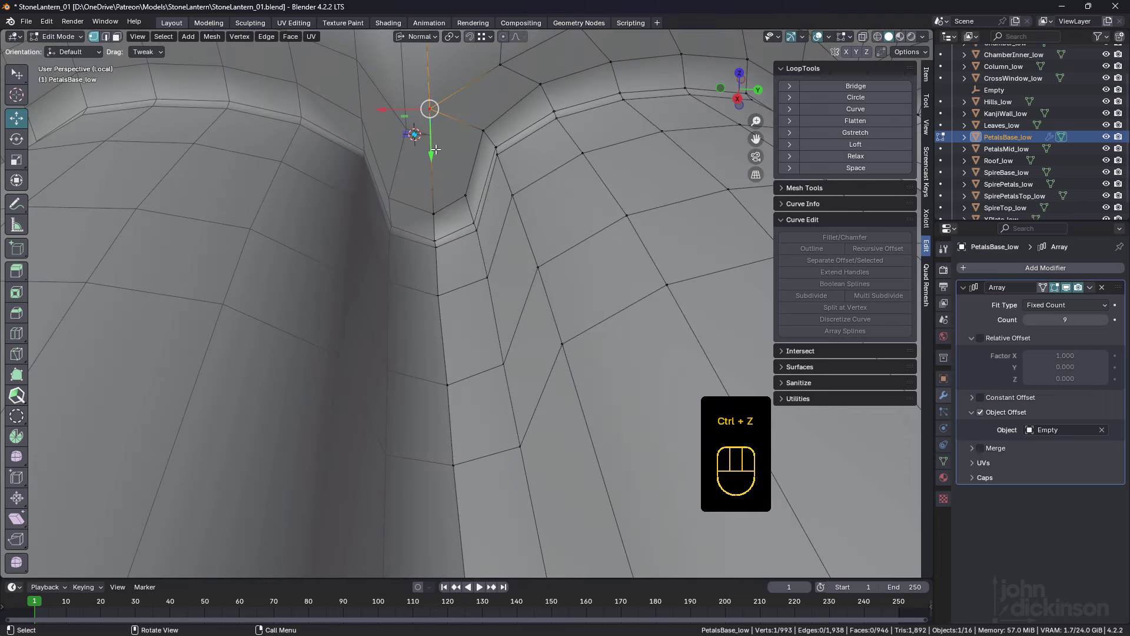
pyautogui.moveTo(428, 148); pyautogui.dragTo(437, 158)
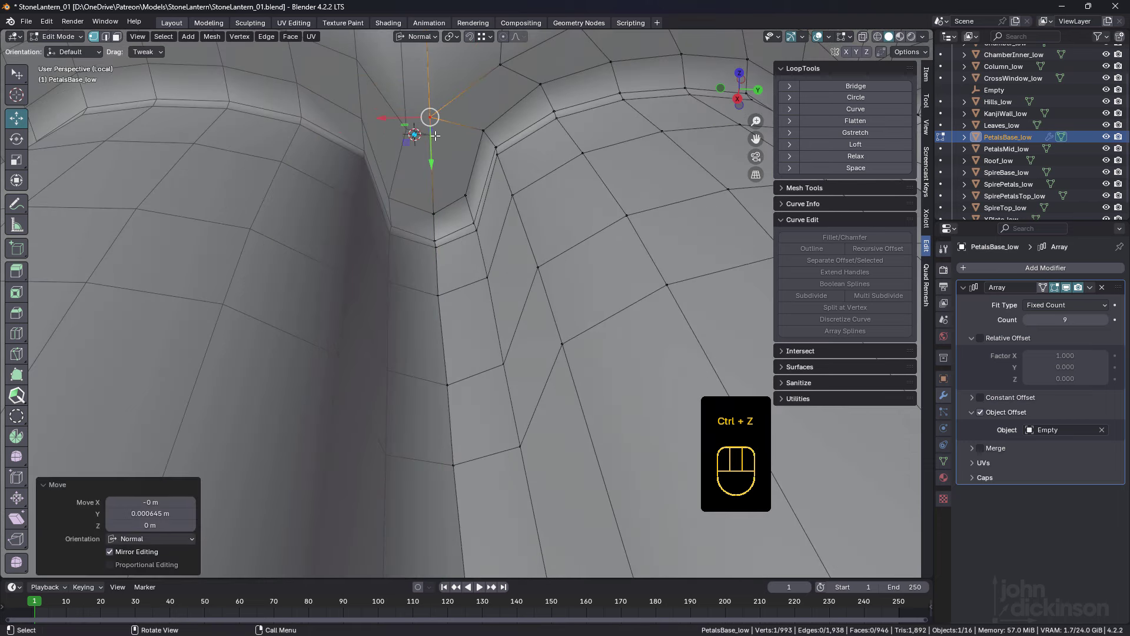
pyautogui.moveTo(442, 144); pyautogui.dragTo(439, 143)
pyautogui.moveTo(441, 146); pyautogui.dragTo(444, 167)
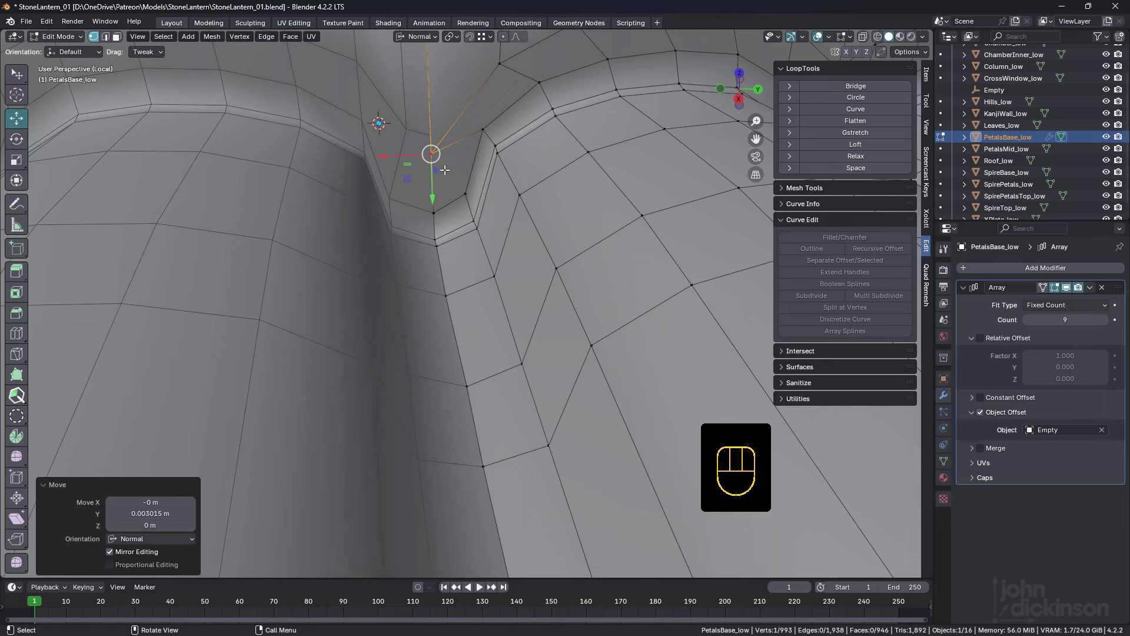
pyautogui.moveTo(439, 149); pyautogui.dragTo(433, 138)
# Undo and redo the nudge, then select and adjust vertices at the petal corner.
pyautogui.click(487, 183)
pyautogui.press('ctrl+shift+z')
pyautogui.press('ctrl+z')
pyautogui.middleClick(437, 165)
pyautogui.moveTo(440, 180); pyautogui.dragTo(441, 171)
pyautogui.moveTo(471, 173); pyautogui.dragTo(466, 167)
pyautogui.moveTo(485, 184); pyautogui.dragTo(471, 179)
pyautogui.click(476, 75)
pyautogui.moveTo(492, 175); pyautogui.dragTo(495, 173)
pyautogui.moveTo(478, 211); pyautogui.dragTo(478, 210)
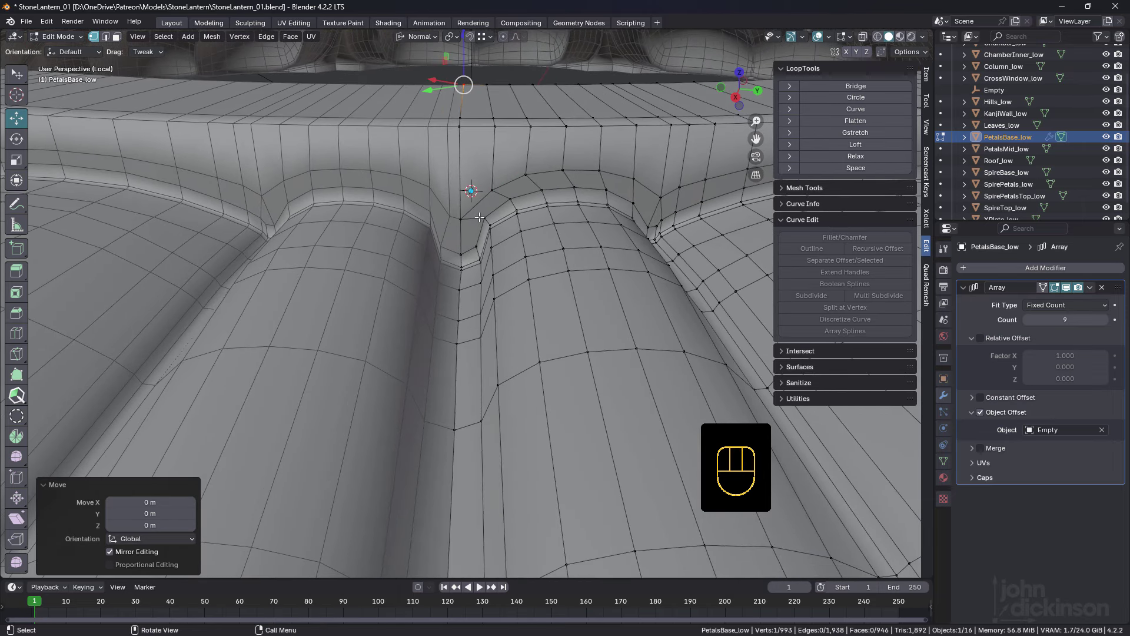
pyautogui.moveTo(460, 217); pyautogui.dragTo(453, 218)
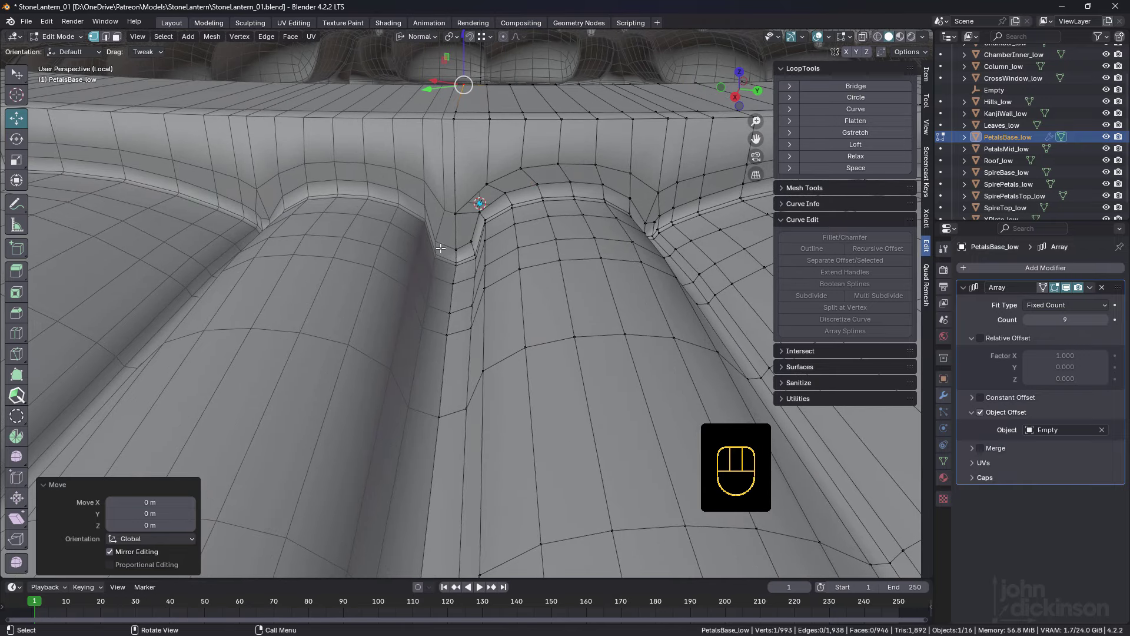
# Orbit to the other side of the groove and nudge its corner vertex slightly.
pyautogui.press('1')
pyautogui.moveTo(503, 252); pyautogui.dragTo(427, 239)
pyautogui.moveTo(463, 232); pyautogui.dragTo(450, 241)
pyautogui.moveTo(479, 252); pyautogui.dragTo(318, 232)
pyautogui.middleClick(349, 224)
pyautogui.moveTo(286, 229); pyautogui.dragTo(348, 229)
pyautogui.click(349, 232)
pyautogui.middleClick(356, 237)
pyautogui.moveTo(321, 195); pyautogui.dragTo(342, 197)
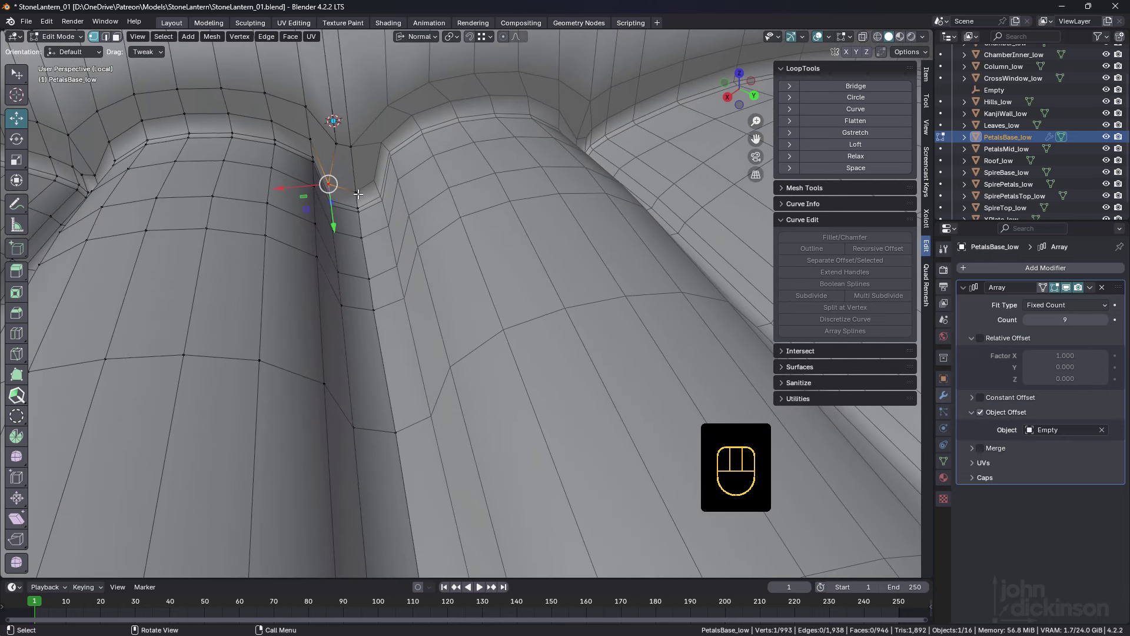
pyautogui.click(300, 183)
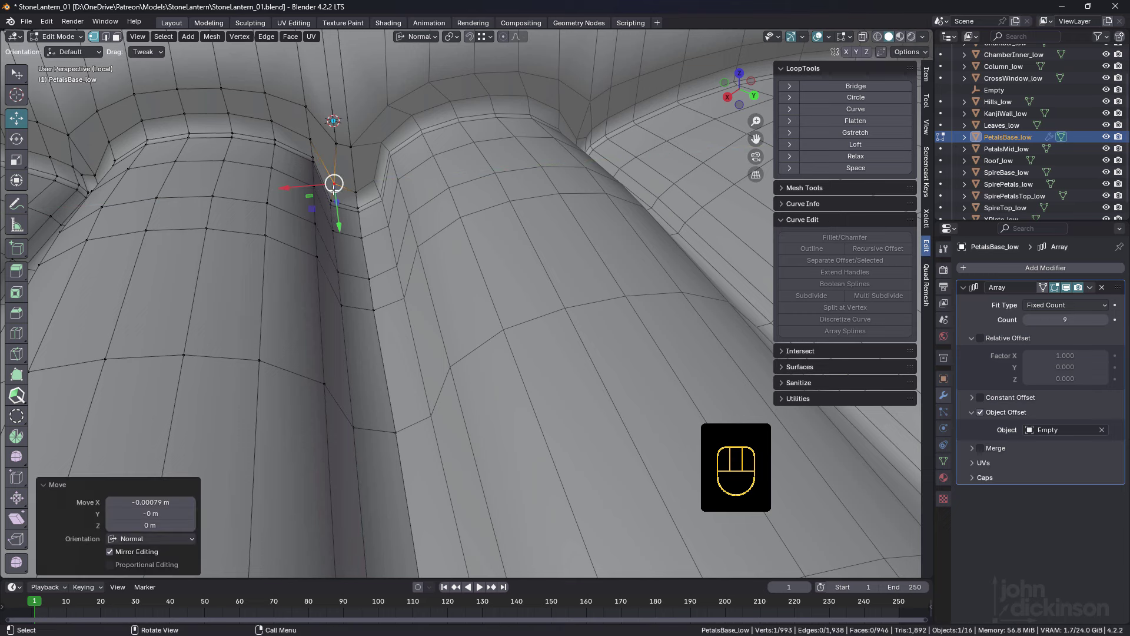
pyautogui.moveTo(352, 159); pyautogui.dragTo(353, 143)
# Move another groove-top vertex along its normal and pick a short seam vertex path.
pyautogui.click(349, 144)
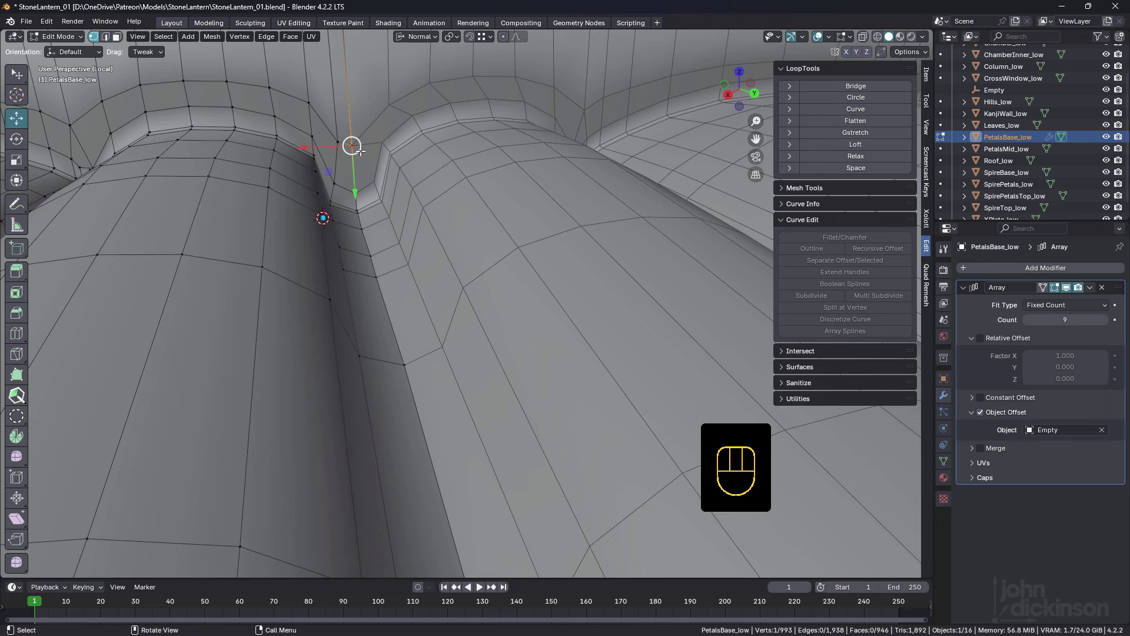
pyautogui.click(360, 166)
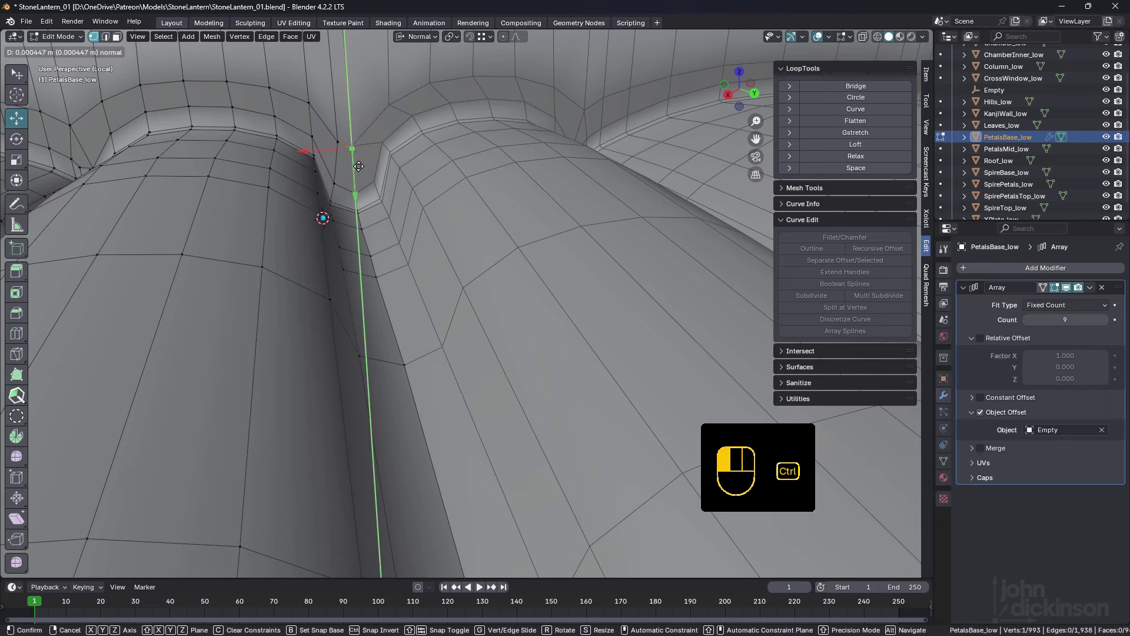
pyautogui.click(357, 151)
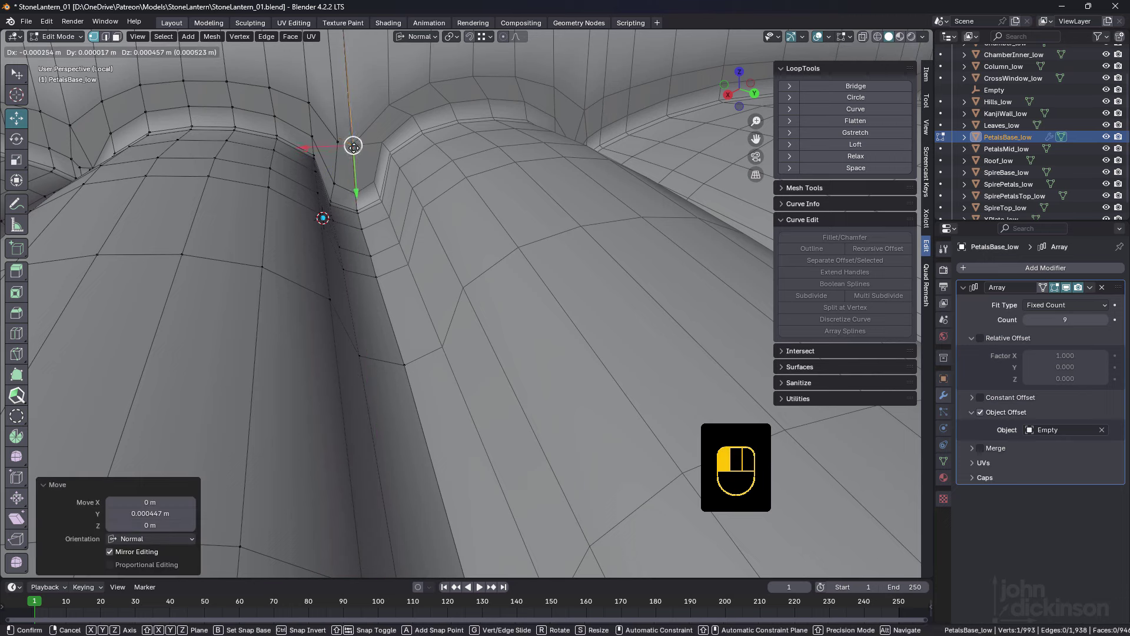
pyautogui.press('ctrl+z')
pyautogui.moveTo(495, 36); pyautogui.dragTo(362, 123)
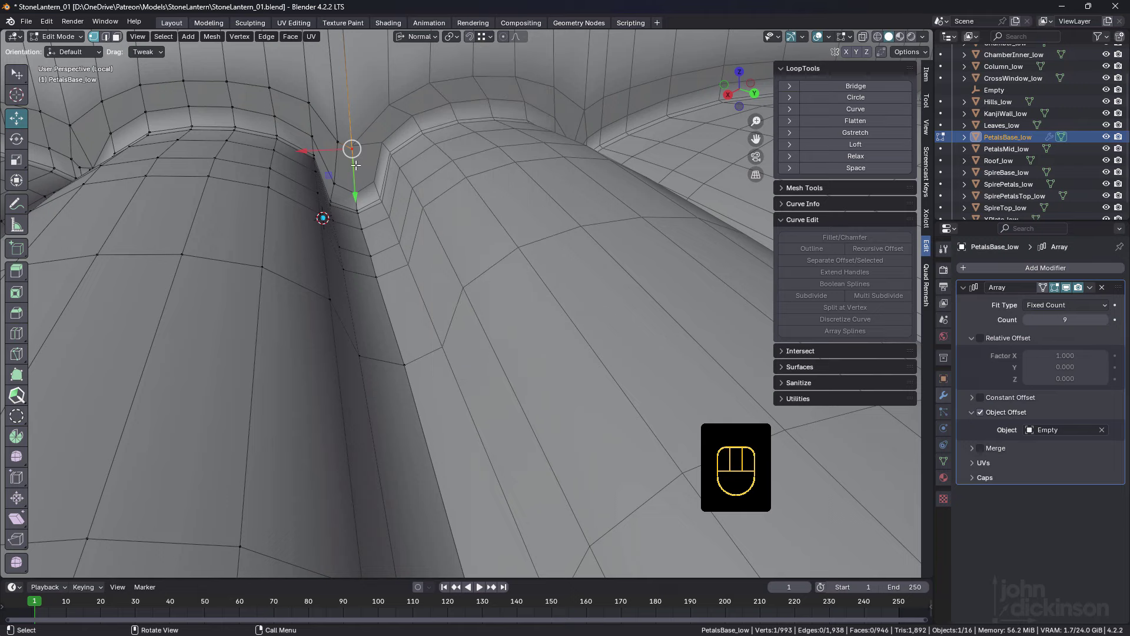
pyautogui.click(358, 180)
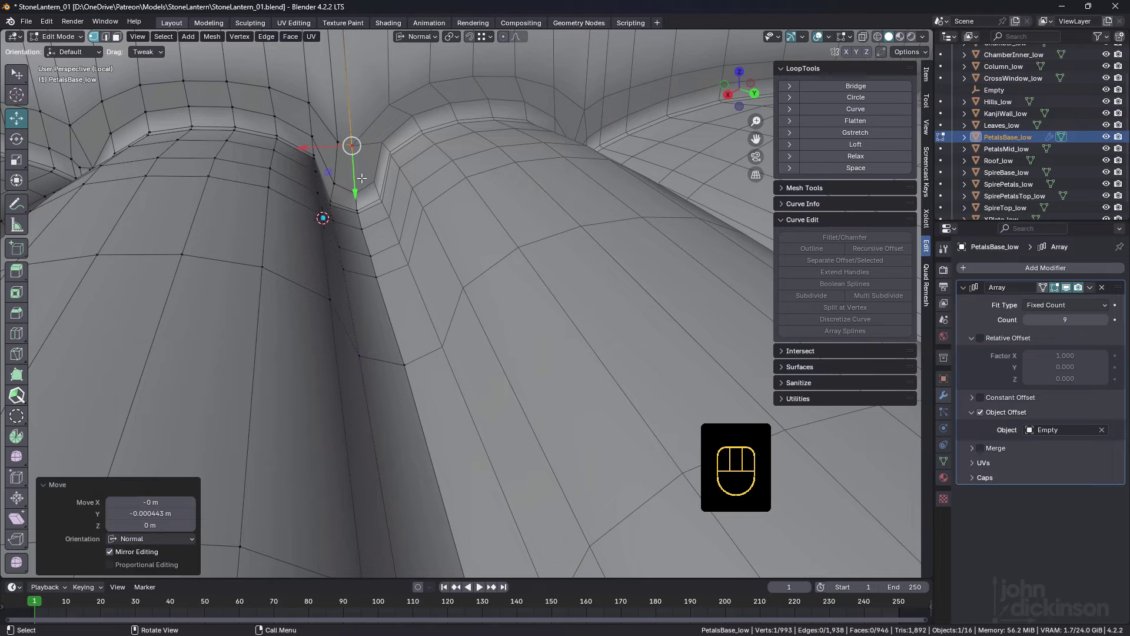
pyautogui.moveTo(424, 214); pyautogui.dragTo(407, 209)
pyautogui.middleClick(367, 198)
pyautogui.press('2')
pyautogui.click(365, 178)
# Merge the two corner vertices at their centre and knife-cut new edges across the petal seam.
pyautogui.moveTo(382, 151); pyautogui.dragTo(391, 170)
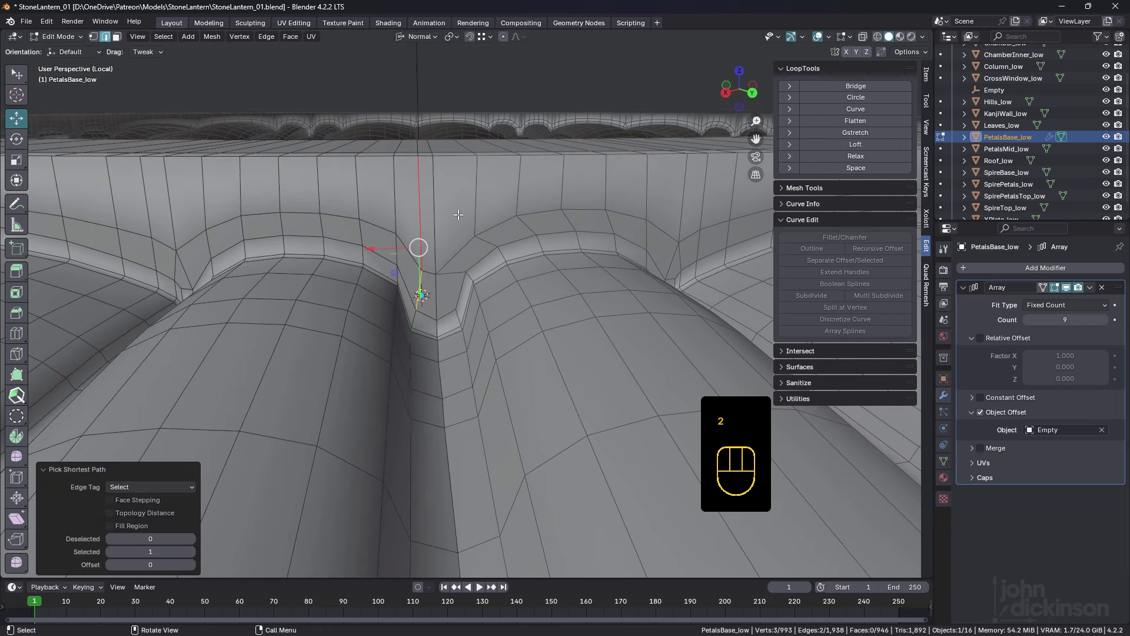
pyautogui.press('ctrl+x')
pyautogui.moveTo(450, 248); pyautogui.dragTo(439, 250)
pyautogui.press('k')
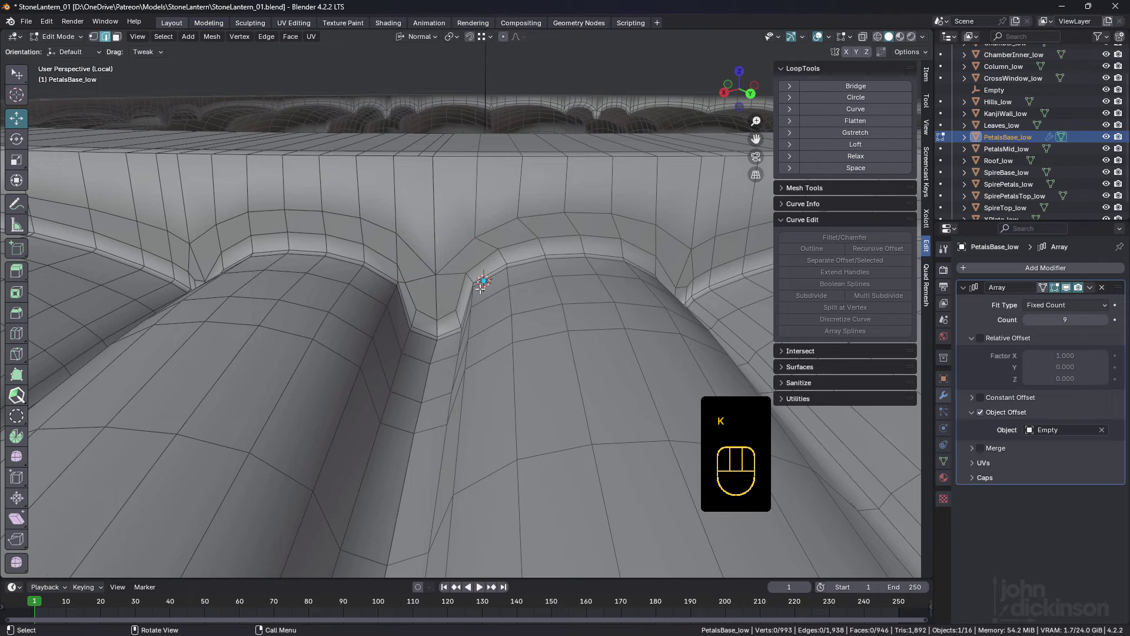
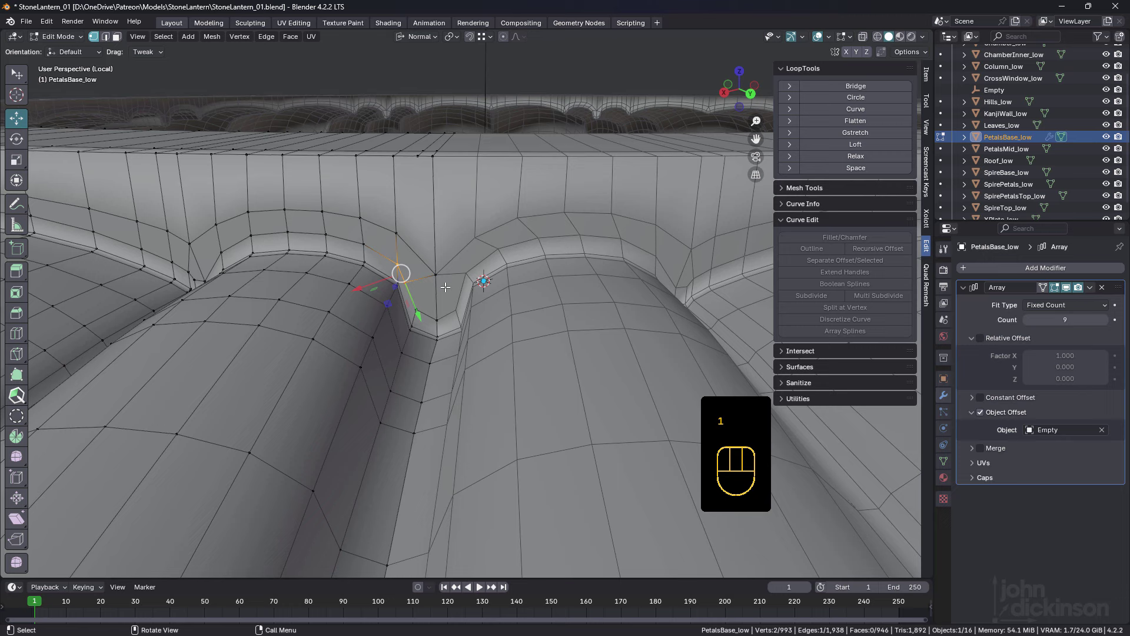
pyautogui.press('m')
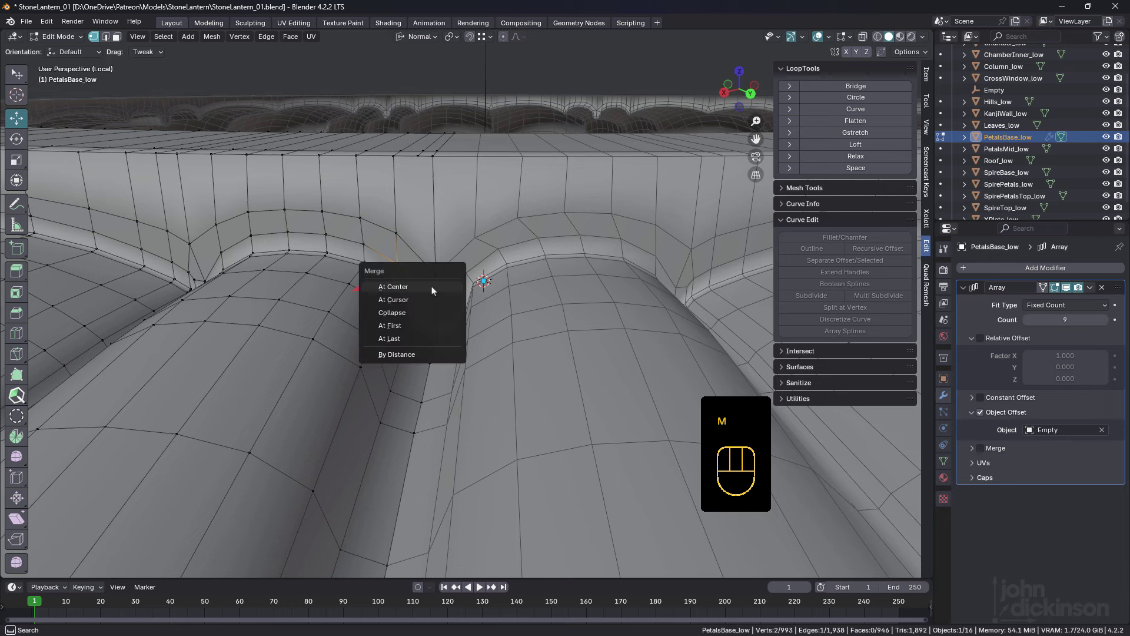
pyautogui.middleClick(427, 280)
pyautogui.click(454, 233)
pyautogui.moveTo(441, 241); pyautogui.dragTo(440, 237)
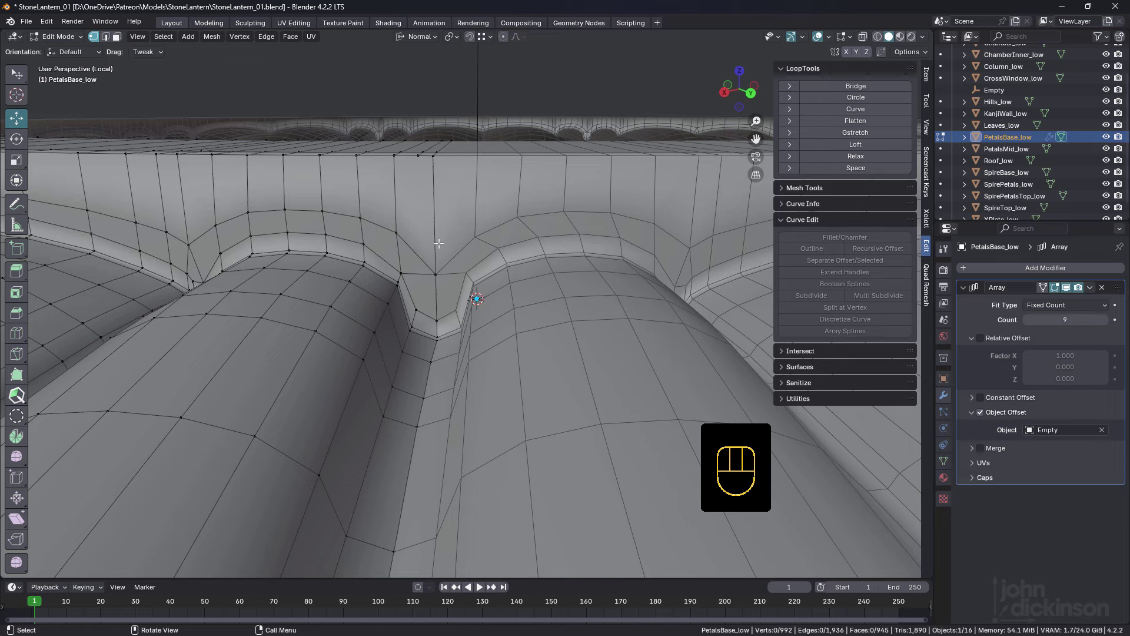
pyautogui.press('k')
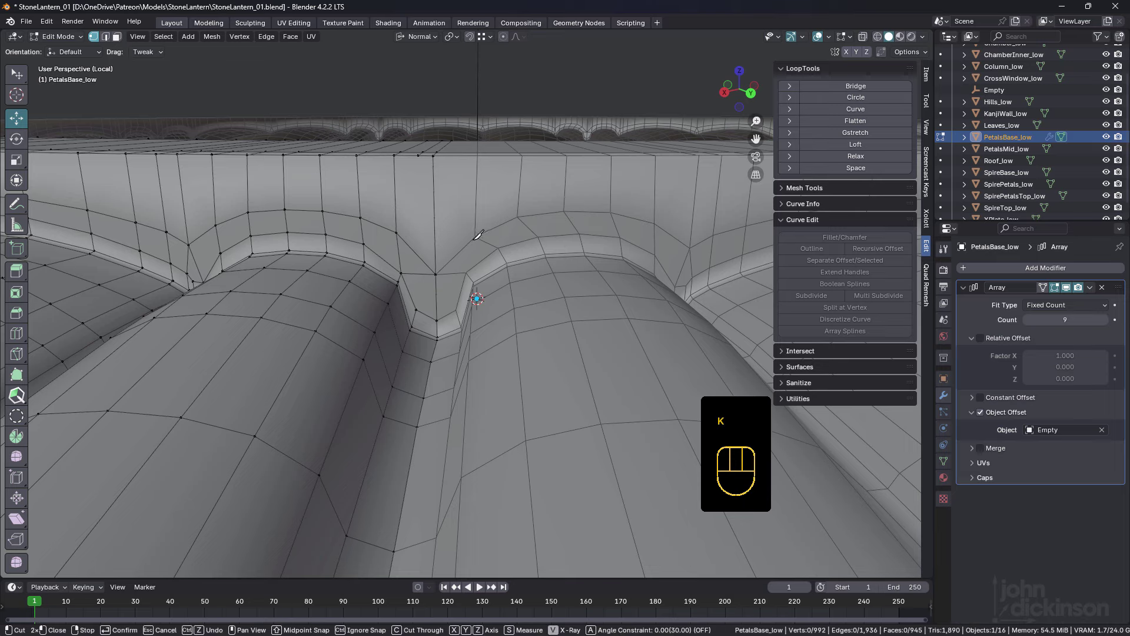
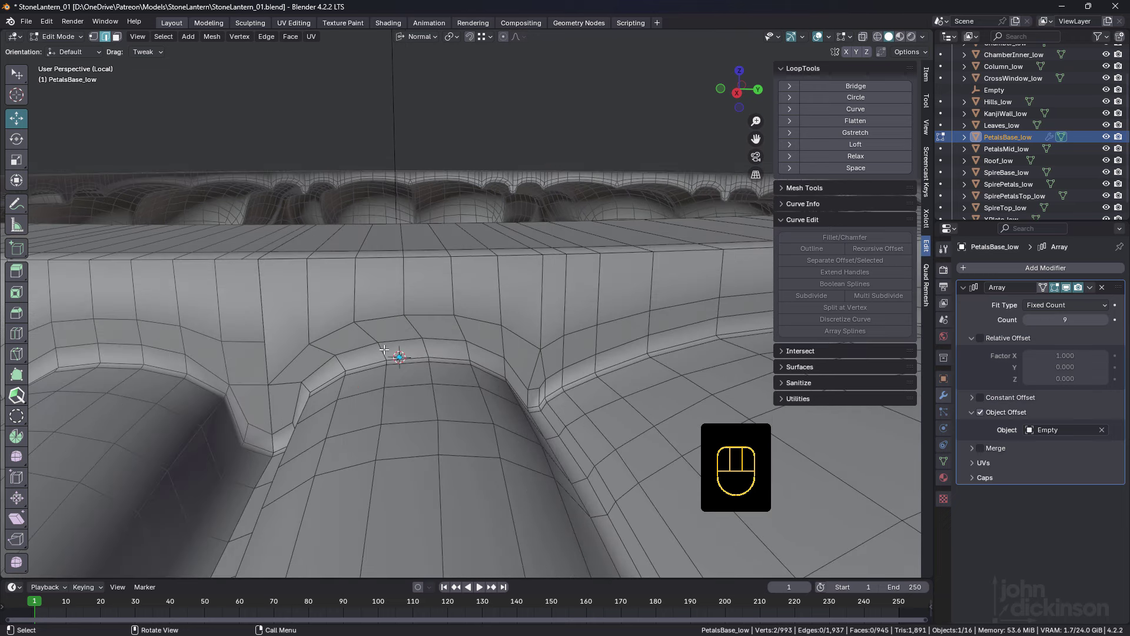
# Dissolve the stray vertex above the seam and slide a neighbouring vertex along its edge.
pyautogui.moveTo(385, 340); pyautogui.dragTo(407, 325)
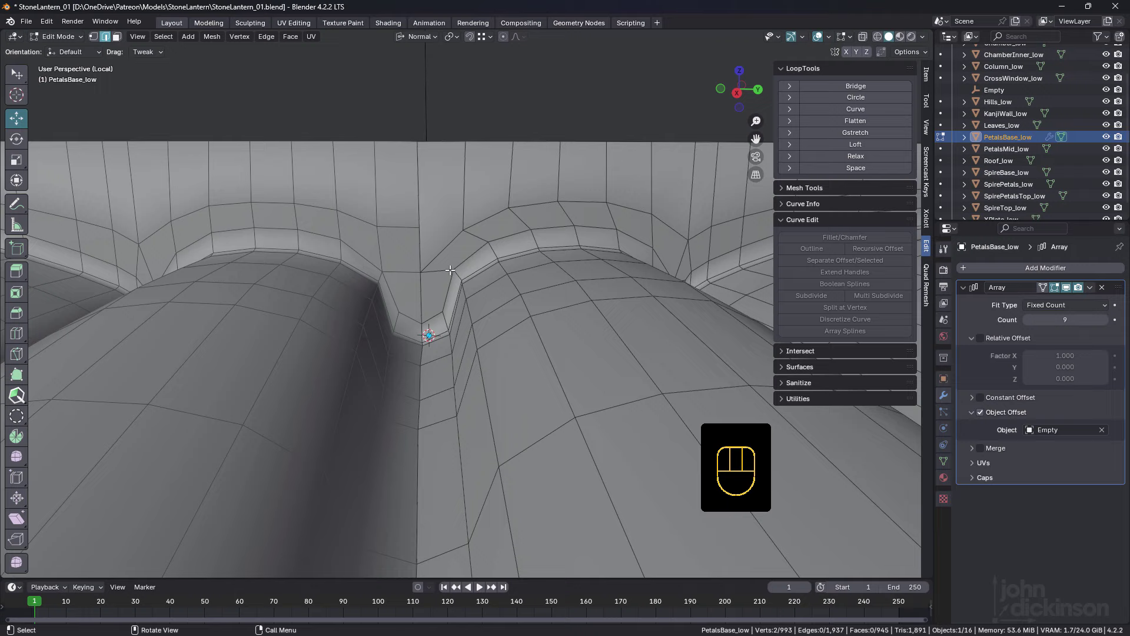
pyautogui.press('k')
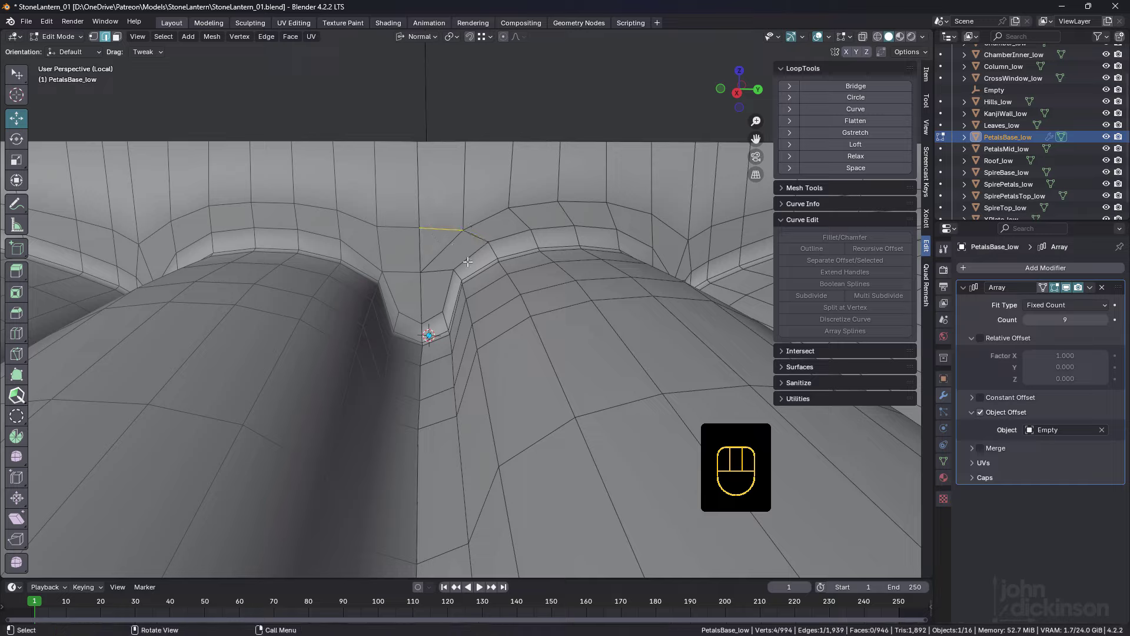
pyautogui.click(448, 243)
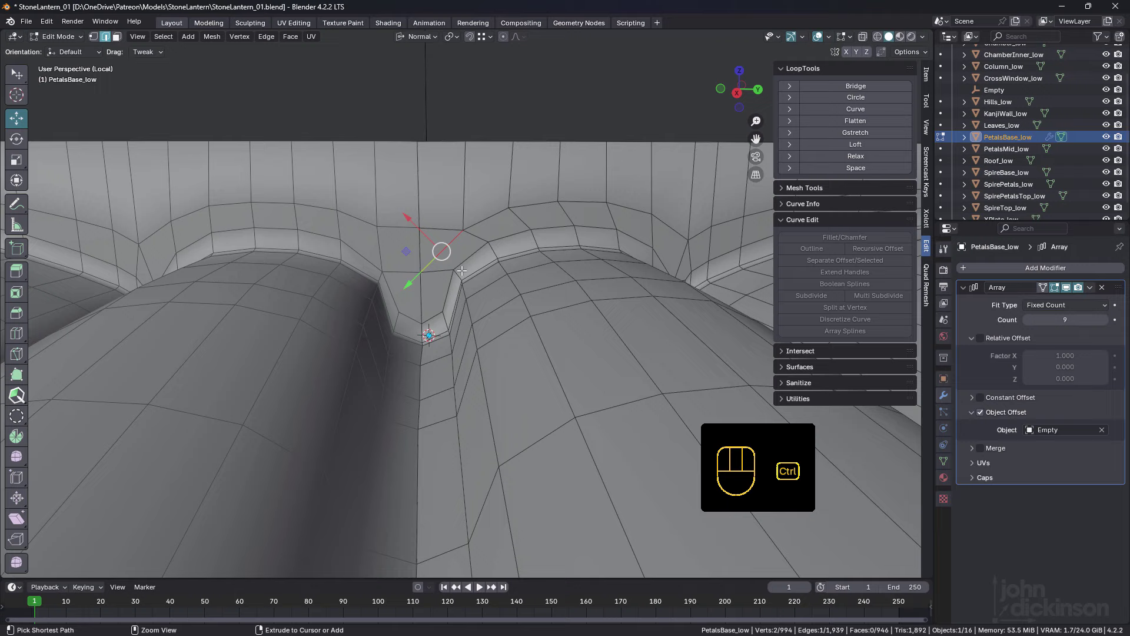
pyautogui.press('ctrl+x')
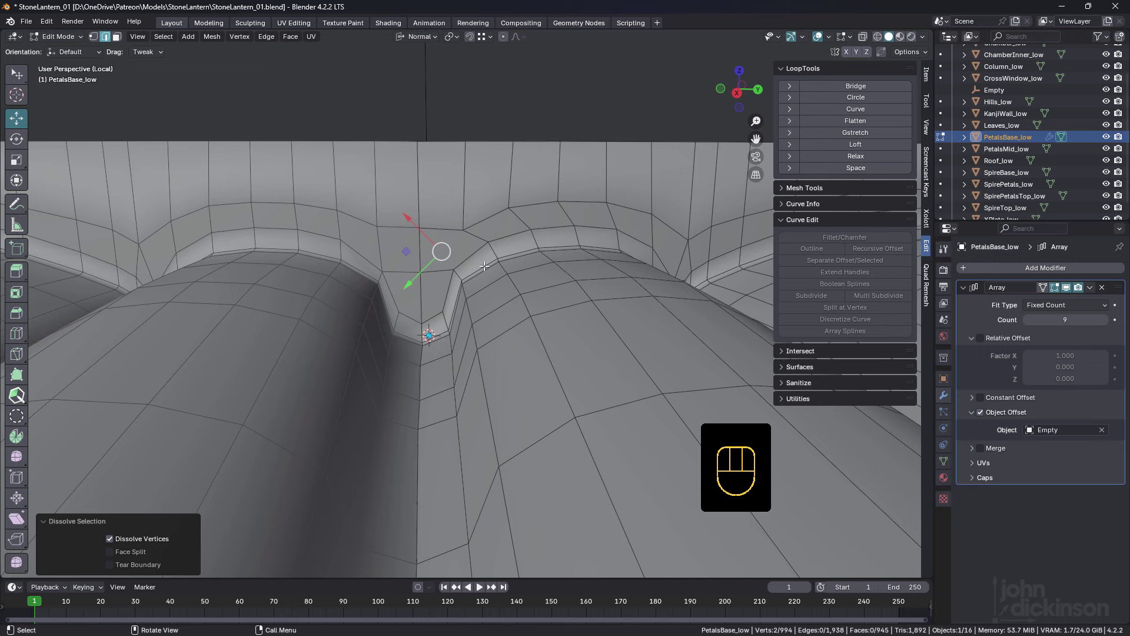
pyautogui.middleClick(489, 249)
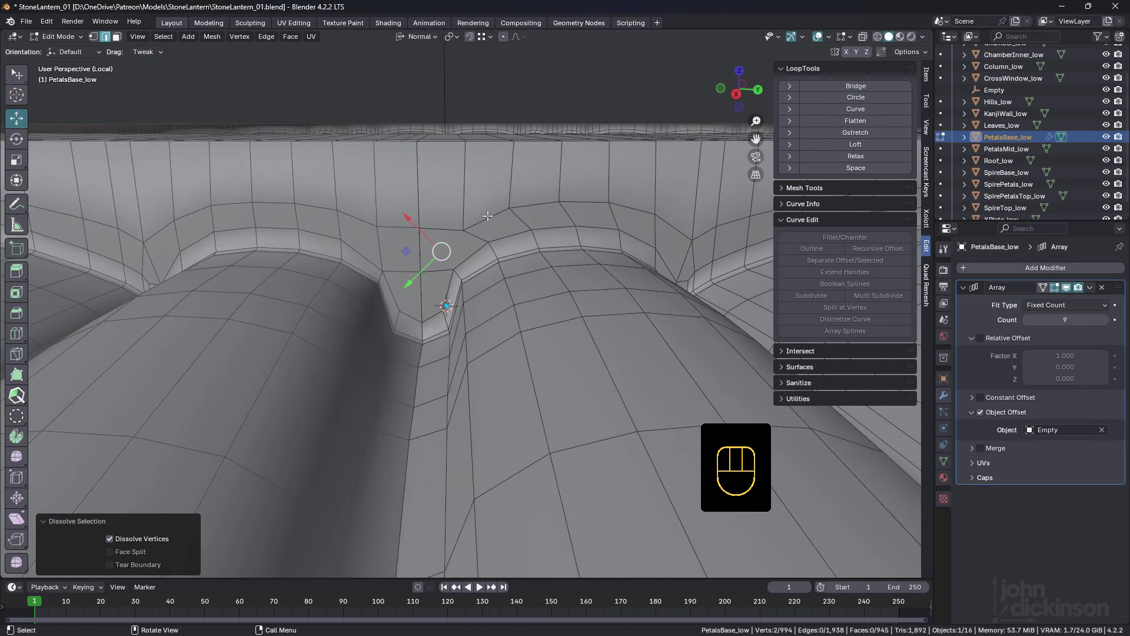
pyautogui.press('1')
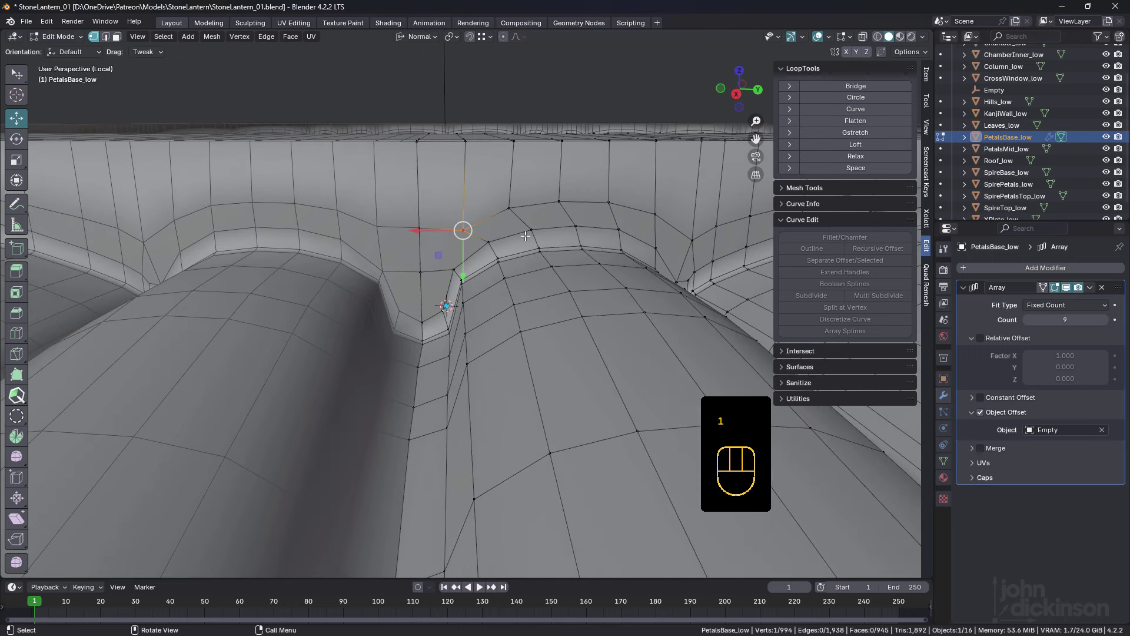
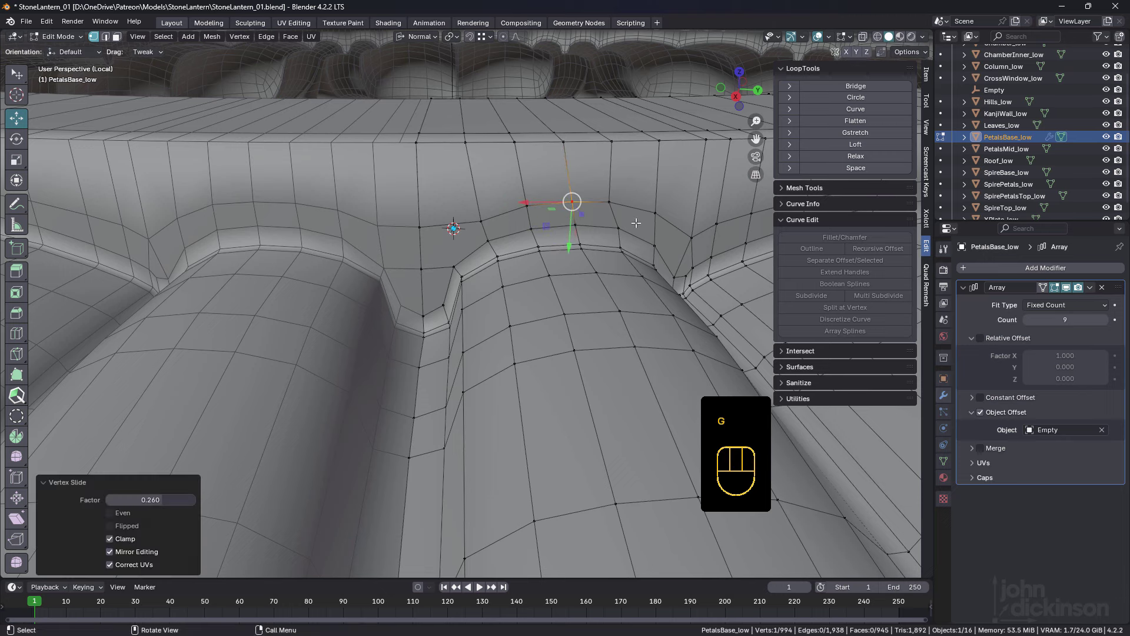
pyautogui.press('g')
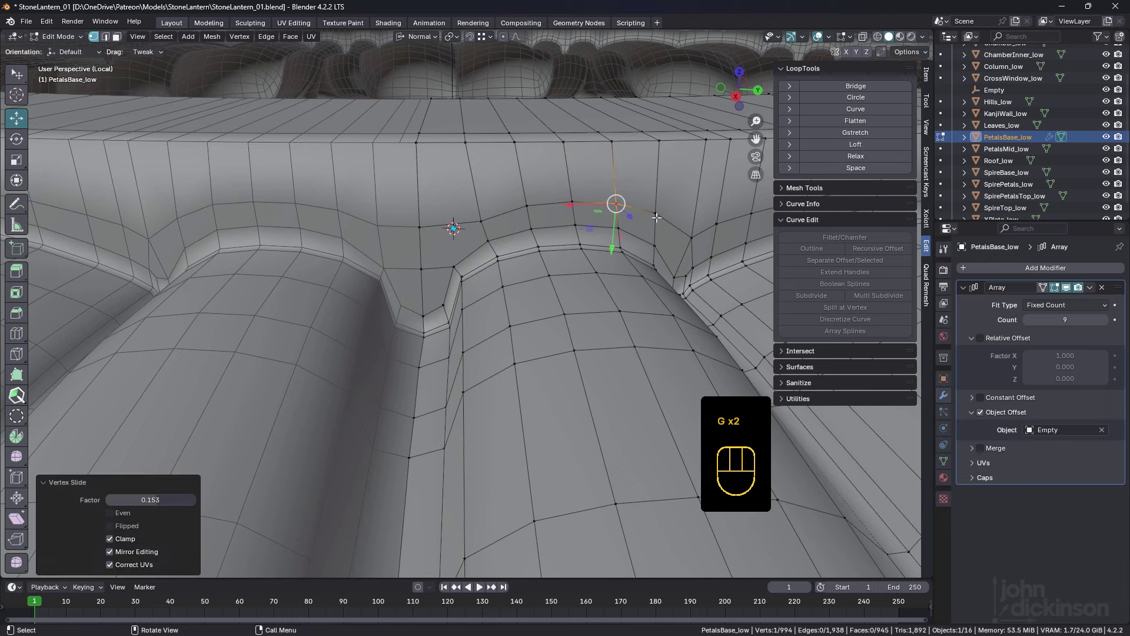
# Select the rim edge path and space its vertices evenly with LoopTools.
pyautogui.middleClick(615, 208)
pyautogui.middleClick(594, 211)
pyautogui.press('2')
pyautogui.click(483, 272)
pyautogui.click(658, 269)
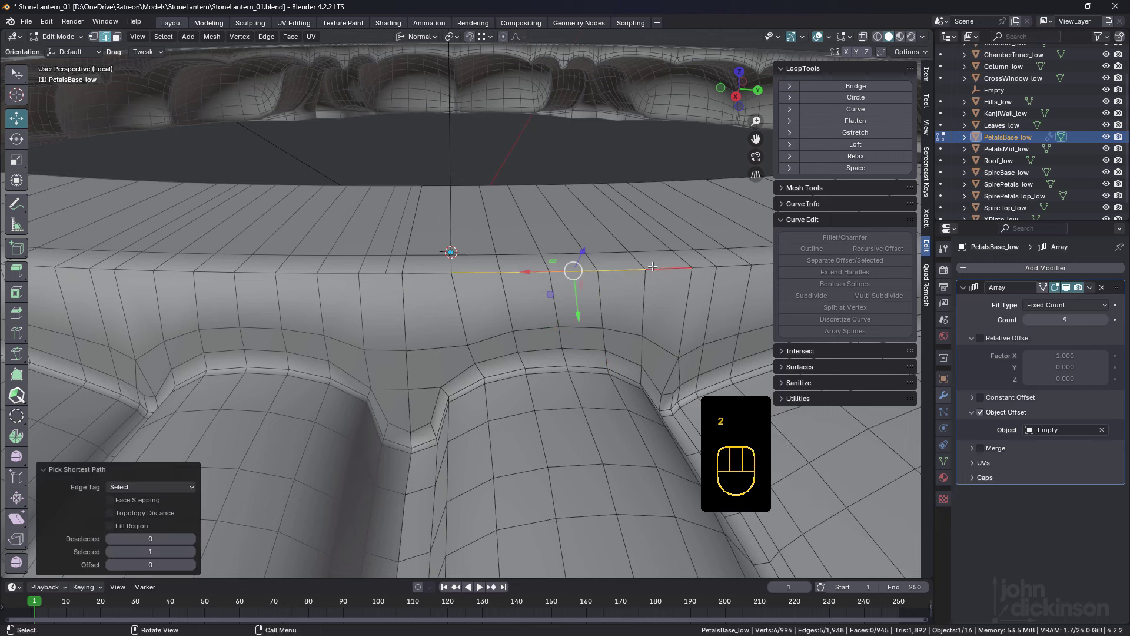
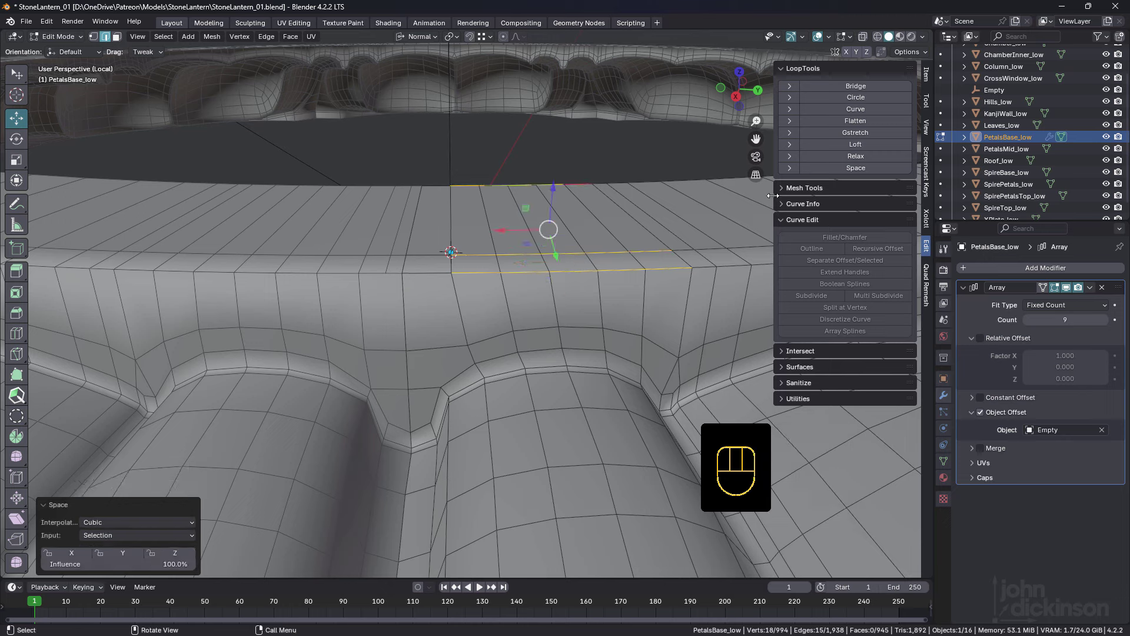
pyautogui.click(852, 170)
pyautogui.middleClick(530, 279)
pyautogui.middleClick(496, 286)
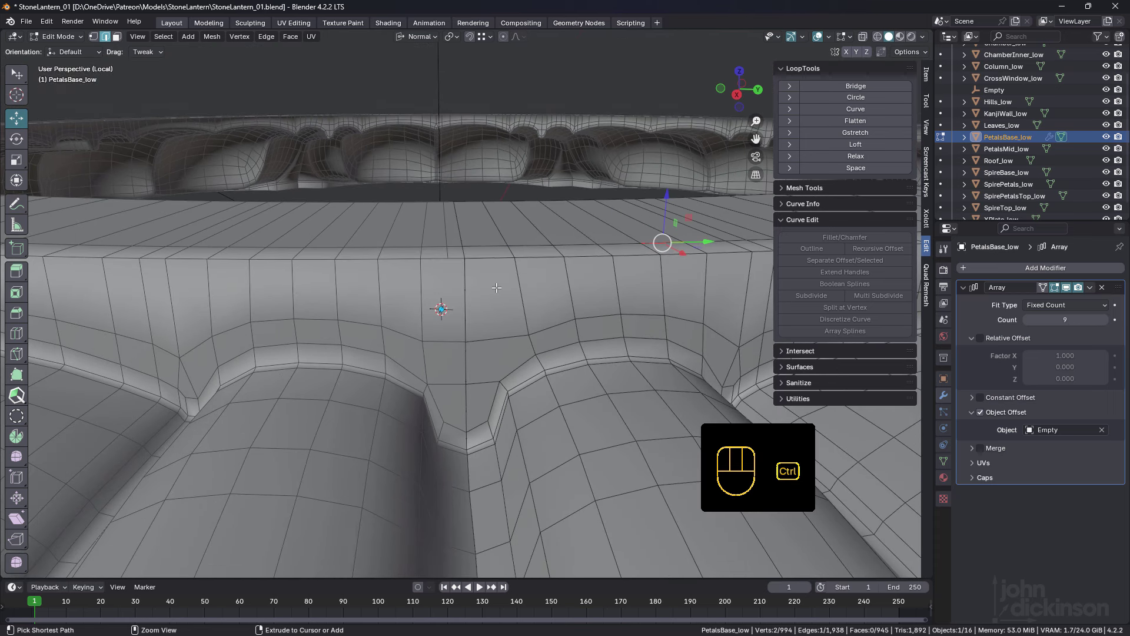
# Add a loop cut around the rim and knife-cut it down into the petal seam.
pyautogui.press('ctrl+r')
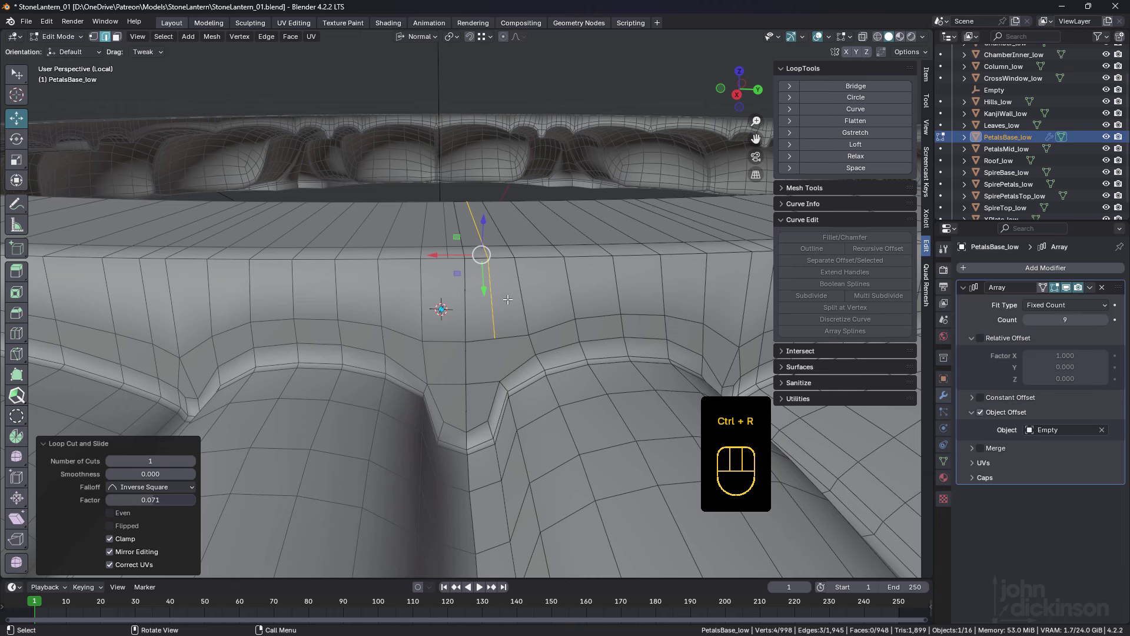
pyautogui.press('k')
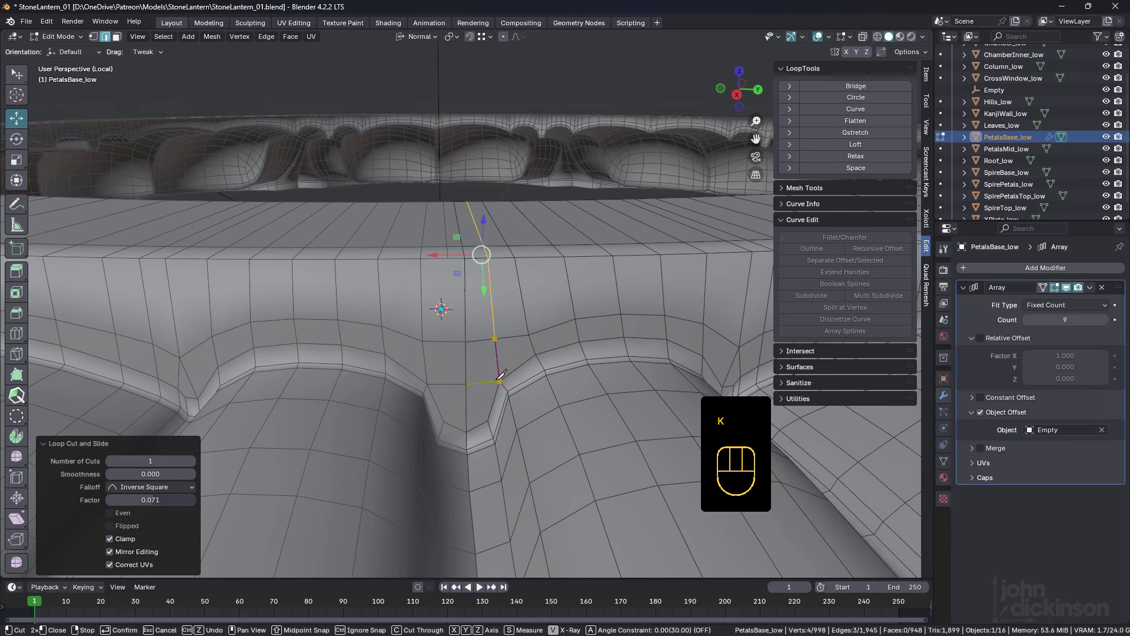
pyautogui.click(584, 347)
pyautogui.middleClick(538, 306)
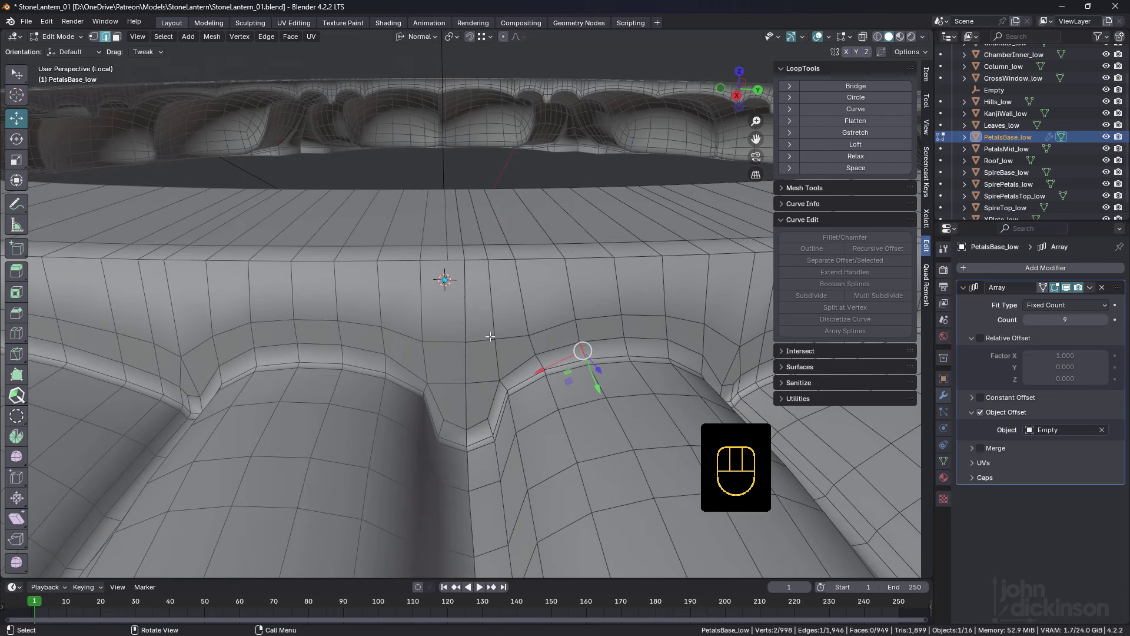
pyautogui.click(442, 230)
pyautogui.click(491, 238)
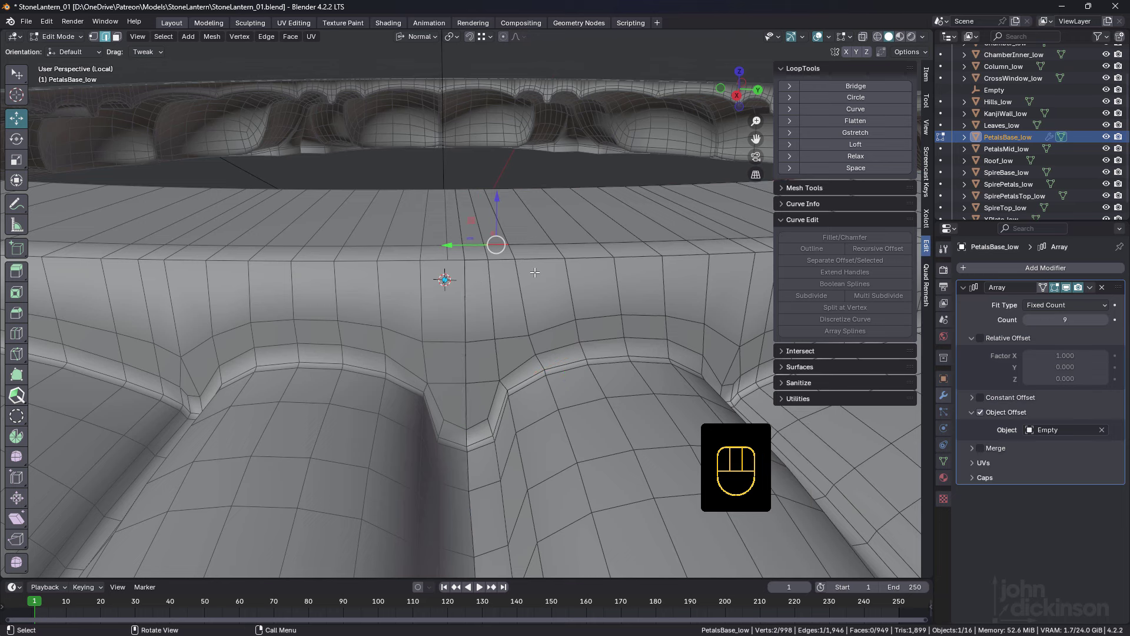
# Slide the vertex beside the seam along its edge close to the seam.
pyautogui.moveTo(531, 268); pyautogui.dragTo(513, 270)
pyautogui.moveTo(398, 290); pyautogui.dragTo(396, 285)
pyautogui.press('1')
pyautogui.click(414, 308)
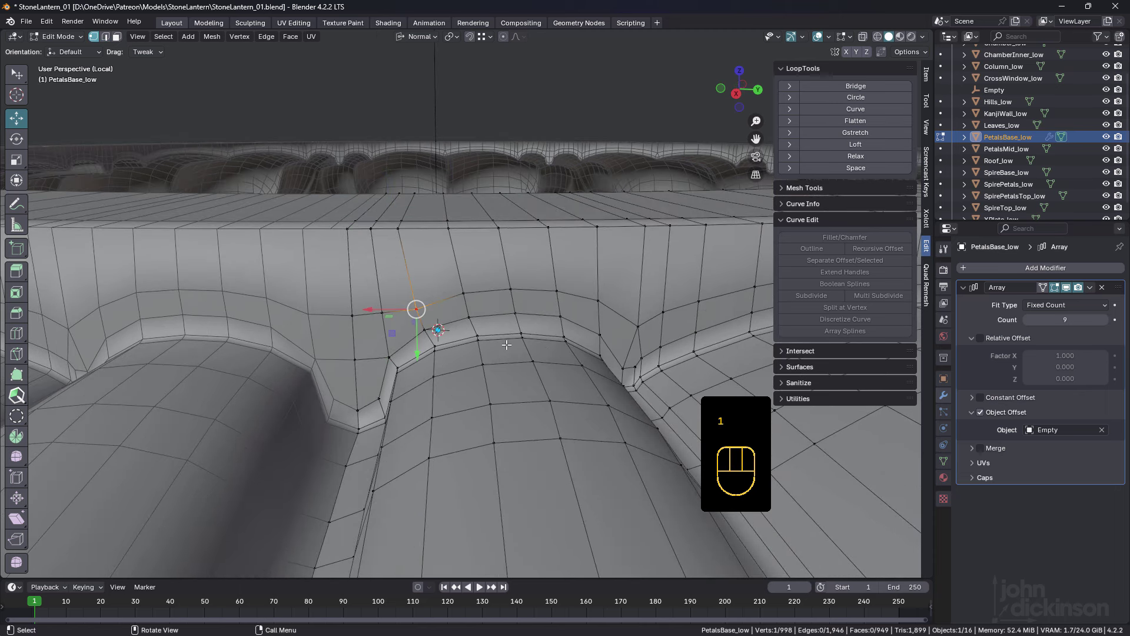
pyautogui.press('g')
pyautogui.moveTo(459, 314); pyautogui.dragTo(453, 319)
pyautogui.middleClick(450, 281)
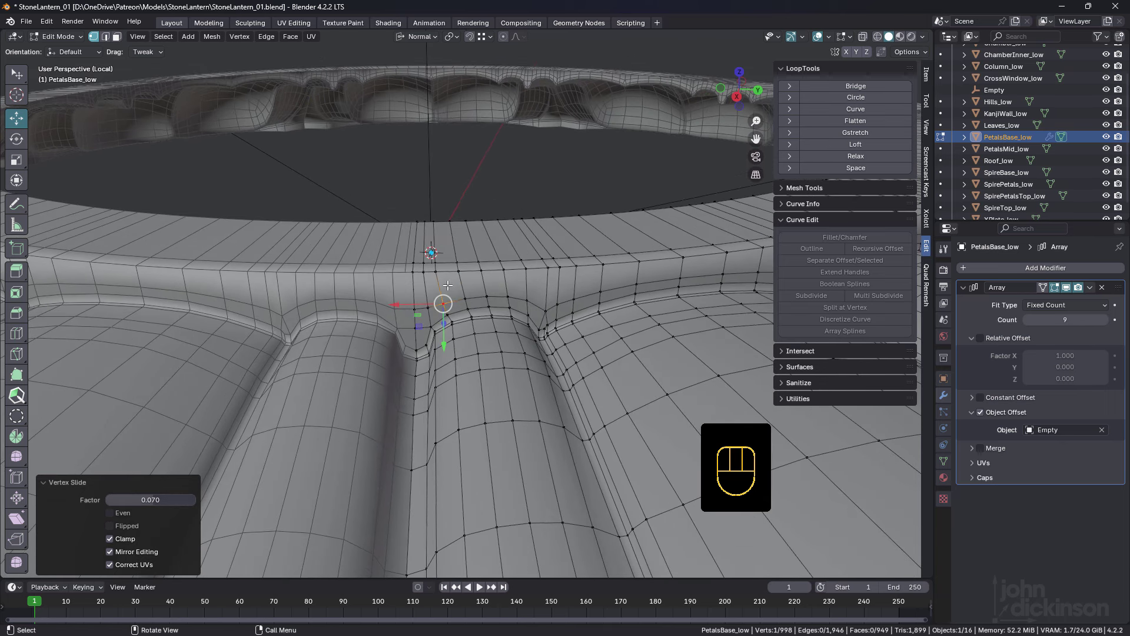
# Select rim edge paths, including the lower rim, and run LoopTools Space on them.
pyautogui.press('2')
pyautogui.click(583, 223)
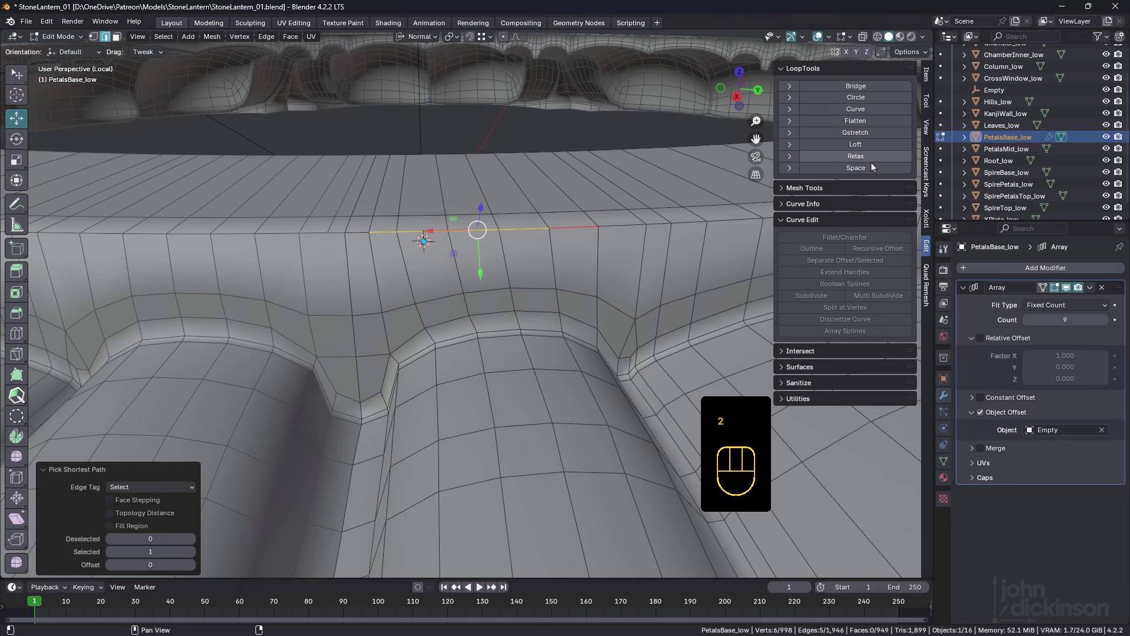
pyautogui.click(870, 172)
pyautogui.click(392, 214)
pyautogui.click(569, 209)
pyautogui.click(856, 172)
pyautogui.click(401, 153)
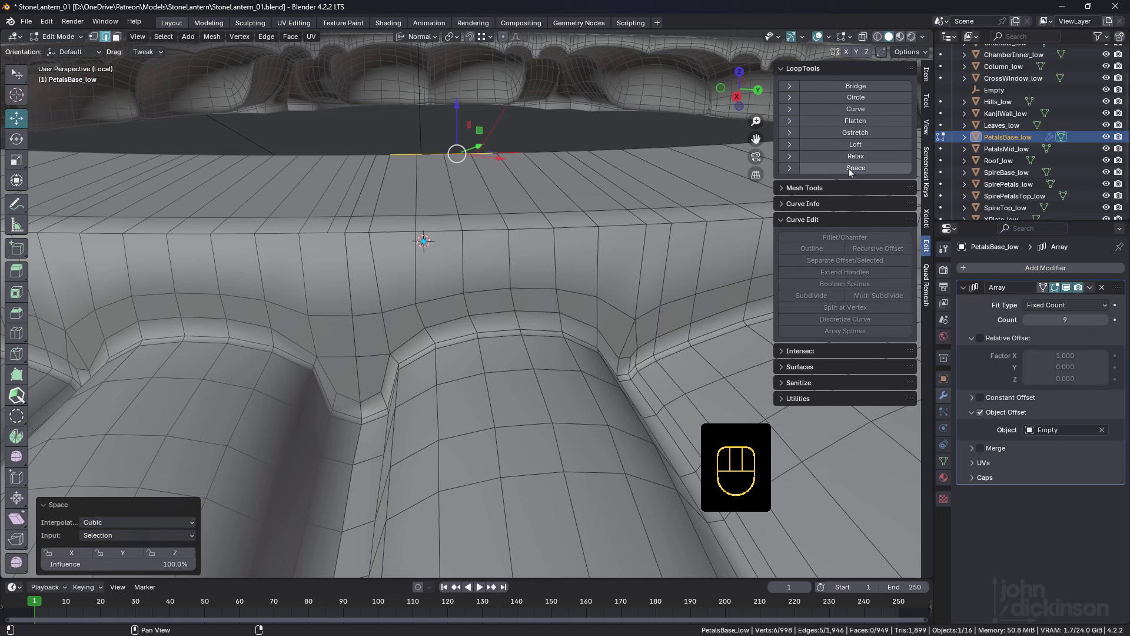
pyautogui.middleClick(432, 240)
pyautogui.click(382, 236)
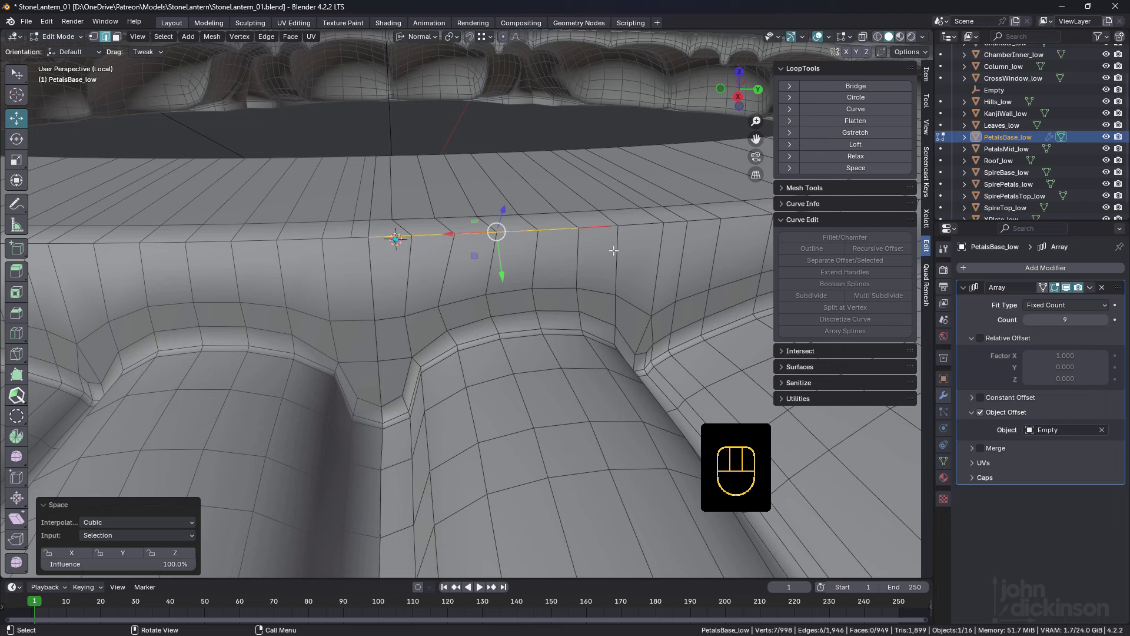
pyautogui.click(395, 313)
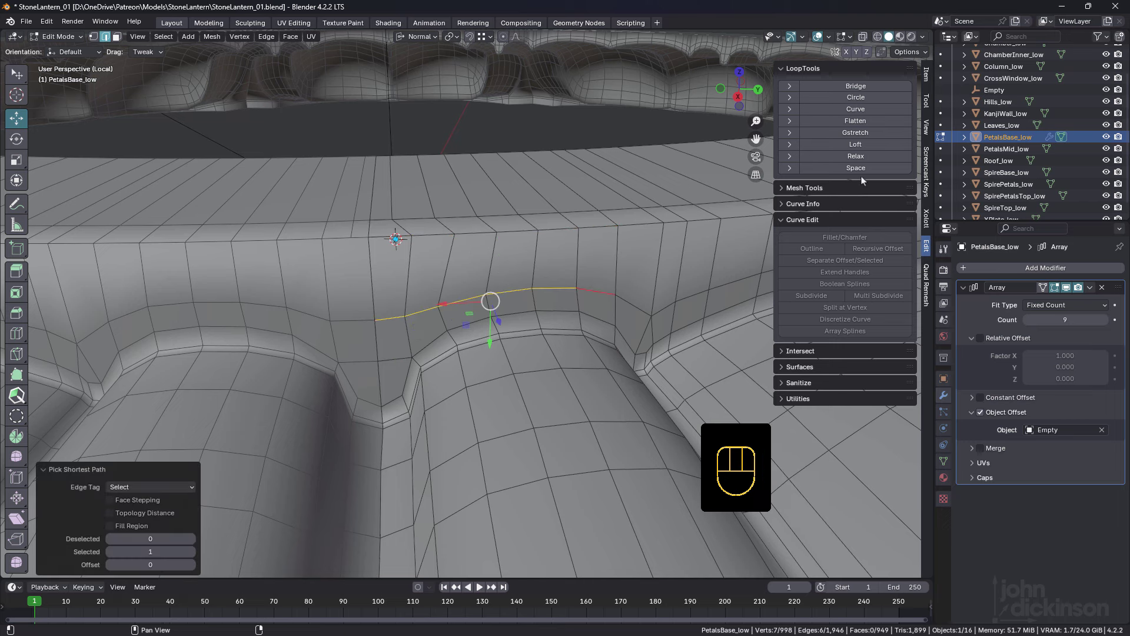
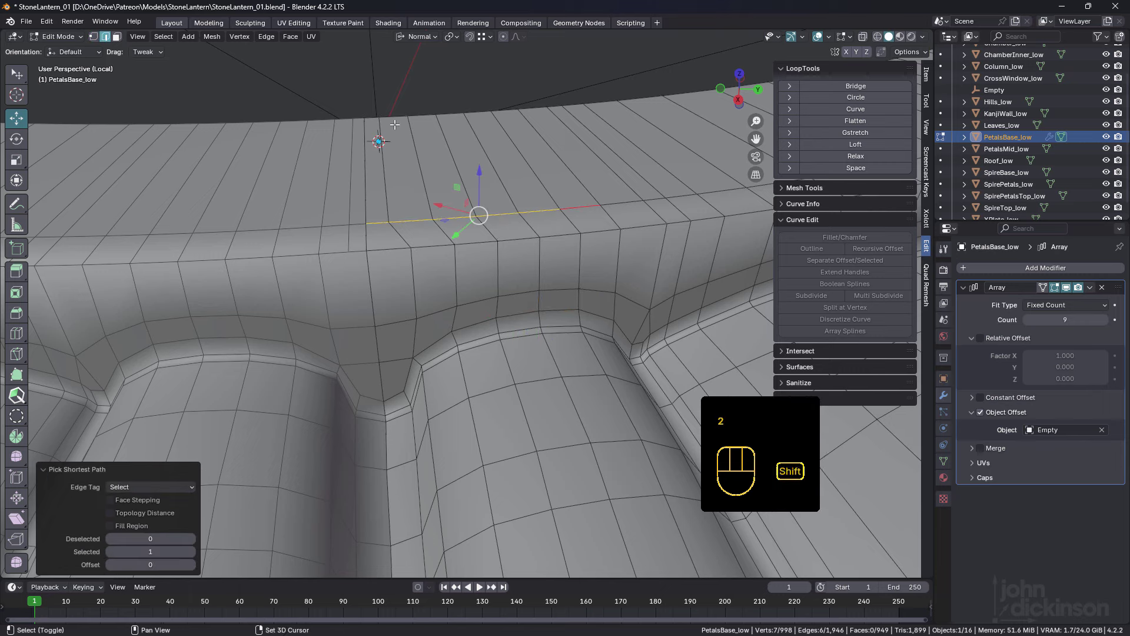
# Add a second rim edge path to the selection and space the rim loops evenly.
pyautogui.write('2')
pyautogui.click(372, 115)
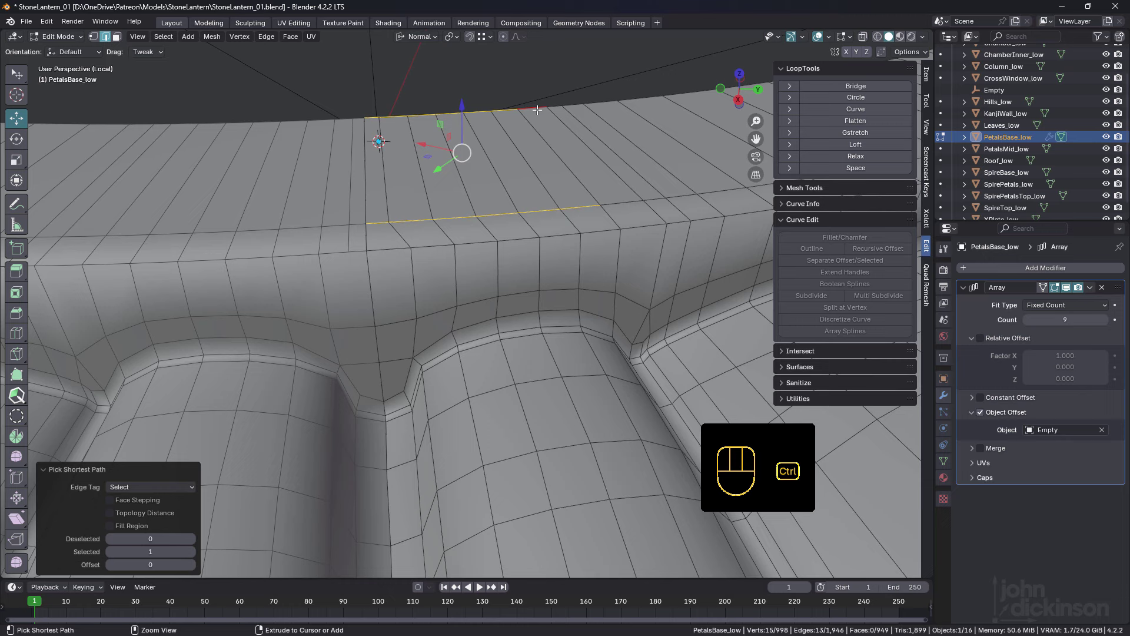
pyautogui.click(533, 107)
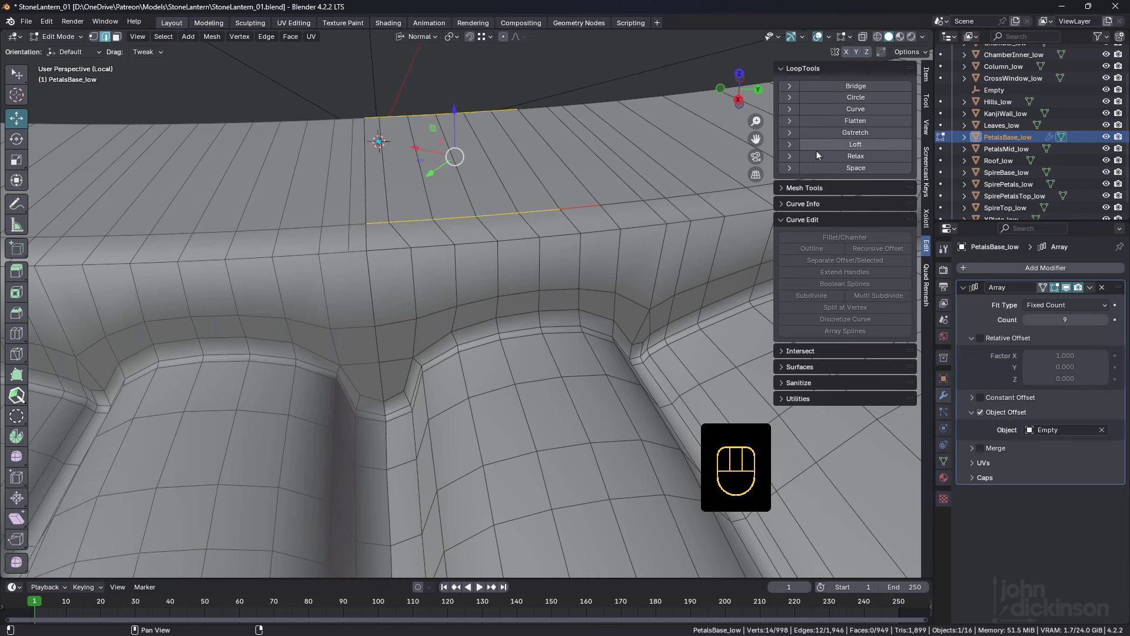
pyautogui.middleClick(537, 243)
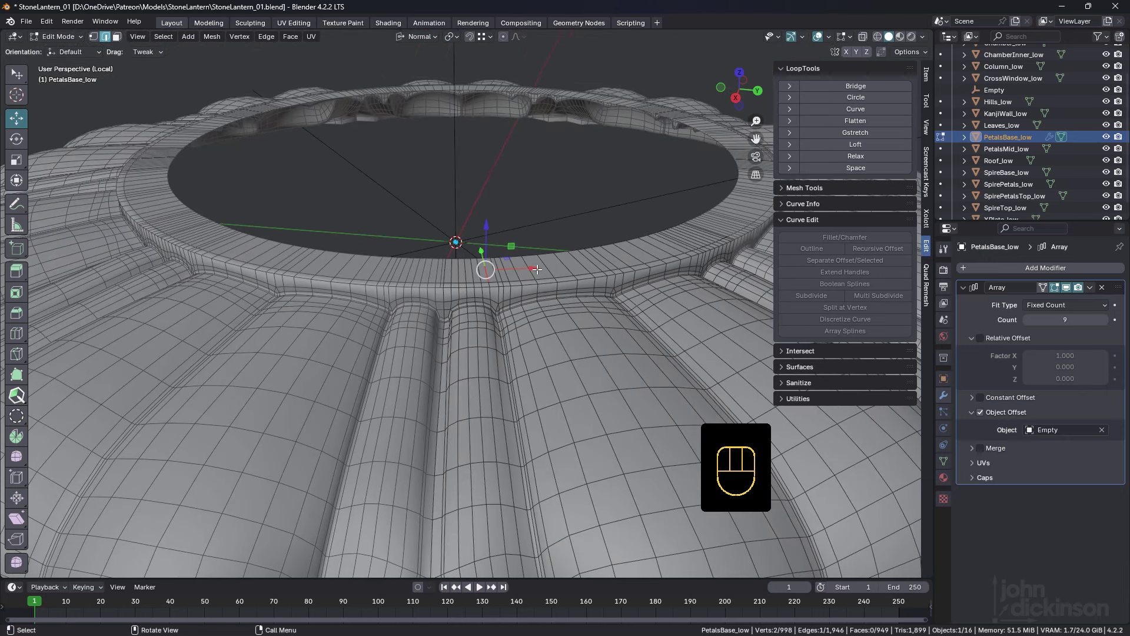
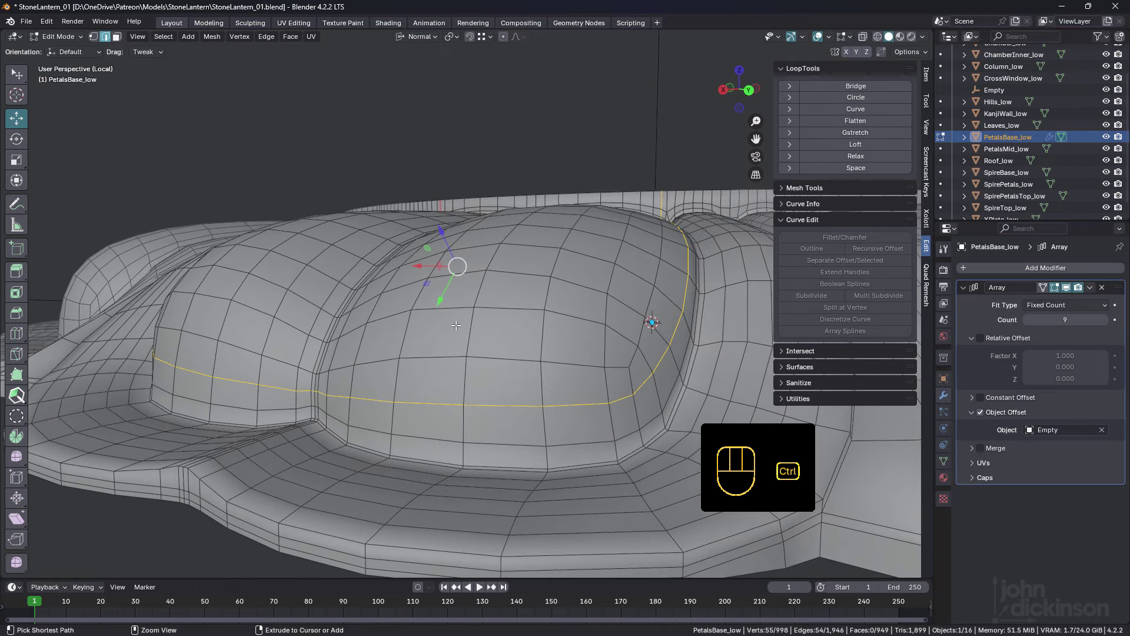
# Dissolve a seam vertex and orbit around the whole nine-petal base to review it.
pyautogui.press('ctrl+x')
pyautogui.middleClick(525, 307)
pyautogui.press('Tab')
pyautogui.middleClick(496, 305)
pyautogui.press('Tab')
pyautogui.middleClick(525, 319)
pyautogui.moveTo(534, 345); pyautogui.dragTo(513, 336)
pyautogui.middleClick(519, 338)
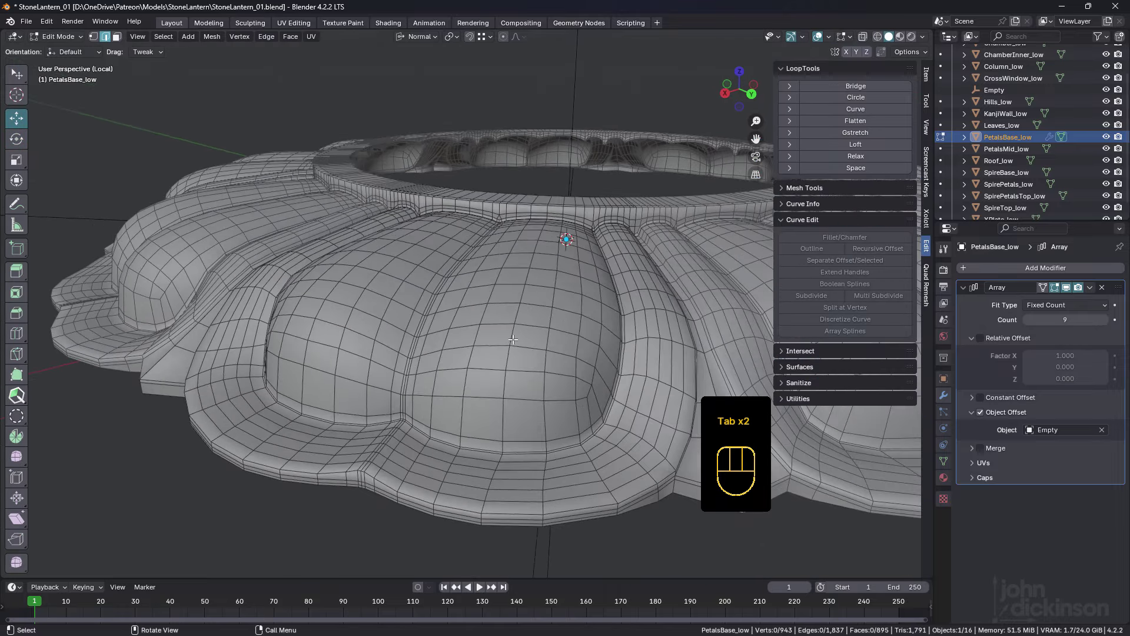
pyautogui.moveTo(503, 323); pyautogui.dragTo(515, 334)
pyautogui.moveTo(618, 324); pyautogui.dragTo(546, 298)
pyautogui.moveTo(501, 284); pyautogui.dragTo(539, 279)
pyautogui.moveTo(554, 232); pyautogui.dragTo(537, 240)
pyautogui.moveTo(547, 233); pyautogui.dragTo(529, 244)
# Dissolve the remaining stray seam vertex and inspect the seam from several angles.
pyautogui.middleClick(494, 252)
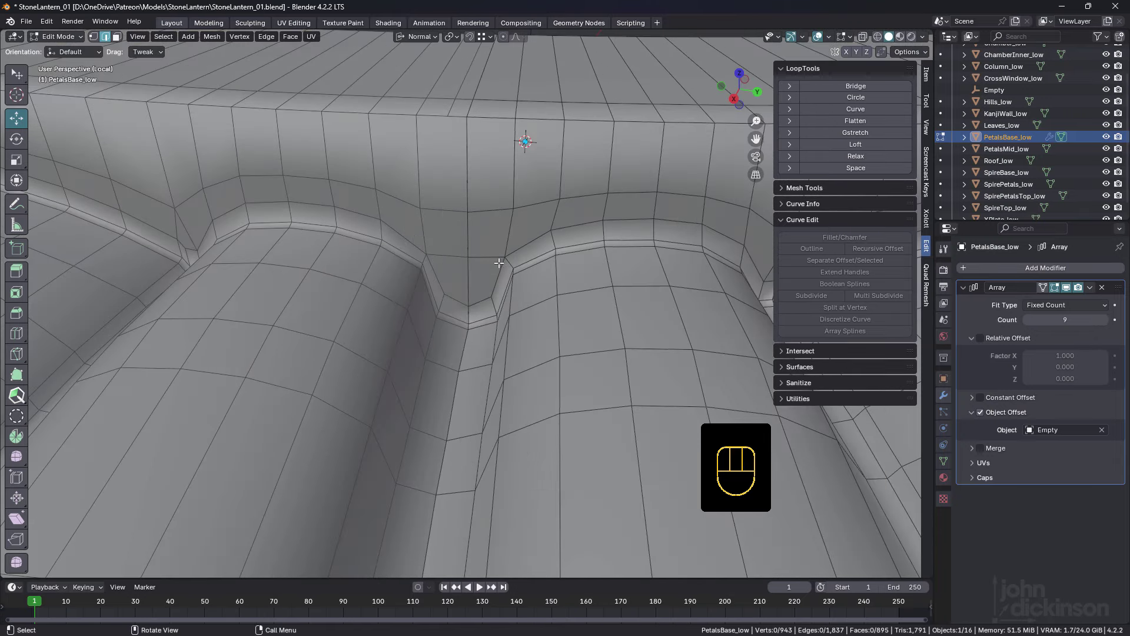
pyautogui.middleClick(595, 250)
pyautogui.moveTo(567, 264); pyautogui.dragTo(550, 260)
pyautogui.click(544, 260)
pyautogui.press('ctrl+x')
pyautogui.moveTo(604, 292); pyautogui.dragTo(582, 271)
pyautogui.moveTo(574, 253); pyautogui.dragTo(573, 249)
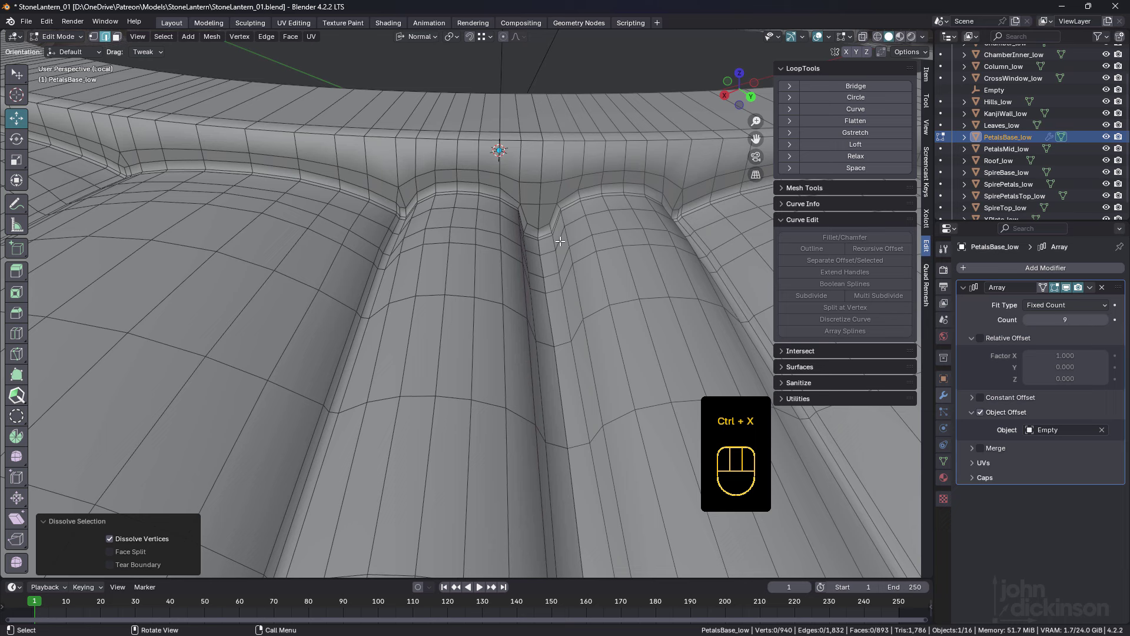
pyautogui.middleClick(470, 228)
pyautogui.moveTo(198, 255); pyautogui.dragTo(272, 257)
pyautogui.moveTo(409, 271); pyautogui.dragTo(385, 275)
pyautogui.moveTo(389, 291); pyautogui.dragTo(354, 292)
pyautogui.moveTo(442, 298); pyautogui.dragTo(443, 301)
pyautogui.middleClick(453, 304)
# Save the lantern file and add a smooth subdivision to the petal base.
pyautogui.press('Tab')
pyautogui.middleClick(464, 289)
pyautogui.press('ctrl+s')
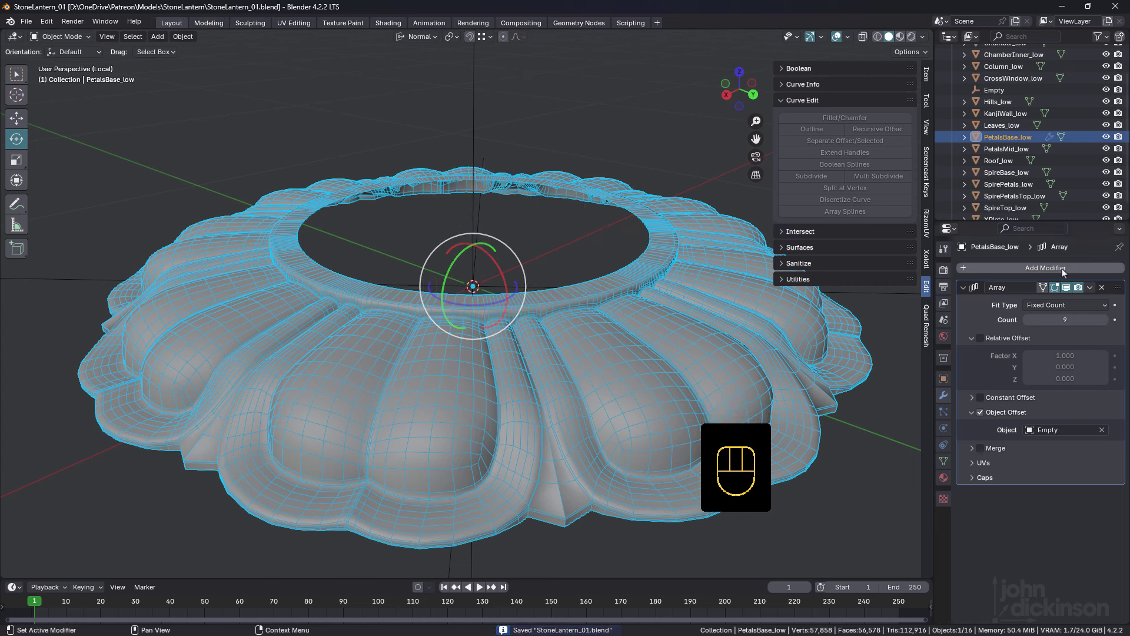
pyautogui.moveTo(1066, 268); pyautogui.dragTo(750, 388)
pyautogui.middleClick(569, 344)
pyautogui.press('shift+space')
pyautogui.moveTo(527, 342); pyautogui.dragTo(498, 334)
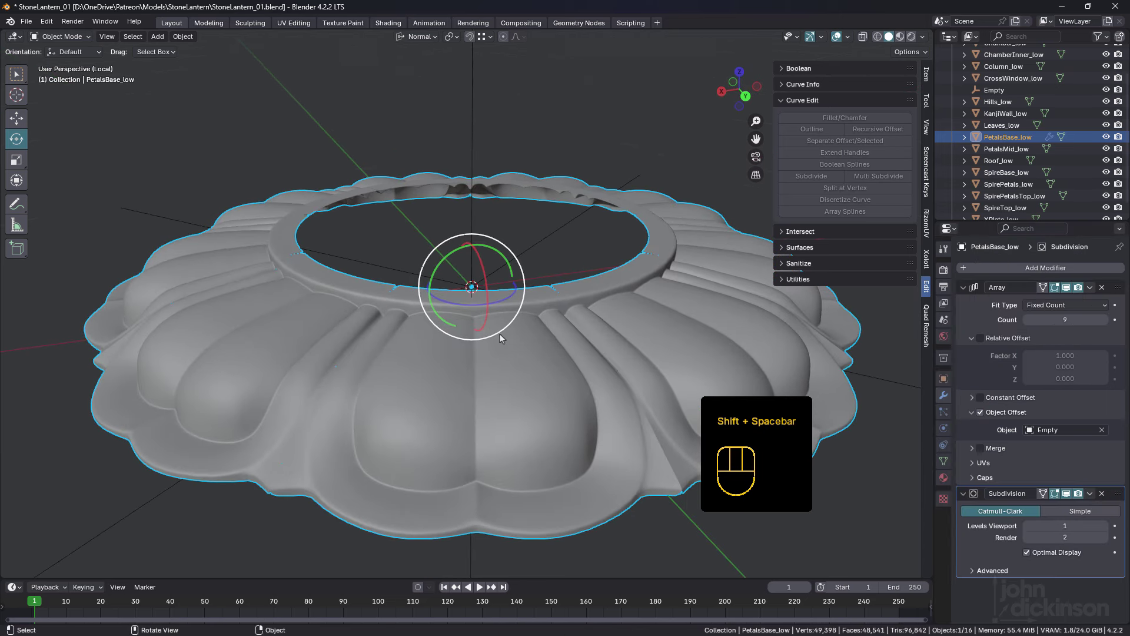
pyautogui.moveTo(529, 324); pyautogui.dragTo(508, 310)
# Toggle the wireframe over the smoothed surface and return to editing the rim and petal tops.
pyautogui.press('Tab')
pyautogui.press('Tab')
pyautogui.moveTo(443, 354); pyautogui.dragTo(485, 357)
pyautogui.press('shift+space')
pyautogui.moveTo(485, 353); pyautogui.dragTo(503, 356)
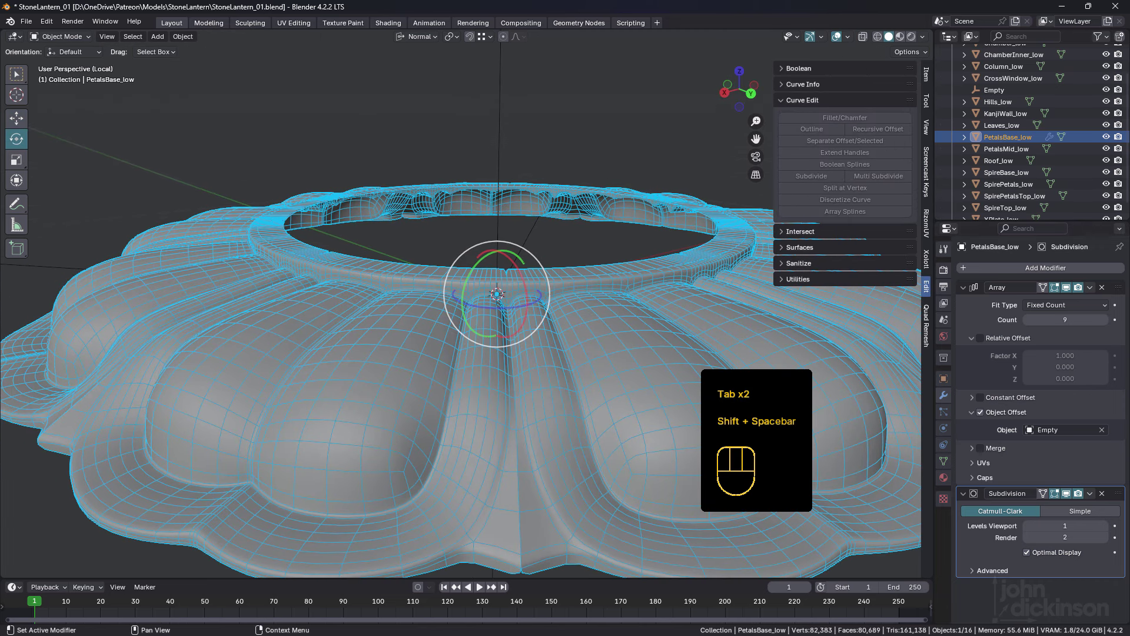
pyautogui.doubleClick(1063, 492)
pyautogui.middleClick(527, 323)
pyautogui.press('Tab')
pyautogui.moveTo(469, 309); pyautogui.dragTo(503, 328)
pyautogui.moveTo(360, 359); pyautogui.dragTo(400, 297)
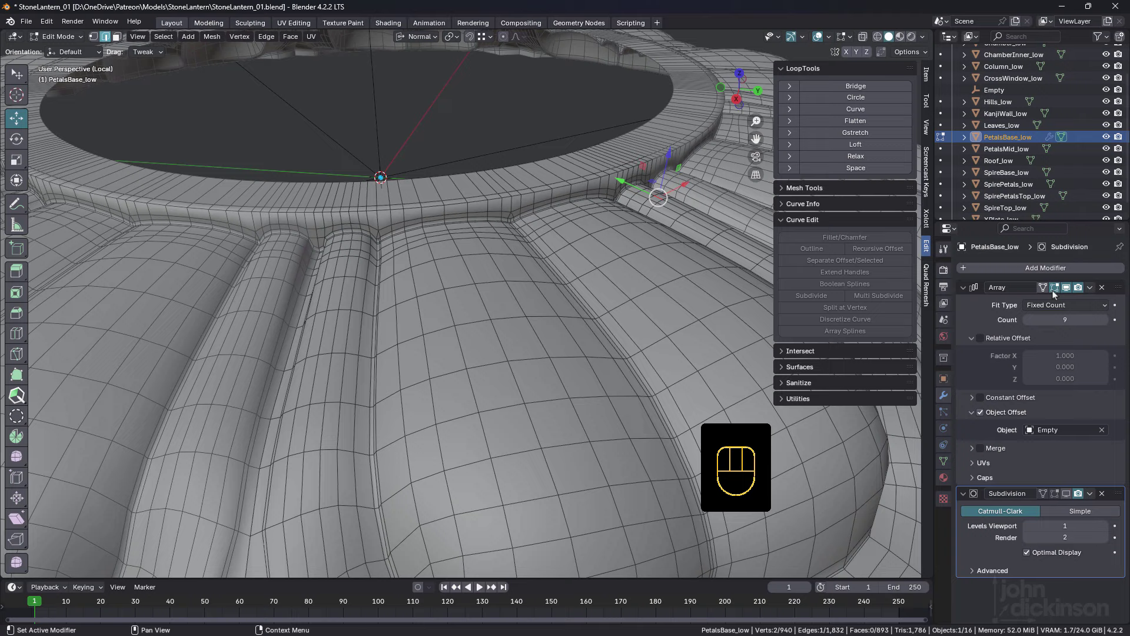
# Orbit and zoom to bring the rim's outer wall into view.
pyautogui.click(1069, 289)
pyautogui.moveTo(452, 254); pyautogui.dragTo(415, 257)
pyautogui.moveTo(445, 241); pyautogui.dragTo(396, 264)
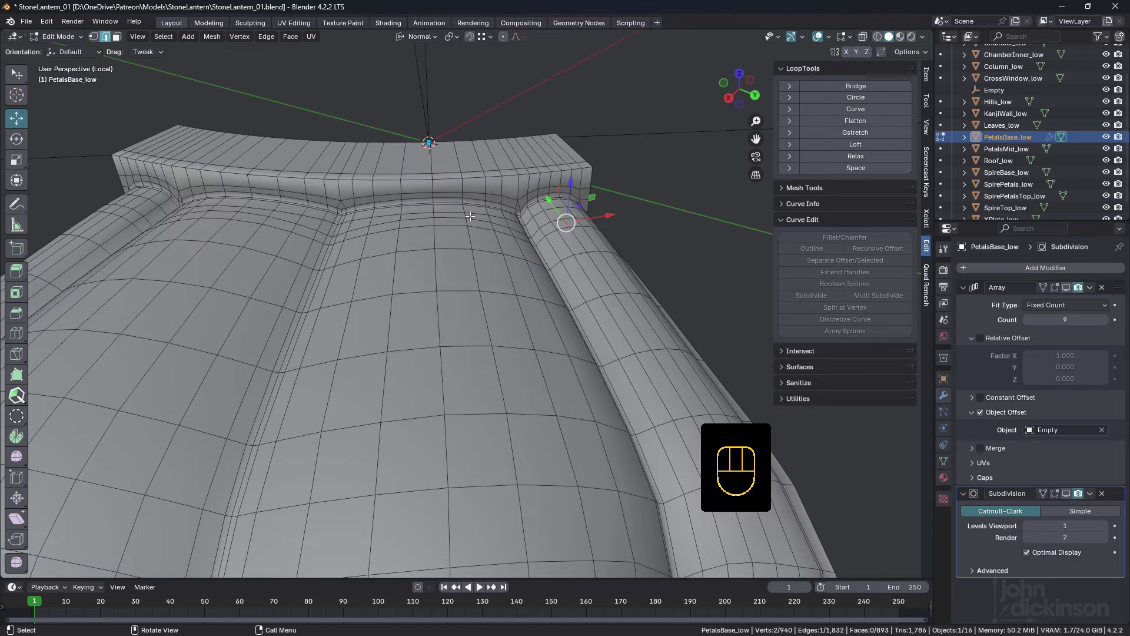
pyautogui.moveTo(440, 202); pyautogui.dragTo(425, 223)
pyautogui.moveTo(340, 216); pyautogui.dragTo(391, 210)
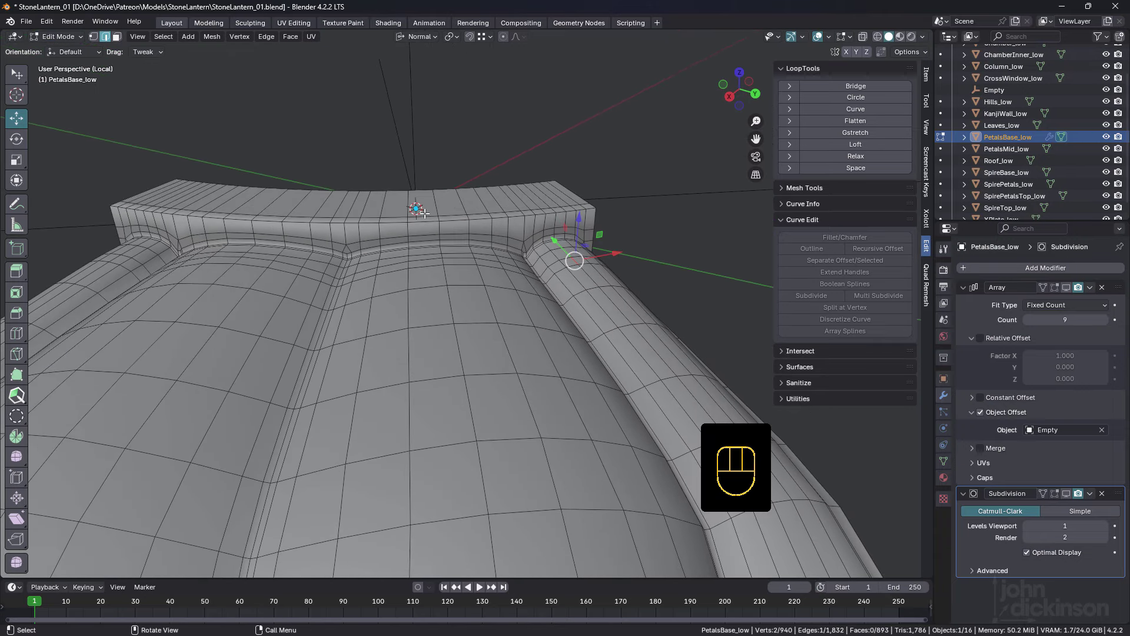
pyautogui.moveTo(467, 212); pyautogui.dragTo(452, 229)
# Insert an edge loop around the rim wall with Loop Cut and Slide.
pyautogui.press('Tab')
pyautogui.press('Tab')
pyautogui.moveTo(489, 252); pyautogui.dragTo(471, 245)
pyautogui.middleClick(394, 244)
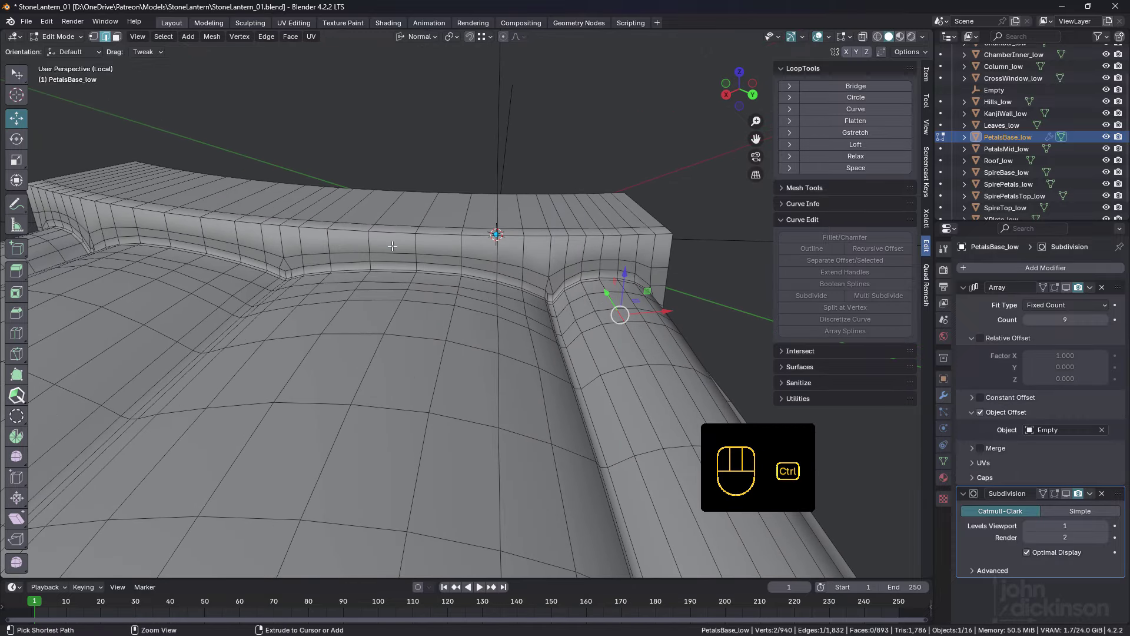
pyautogui.press('ctrl+r')
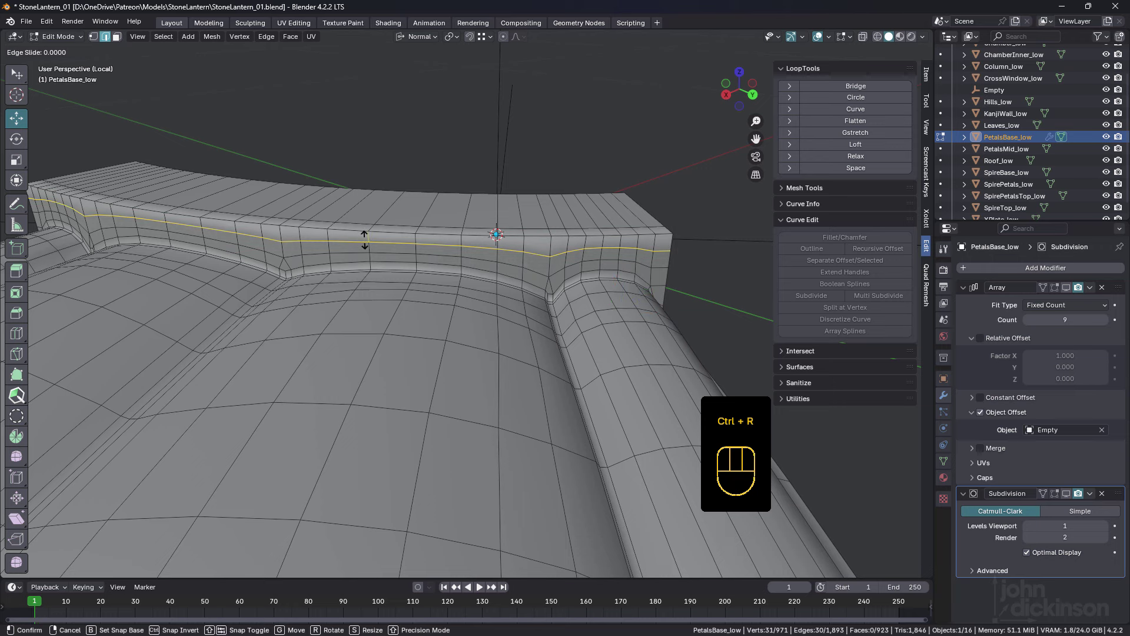
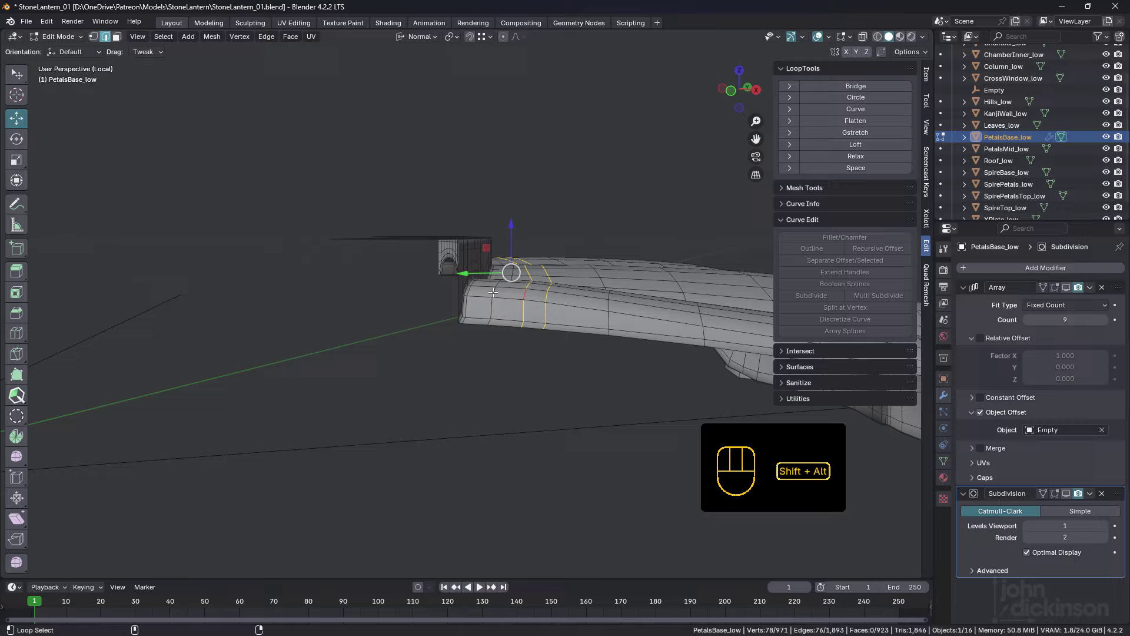
# Add a new loop across the petal tops under the rim and check it from all sides.
pyautogui.moveTo(545, 270); pyautogui.dragTo(555, 266)
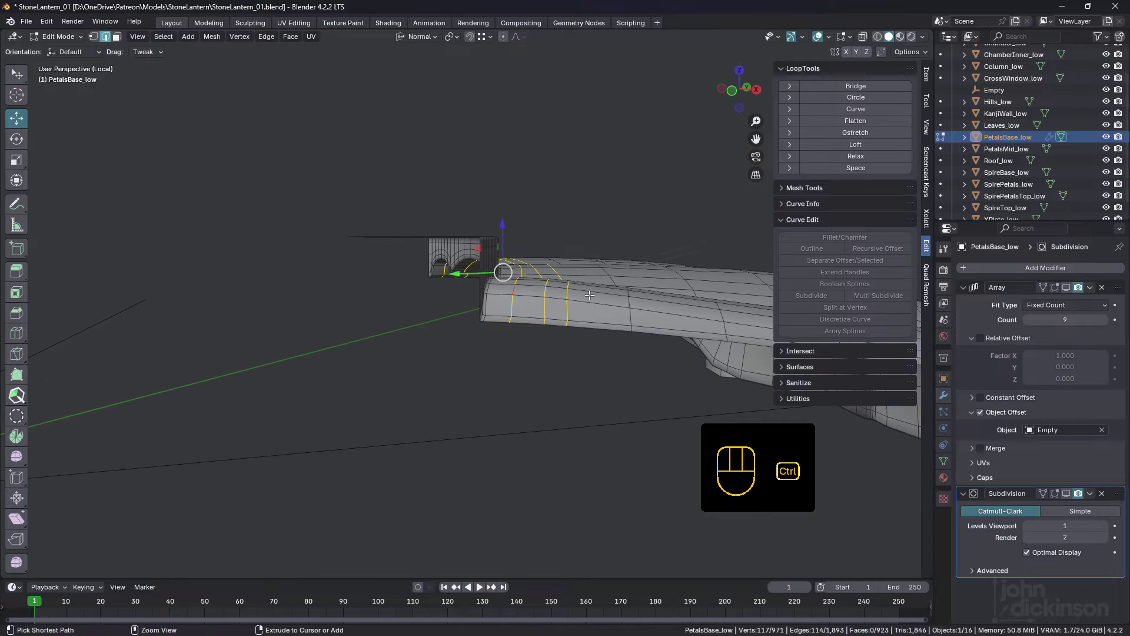
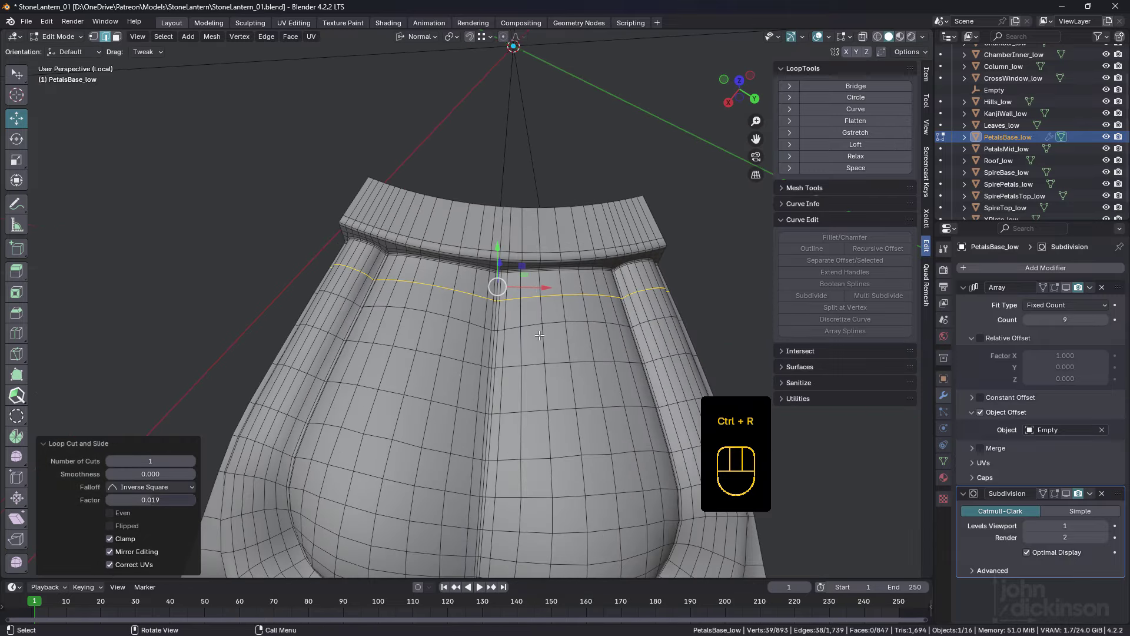
pyautogui.moveTo(533, 335); pyautogui.dragTo(553, 307)
pyautogui.press('Tab')
pyautogui.moveTo(429, 308); pyautogui.dragTo(409, 270)
pyautogui.moveTo(530, 338); pyautogui.dragTo(513, 345)
pyautogui.press('shift+space')
pyautogui.moveTo(594, 279); pyautogui.dragTo(493, 285)
pyautogui.press('Tab')
pyautogui.moveTo(499, 275); pyautogui.dragTo(537, 291)
pyautogui.moveTo(428, 214); pyautogui.dragTo(413, 226)
pyautogui.moveTo(481, 213); pyautogui.dragTo(483, 204)
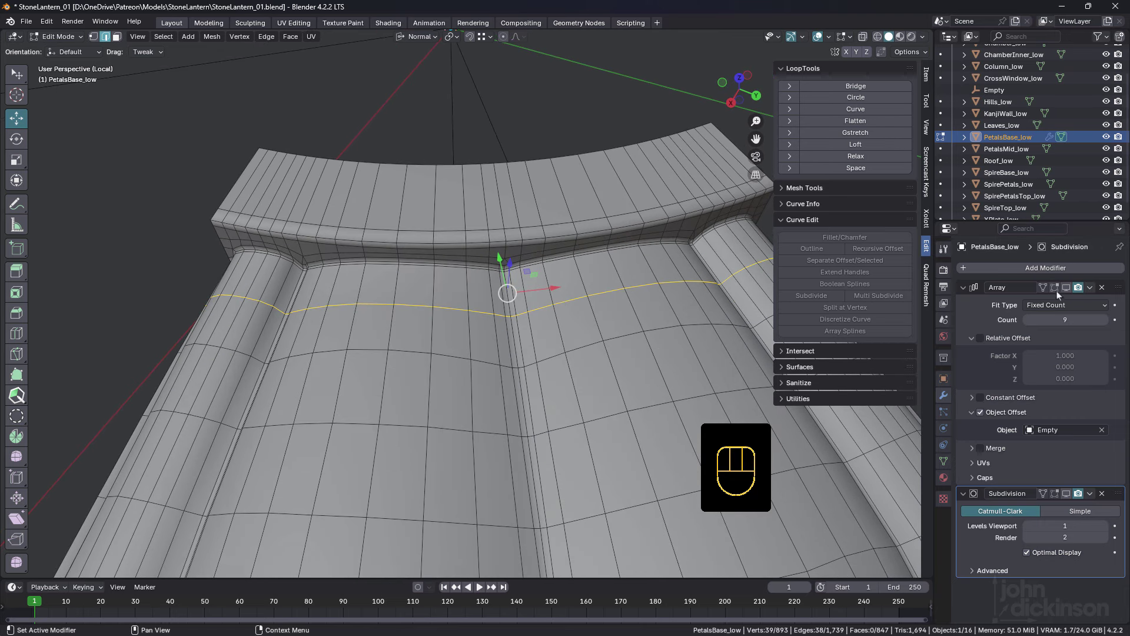
# Show the arrayed petals while editing and vertex-slide the seam vertices into place.
pyautogui.click(1059, 290)
pyautogui.click(1048, 290)
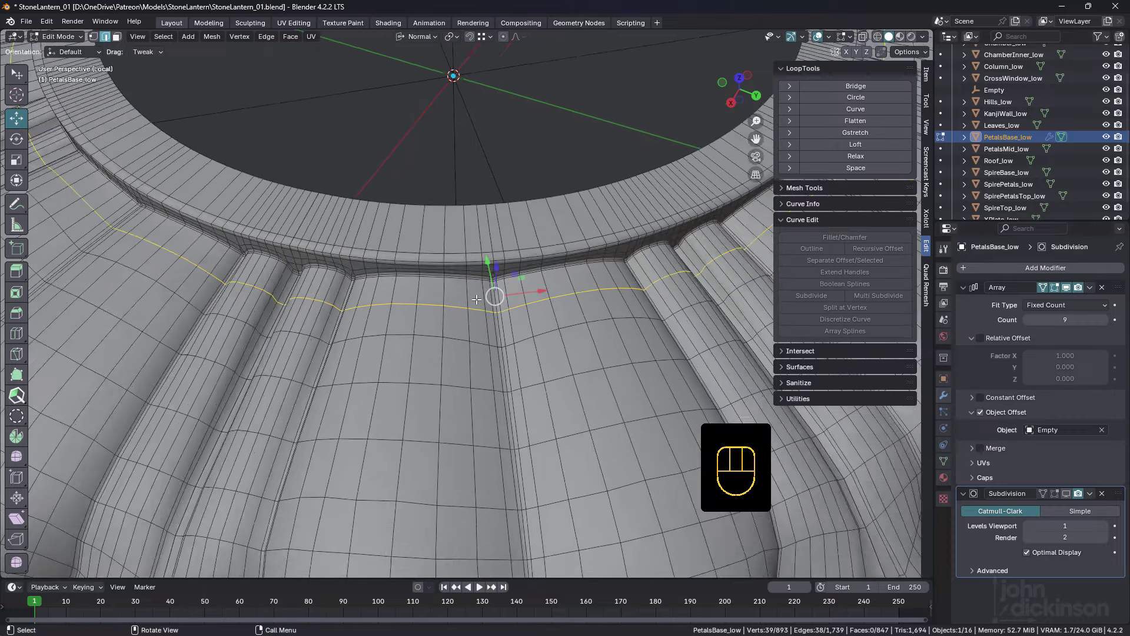
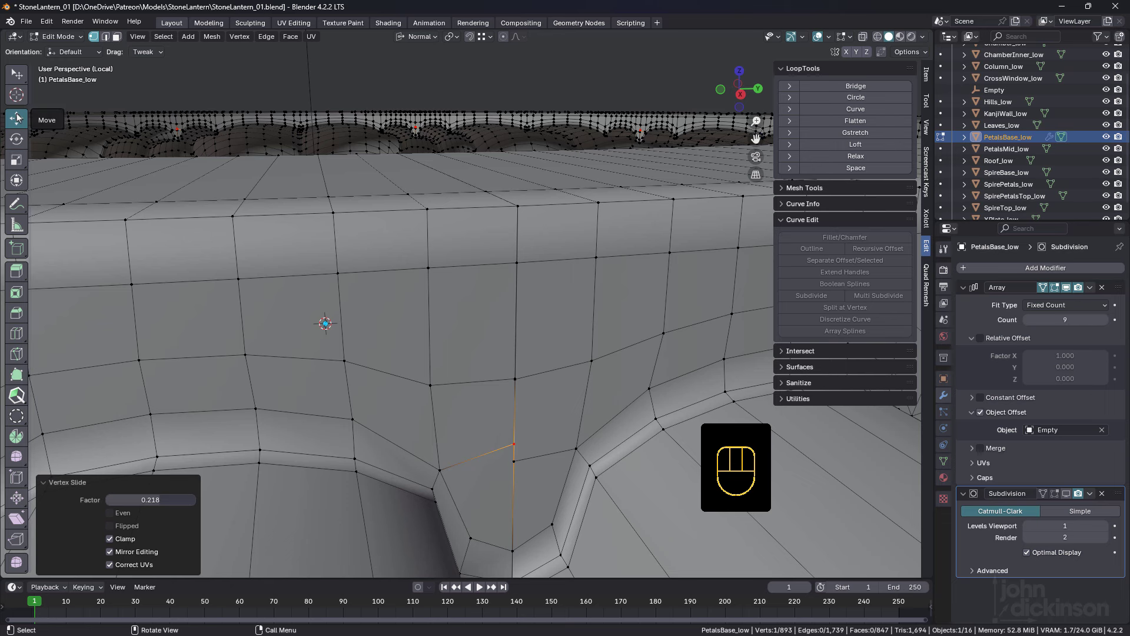
pyautogui.moveTo(494, 353); pyautogui.dragTo(482, 353)
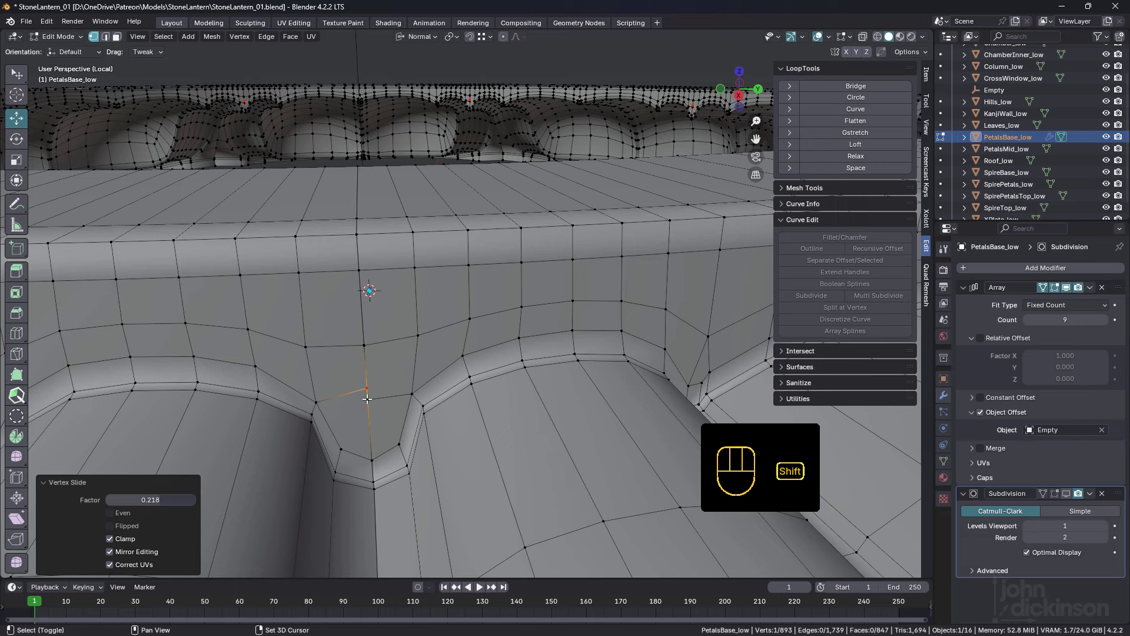
pyautogui.click(367, 396)
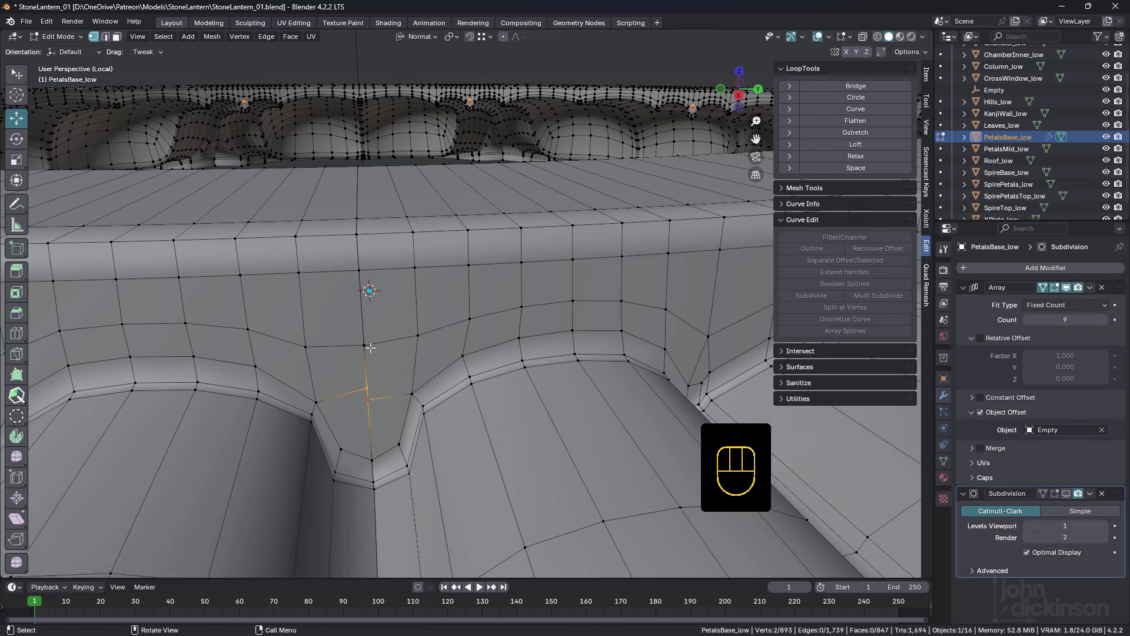
pyautogui.click(361, 340)
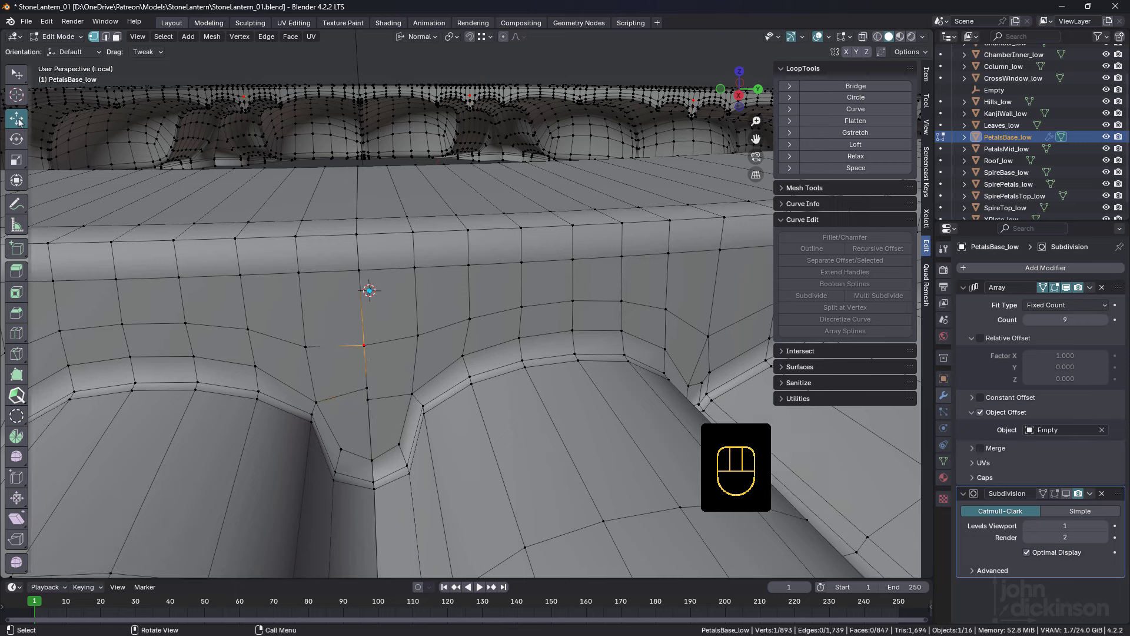
pyautogui.press('g')
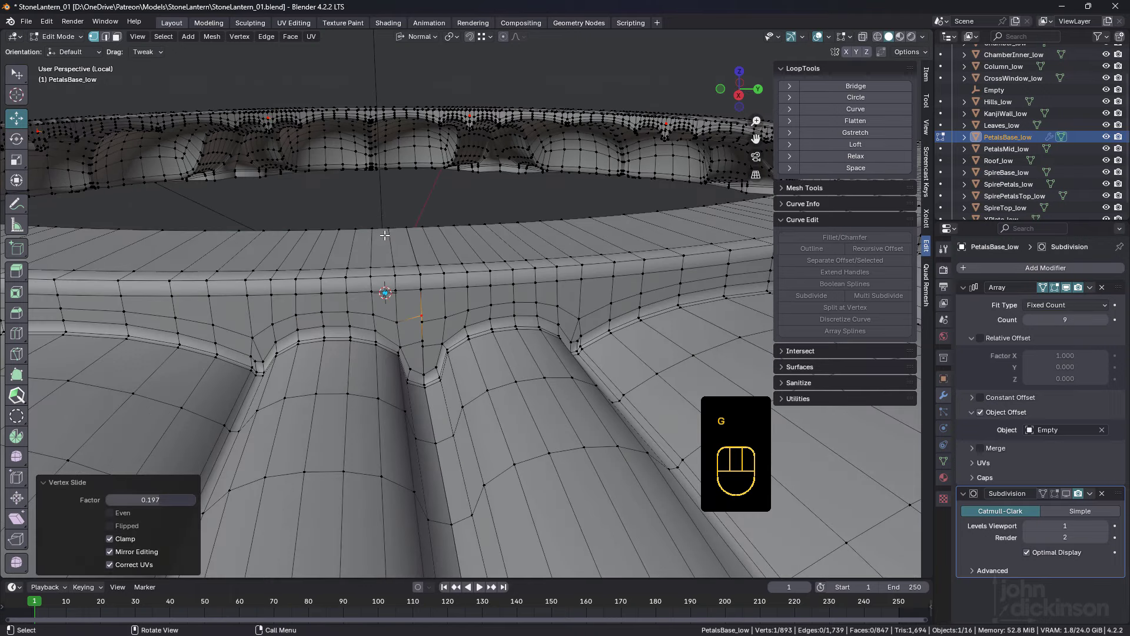
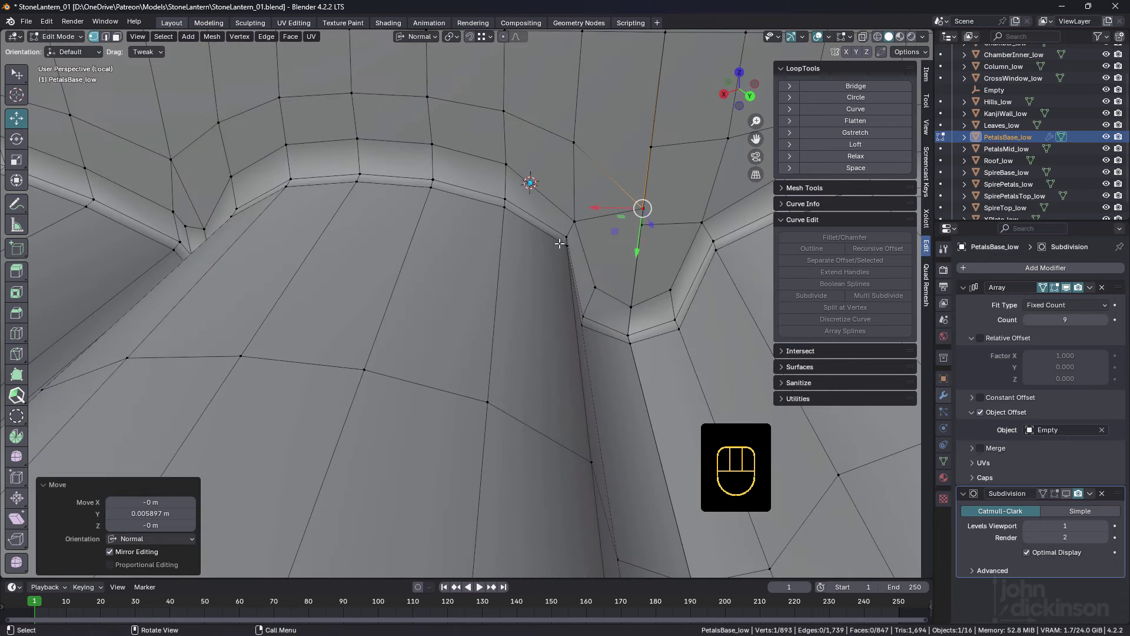
# Undo the last slide and move a vertex above the seam slightly.
pyautogui.middleClick(588, 241)
pyautogui.moveTo(588, 245); pyautogui.dragTo(592, 188)
pyautogui.press('ctrl+z')
pyautogui.moveTo(603, 208); pyautogui.dragTo(609, 212)
pyautogui.moveTo(594, 264); pyautogui.dragTo(599, 201)
pyautogui.click(475, 35)
pyautogui.click(587, 227)
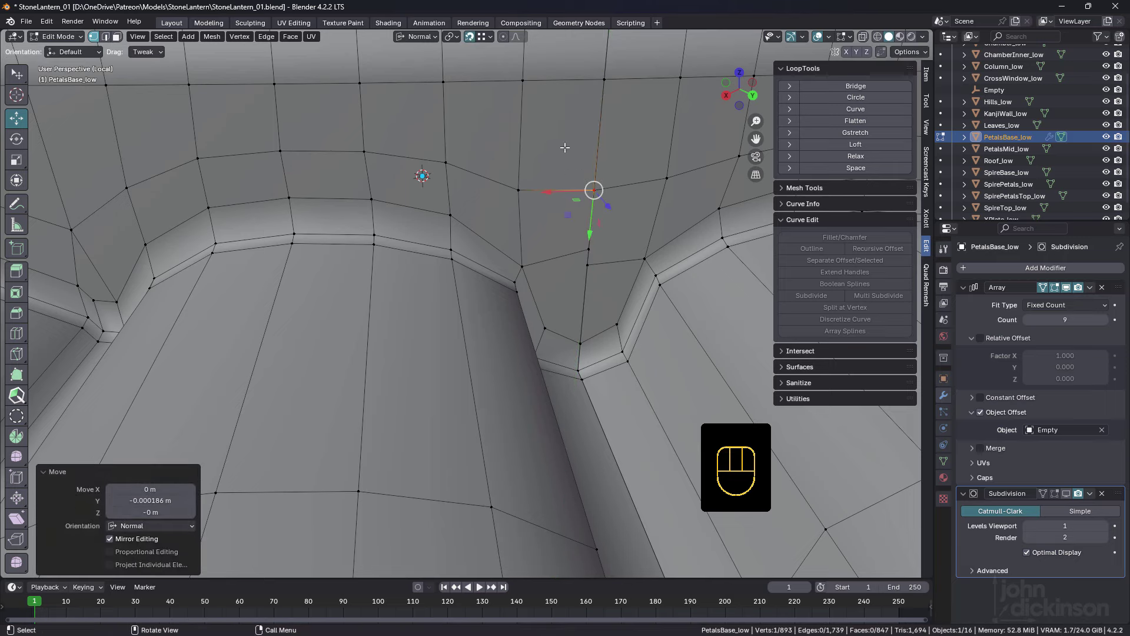
pyautogui.click(471, 39)
pyautogui.moveTo(492, 42); pyautogui.dragTo(577, 144)
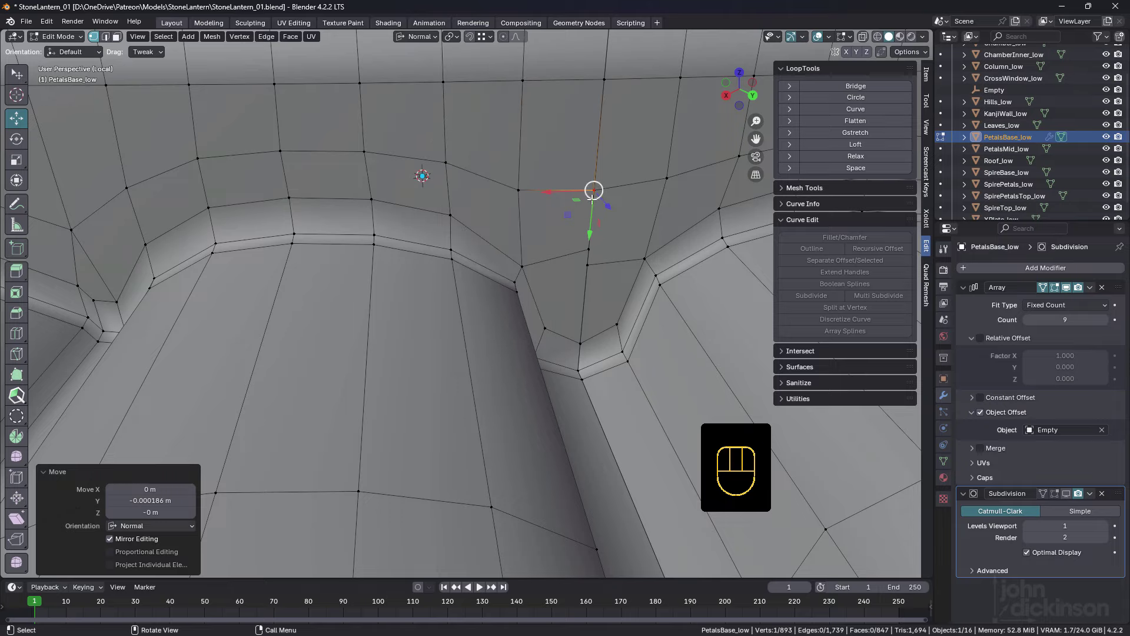
# Set up vertex snapping and move the seam vertex about a millimetre along its normal.
pyautogui.click(593, 223)
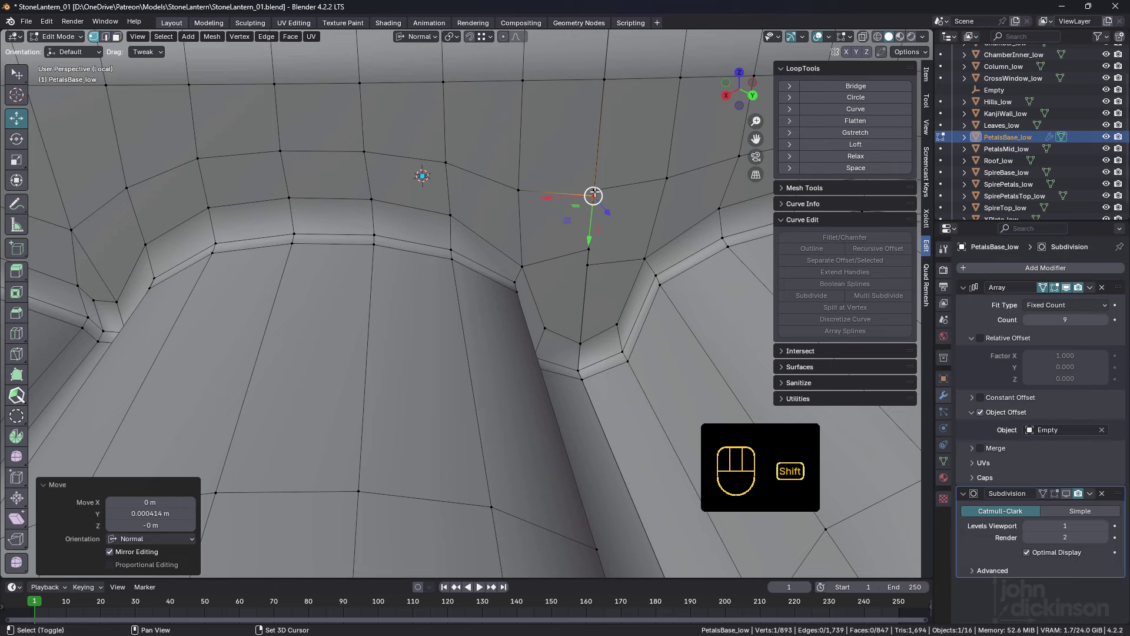
pyautogui.click(598, 215)
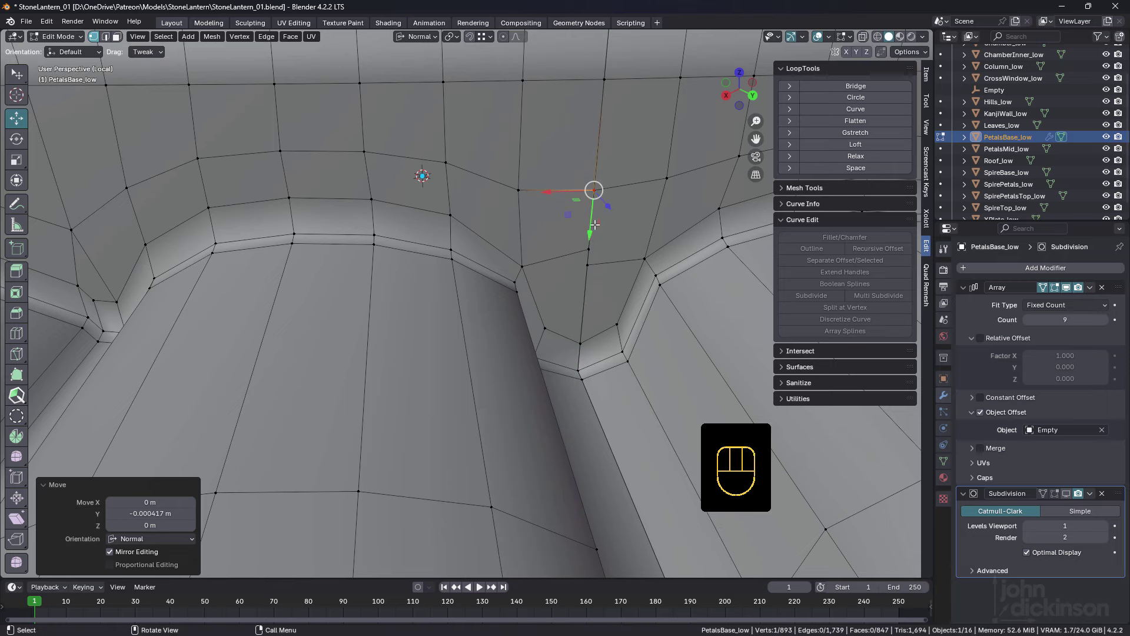
pyautogui.click(589, 245)
pyautogui.moveTo(592, 282); pyautogui.dragTo(593, 291)
pyautogui.moveTo(586, 255); pyautogui.dragTo(574, 250)
pyautogui.doubleClick(584, 298)
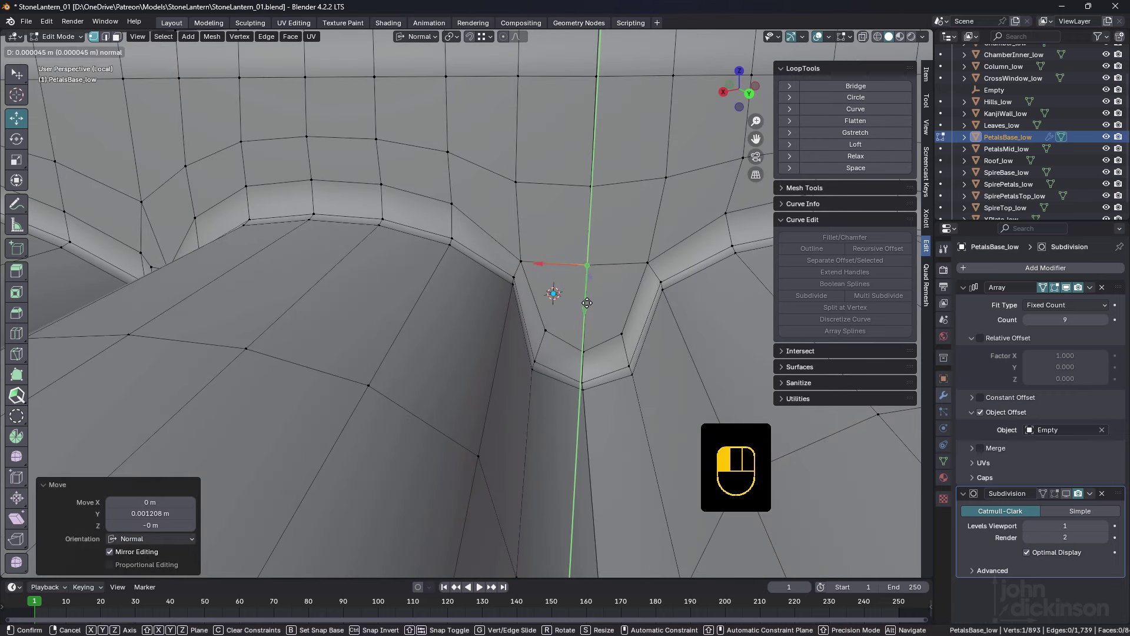
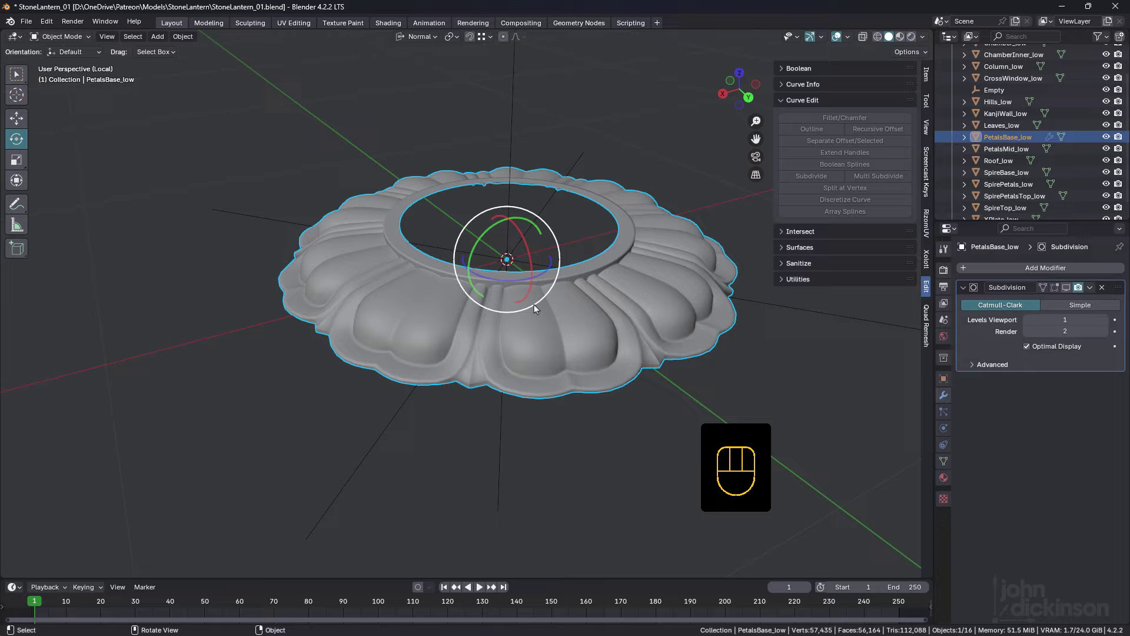
# Select the whole petal base mesh and Merge by Distance, removing 189 duplicate vertices at the petal joins.
pyautogui.press('Tab')
pyautogui.moveTo(539, 290); pyautogui.dragTo(474, 286)
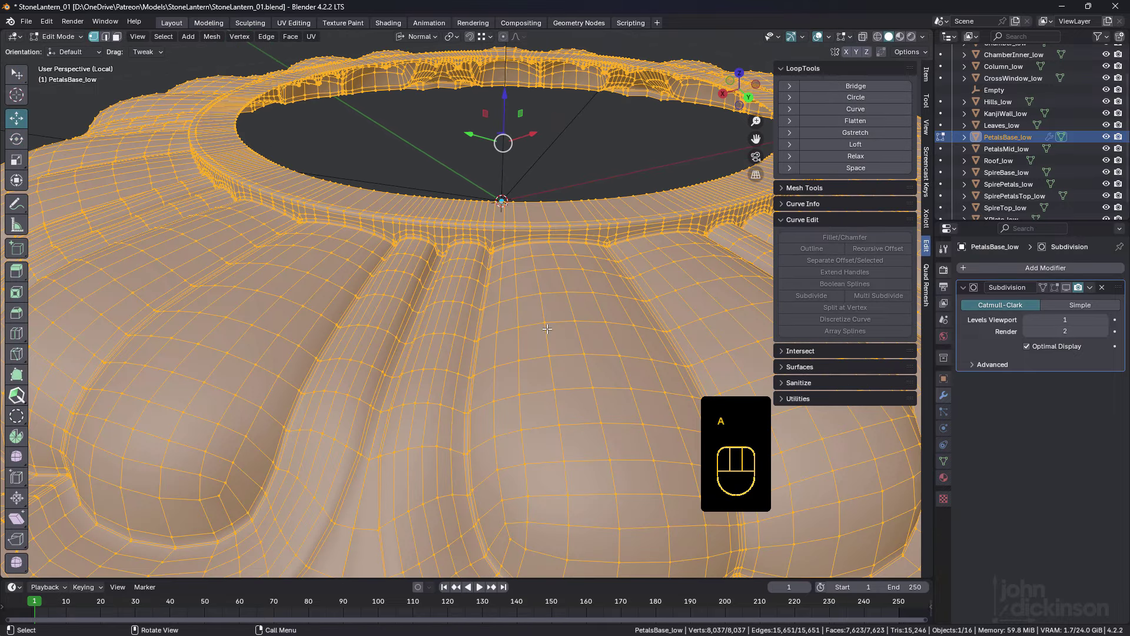
pyautogui.press('a')
pyautogui.press('m')
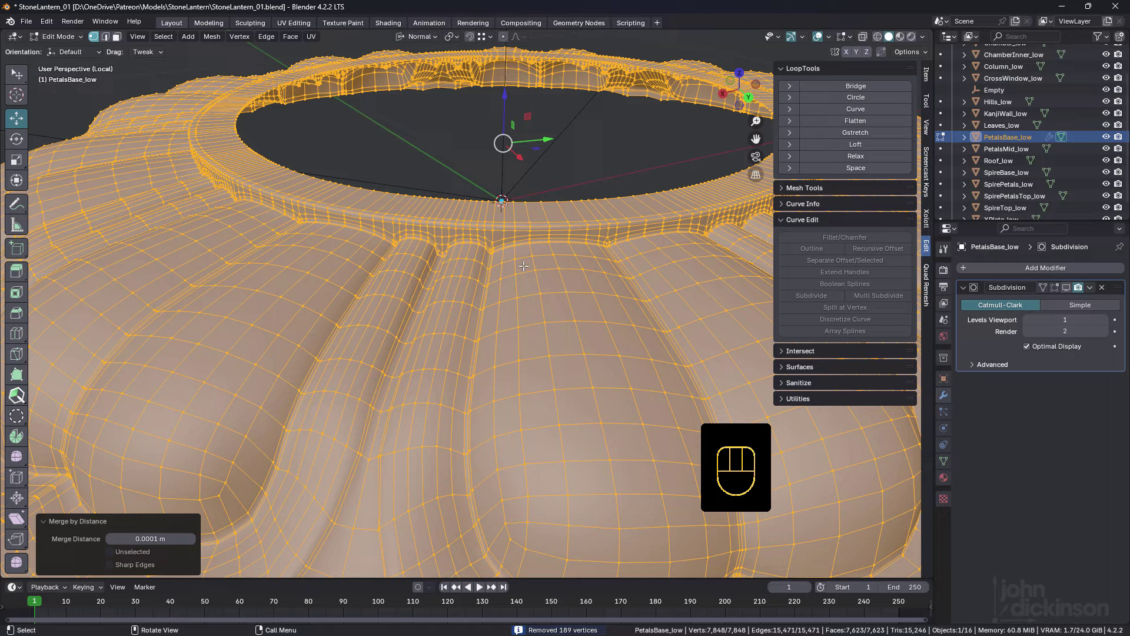
pyautogui.moveTo(421, 231); pyautogui.dragTo(495, 233)
pyautogui.press('Tab')
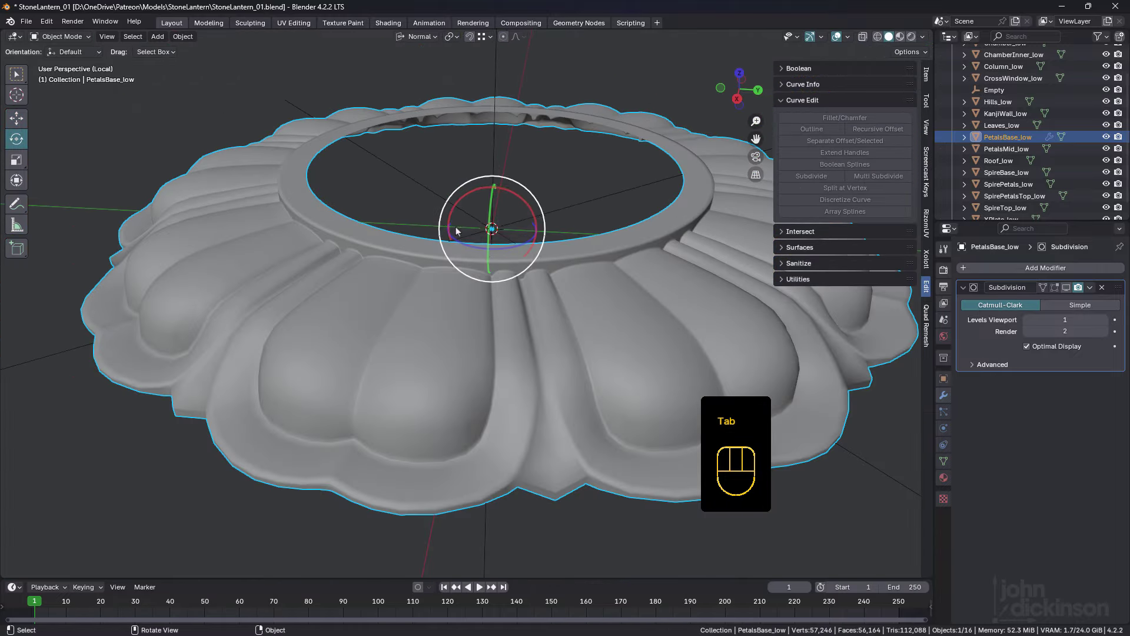
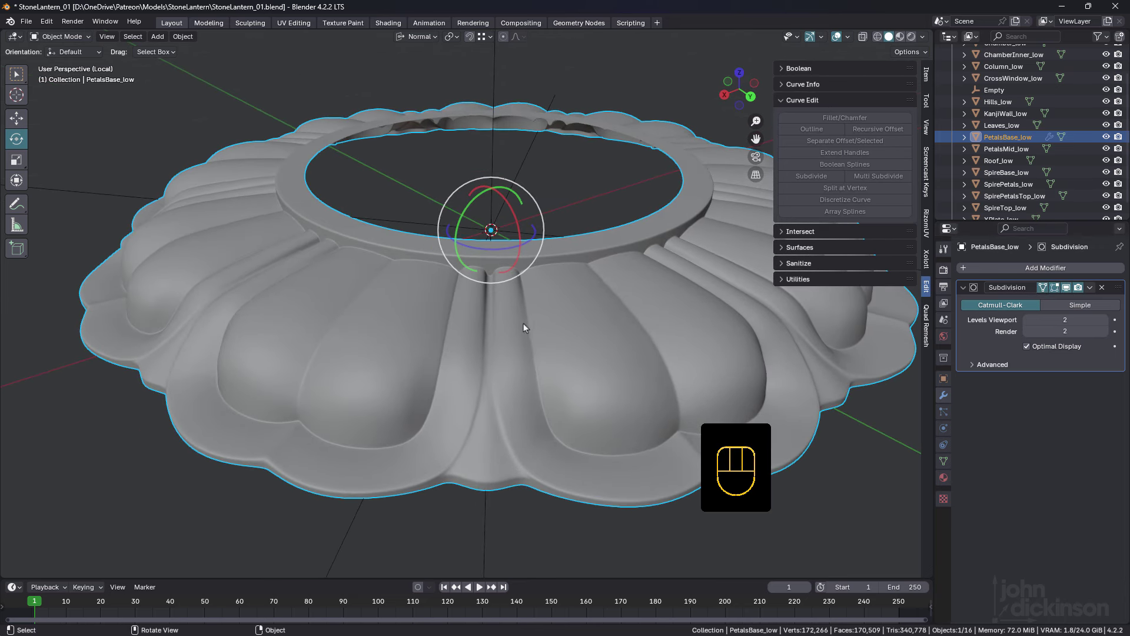
# Toggle in and out of mesh editing to check the petal base at two viewport subdivision levels.
pyautogui.press('Tab')
pyautogui.press('Tab')
pyautogui.press('Tab')
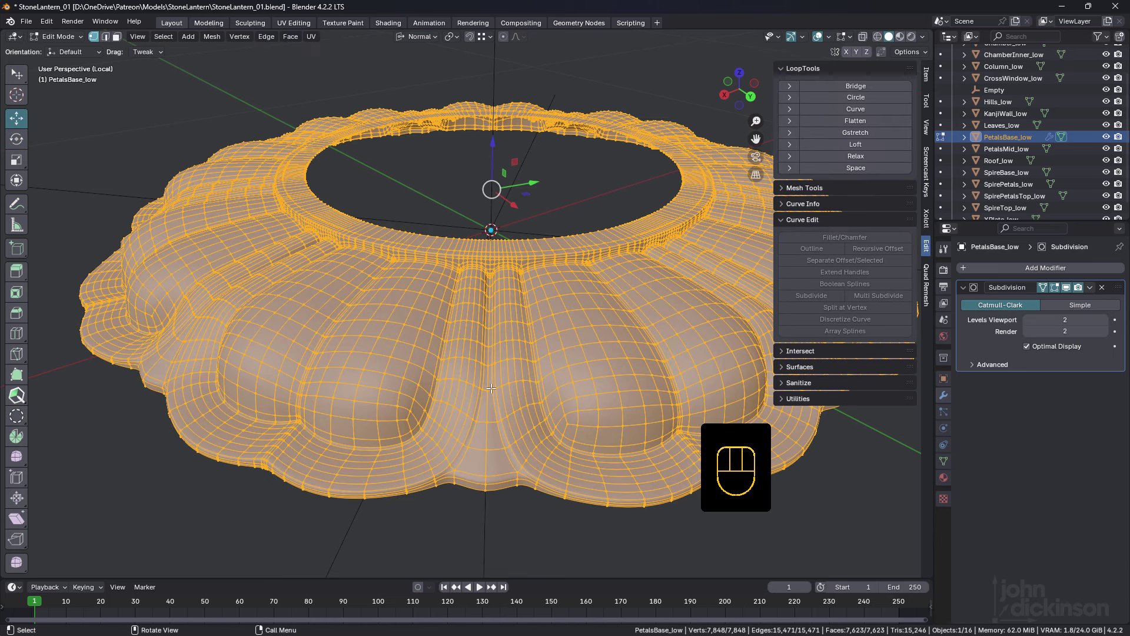
pyautogui.press('Tab')
# Reselect PetalsBase_low, enter mesh editing and zoom onto a seam between two petals.
pyautogui.moveTo(511, 447); pyautogui.dragTo(502, 475)
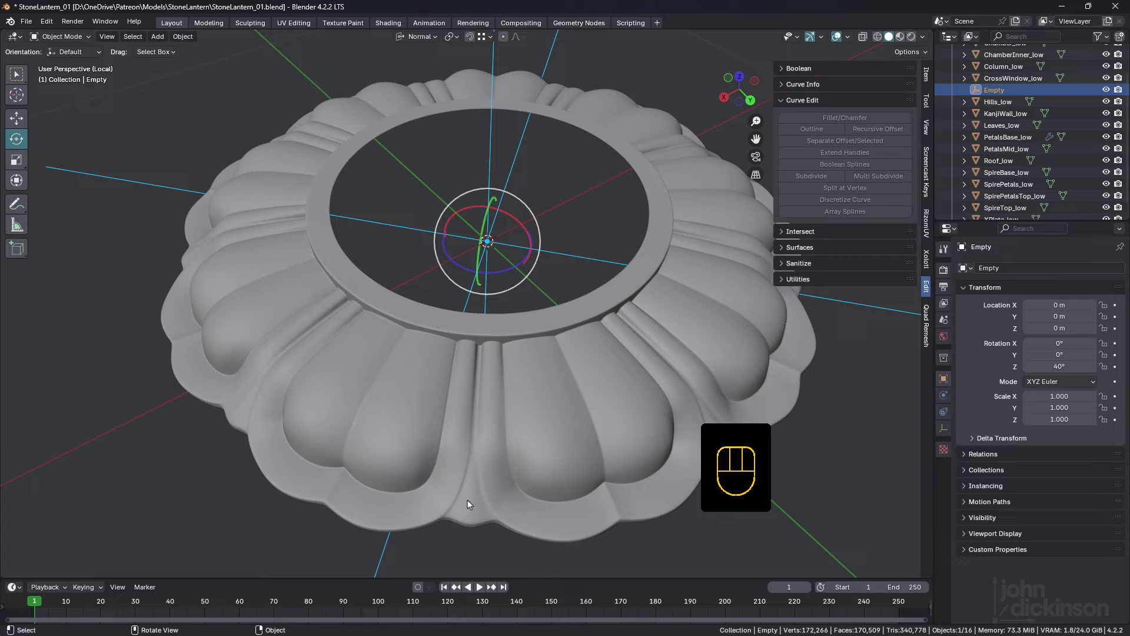
pyautogui.click(475, 515)
pyautogui.press('Tab')
pyautogui.moveTo(487, 508); pyautogui.dragTo(506, 344)
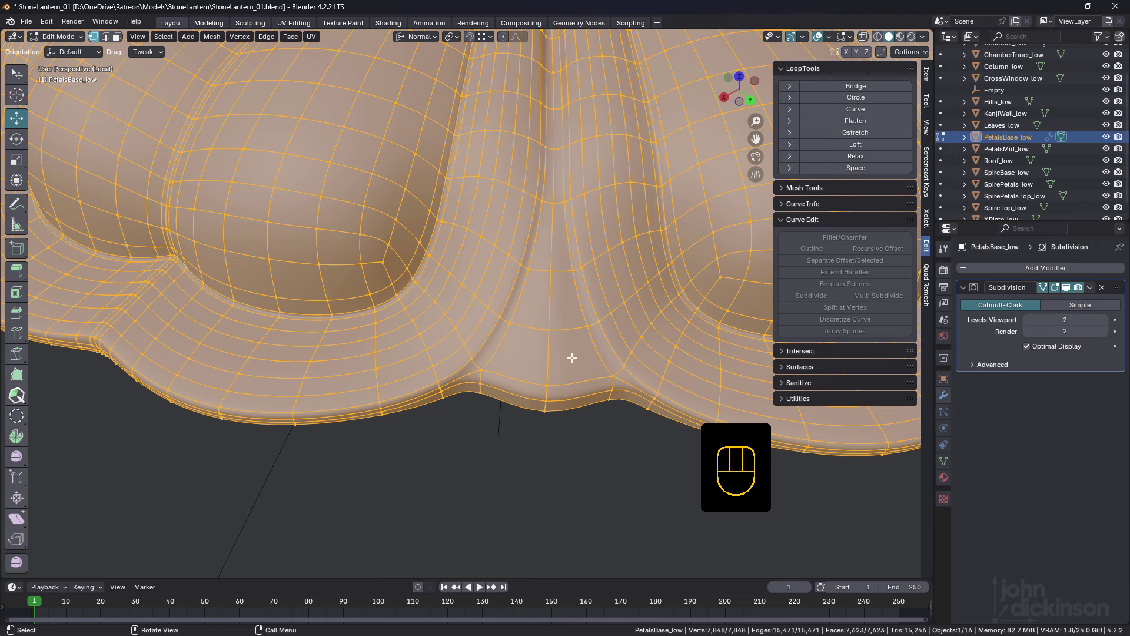
pyautogui.press('k')
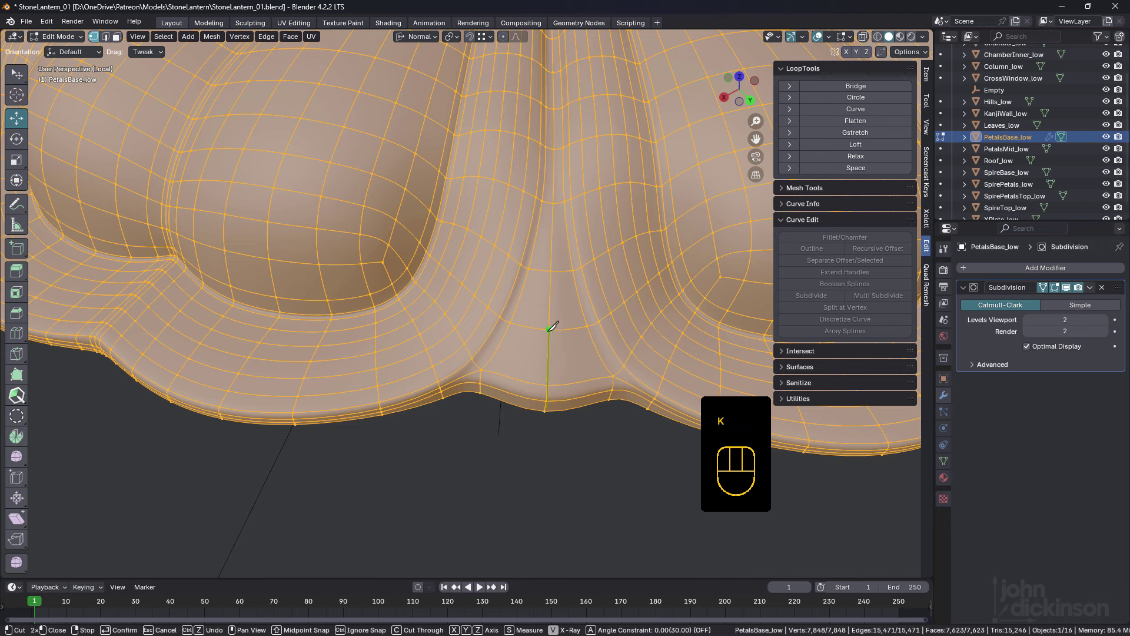
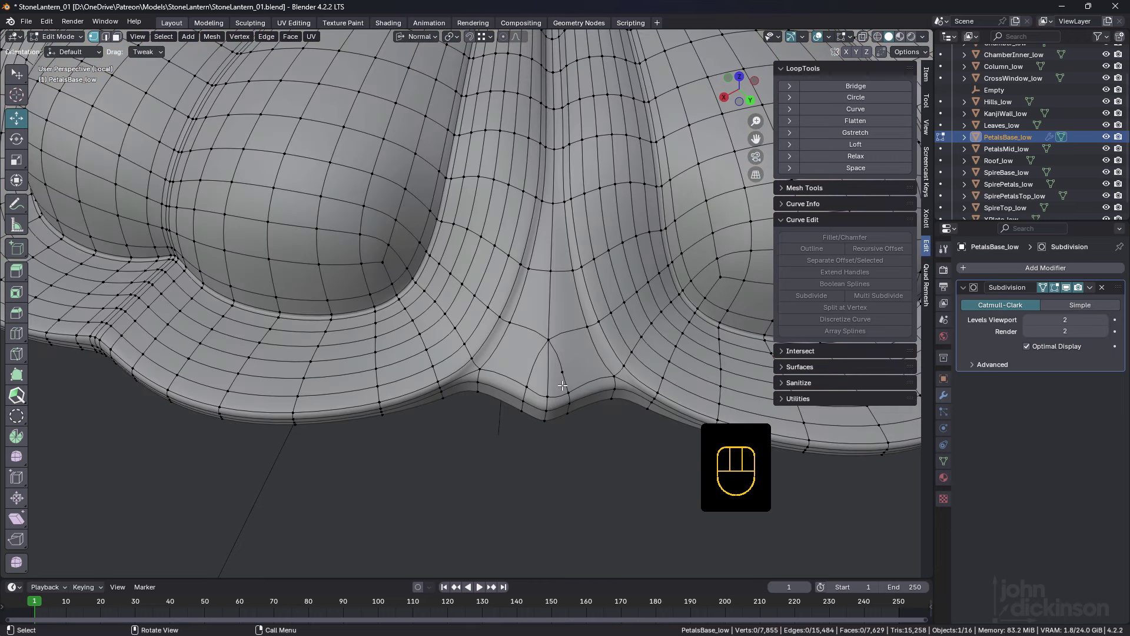
pyautogui.press('2')
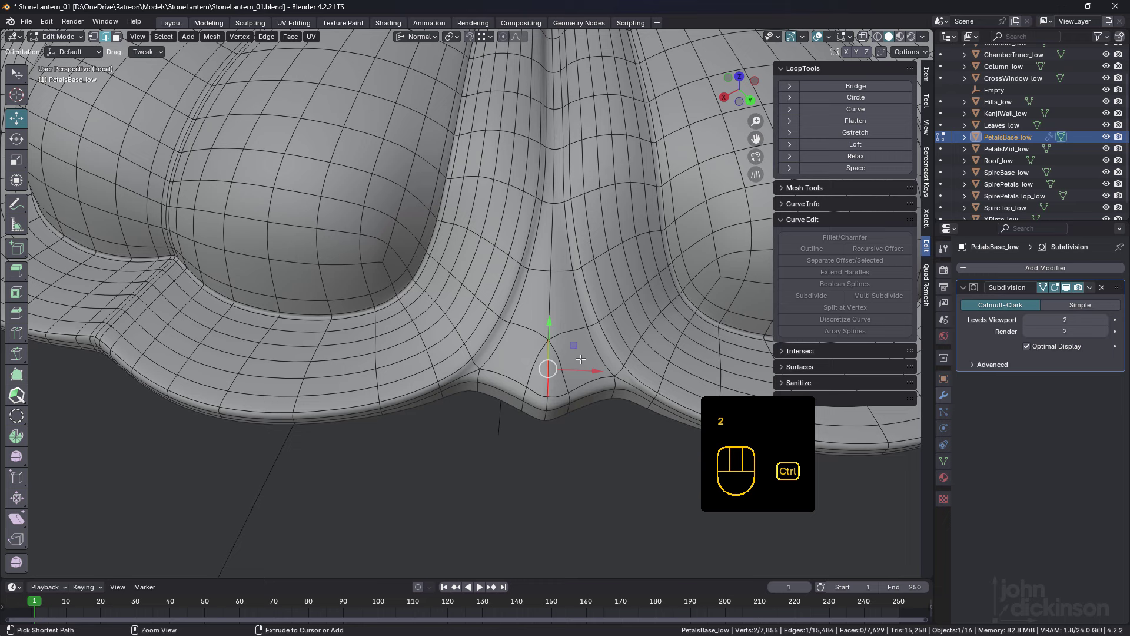
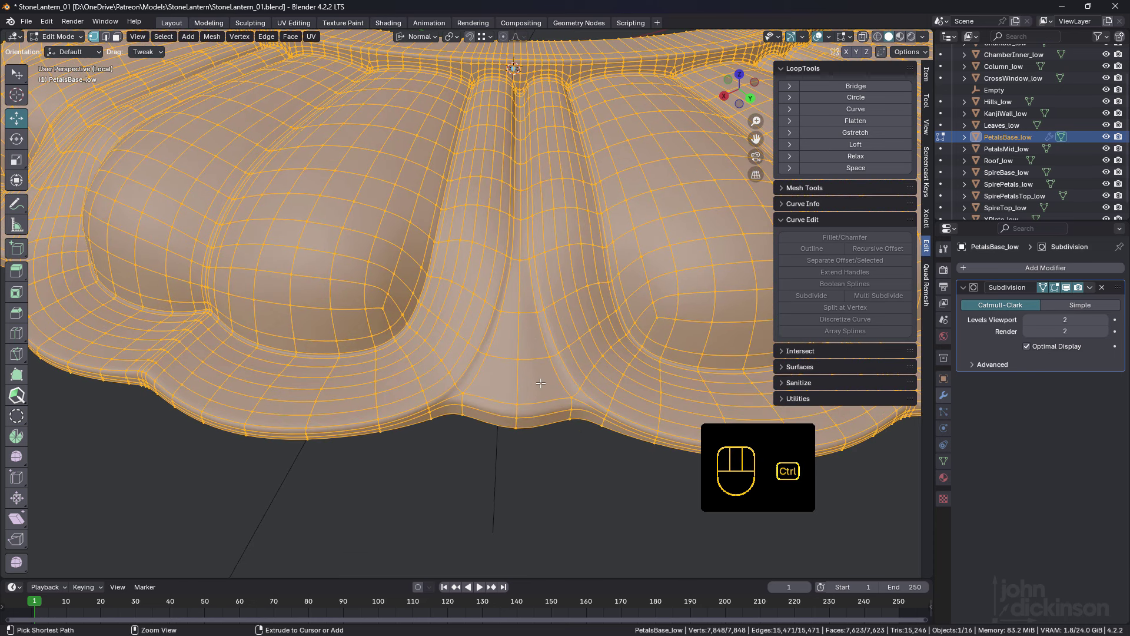
# Add an edge loop along the petal seam and slide it close (factor -0.14) to sharpen the crease.
pyautogui.press('ctrl+r')
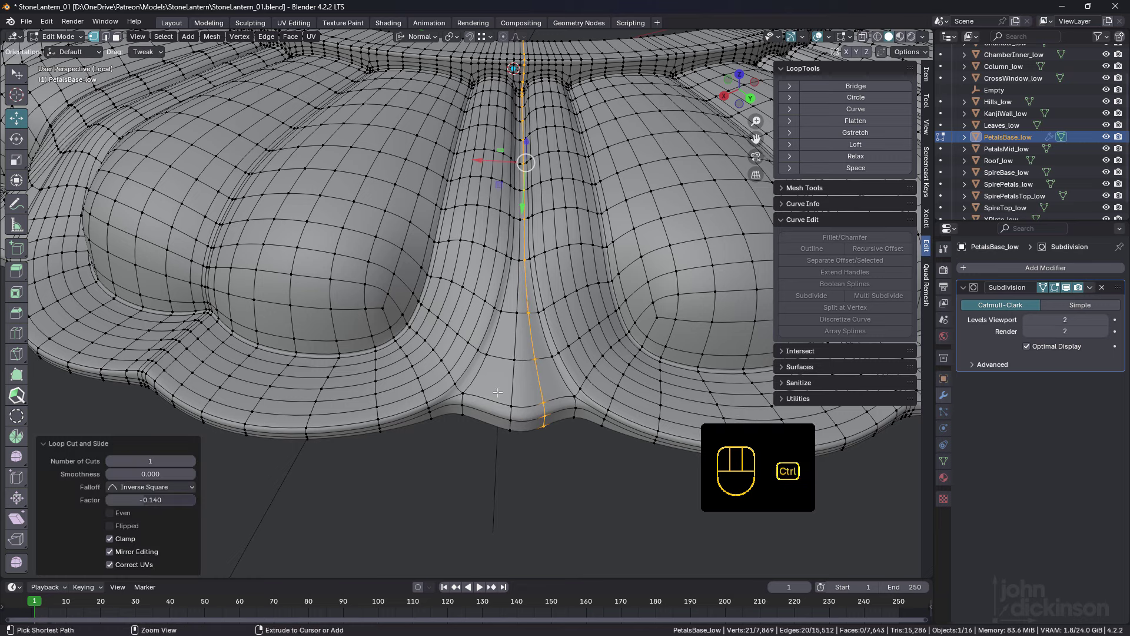
pyautogui.press('ctrl+r')
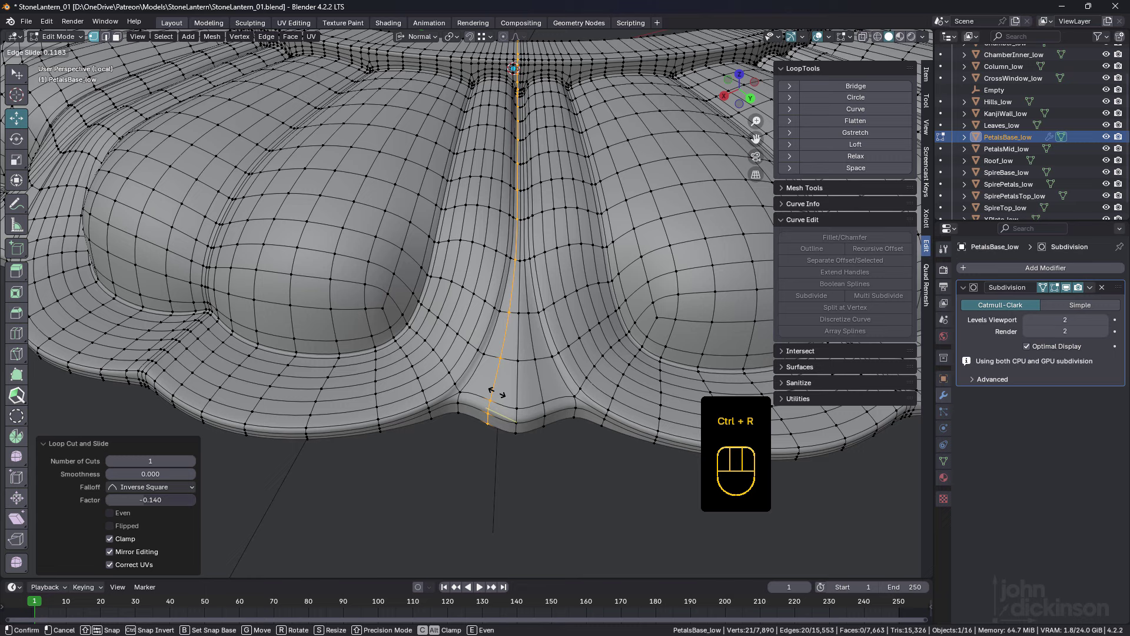
pyautogui.middleClick(526, 321)
pyautogui.moveTo(529, 311); pyautogui.dragTo(541, 369)
pyautogui.middleClick(553, 355)
pyautogui.press('Tab')
pyautogui.press('Tab')
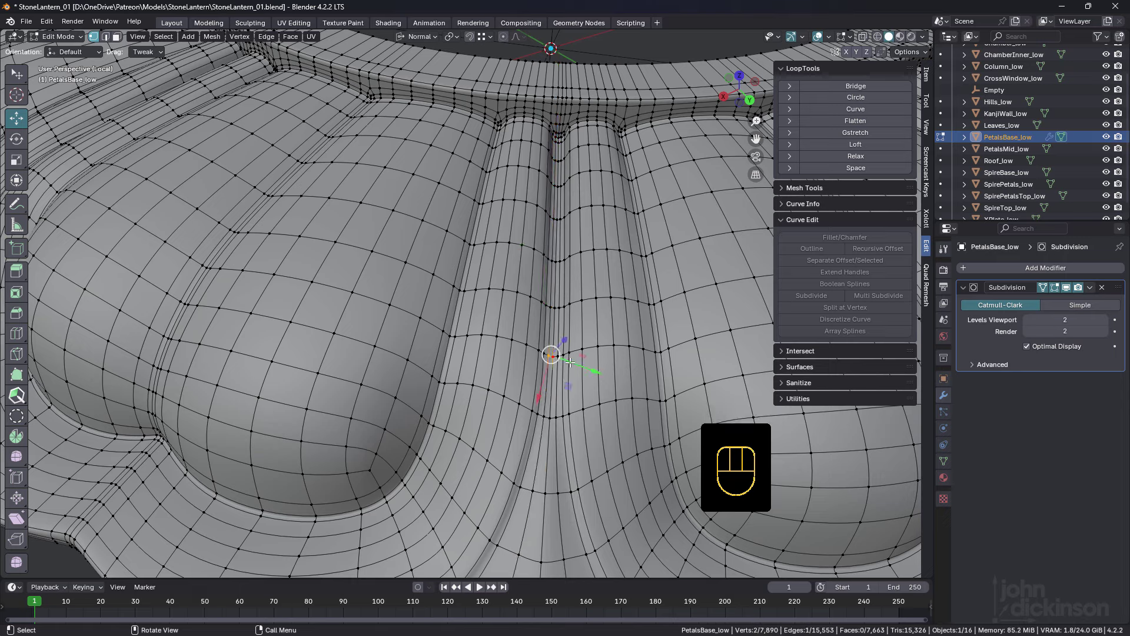
# Merge the stray seam vertices, dissolve the extra groove loop and return to the smoothed object.
pyautogui.press('m')
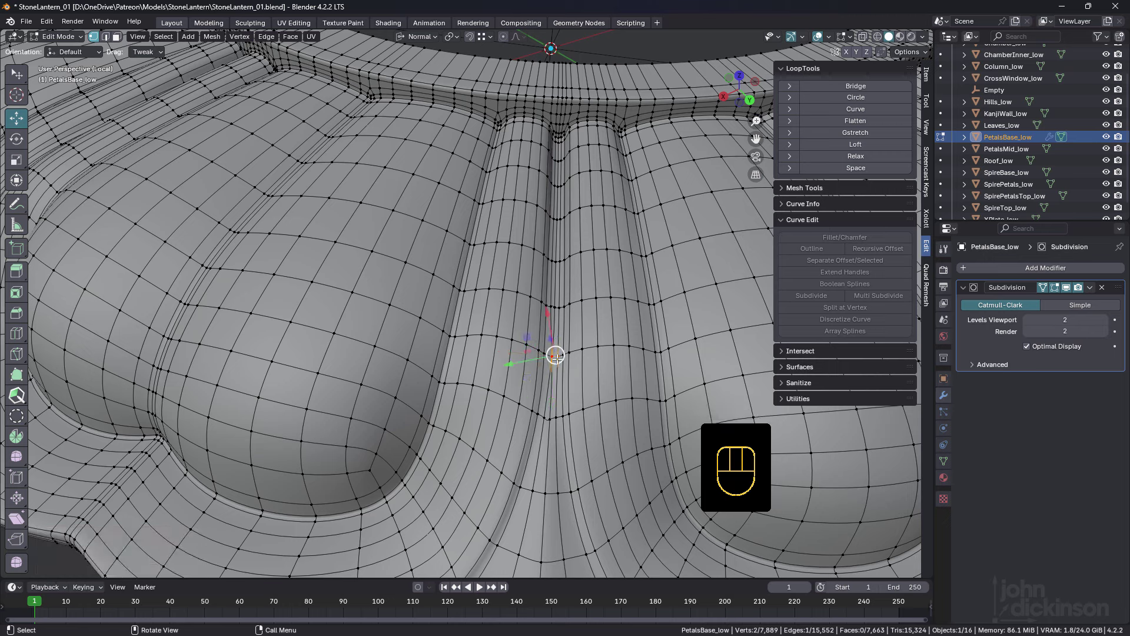
pyautogui.press('m')
pyautogui.press('2')
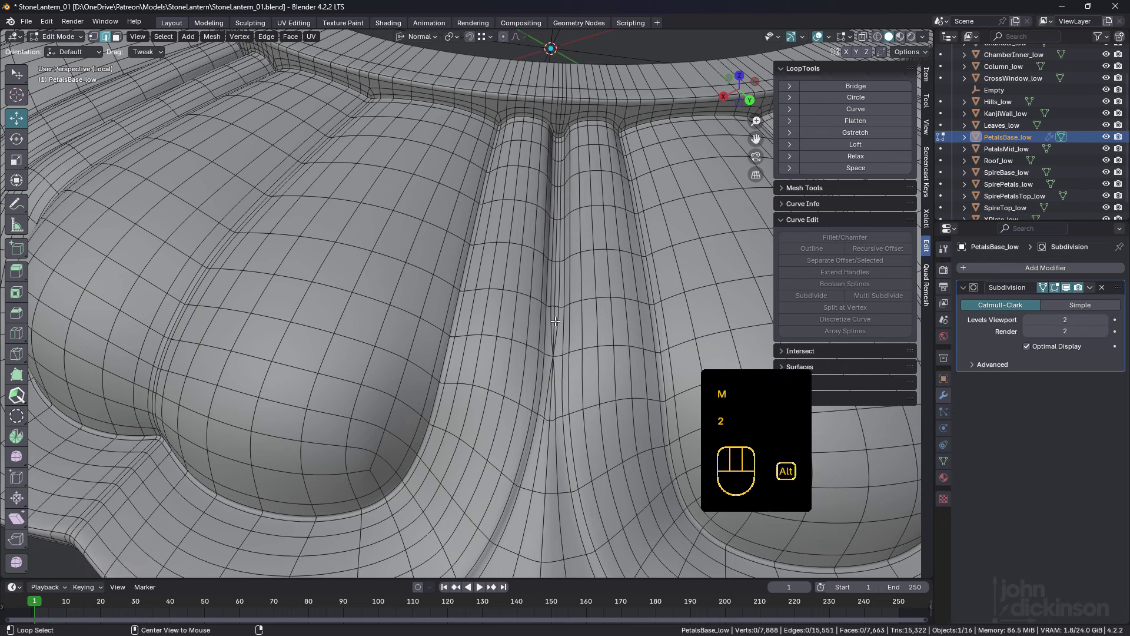
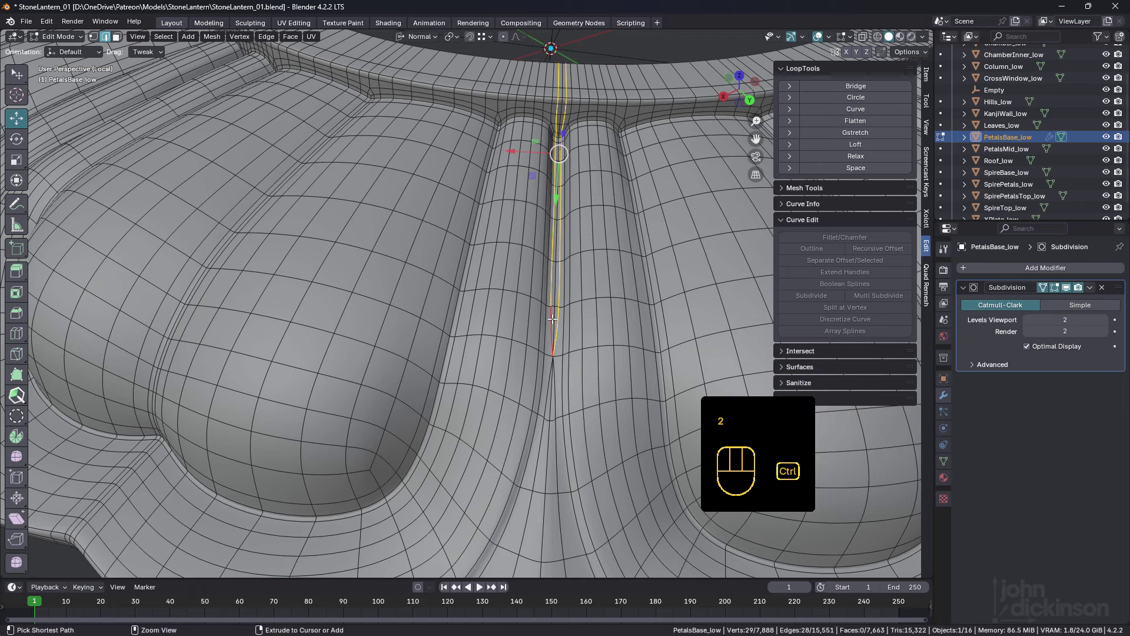
pyautogui.press('ctrl+x')
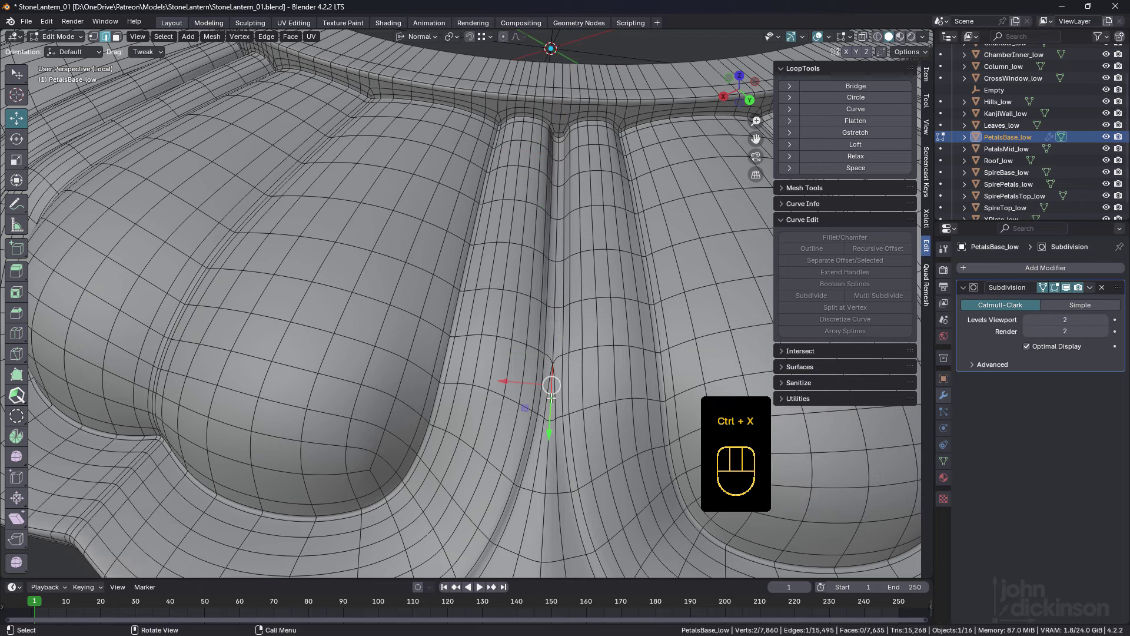
pyautogui.press('ctrl+x')
pyautogui.press('Tab')
pyautogui.moveTo(524, 360); pyautogui.dragTo(529, 340)
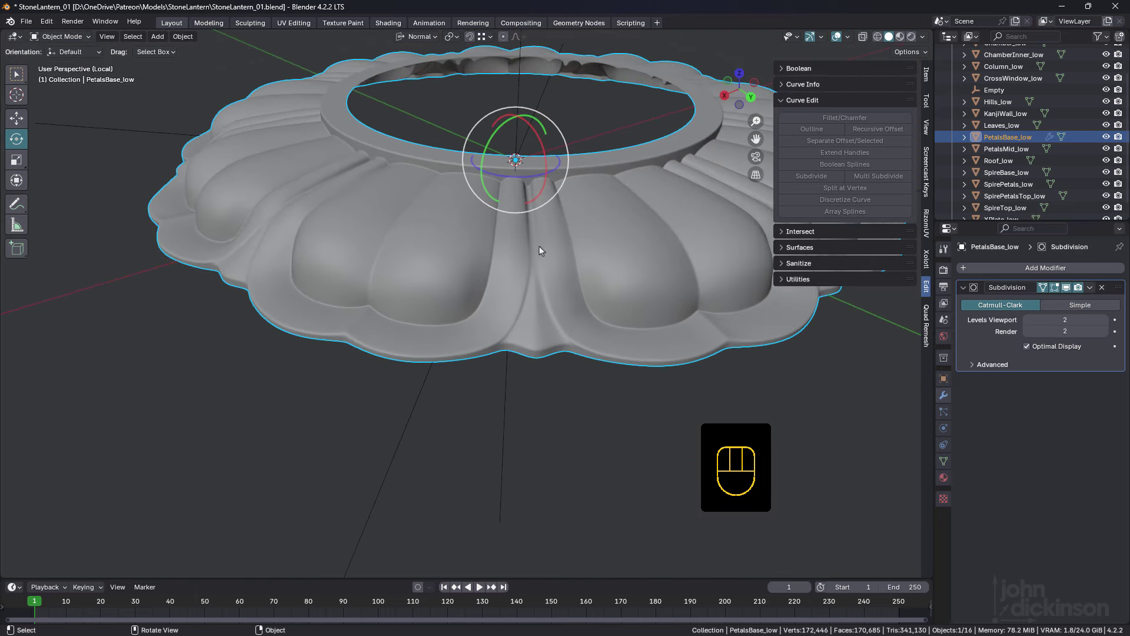
# Inspect the petal base seams from around and above, then leave Local View to show the whole scene.
pyautogui.moveTo(543, 256); pyautogui.dragTo(550, 279)
pyautogui.moveTo(555, 293); pyautogui.dragTo(532, 278)
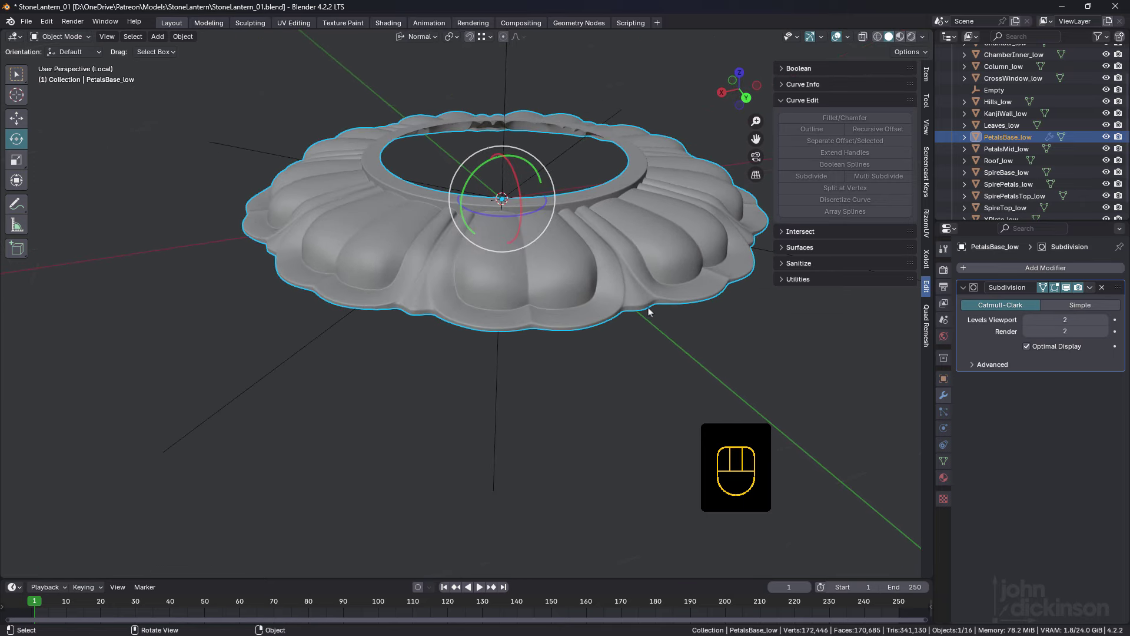
pyautogui.moveTo(586, 292); pyautogui.dragTo(511, 335)
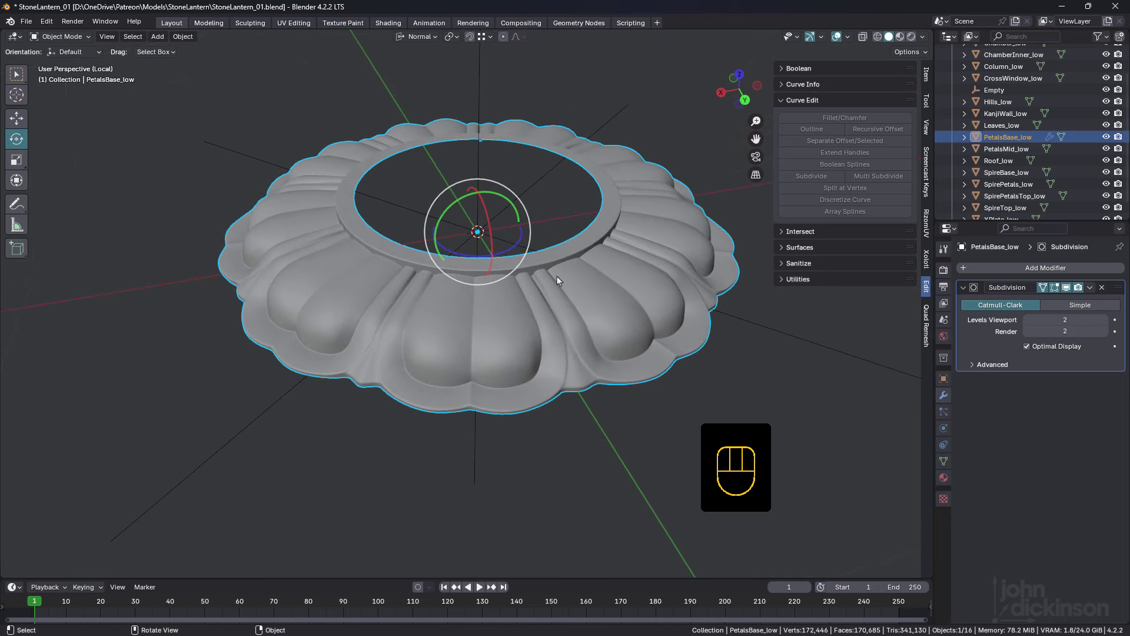
pyautogui.middleClick(568, 297)
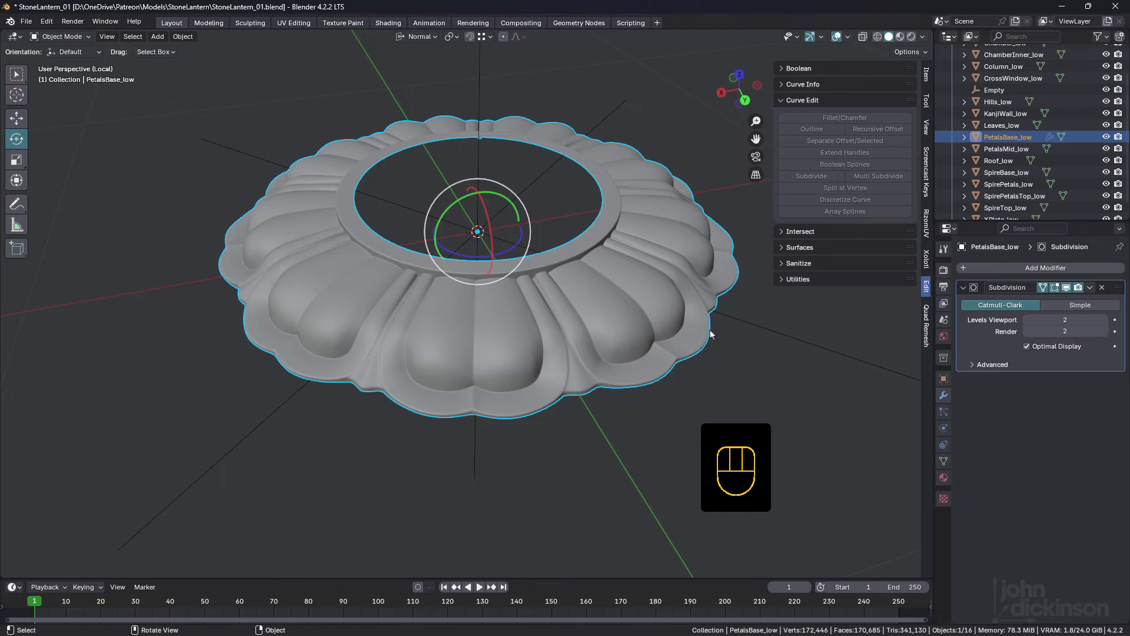
pyautogui.press('/')
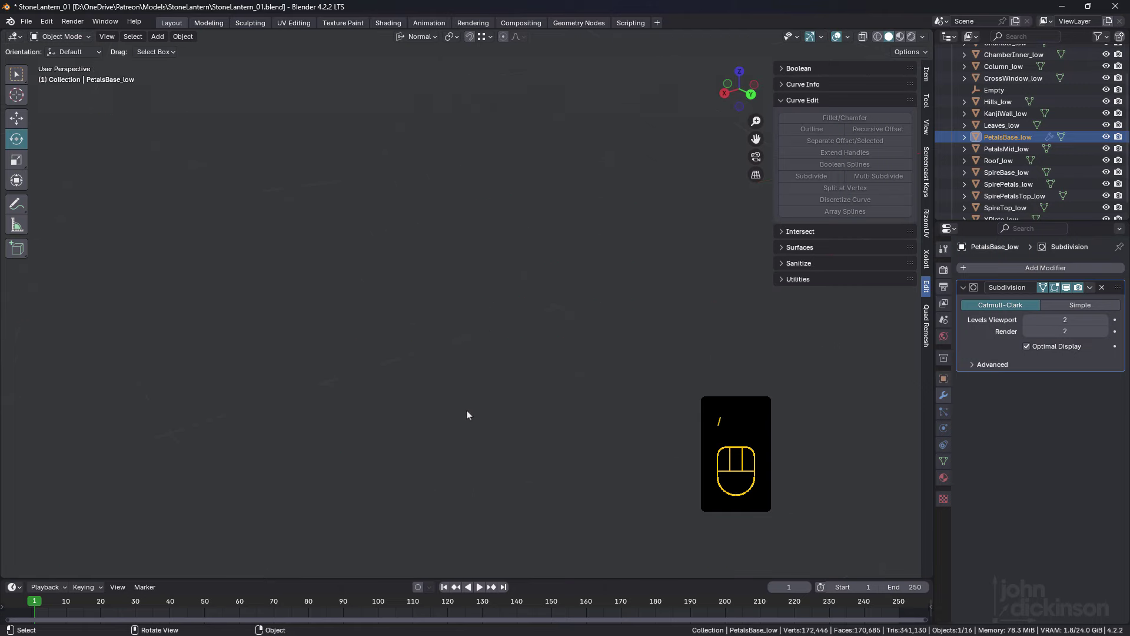
# Orbit up the column to the lantern chamber and zoom out to see the petal base under the column.
pyautogui.moveTo(484, 390); pyautogui.dragTo(468, 352)
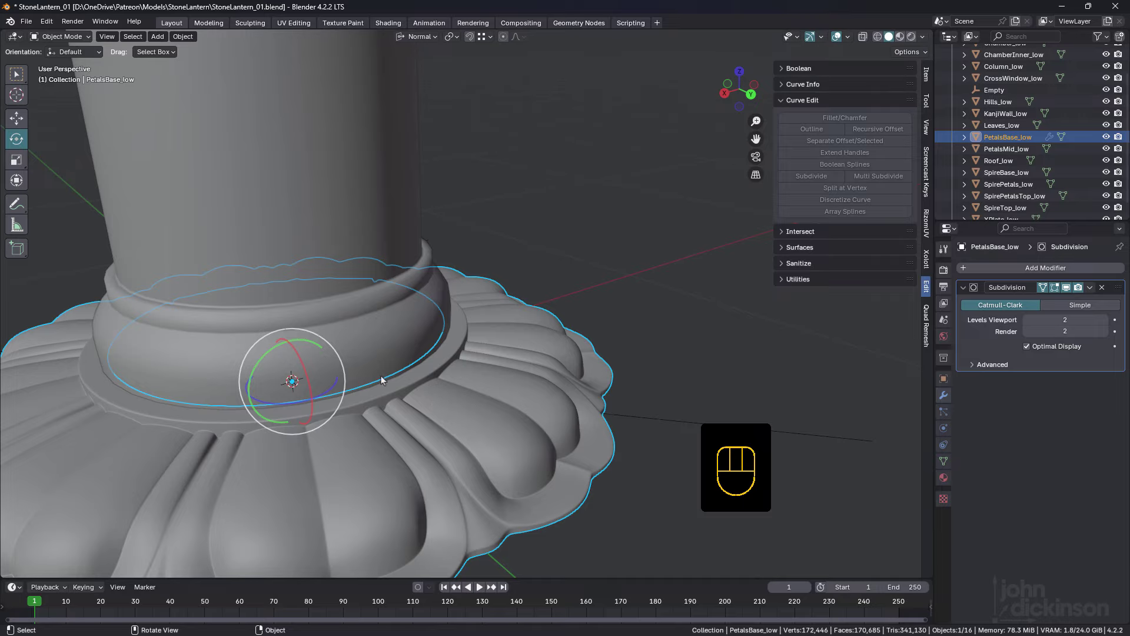
pyautogui.moveTo(428, 352); pyautogui.dragTo(431, 345)
pyautogui.moveTo(430, 337); pyautogui.dragTo(431, 378)
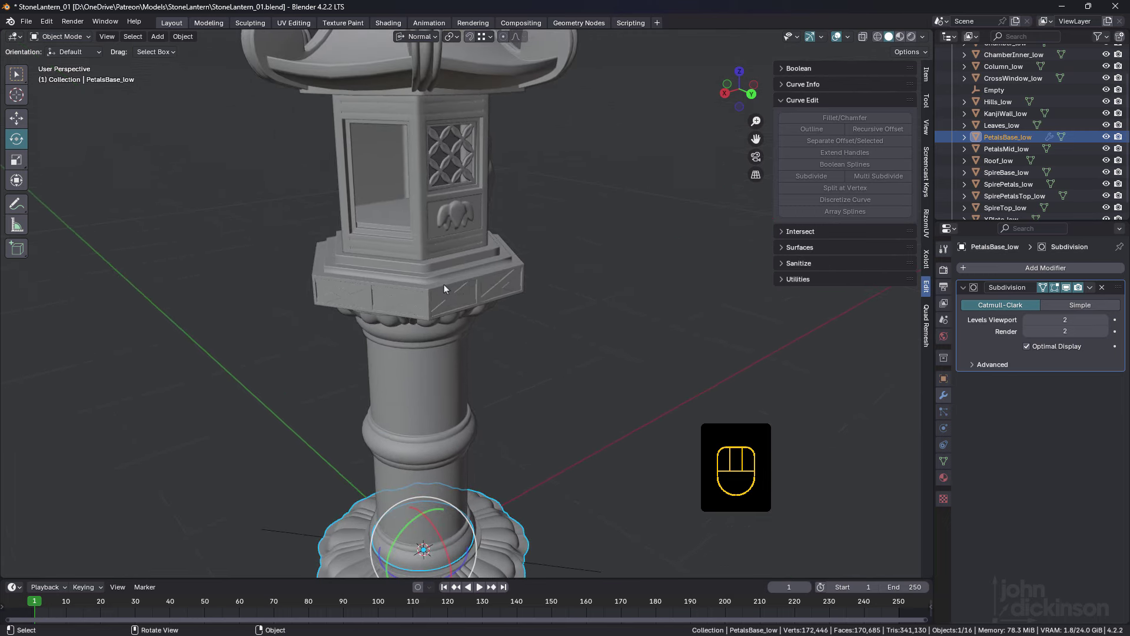
pyautogui.moveTo(445, 288); pyautogui.dragTo(453, 255)
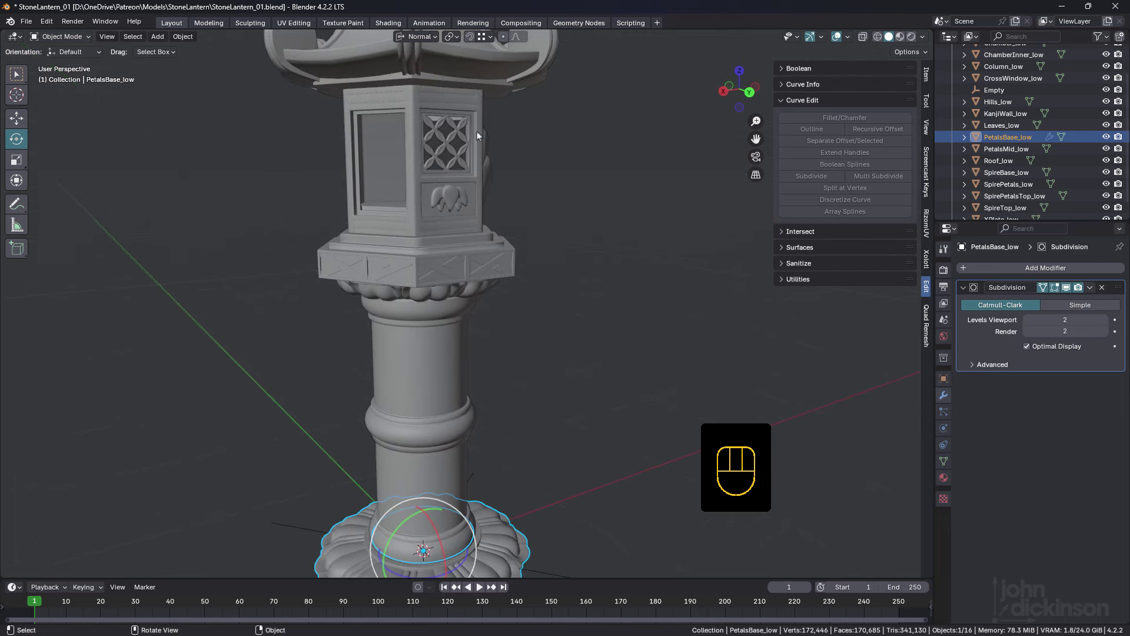
pyautogui.moveTo(438, 232); pyautogui.dragTo(446, 249)
pyautogui.press('shift+space')
pyautogui.moveTo(460, 247); pyautogui.dragTo(455, 238)
pyautogui.moveTo(477, 380); pyautogui.dragTo(479, 323)
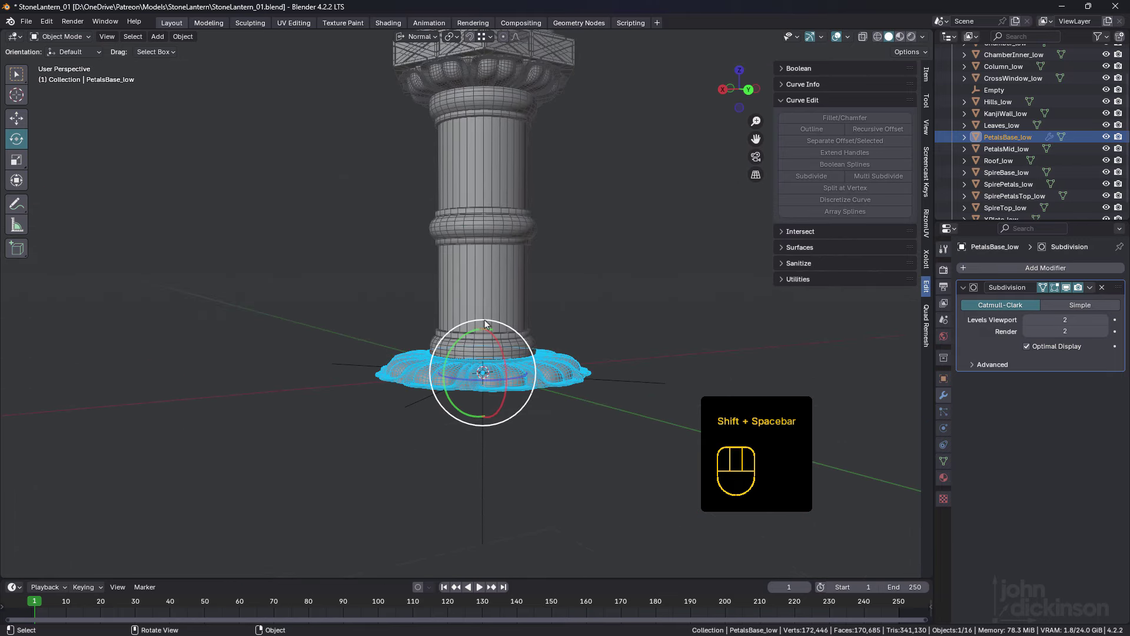
pyautogui.moveTo(490, 320); pyautogui.dragTo(497, 346)
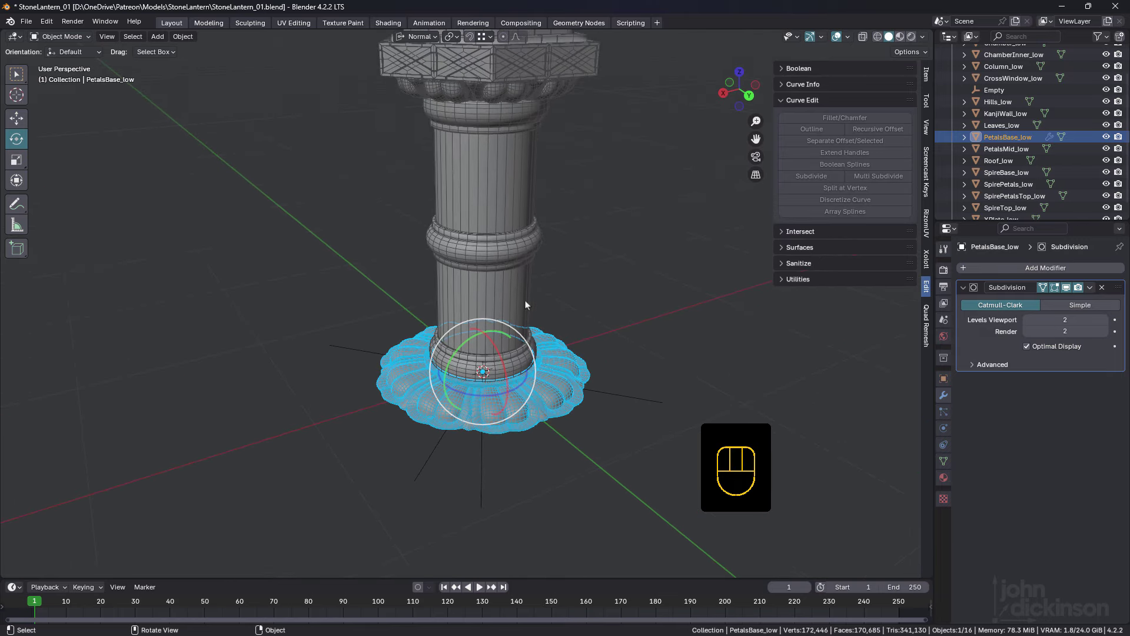